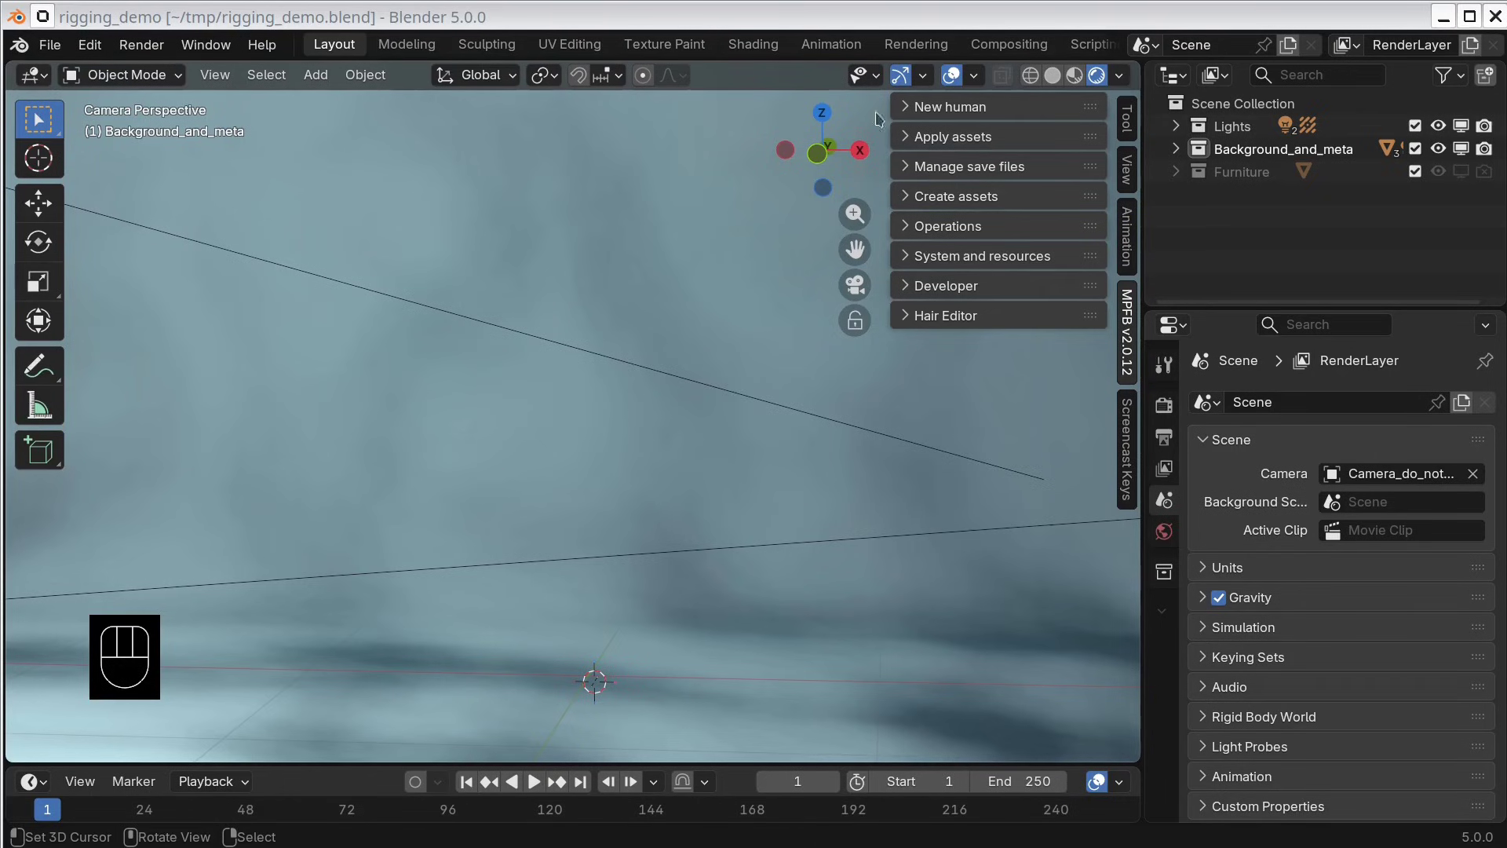
Step: Expand the MPFB New human > From scratch options with default phenotype settings
{"action": "left_click", "coordinate": [909, 108]}
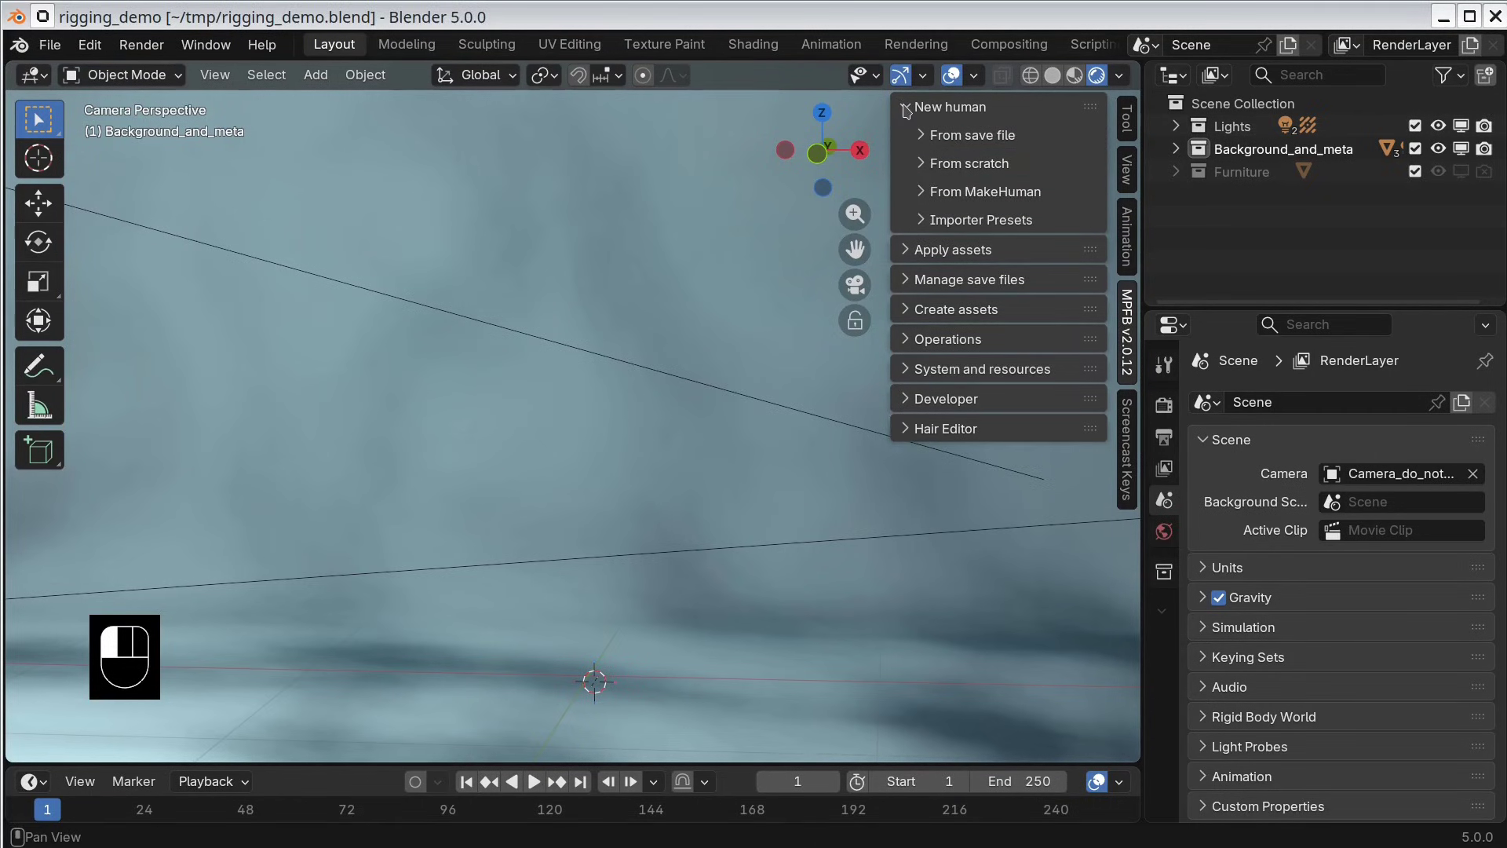
{"action": "left_click_drag", "start_coordinate": [930, 170], "coordinate": [984, 184]}
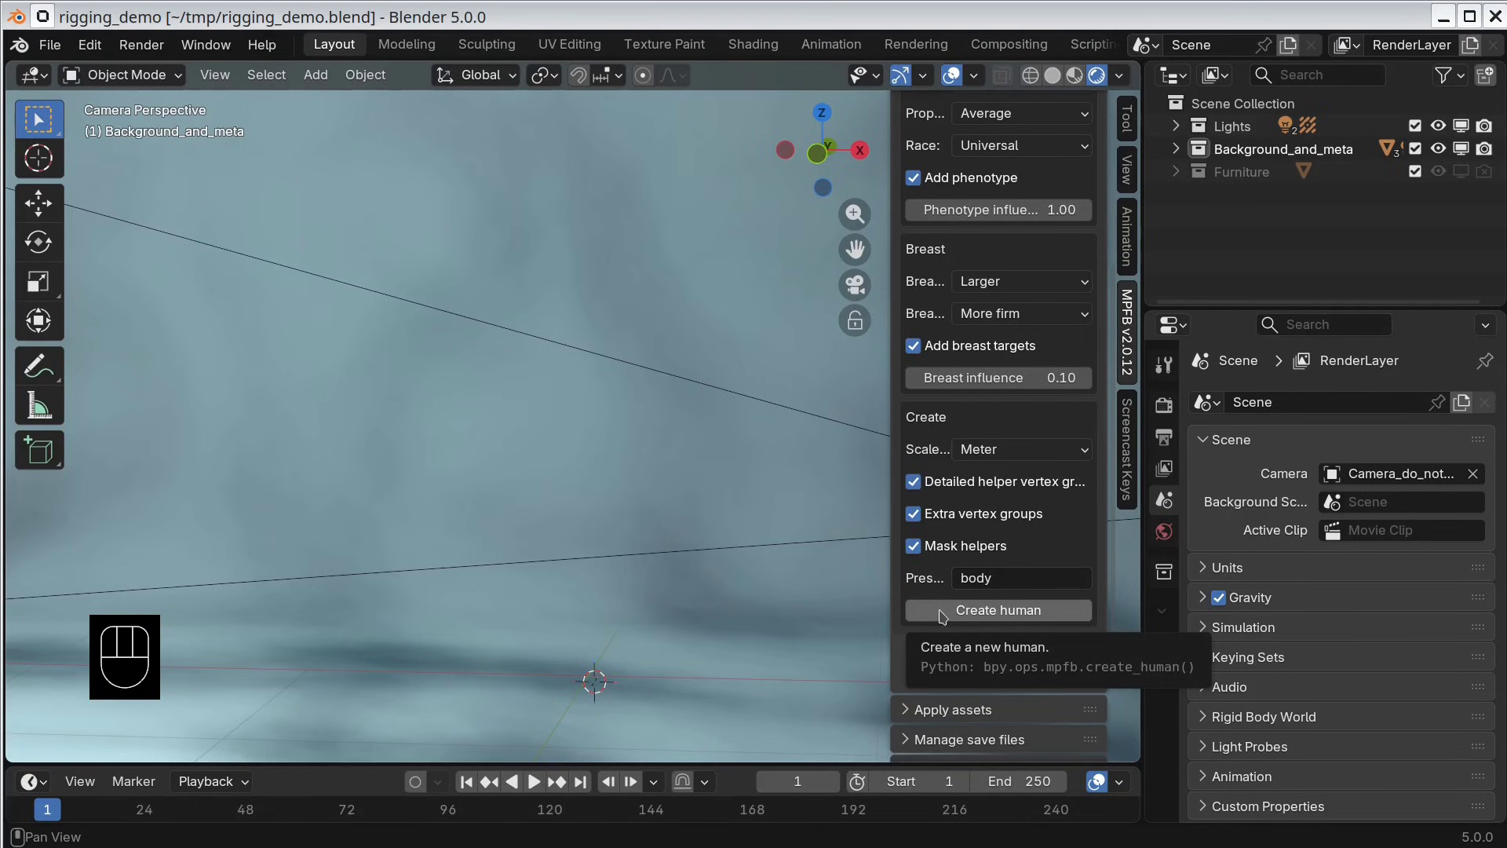
Step: Create the neutral human body and add a standard skeleton rig (Human.rig) to it
{"action": "left_click", "coordinate": [944, 613]}
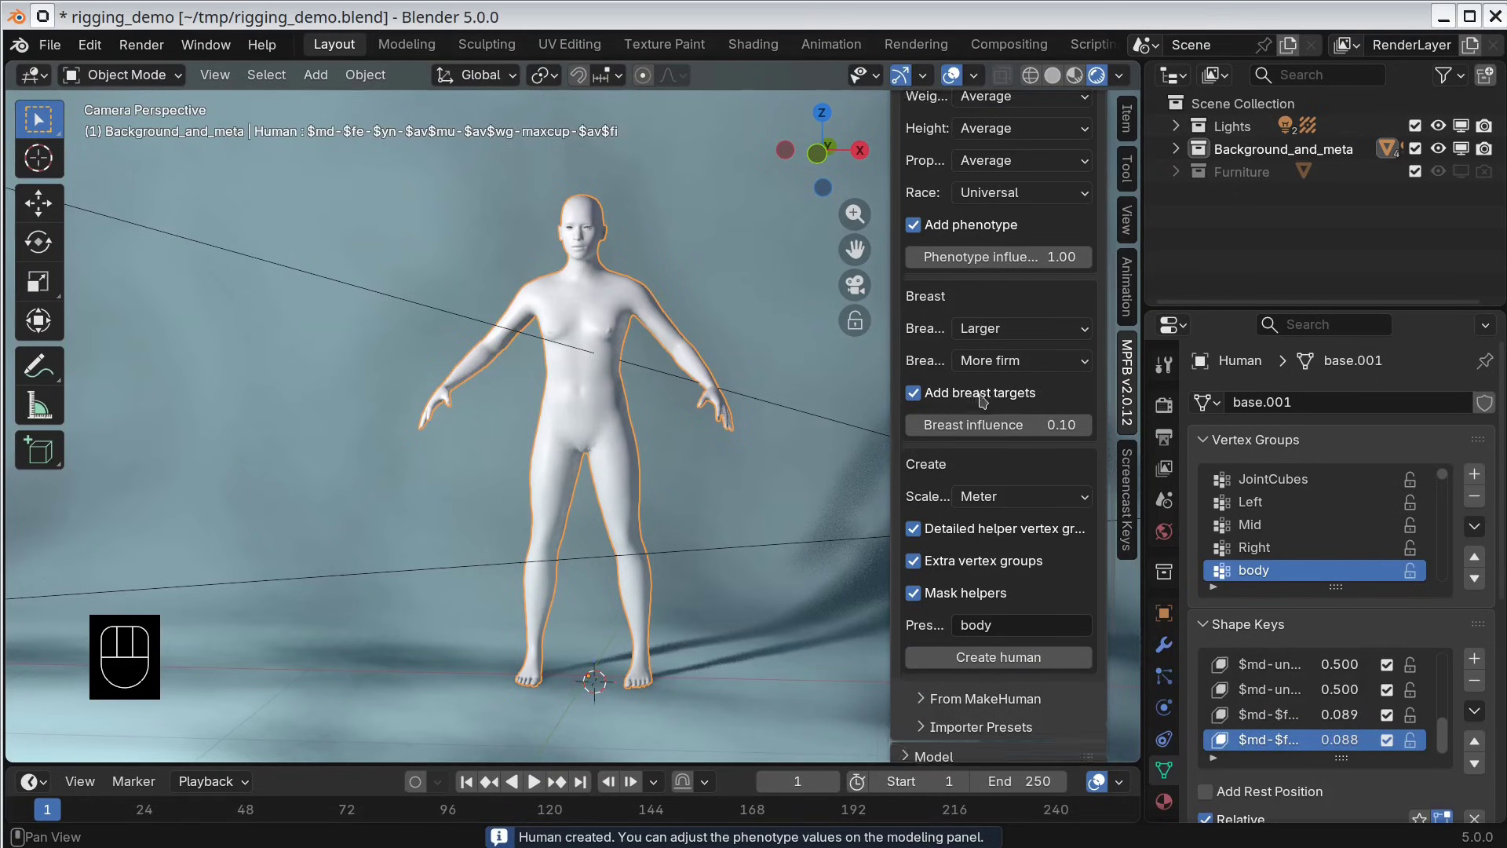
{"action": "left_click", "coordinate": [908, 106]}
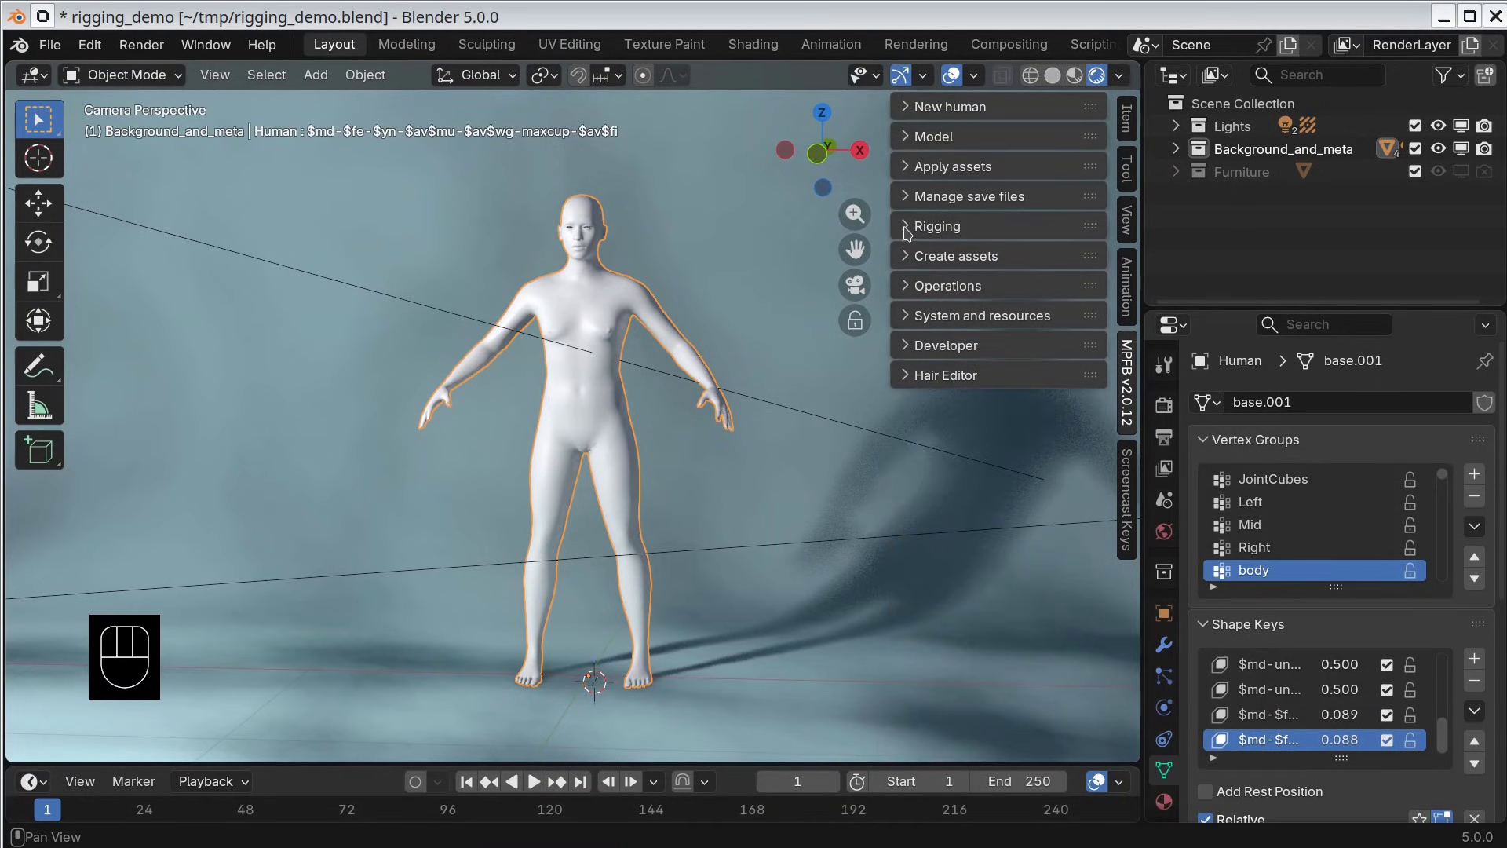
{"action": "left_click", "coordinate": [908, 230]}
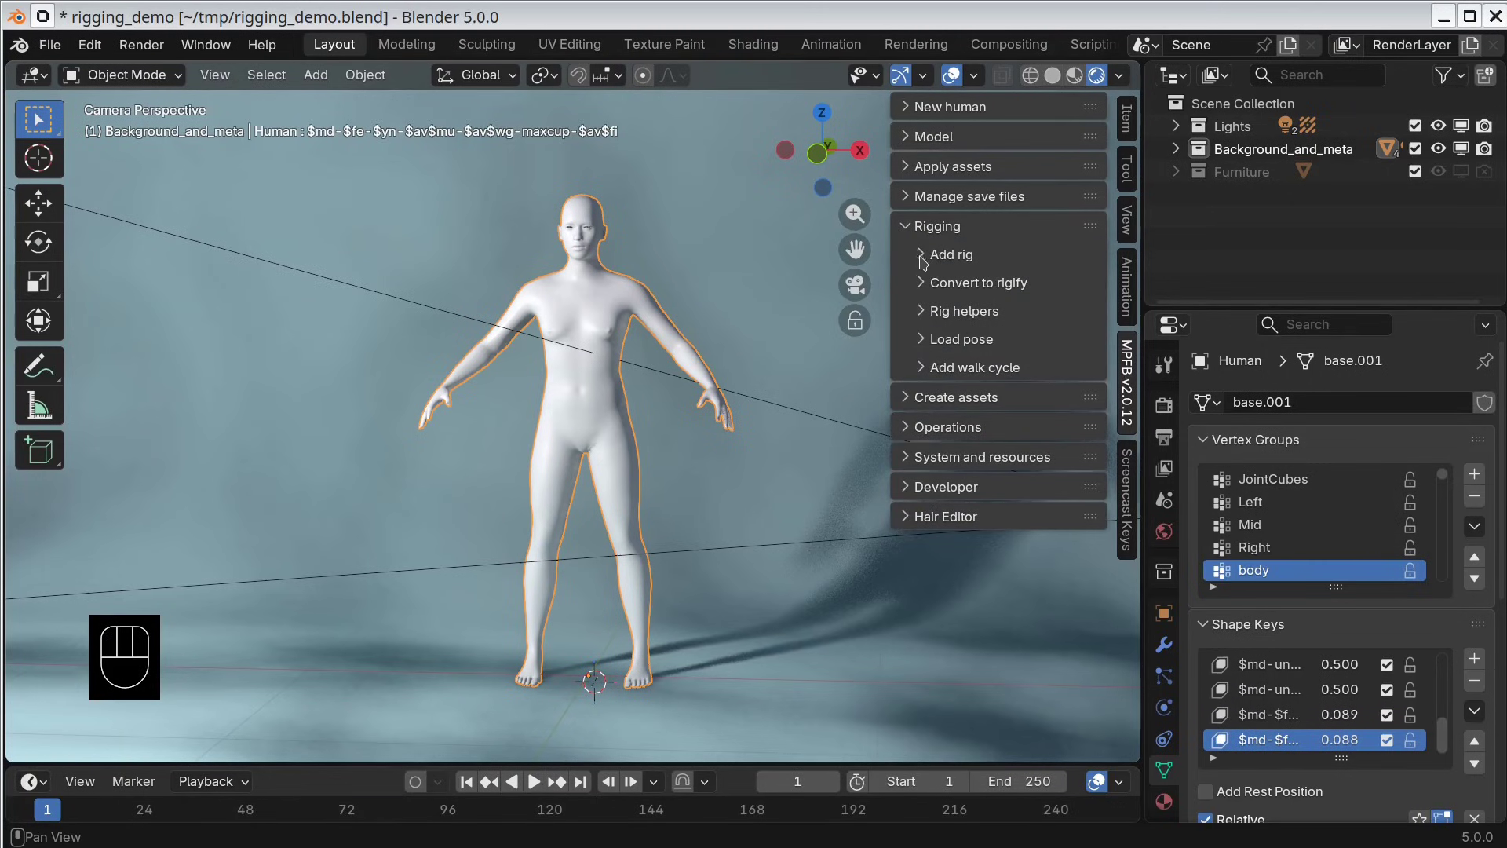
{"action": "left_click", "coordinate": [924, 260]}
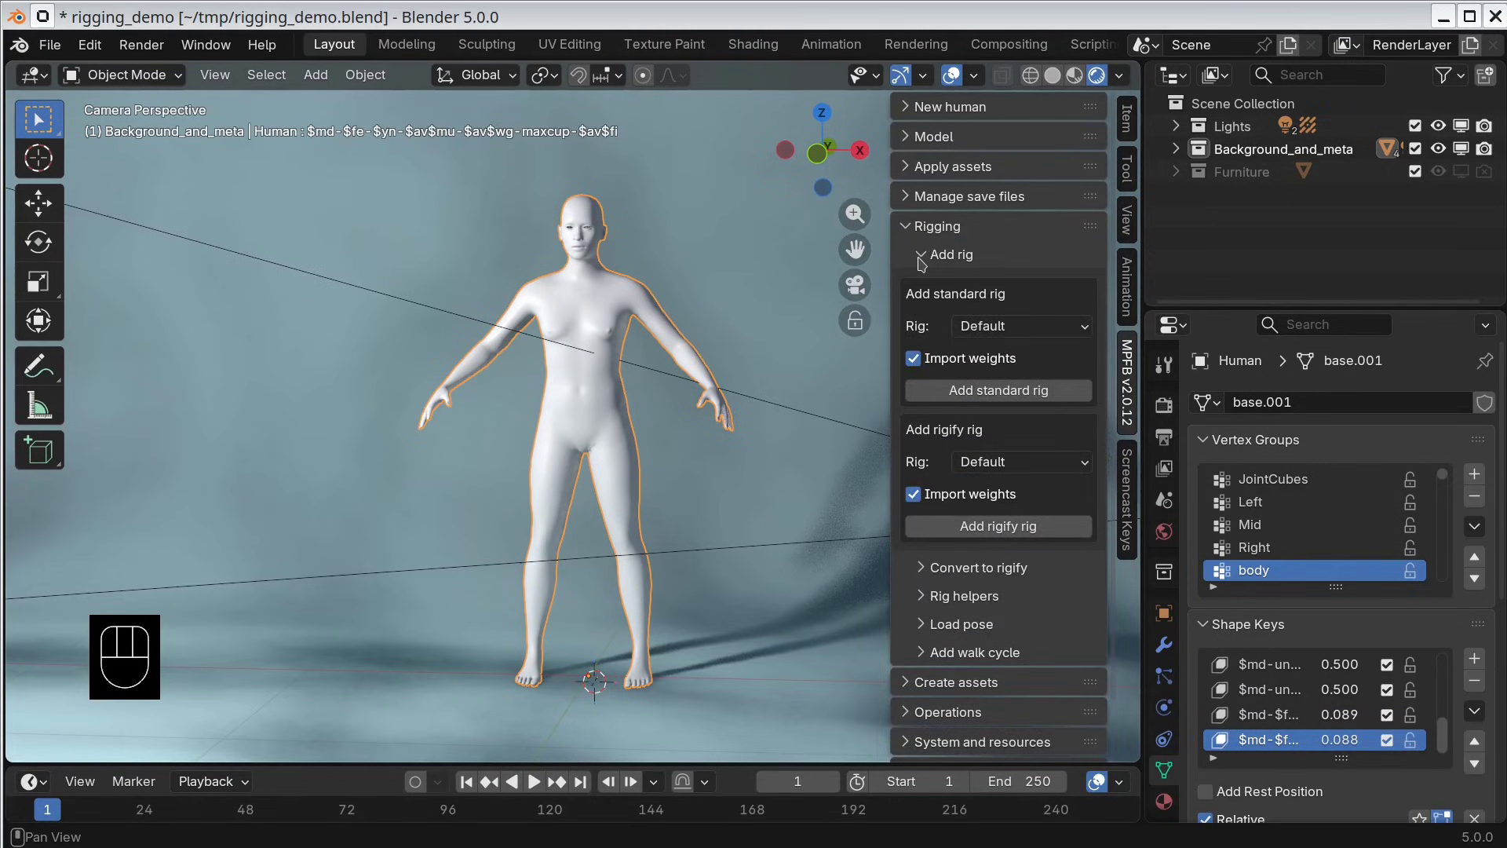
{"action": "left_click", "coordinate": [988, 327]}
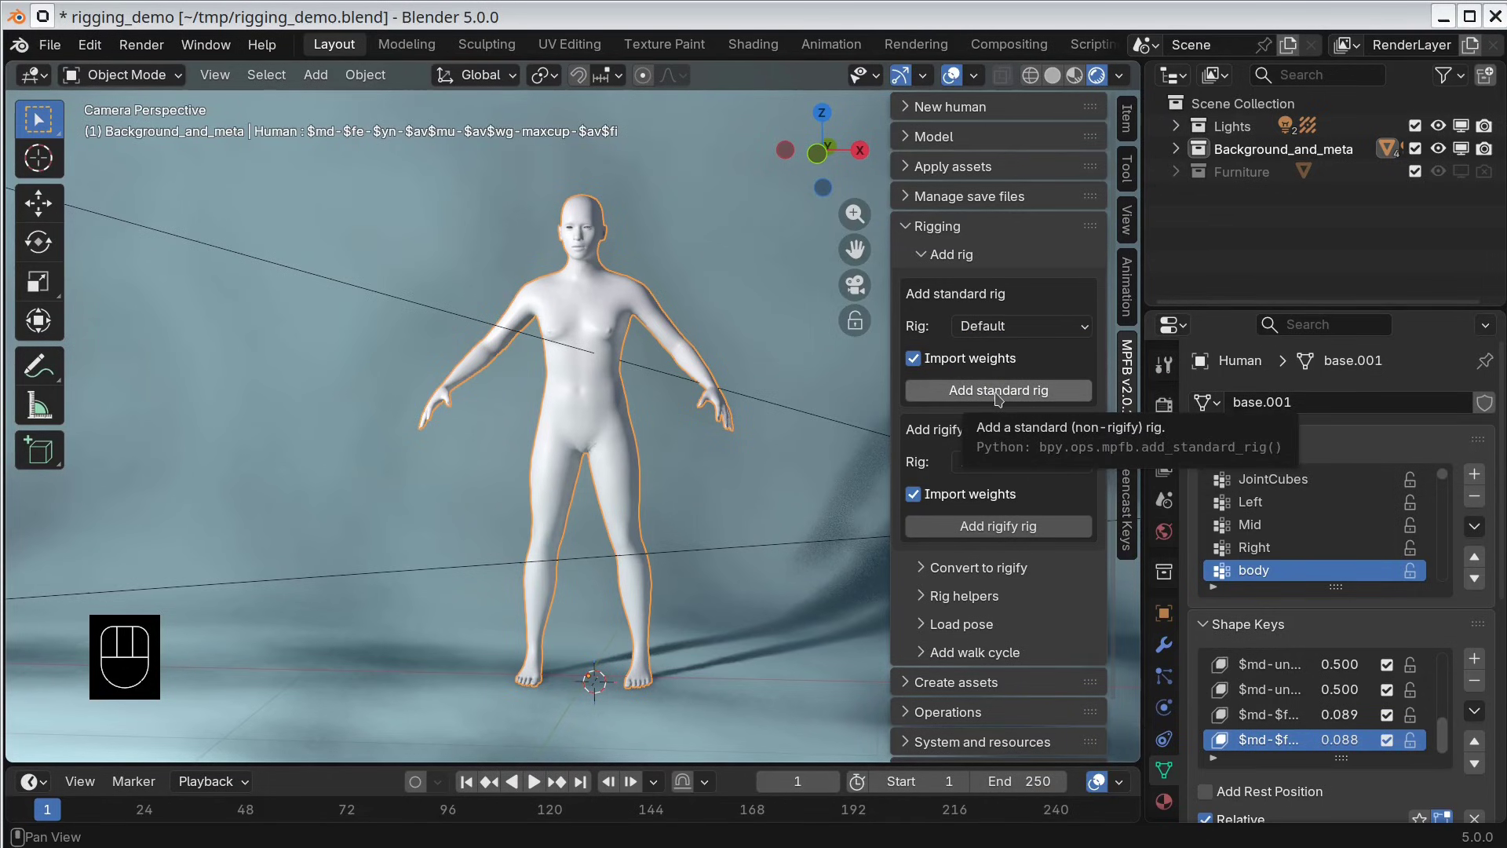
{"action": "left_click", "coordinate": [1001, 397]}
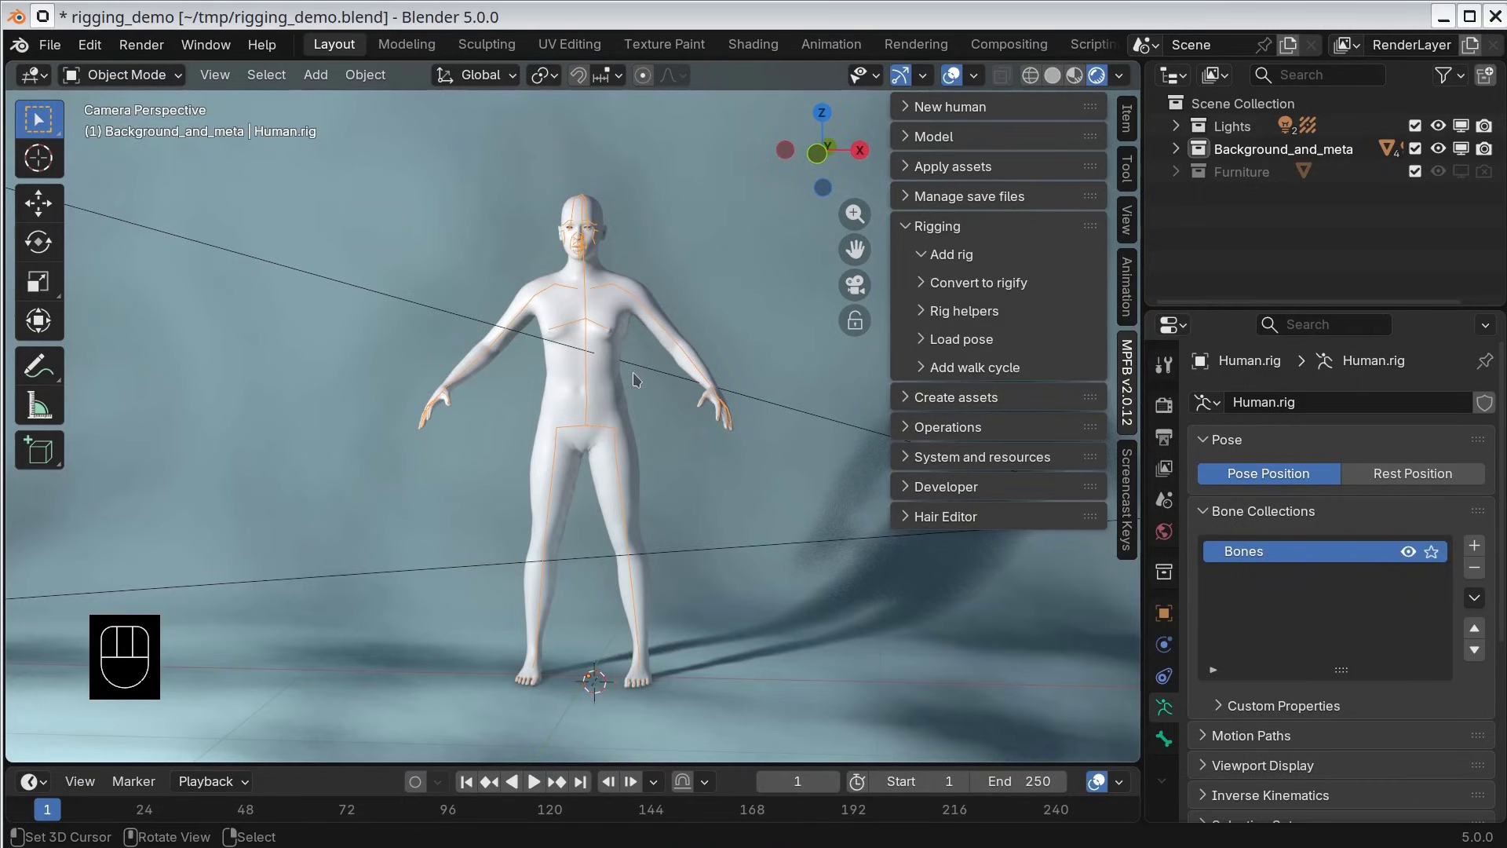
Step: In Pose Mode, rotate the right shoulder bone a few degrees
{"action": "left_click_drag", "start_coordinate": [163, 77], "coordinate": [160, 160]}
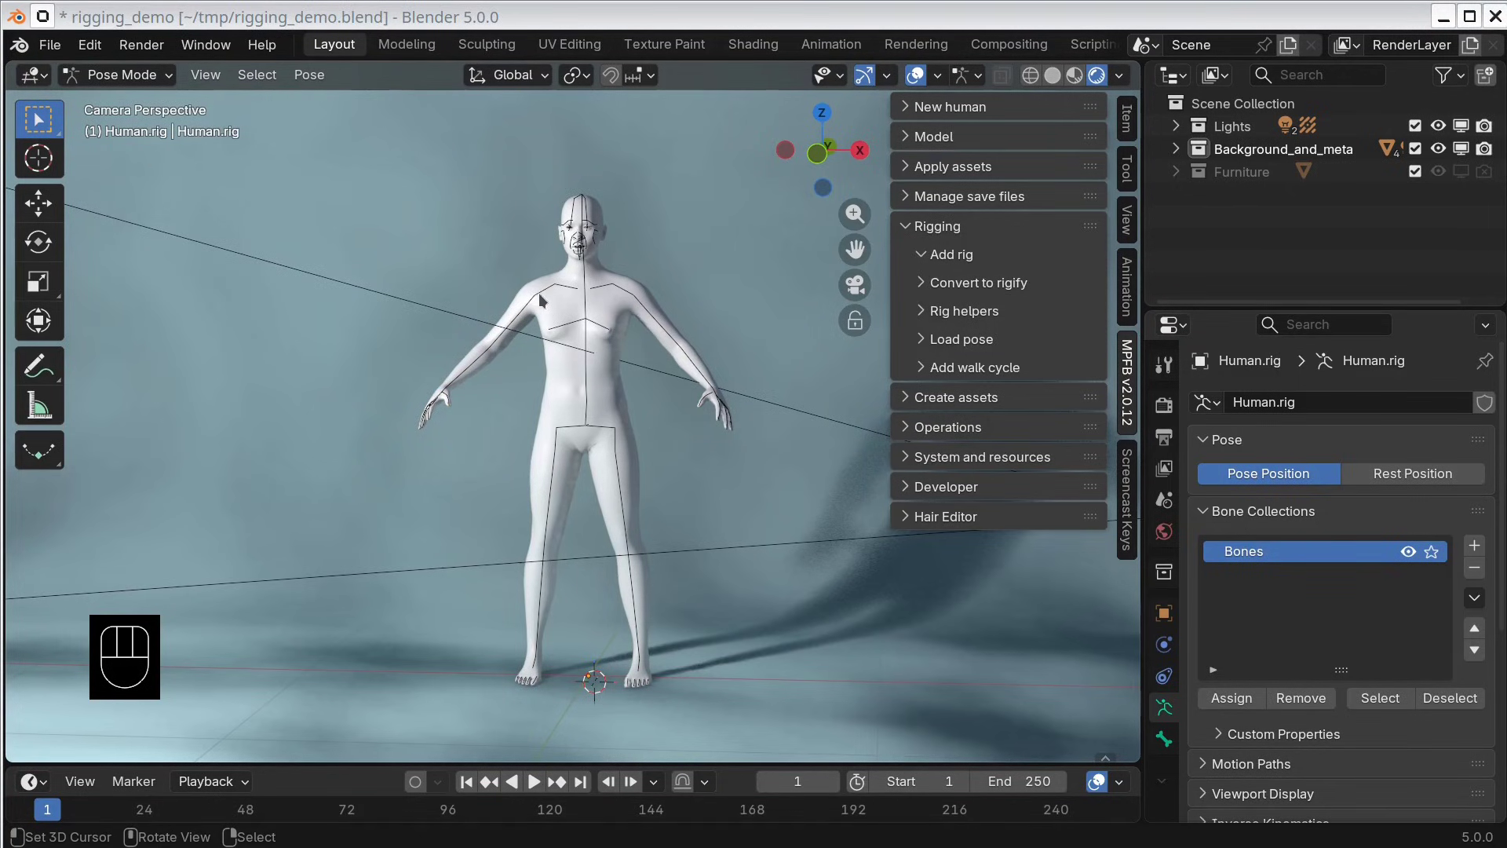
{"action": "right_click", "coordinate": [545, 301]}
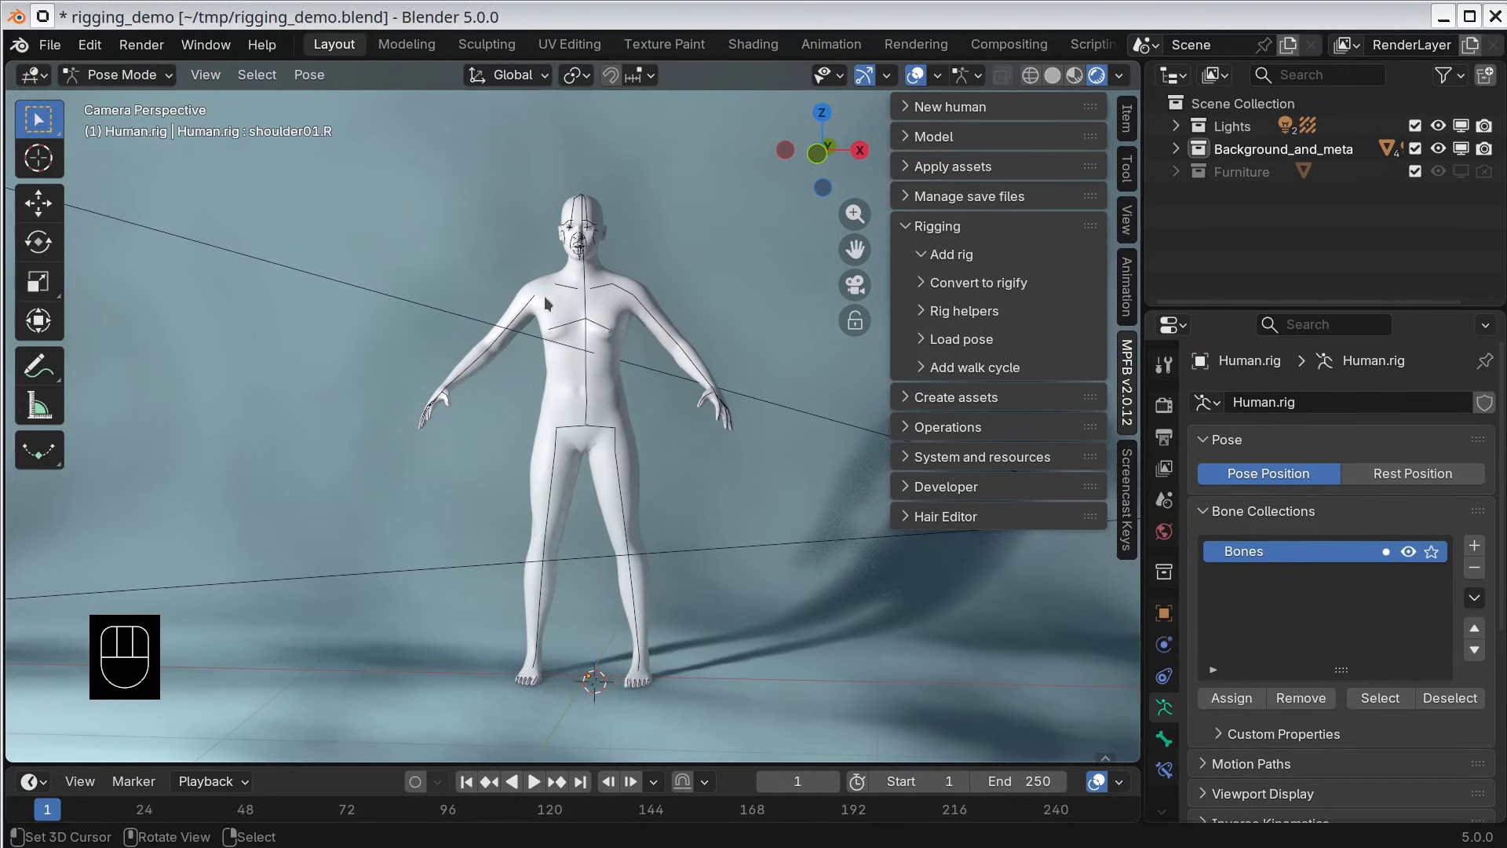
{"action": "key", "text": "r"}
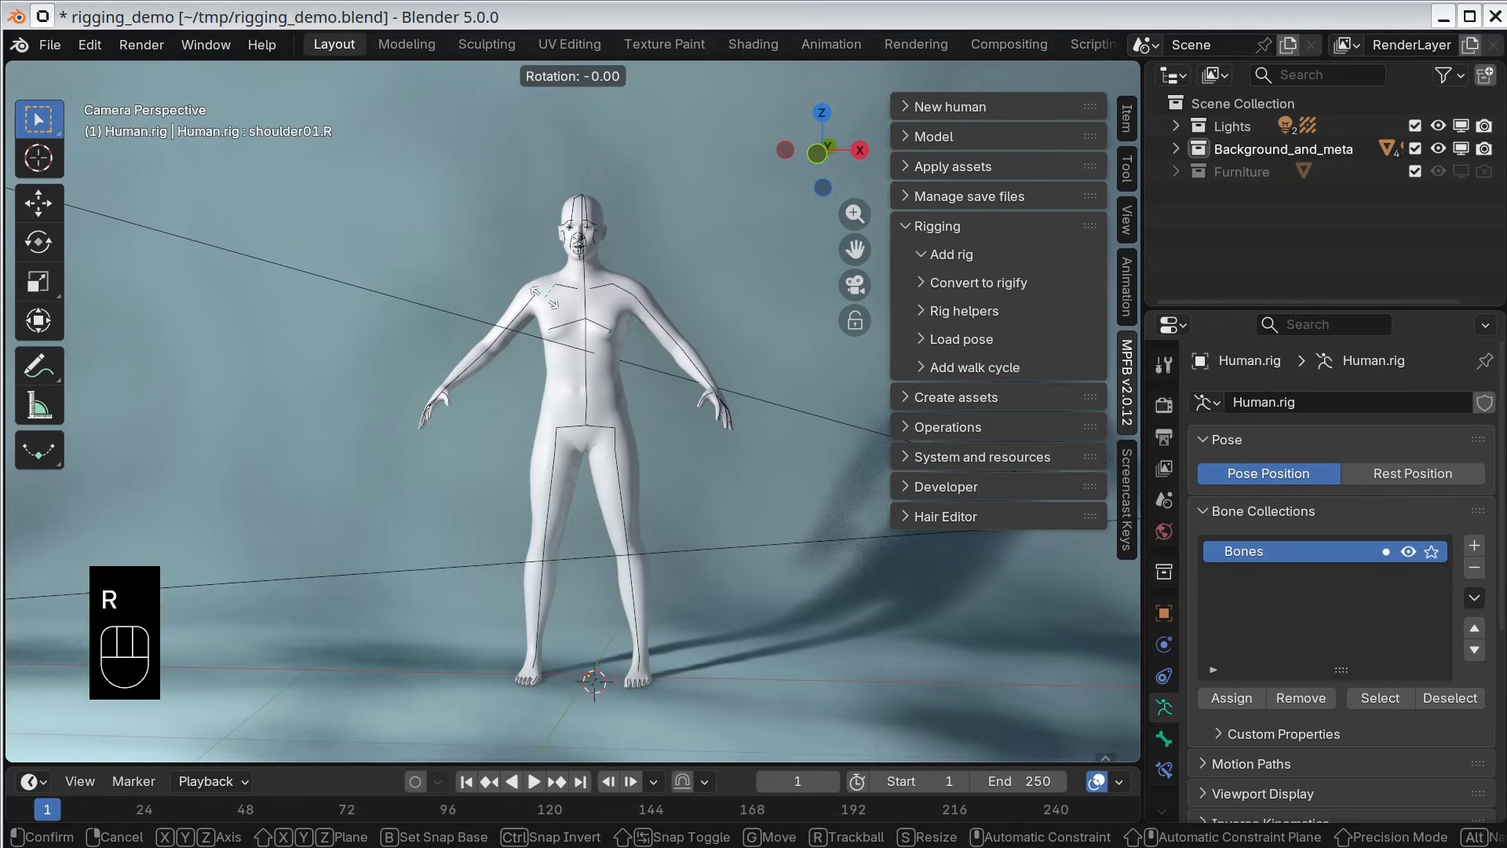
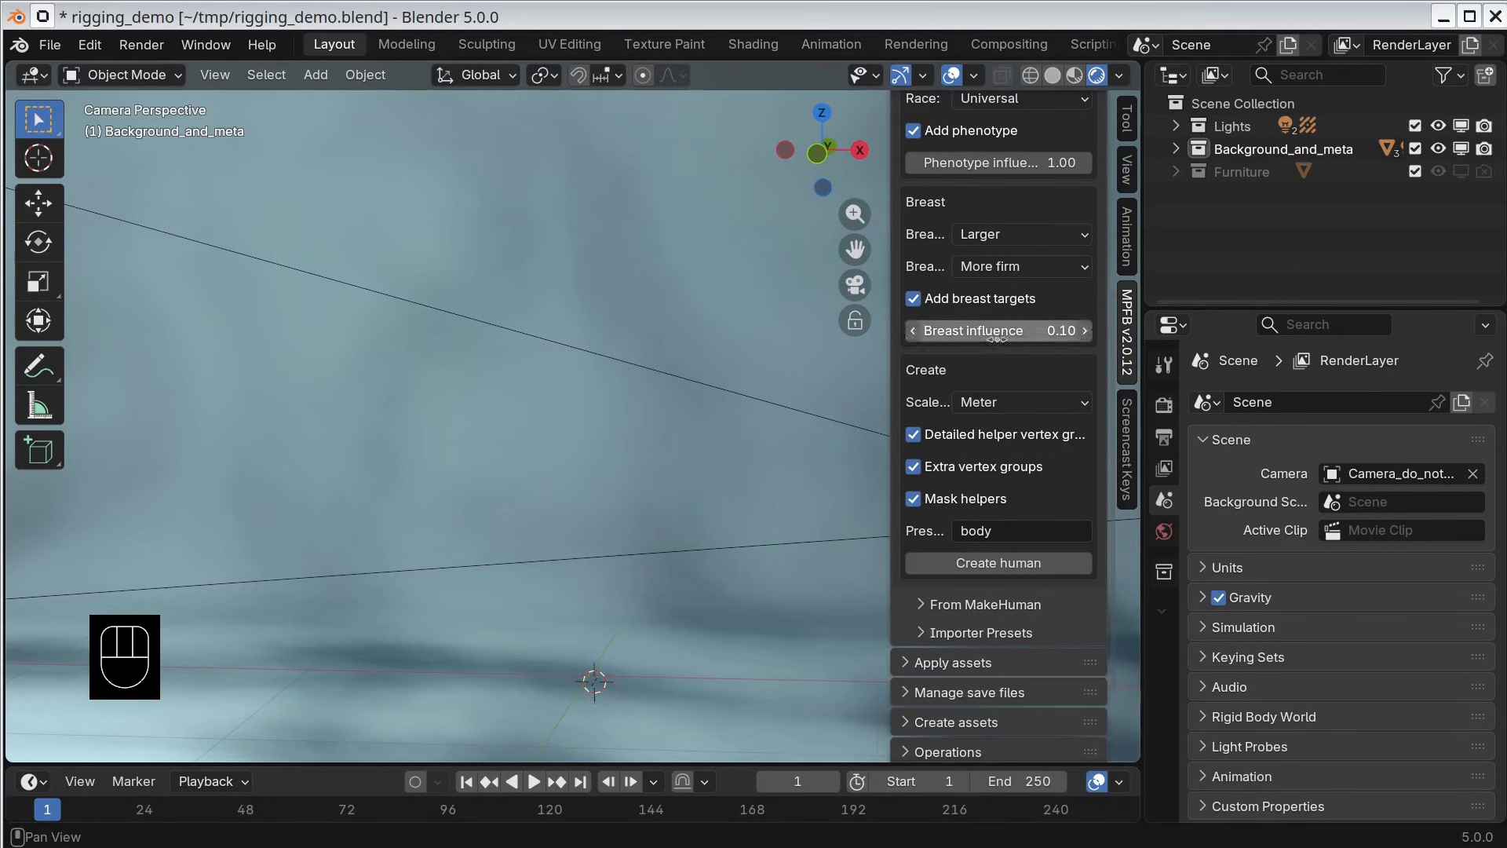
Step: Create a second human, give it a standard rig, and expand the Apply assets libraries
{"action": "left_click", "coordinate": [990, 570]}
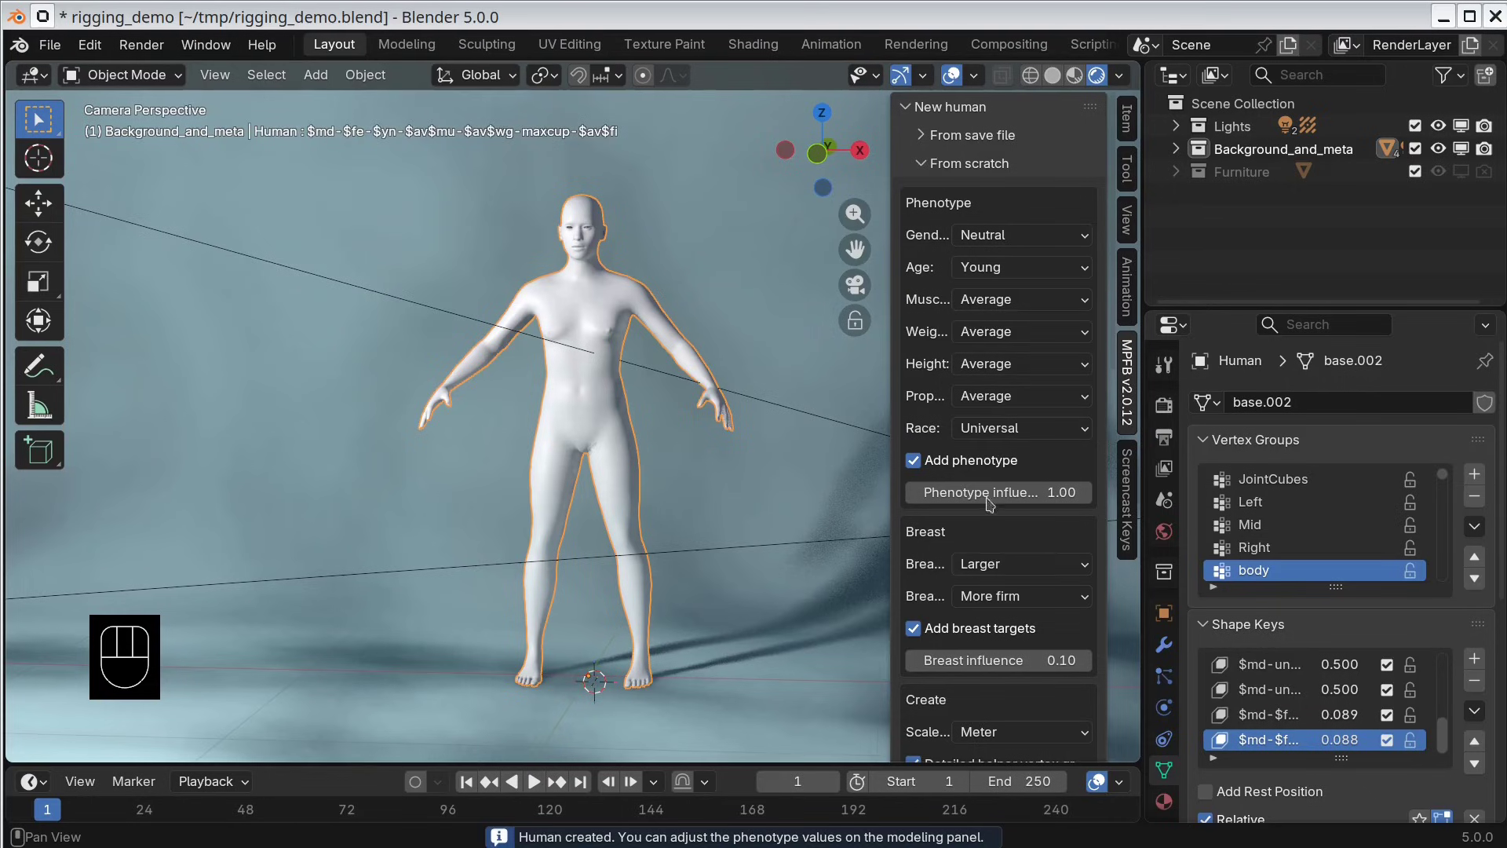
{"action": "left_click_drag", "start_coordinate": [911, 109], "coordinate": [904, 129]}
{"action": "left_click_drag", "start_coordinate": [1028, 332], "coordinate": [1034, 358]}
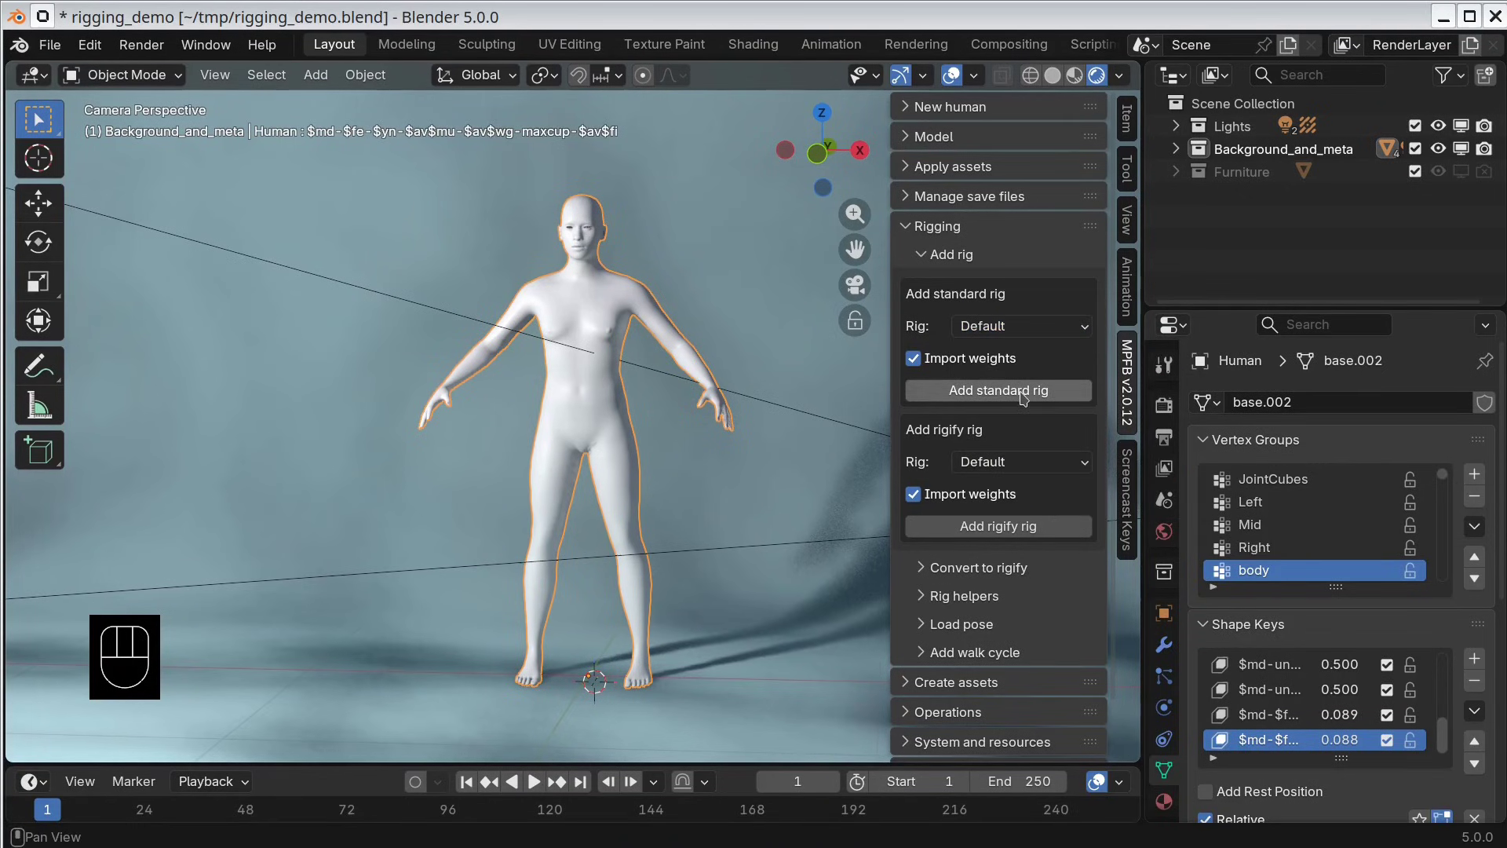
{"action": "left_click", "coordinate": [1024, 395]}
{"action": "left_click", "coordinate": [915, 229]}
{"action": "left_click_drag", "start_coordinate": [910, 168], "coordinate": [906, 219]}
Step: Equip low-poly eyes on the second human and return to the rigging options
{"action": "left_click", "coordinate": [926, 484]}
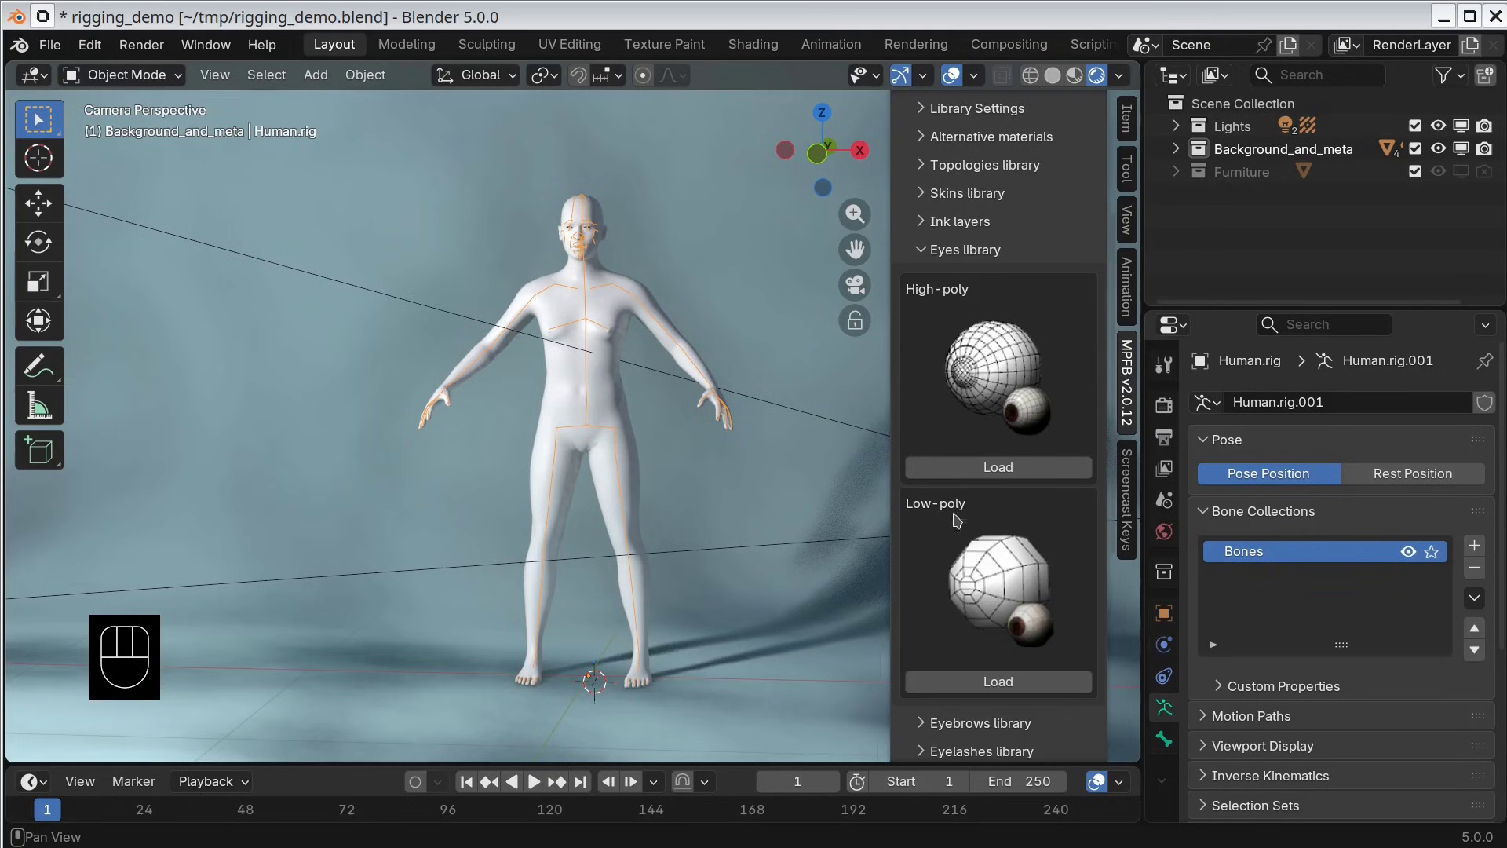
{"action": "left_click", "coordinate": [1000, 685]}
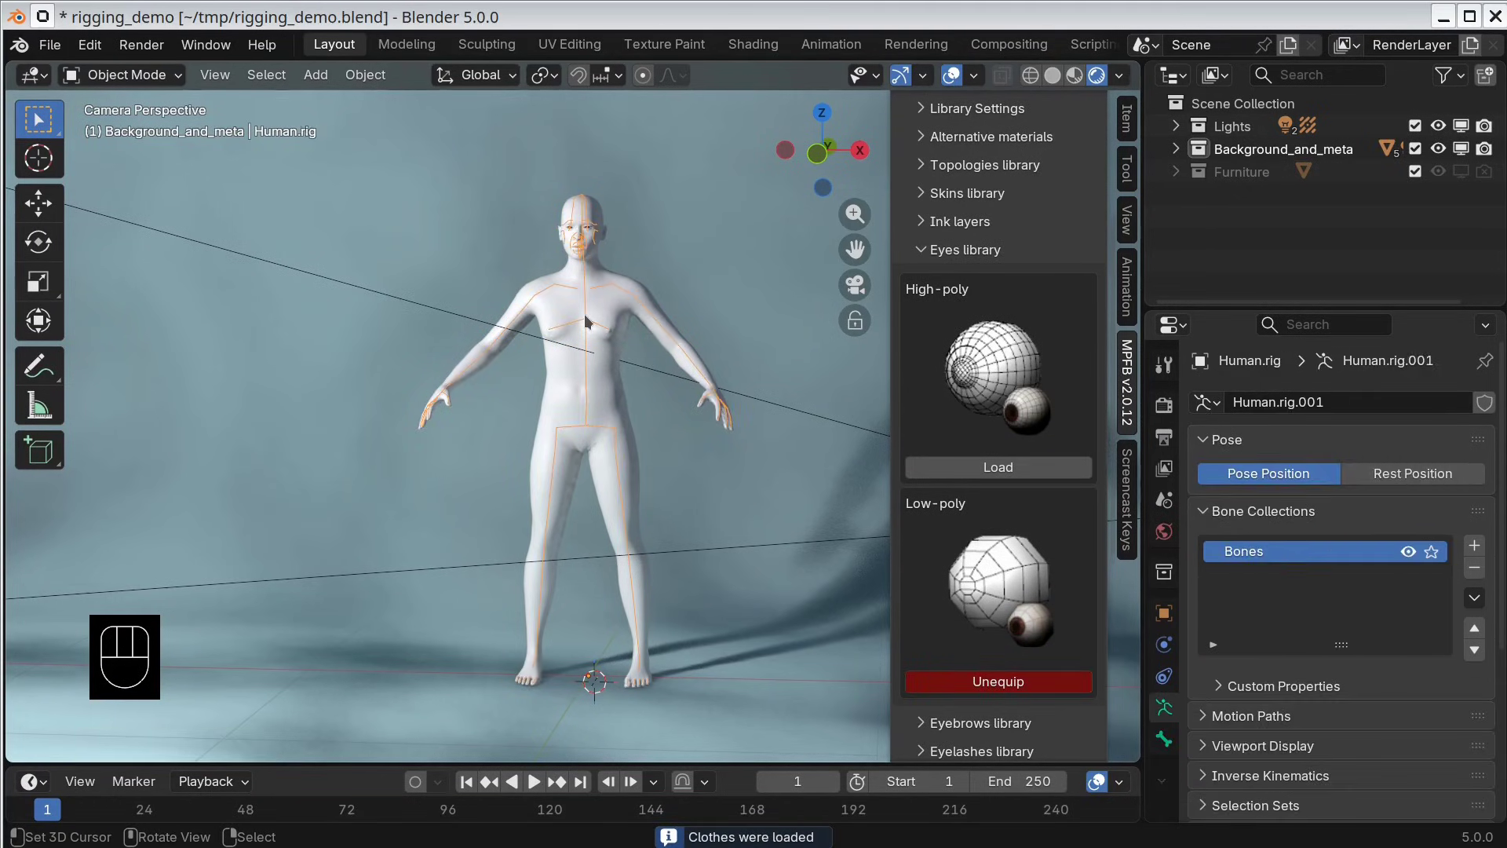
{"action": "left_click", "coordinate": [922, 250]}
{"action": "left_click", "coordinate": [907, 173]}
{"action": "left_click", "coordinate": [904, 232]}
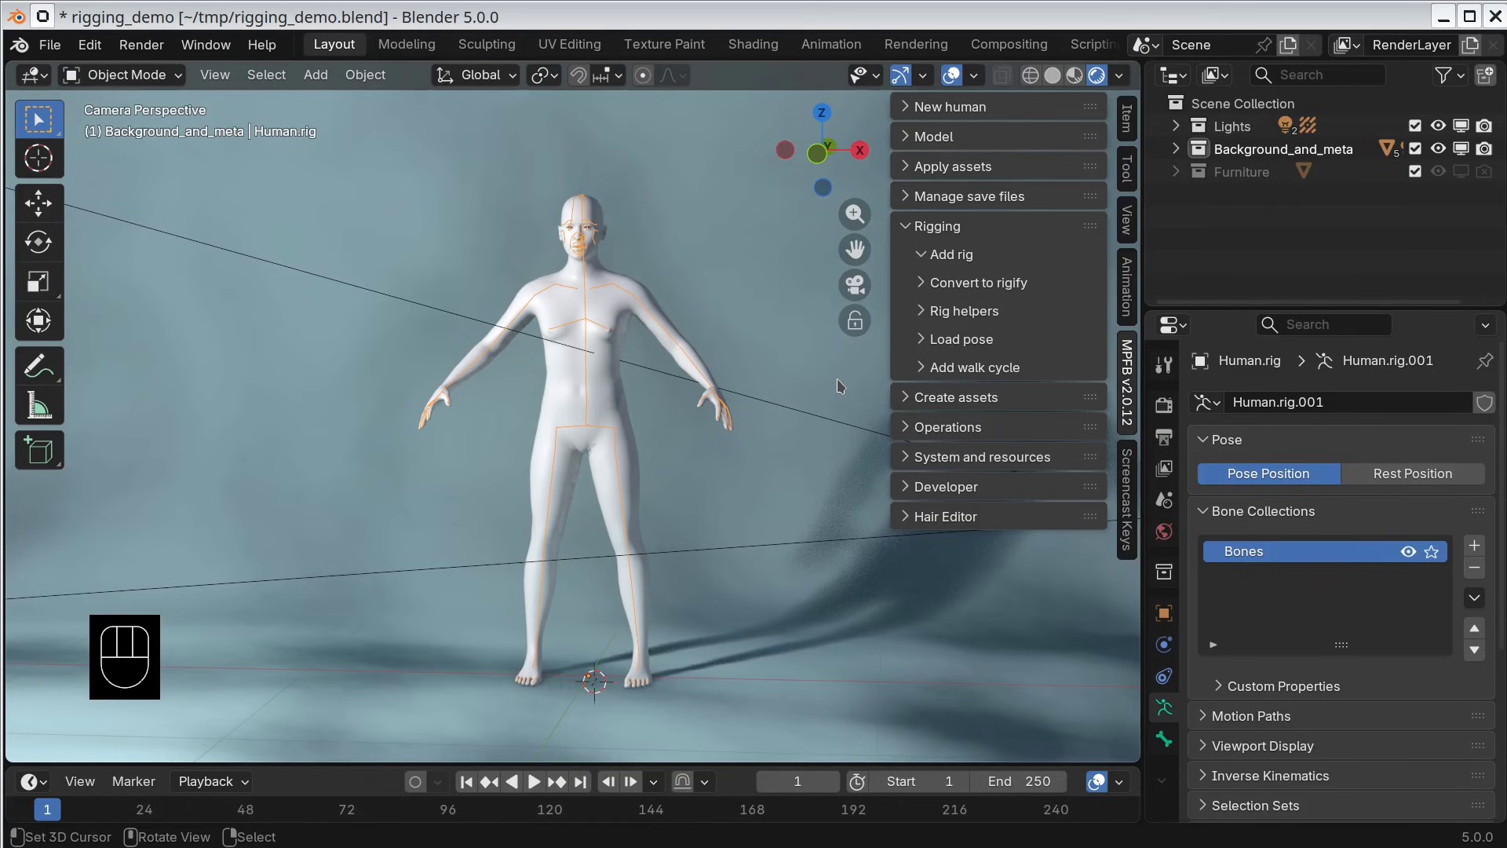
Step: Add IK rig helper controls at the second rig's hands, elbows, knees, feet and eyes
{"action": "left_click", "coordinate": [925, 314]}
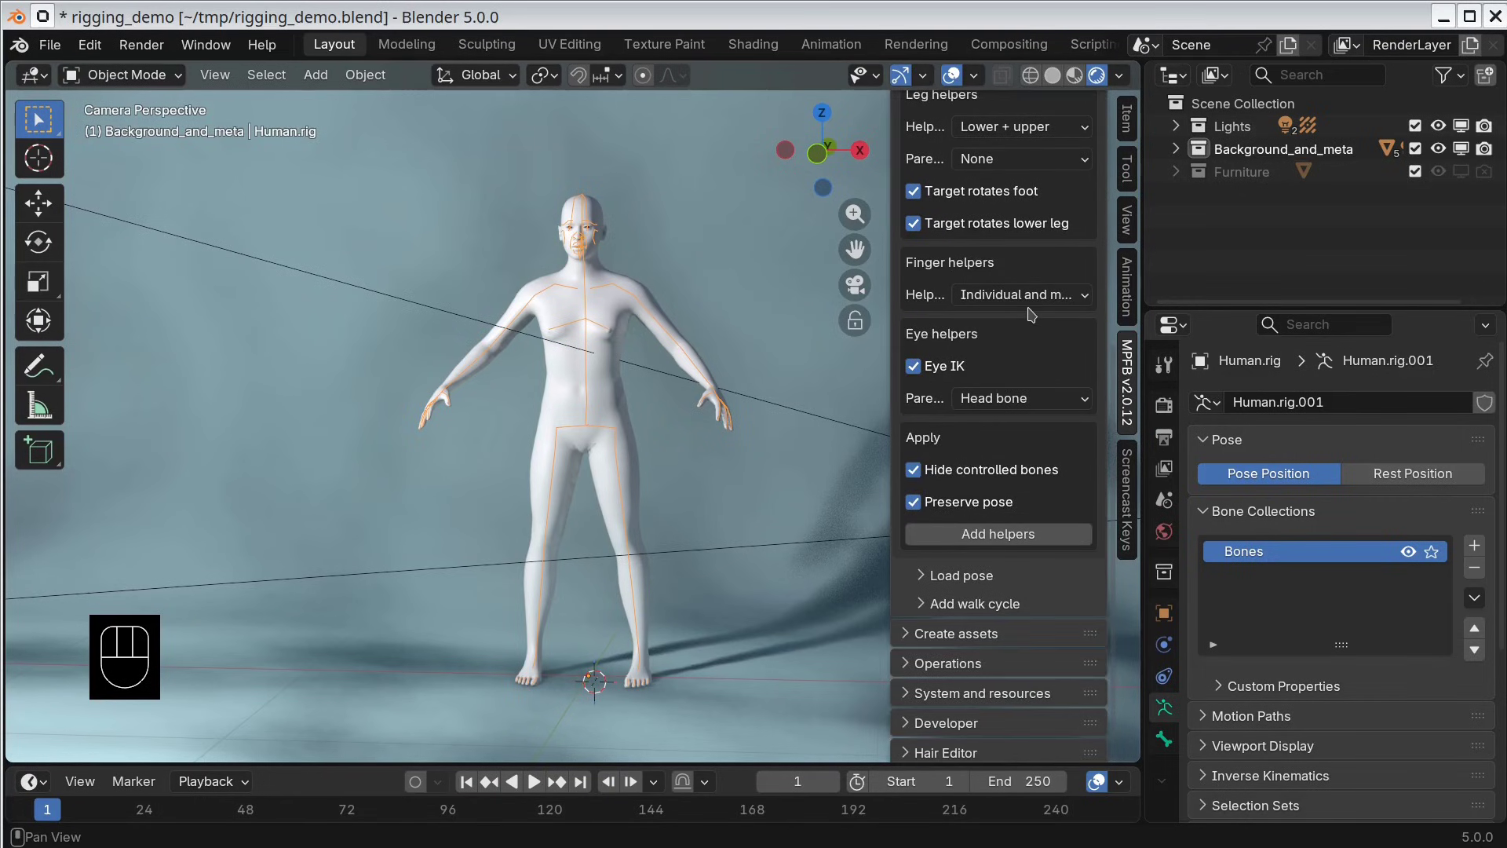
{"action": "left_click", "coordinate": [1022, 541]}
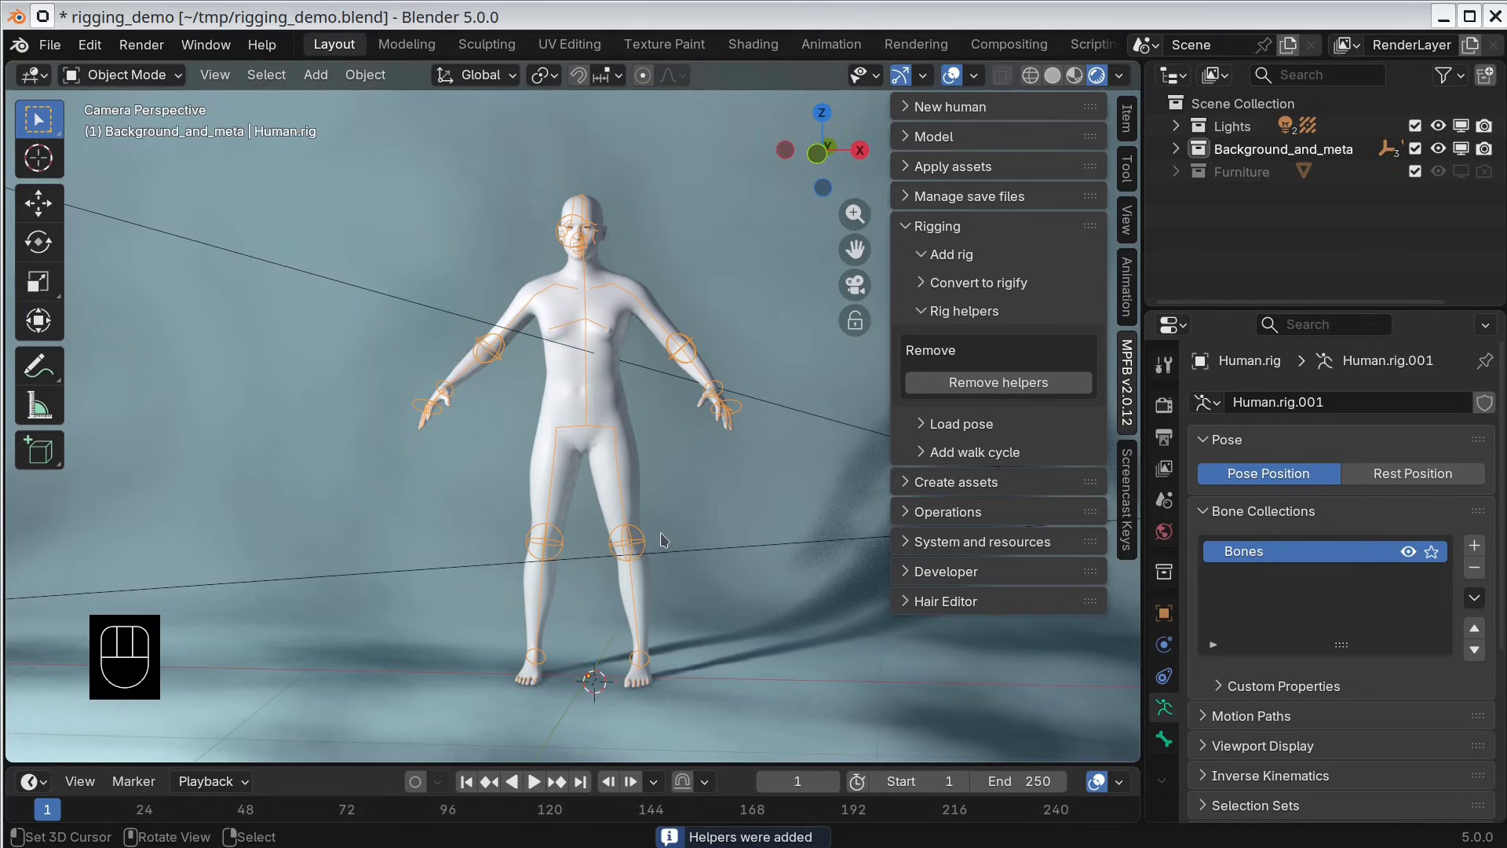
Step: In Pose Mode move the left hand IK to the chest and the right hand IK near the hip
{"action": "left_click_drag", "start_coordinate": [160, 73], "coordinate": [173, 161]}
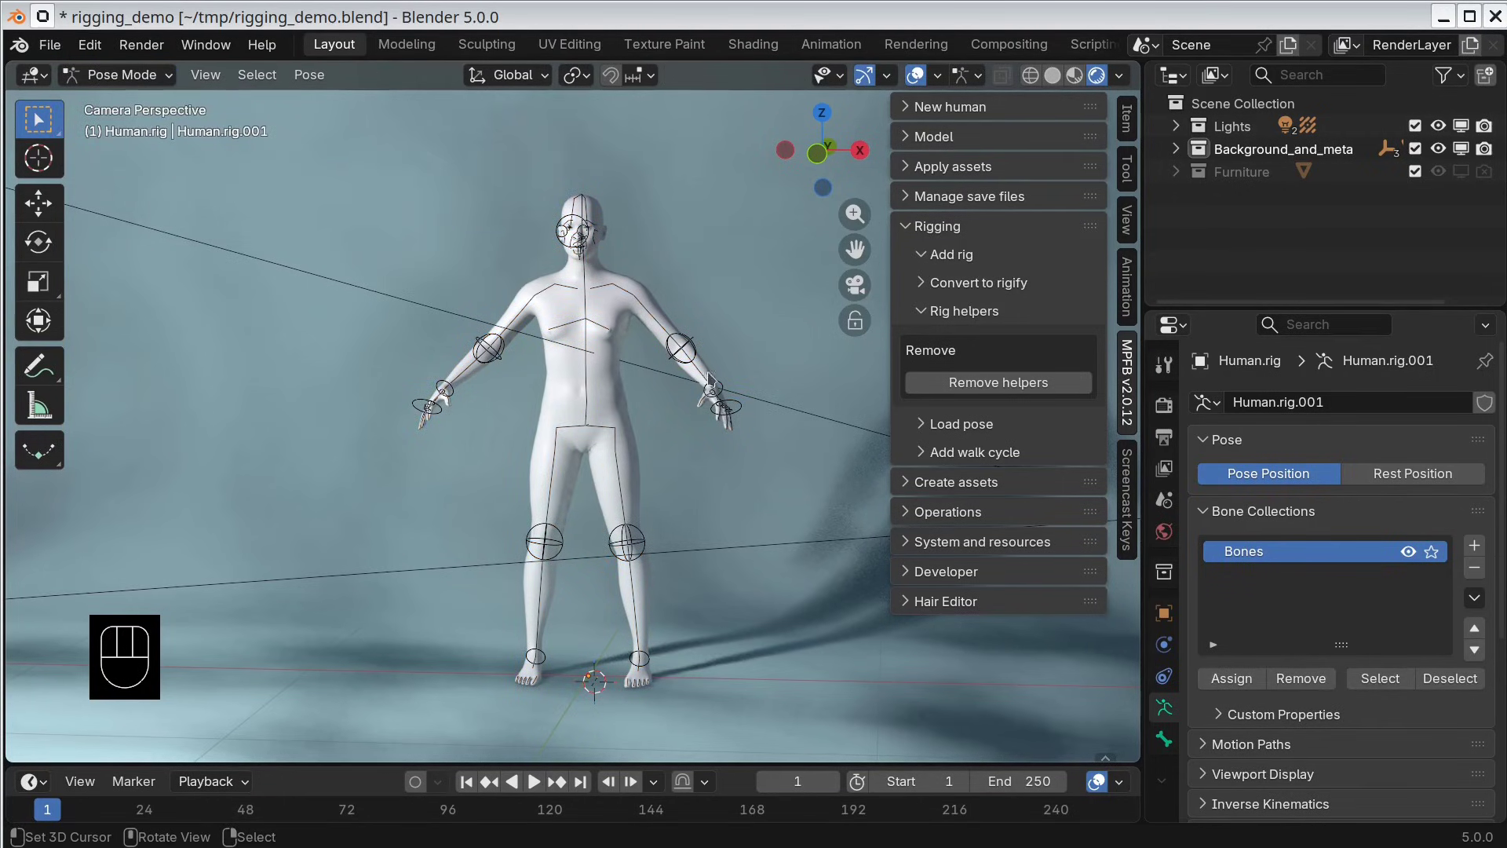
{"action": "right_click", "coordinate": [727, 386]}
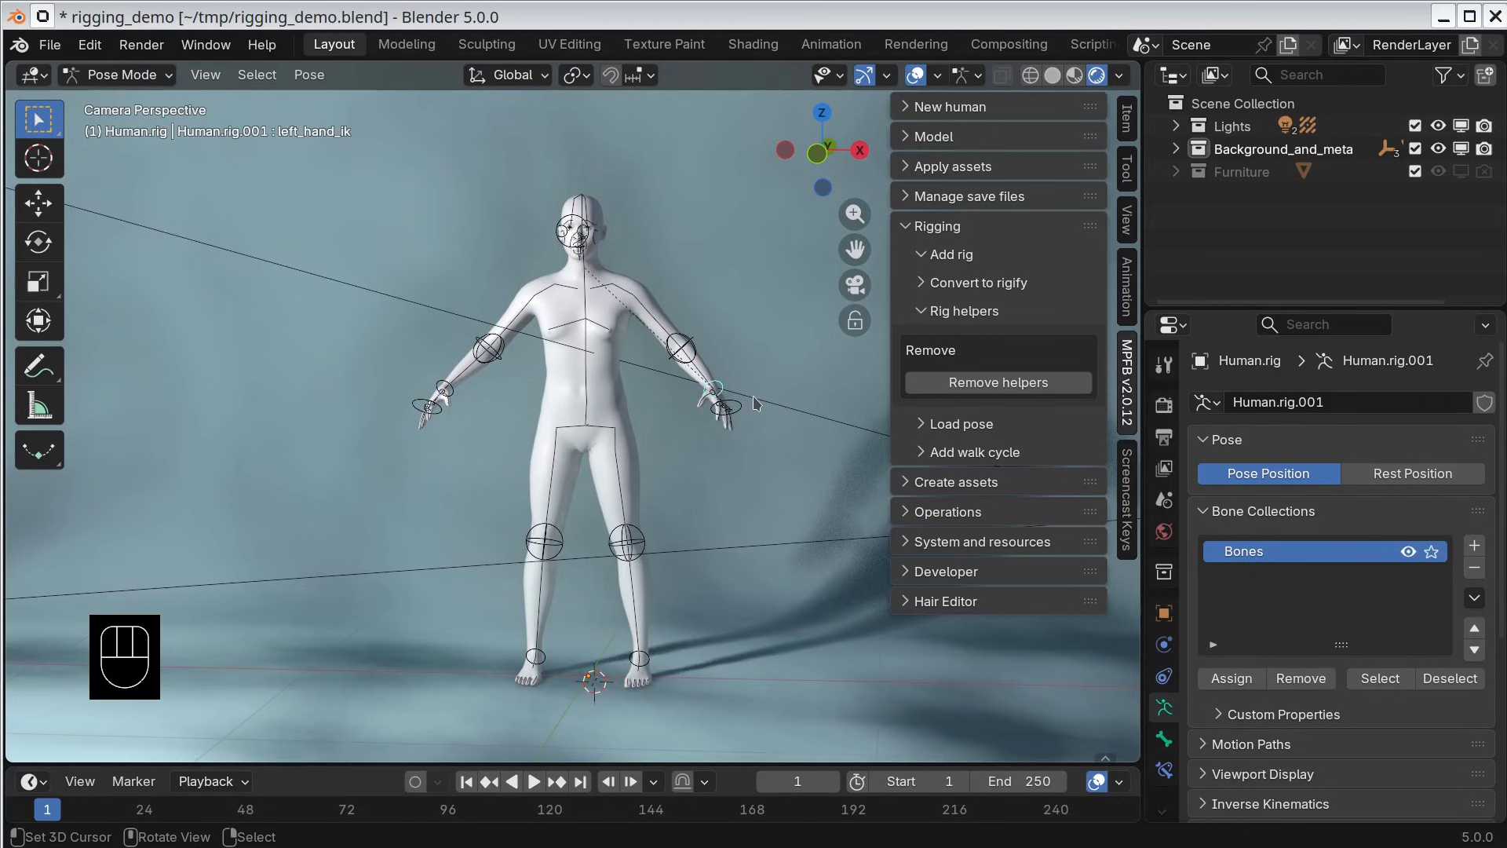
{"action": "key", "text": "g"}
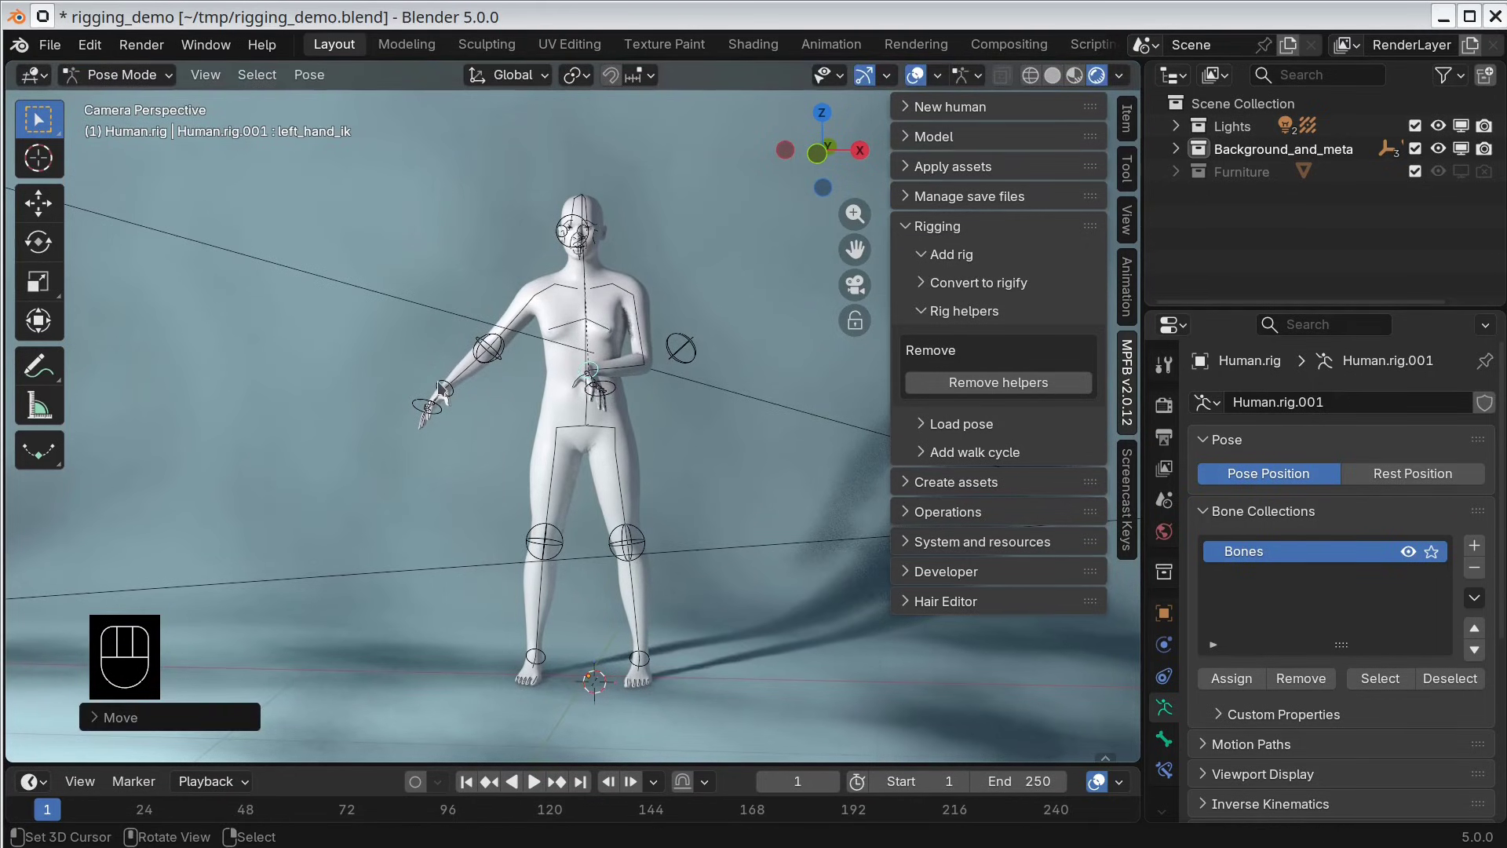
{"action": "right_click", "coordinate": [442, 384]}
{"action": "key", "text": "g"}
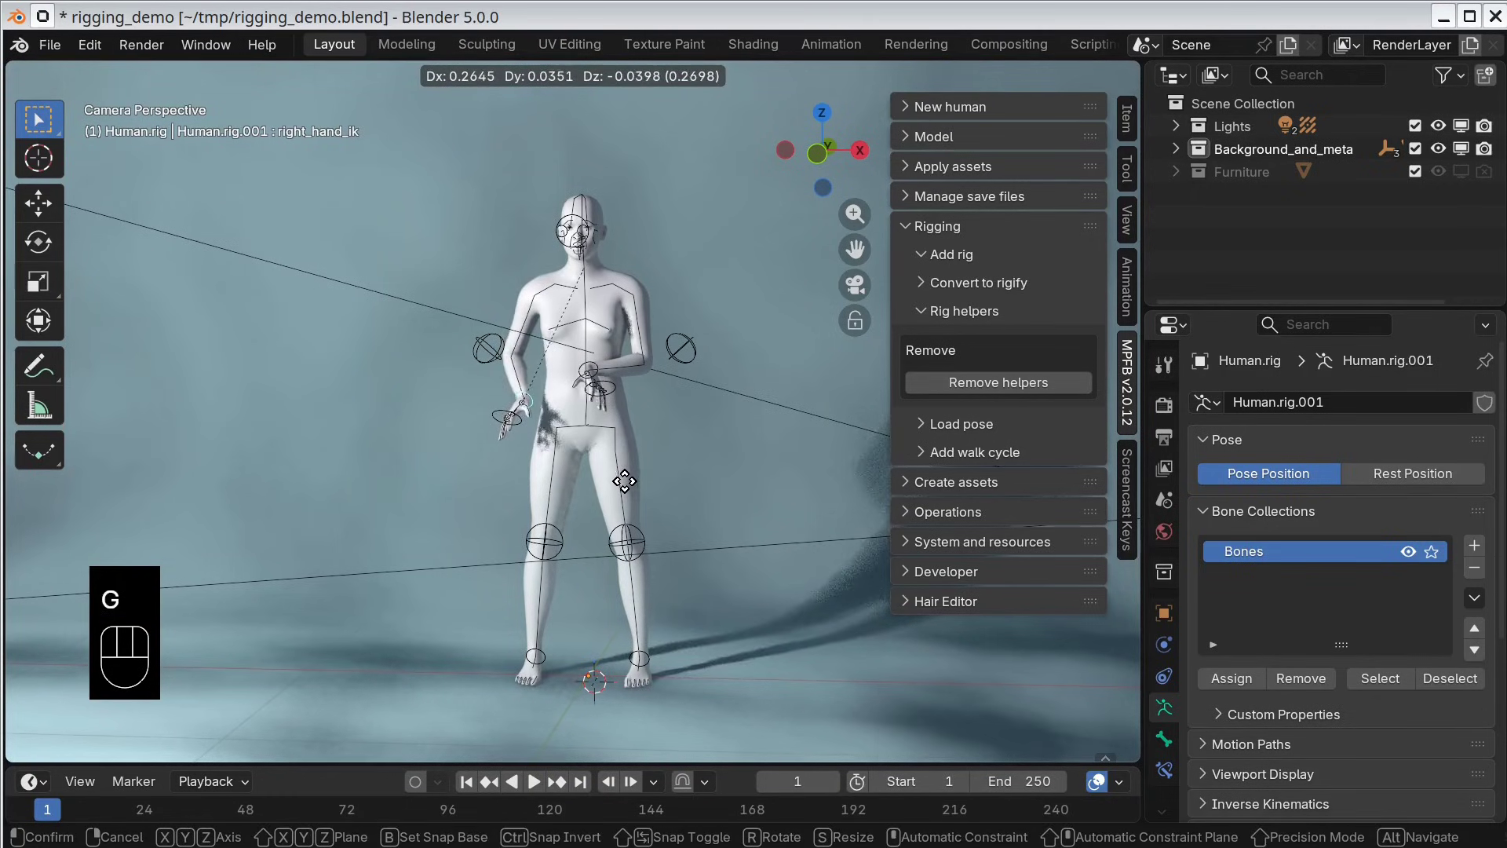
{"action": "left_click", "coordinate": [627, 485]}
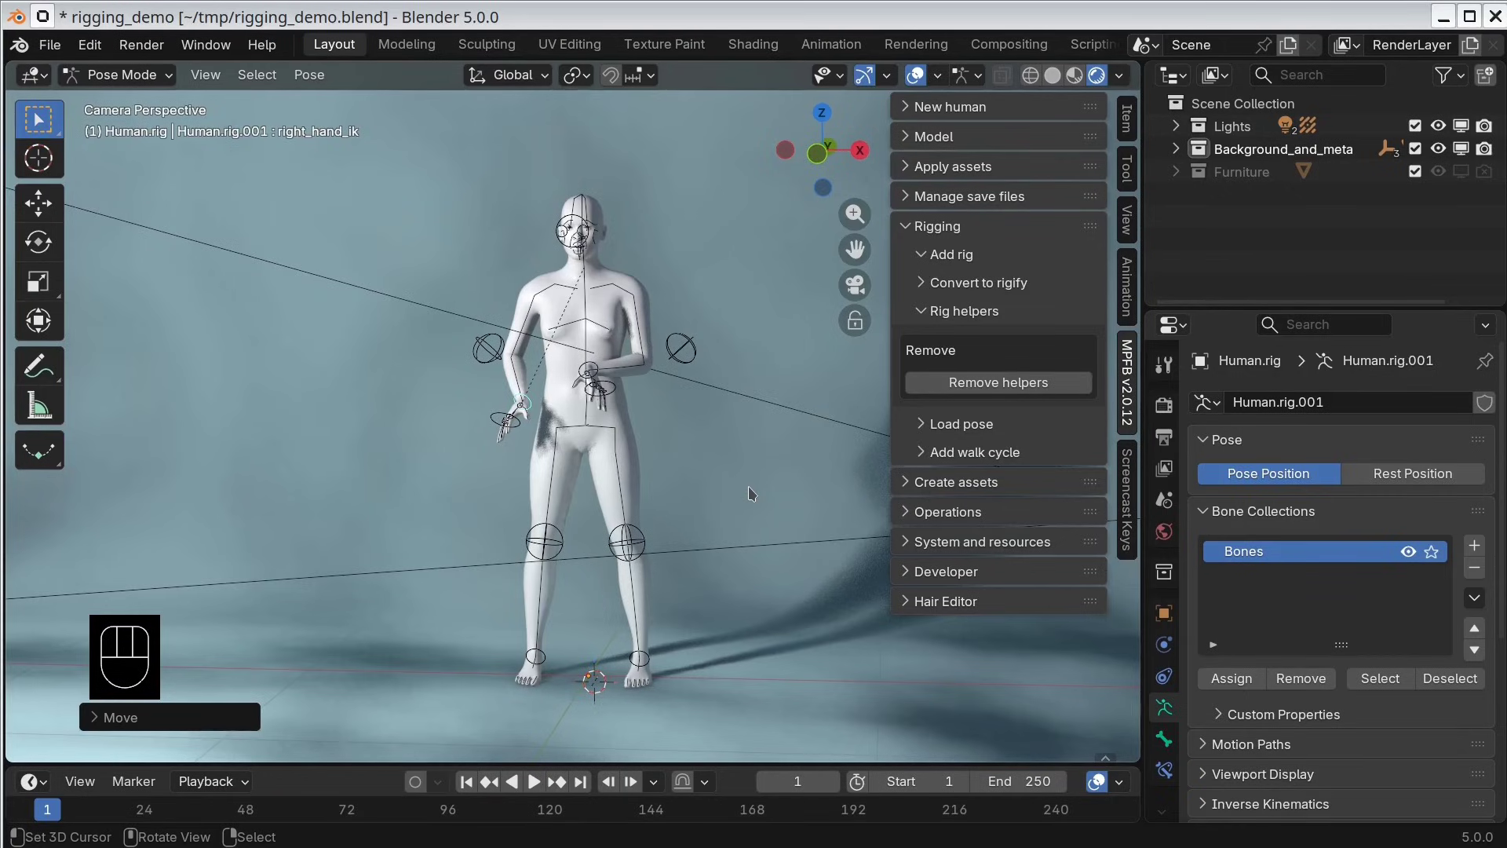
Step: From the side view, lower the root bone to drop the body into a crouch
{"action": "key", "text": "KP_3"}
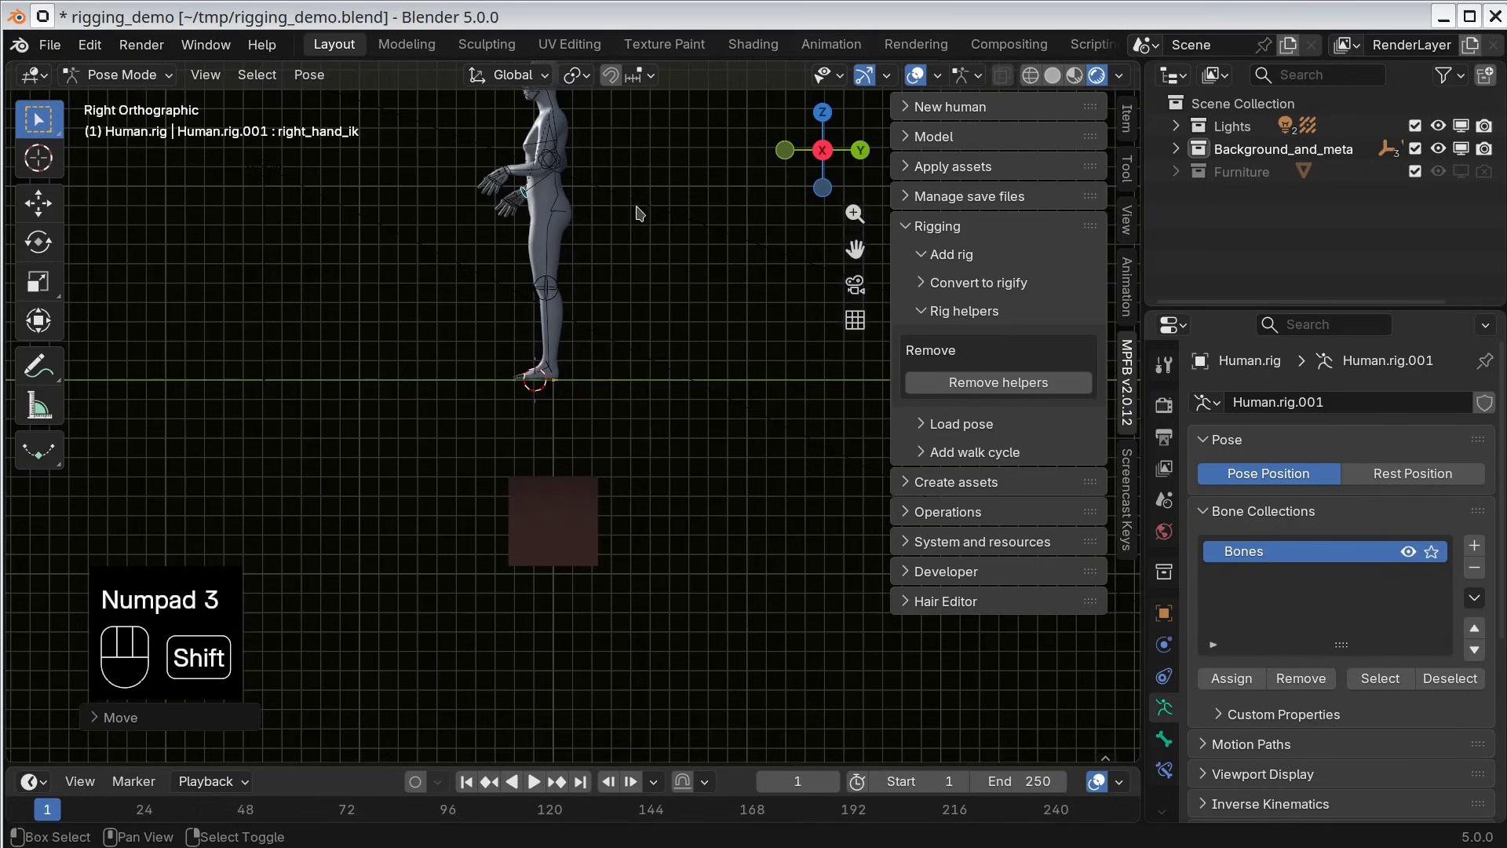
{"action": "left_click_drag", "start_coordinate": [644, 221], "coordinate": [679, 416]}
{"action": "left_click_drag", "start_coordinate": [676, 327], "coordinate": [696, 453]}
{"action": "right_click", "coordinate": [650, 427]}
{"action": "key", "text": "g"}
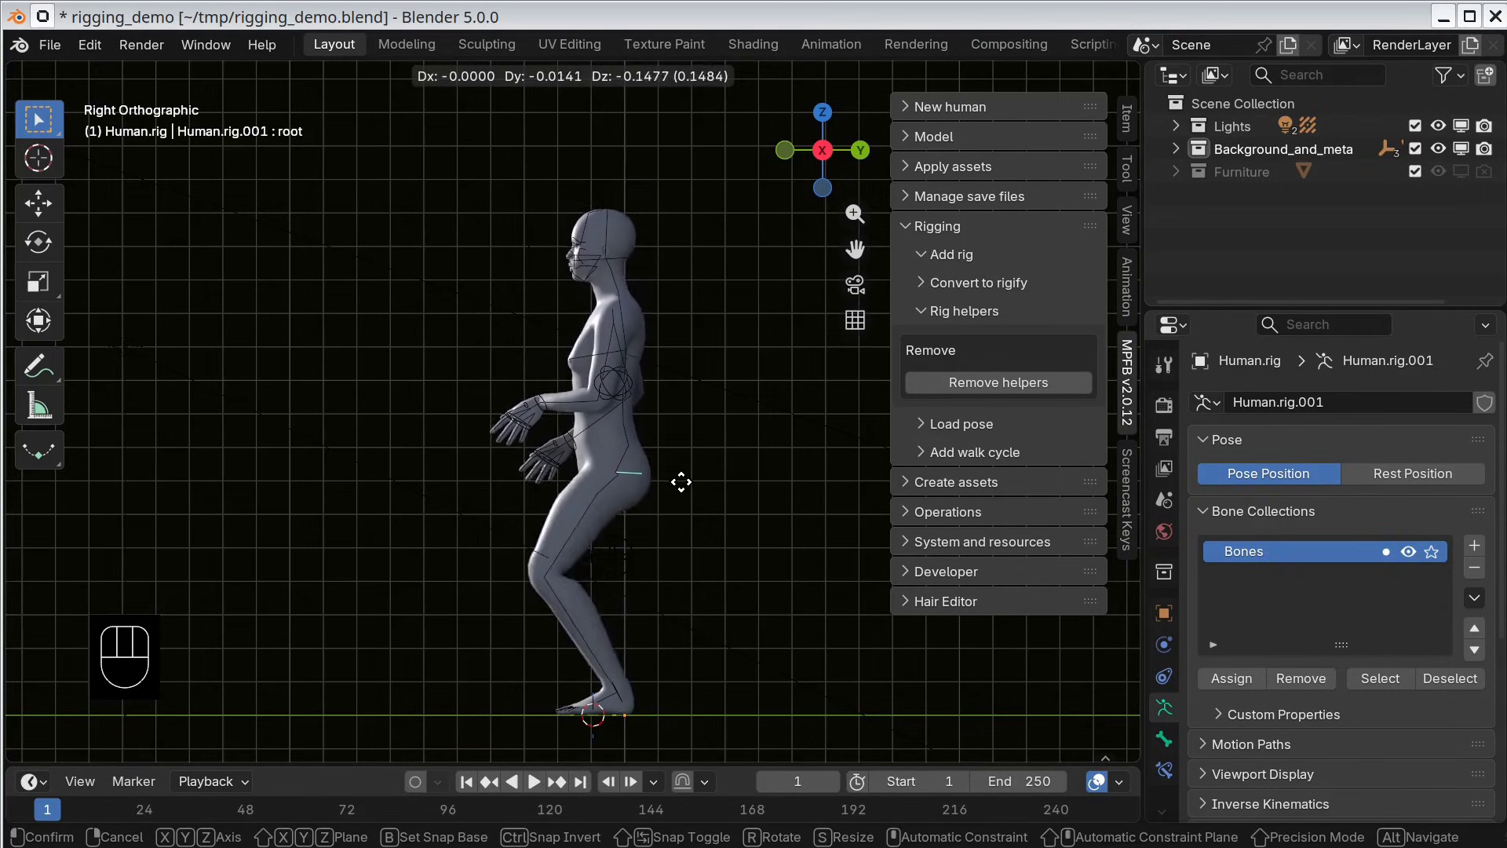
Step: Back in camera view, move the left knee IK target outward to bend the leg
{"action": "key", "text": "KP_0"}
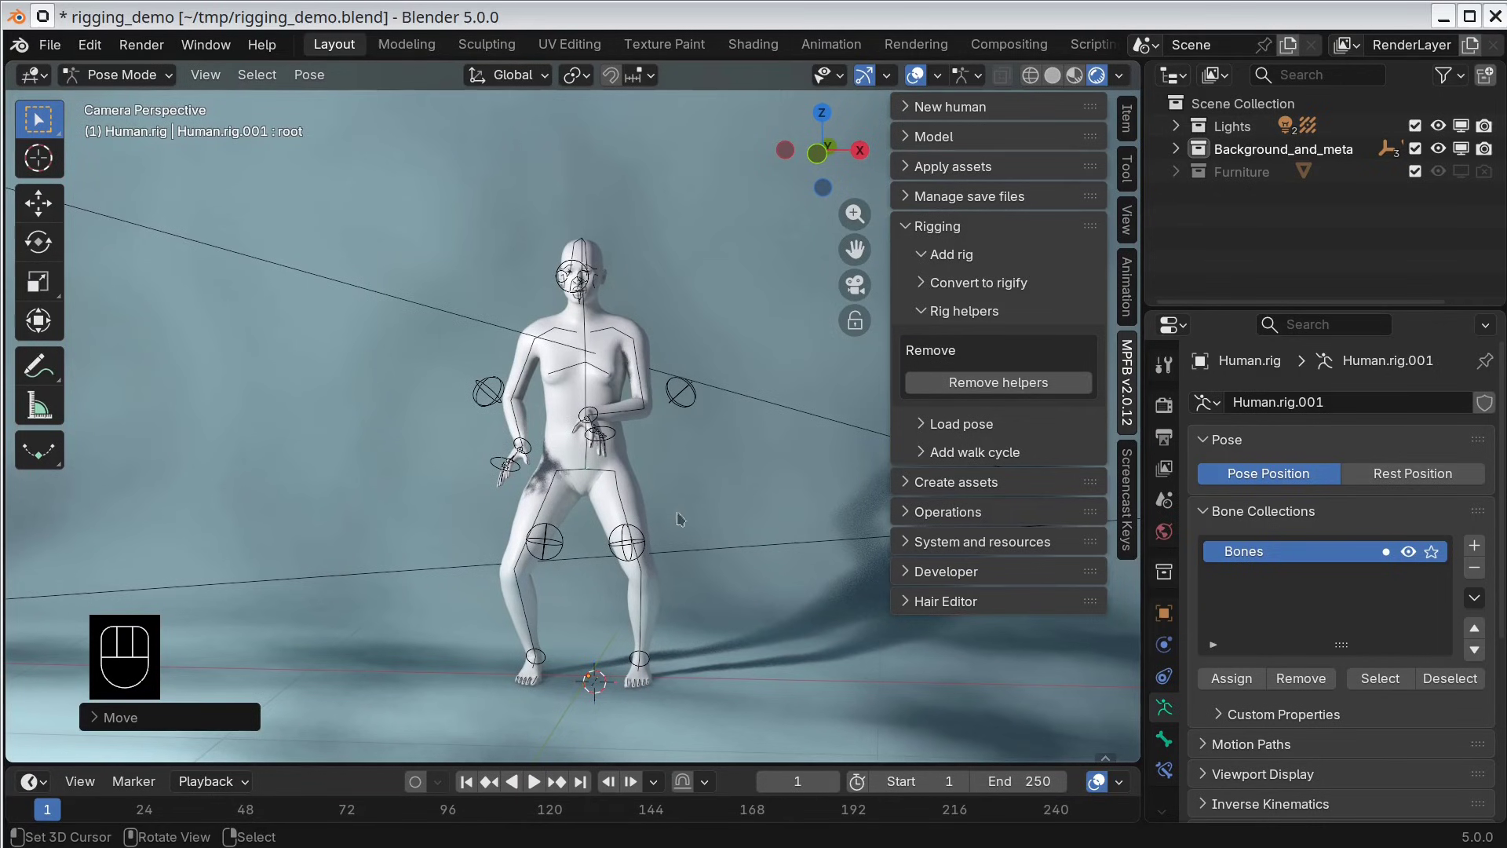
{"action": "right_click", "coordinate": [626, 555]}
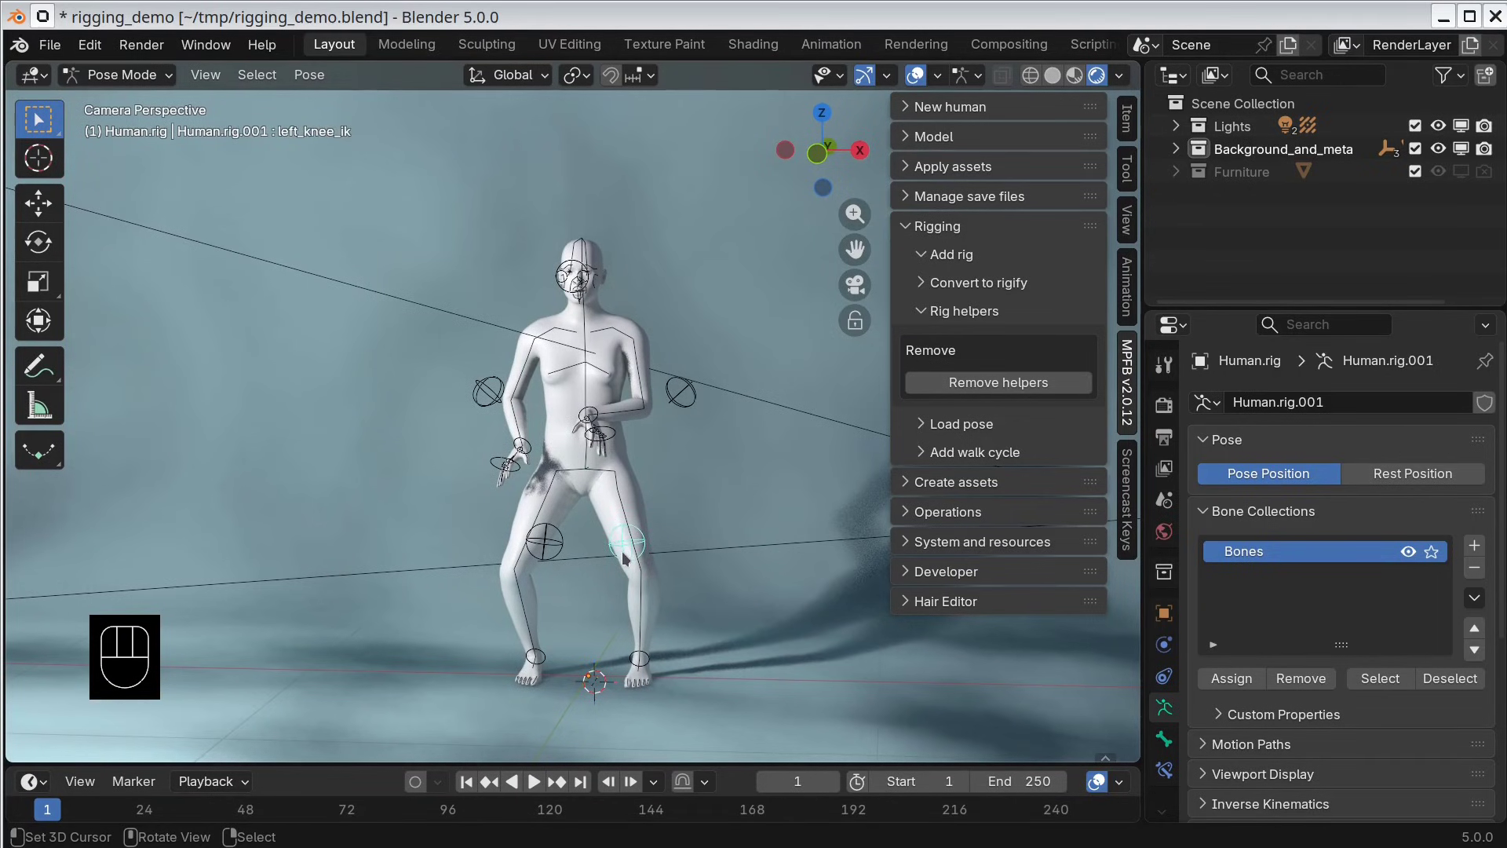
{"action": "key", "text": "g"}
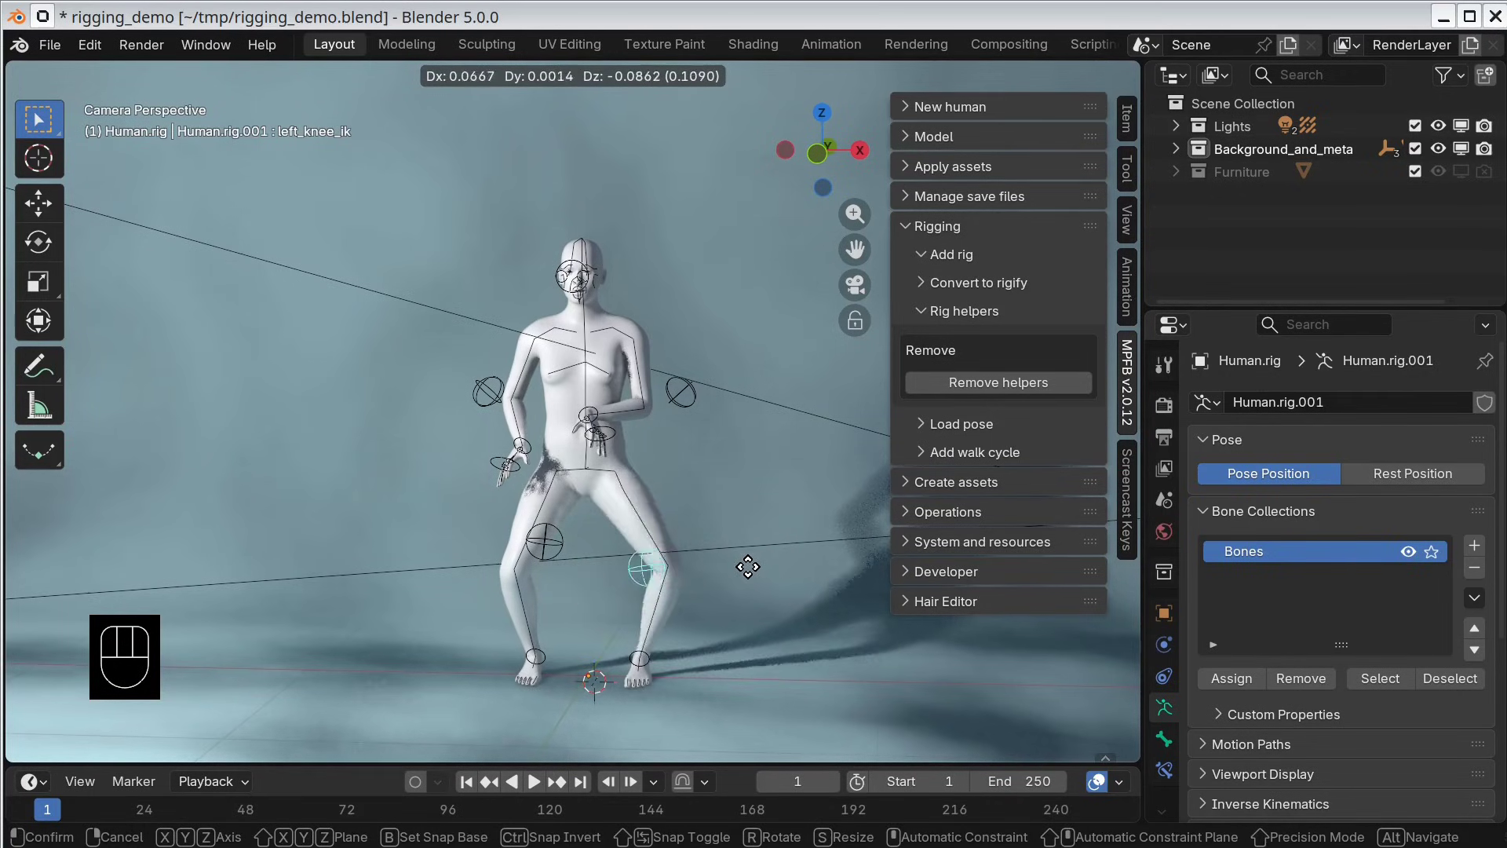
Step: Confirm the knee position and shift the left elbow helper to adjust the arm
{"action": "left_click", "coordinate": [723, 573]}
{"action": "right_click", "coordinate": [687, 398]}
{"action": "key", "text": "g"}
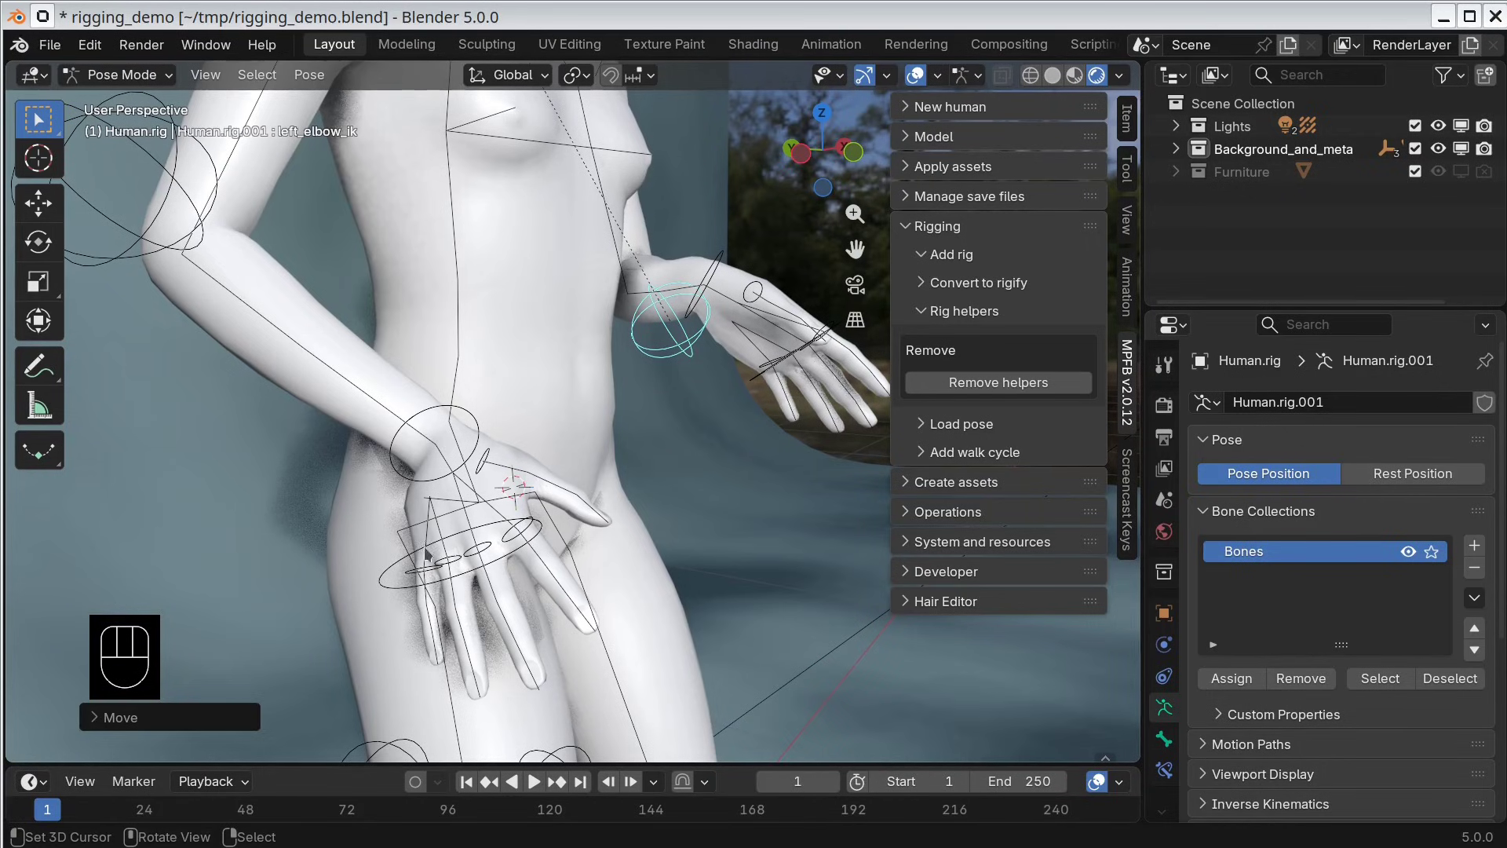
Step: Rotate the right_master_grip control about X to curl the right hand's fingers into a grip
{"action": "right_click", "coordinate": [401, 569]}
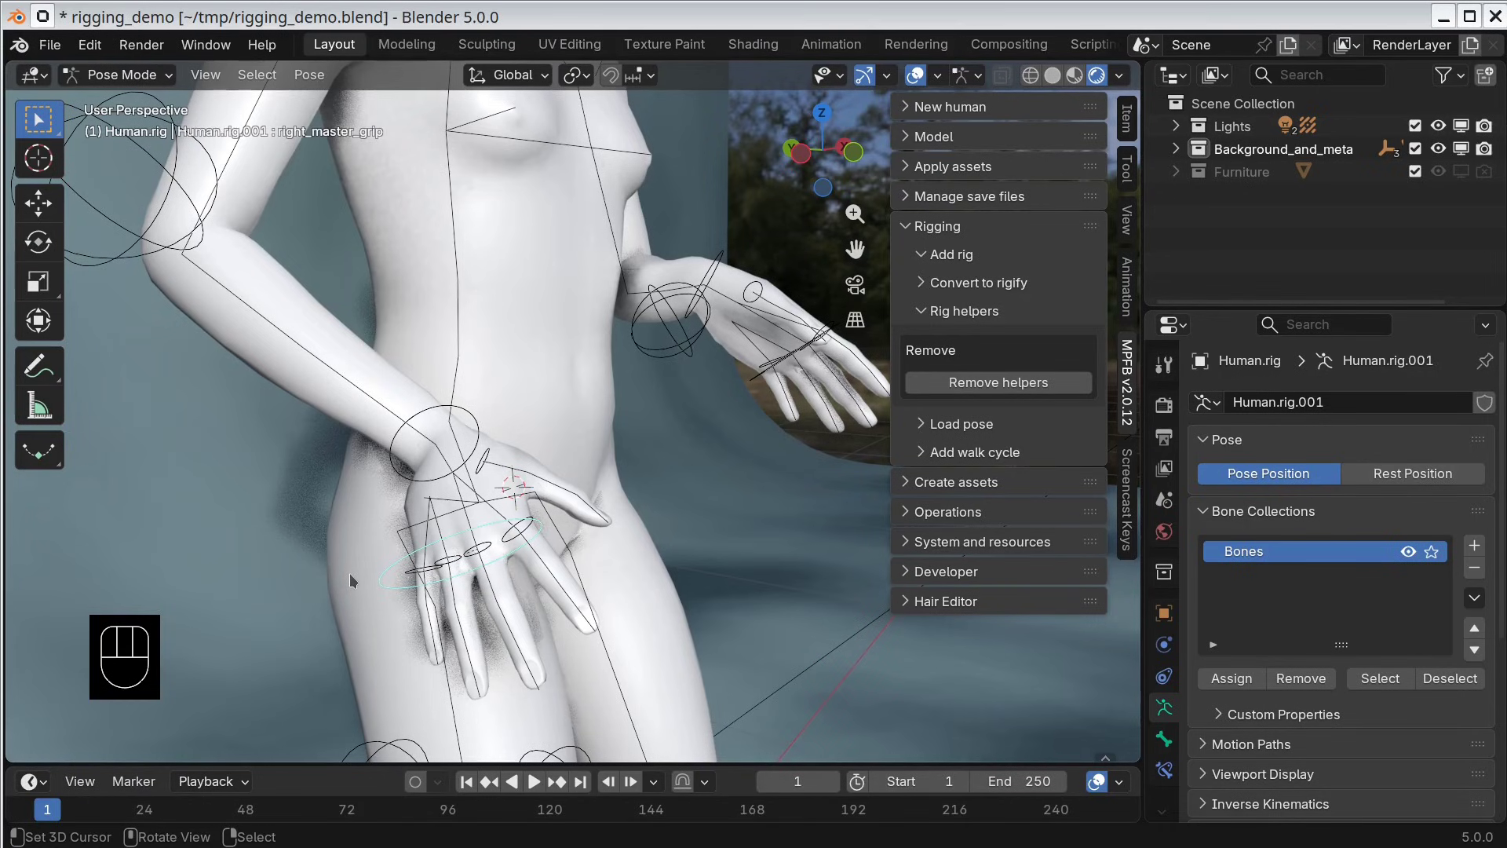
{"action": "key", "text": "r"}
{"action": "key", "text": "x"}
{"action": "key", "text": "x"}
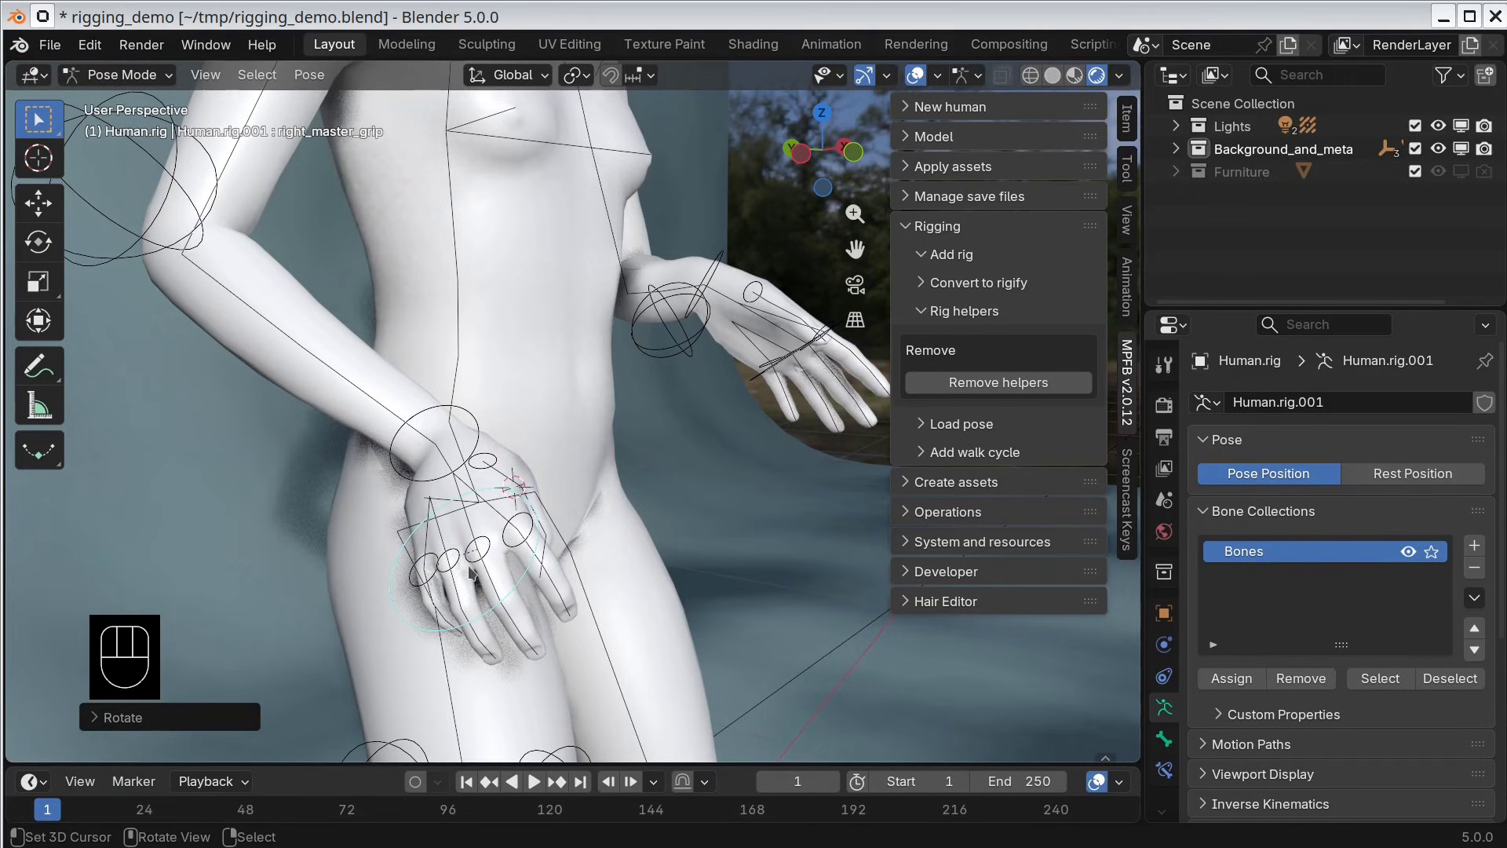
Step: Rotate the right_finger2_grip control about X to give the second finger its own curl
{"action": "right_click", "coordinate": [511, 531]}
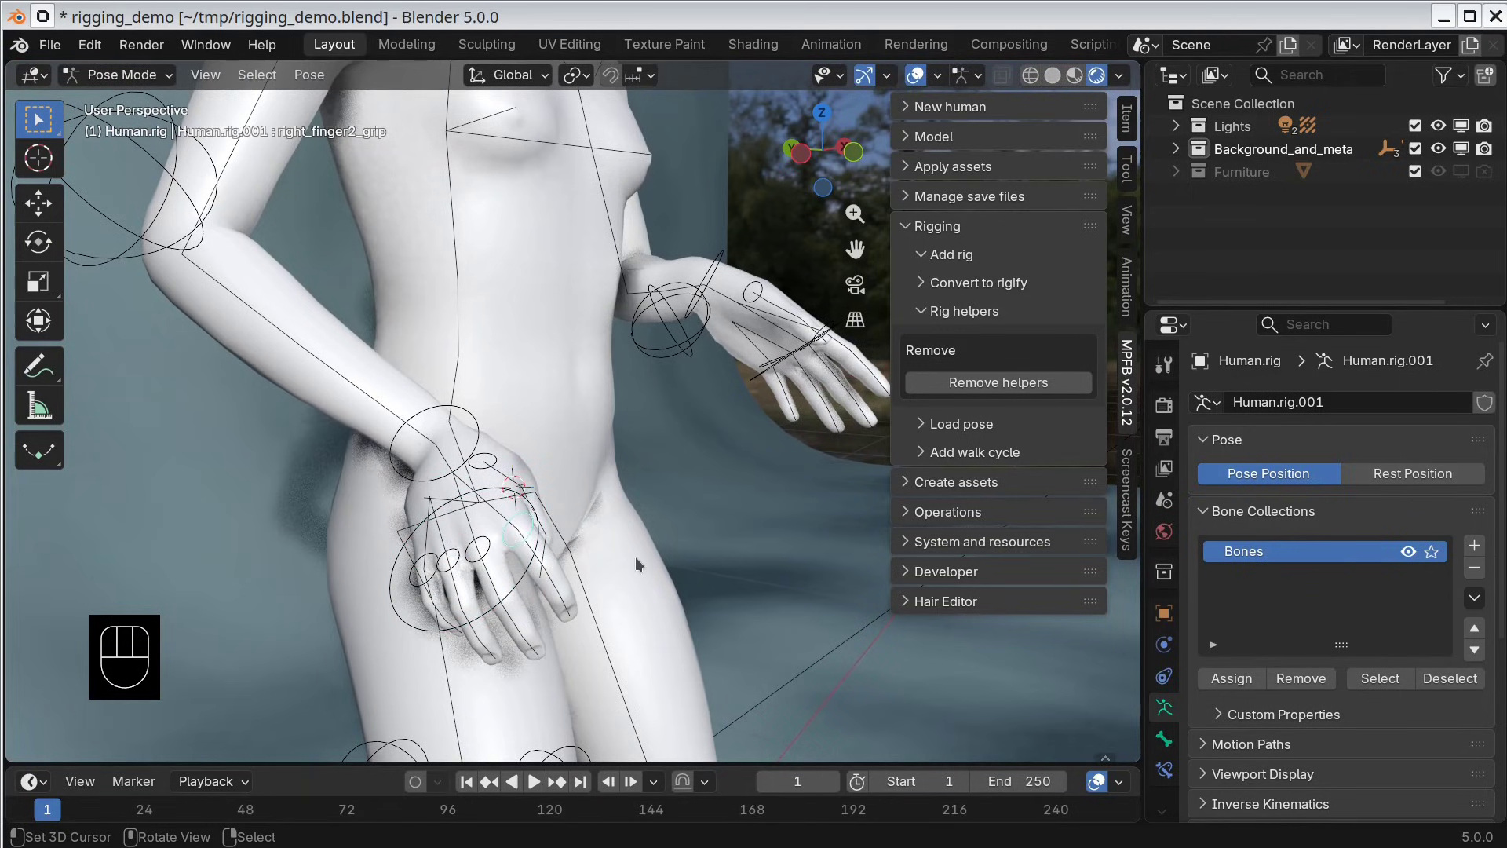
{"action": "key", "text": "r"}
{"action": "key", "text": "x"}
{"action": "key", "text": "x"}
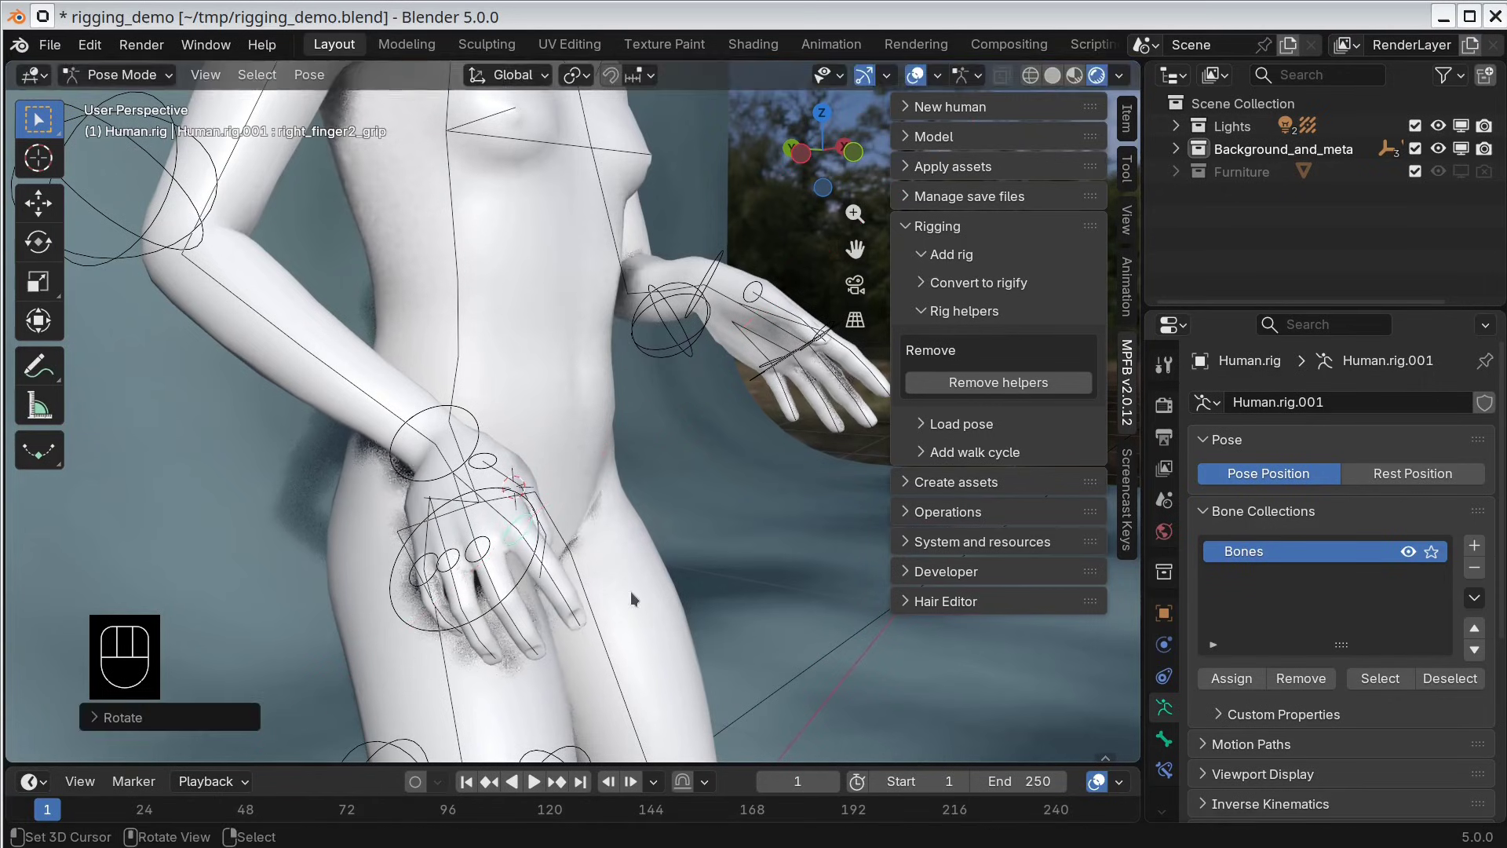
{"action": "key", "text": "r"}
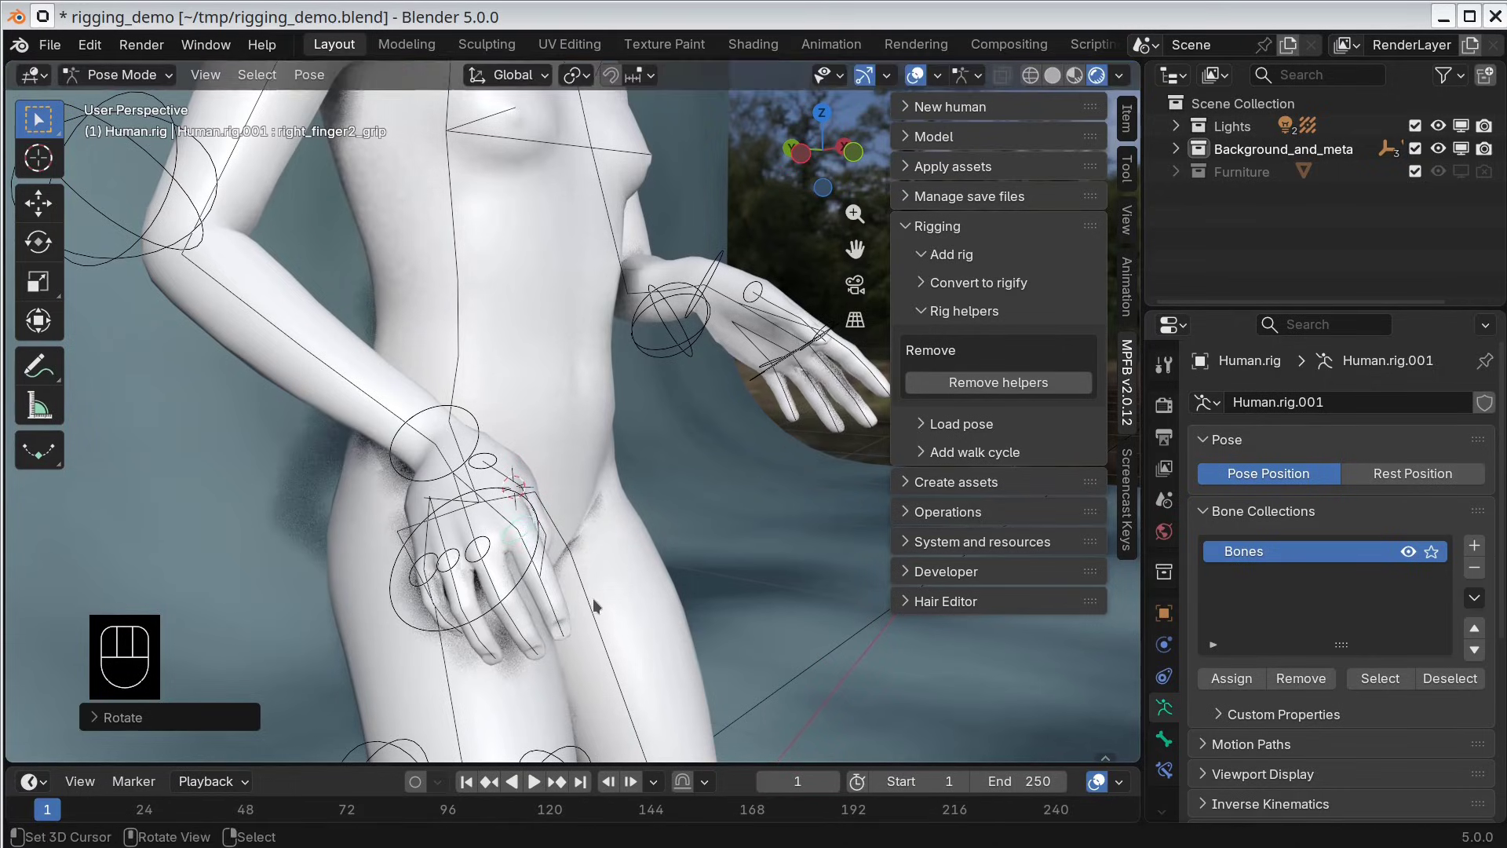
Step: Move the eye_ik, left_eye_ik and right_eye_ik targets to redirect the gaze, then return to camera view
{"action": "right_click", "coordinate": [659, 339]}
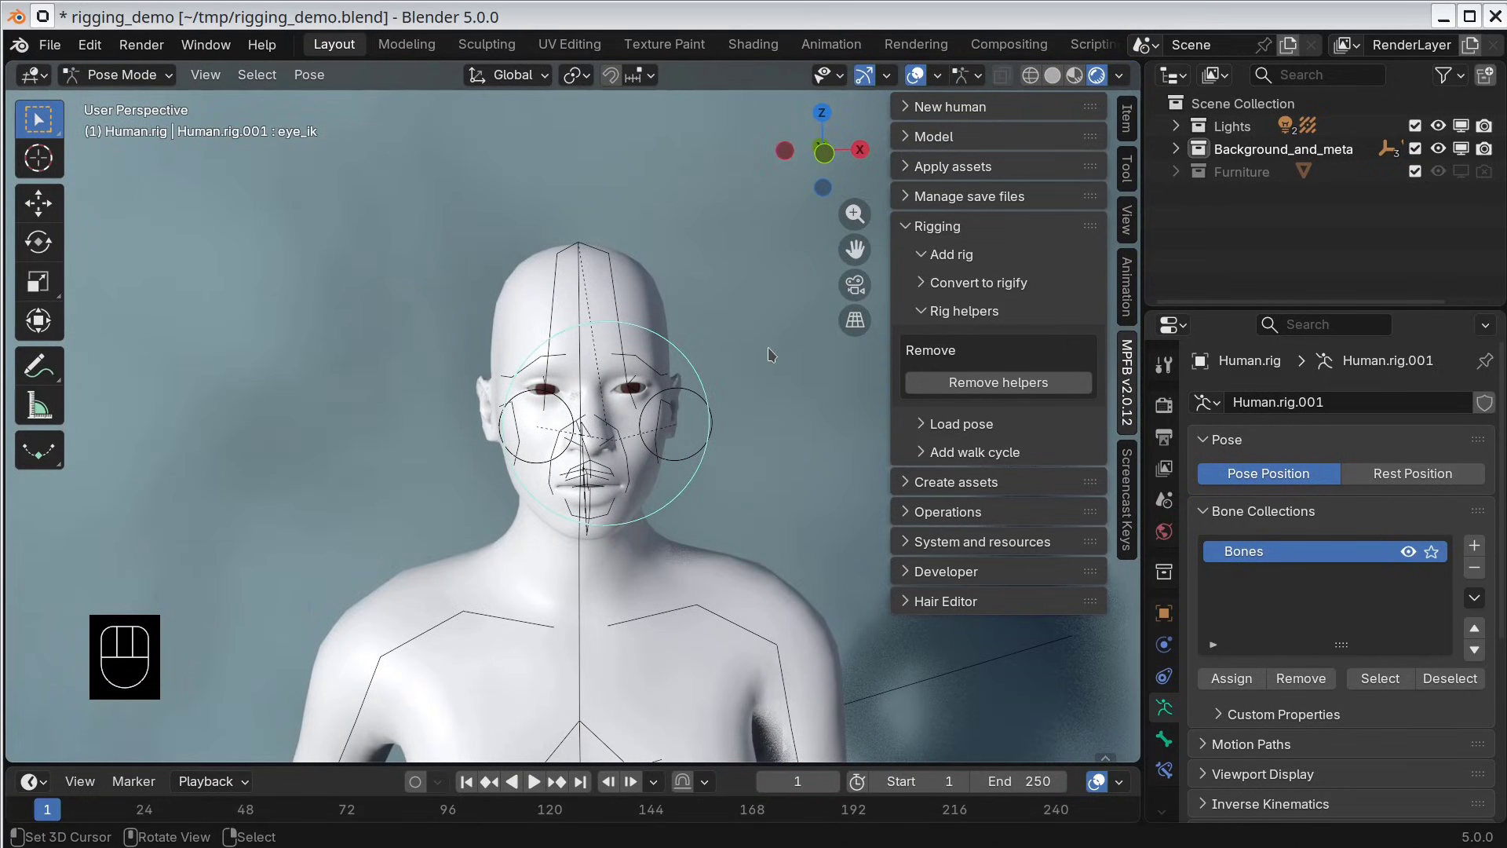
{"action": "key", "text": "g"}
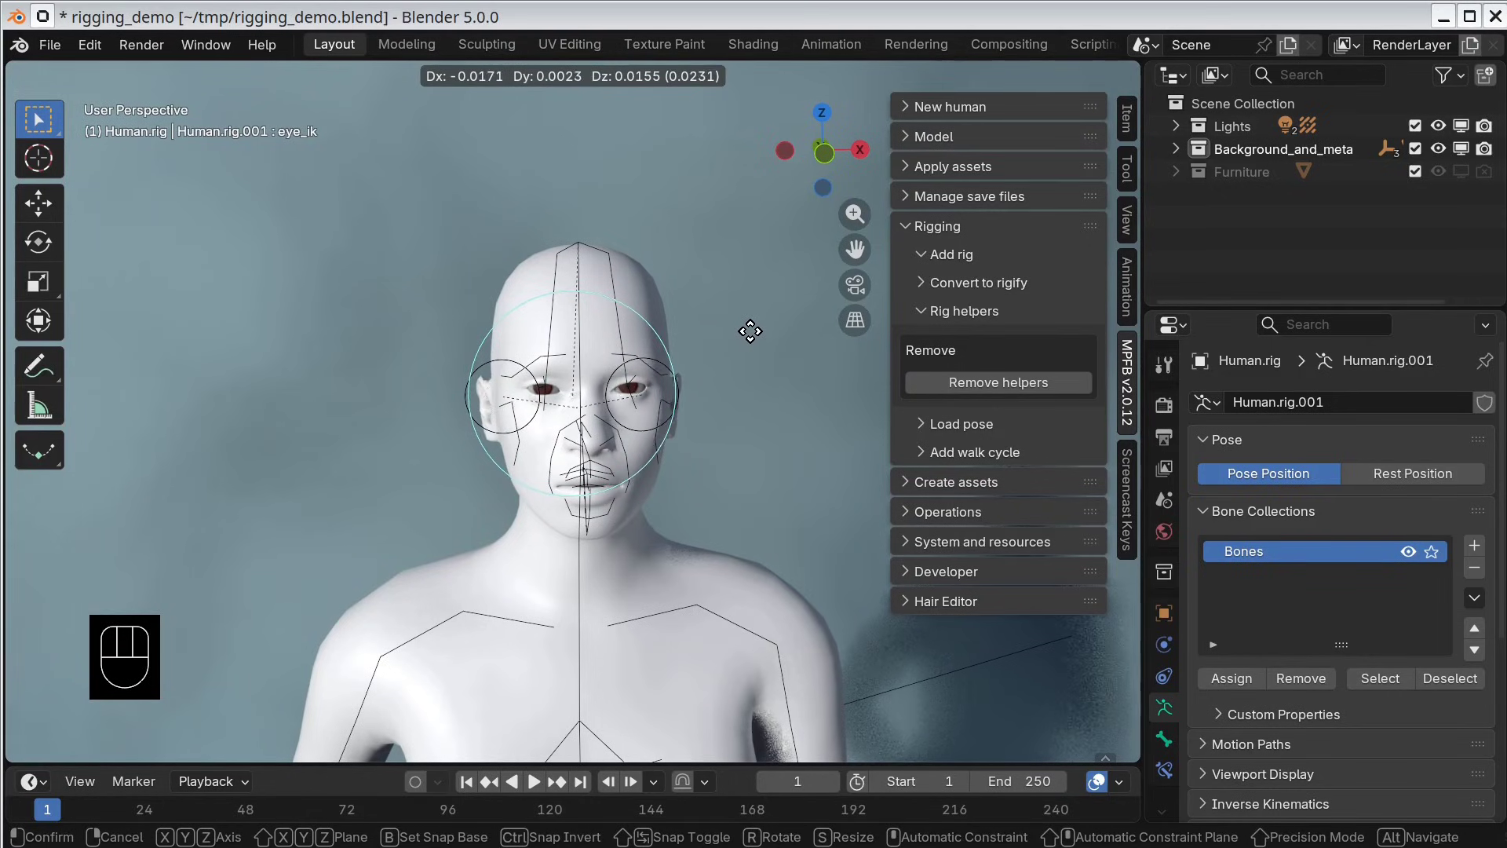
{"action": "right_click", "coordinate": [558, 365]}
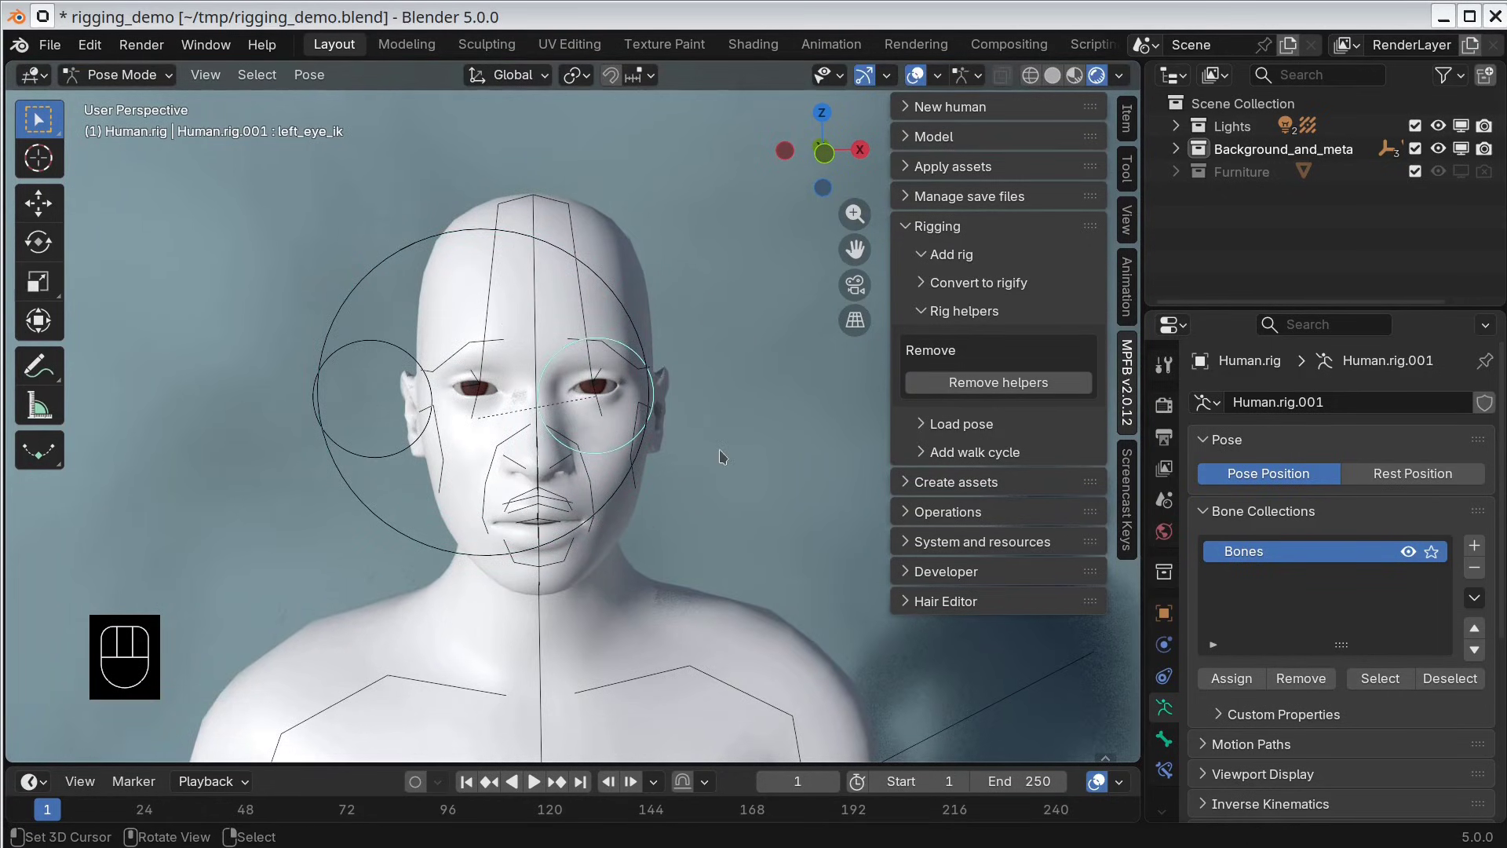
{"action": "key", "text": "g"}
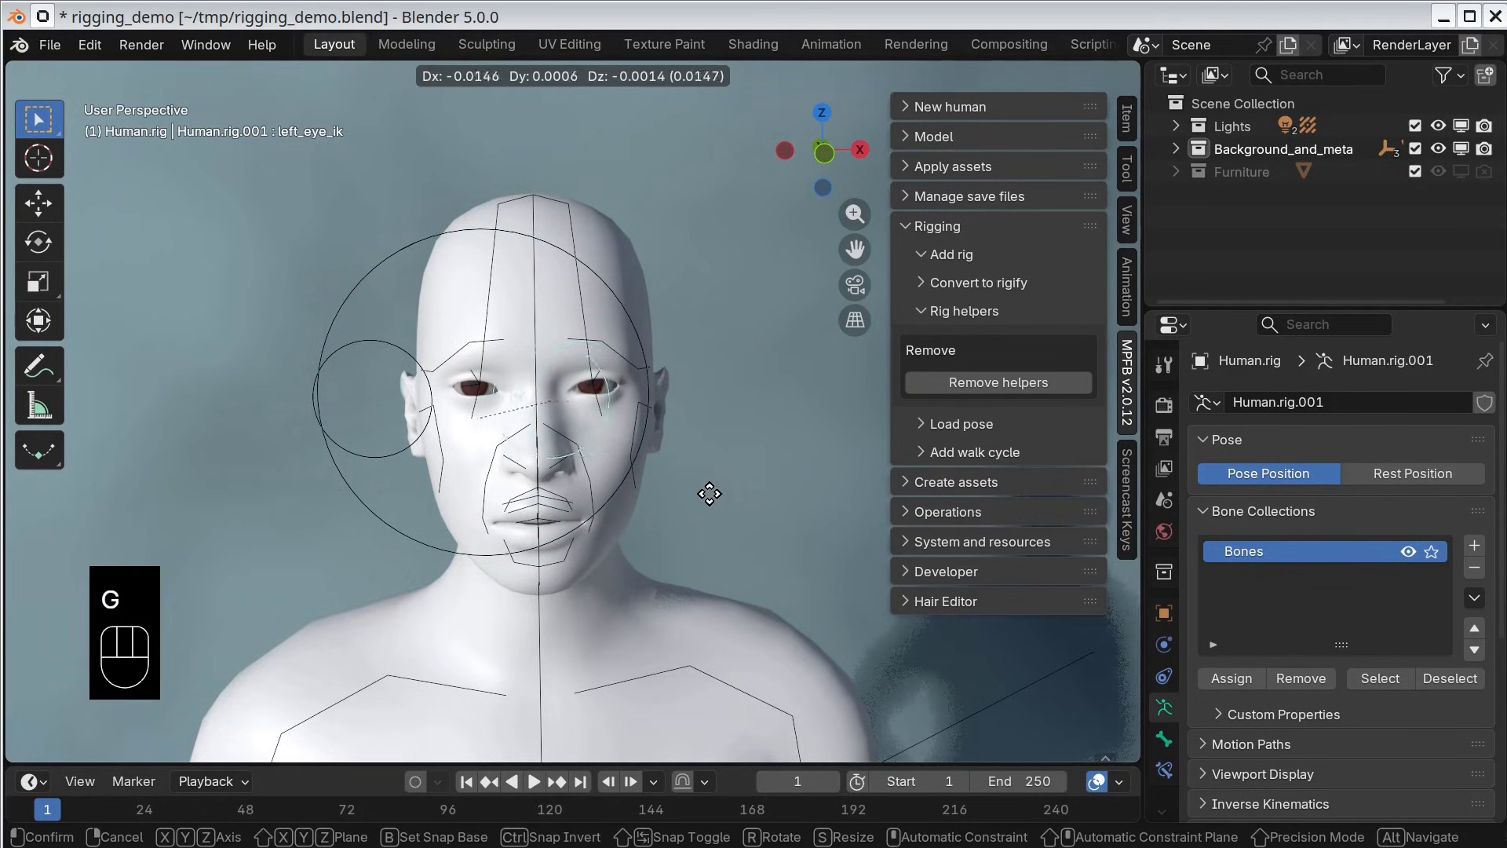
{"action": "left_click", "coordinate": [677, 497]}
{"action": "left_click", "coordinate": [400, 346]}
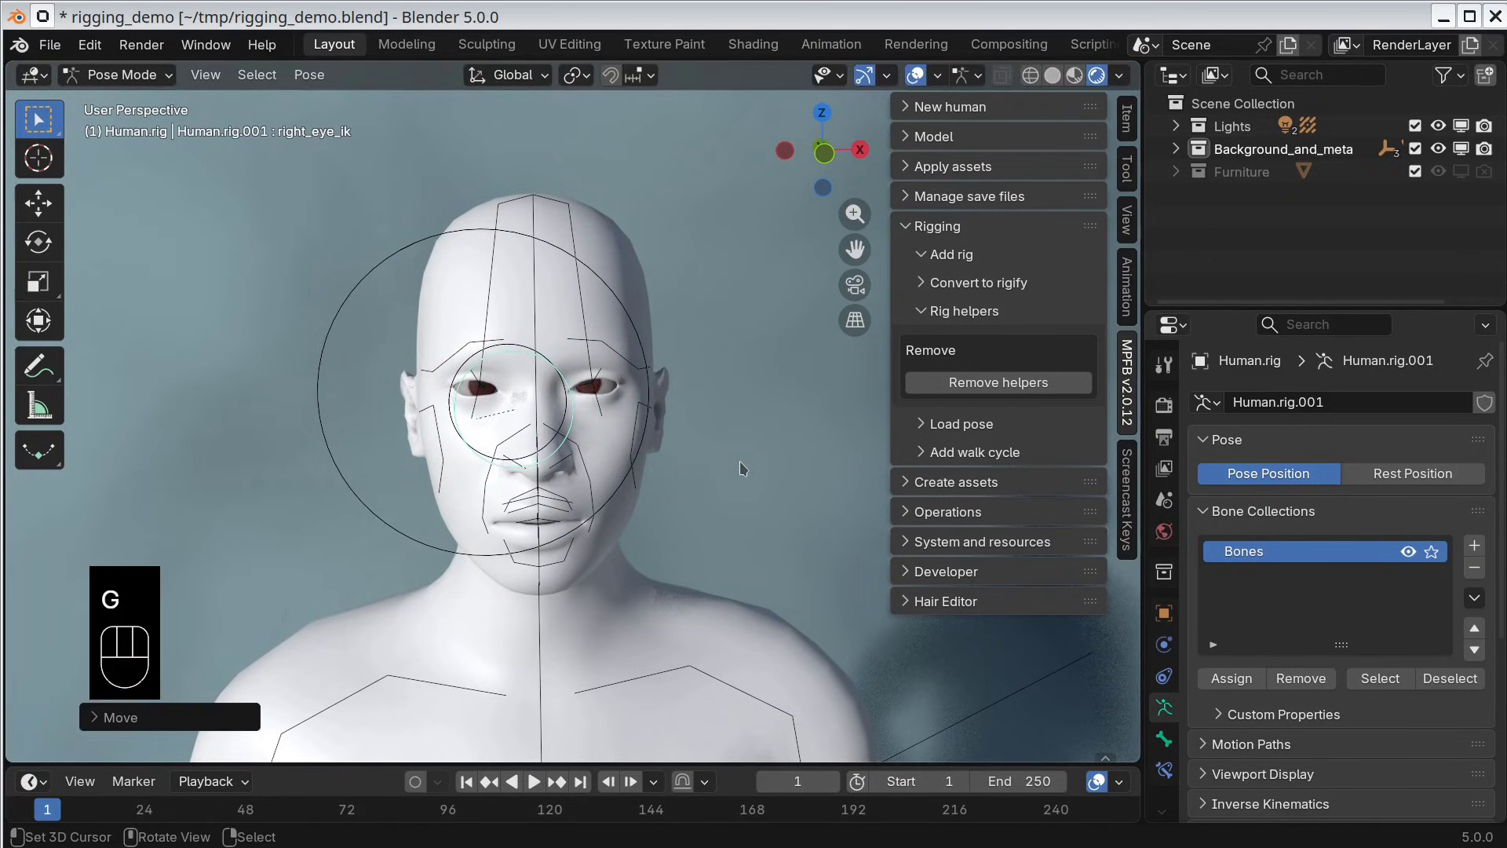
{"action": "key", "text": "KP_0"}
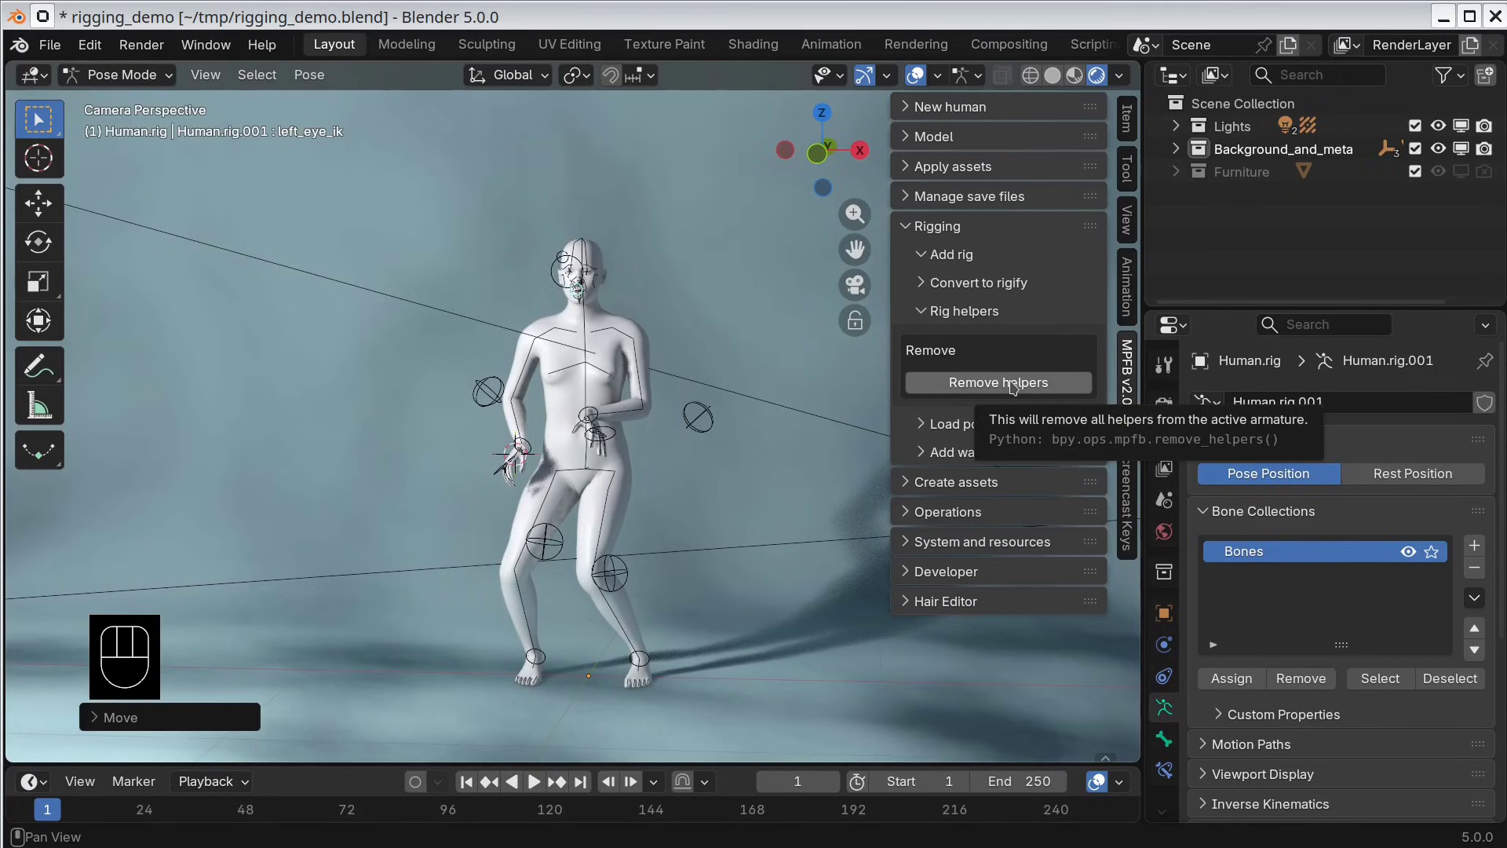
Step: Widen the sidebar so the rig helper options are fully visible
{"action": "left_click_drag", "start_coordinate": [1060, 389], "coordinate": [1010, 345]}
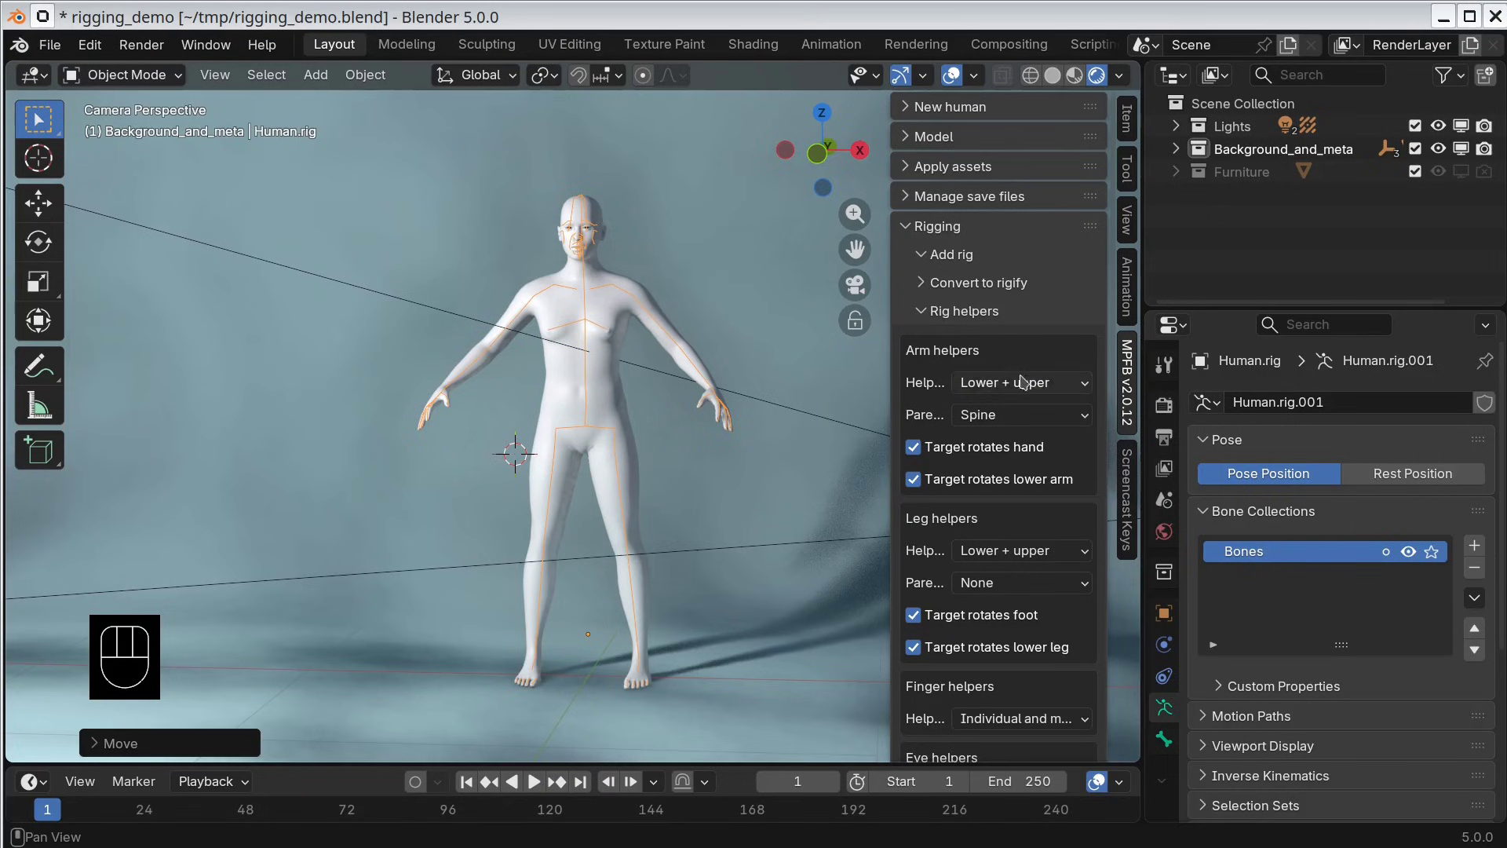
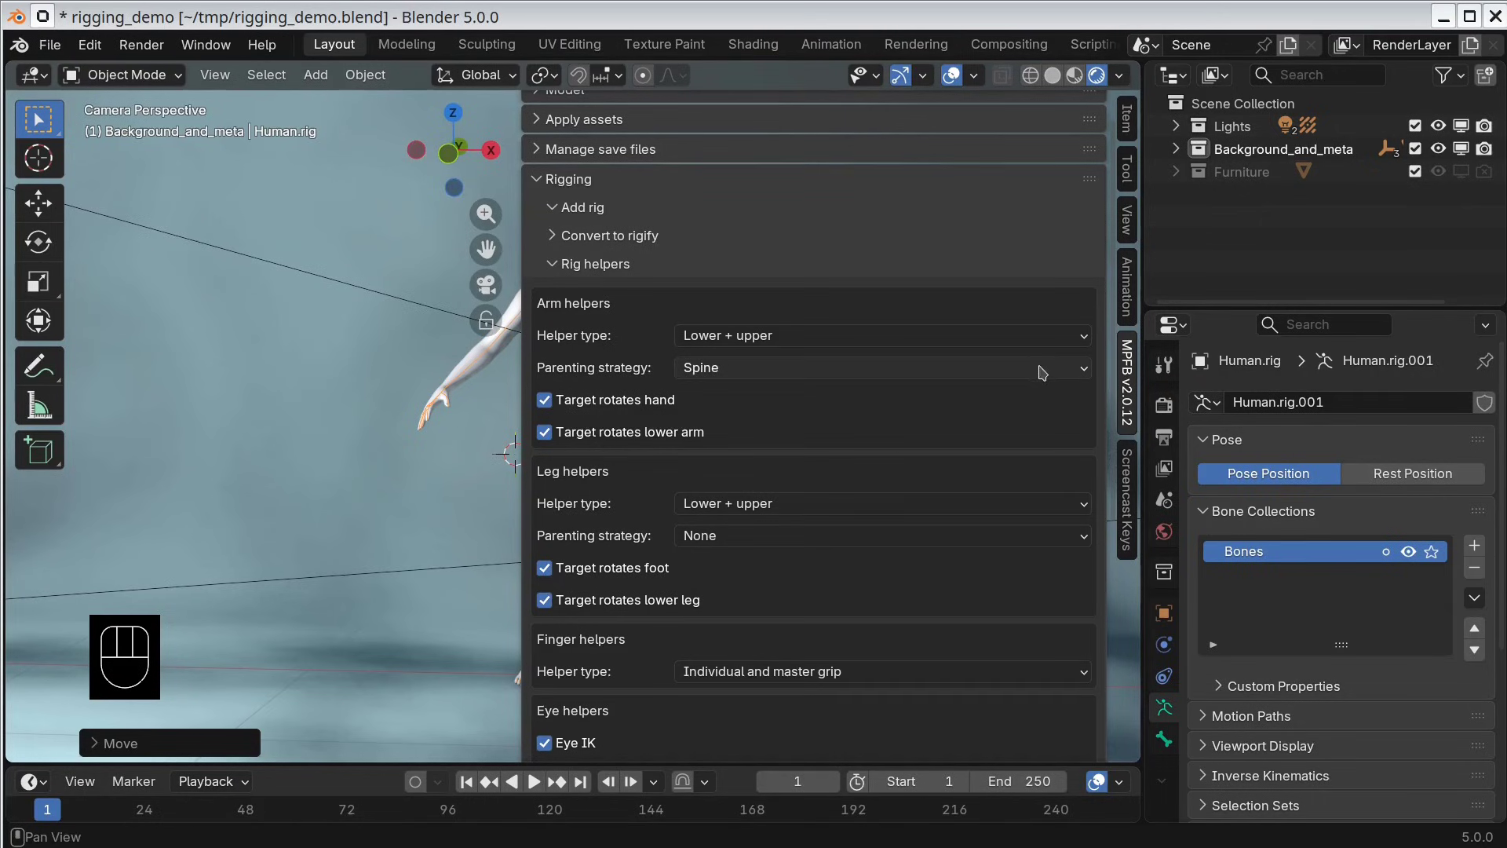
Step: Set arm helper parenting to None and add helpers to Human.rig.001
{"action": "left_click", "coordinate": [1046, 370]}
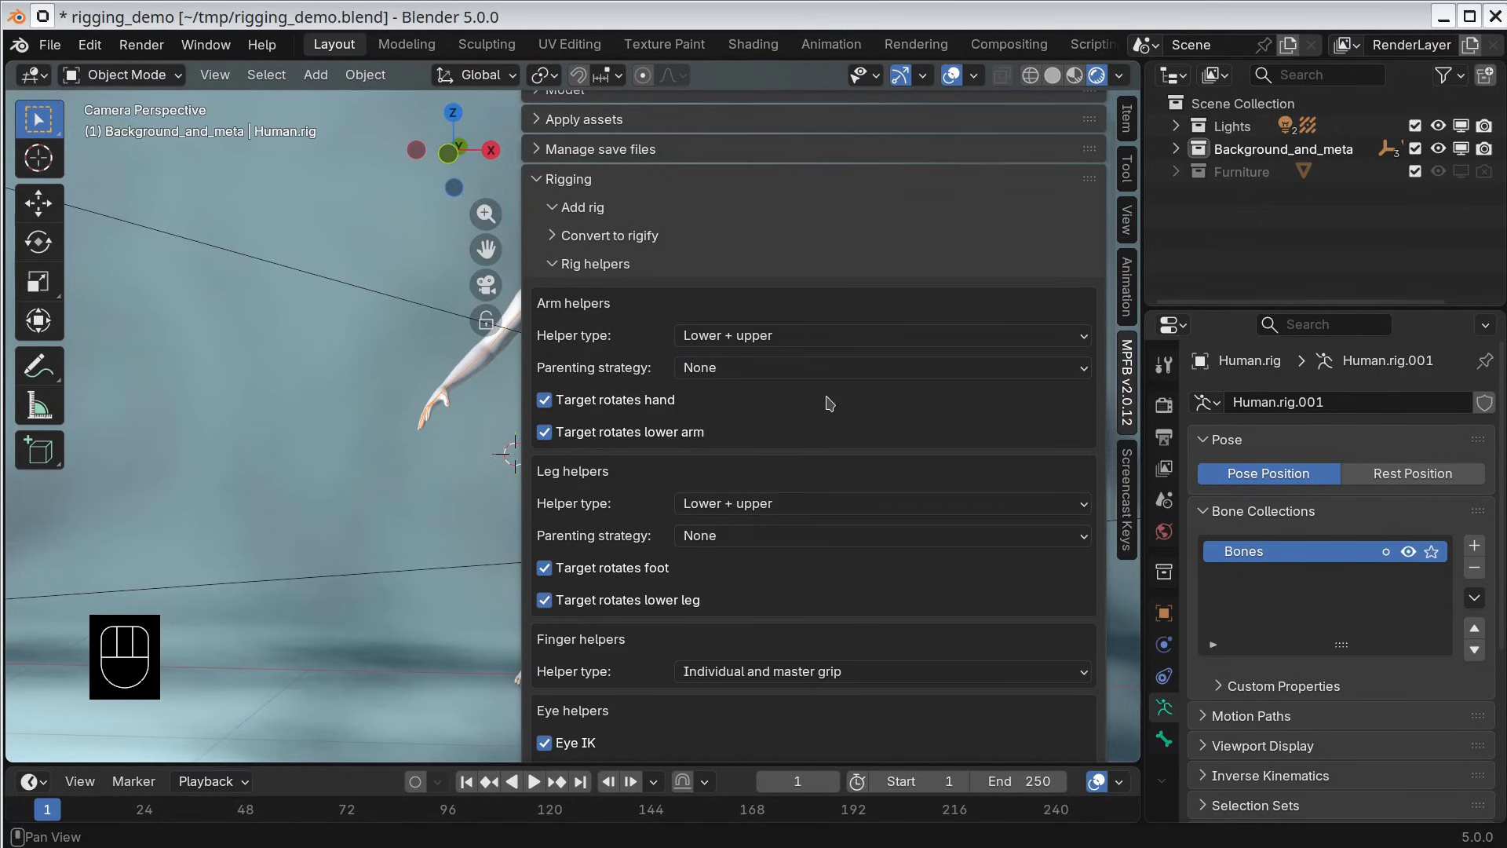
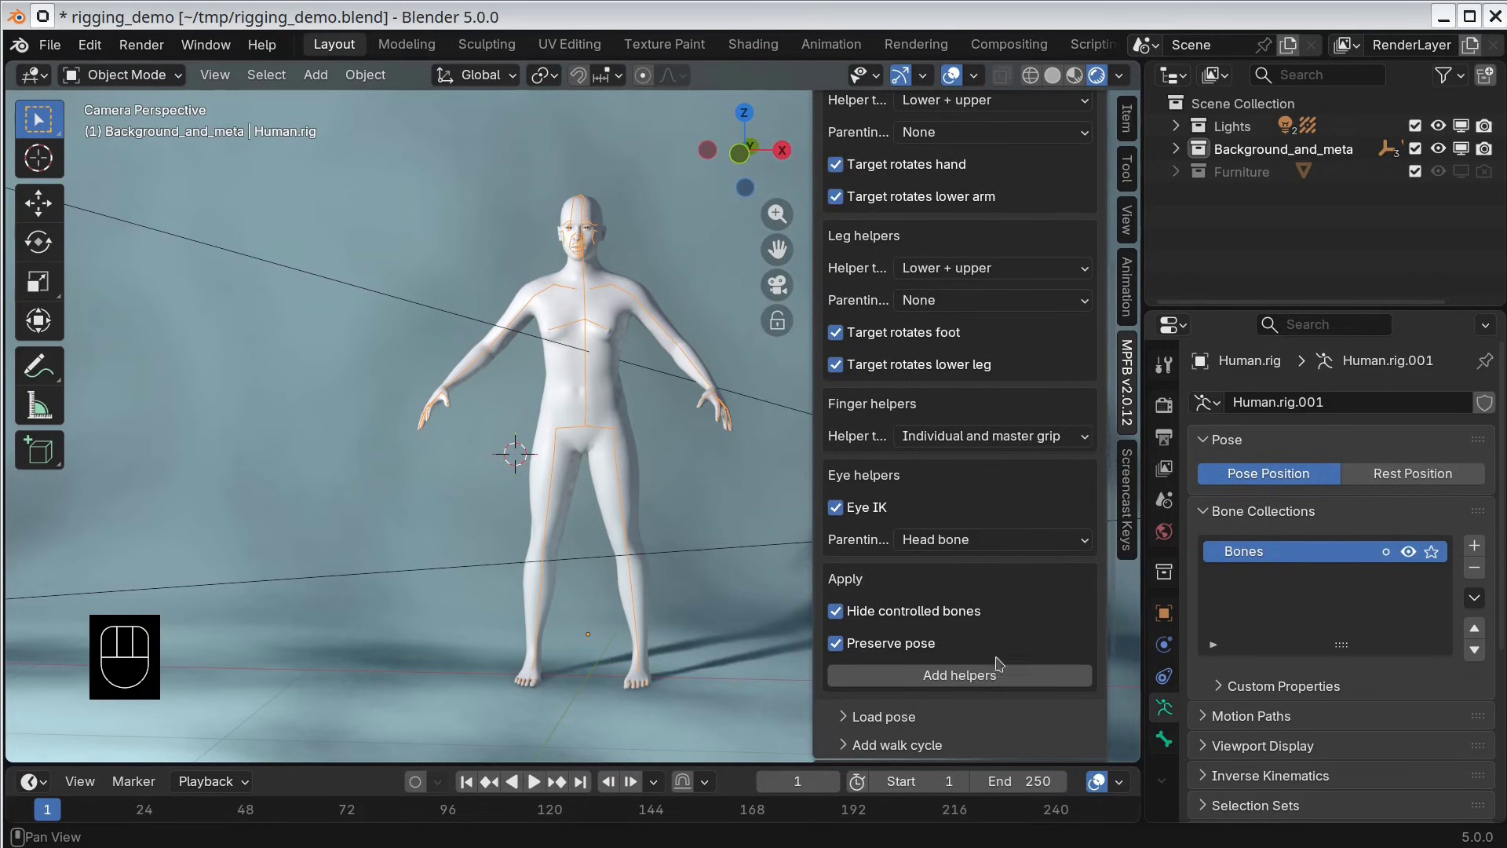
{"action": "left_click", "coordinate": [991, 683]}
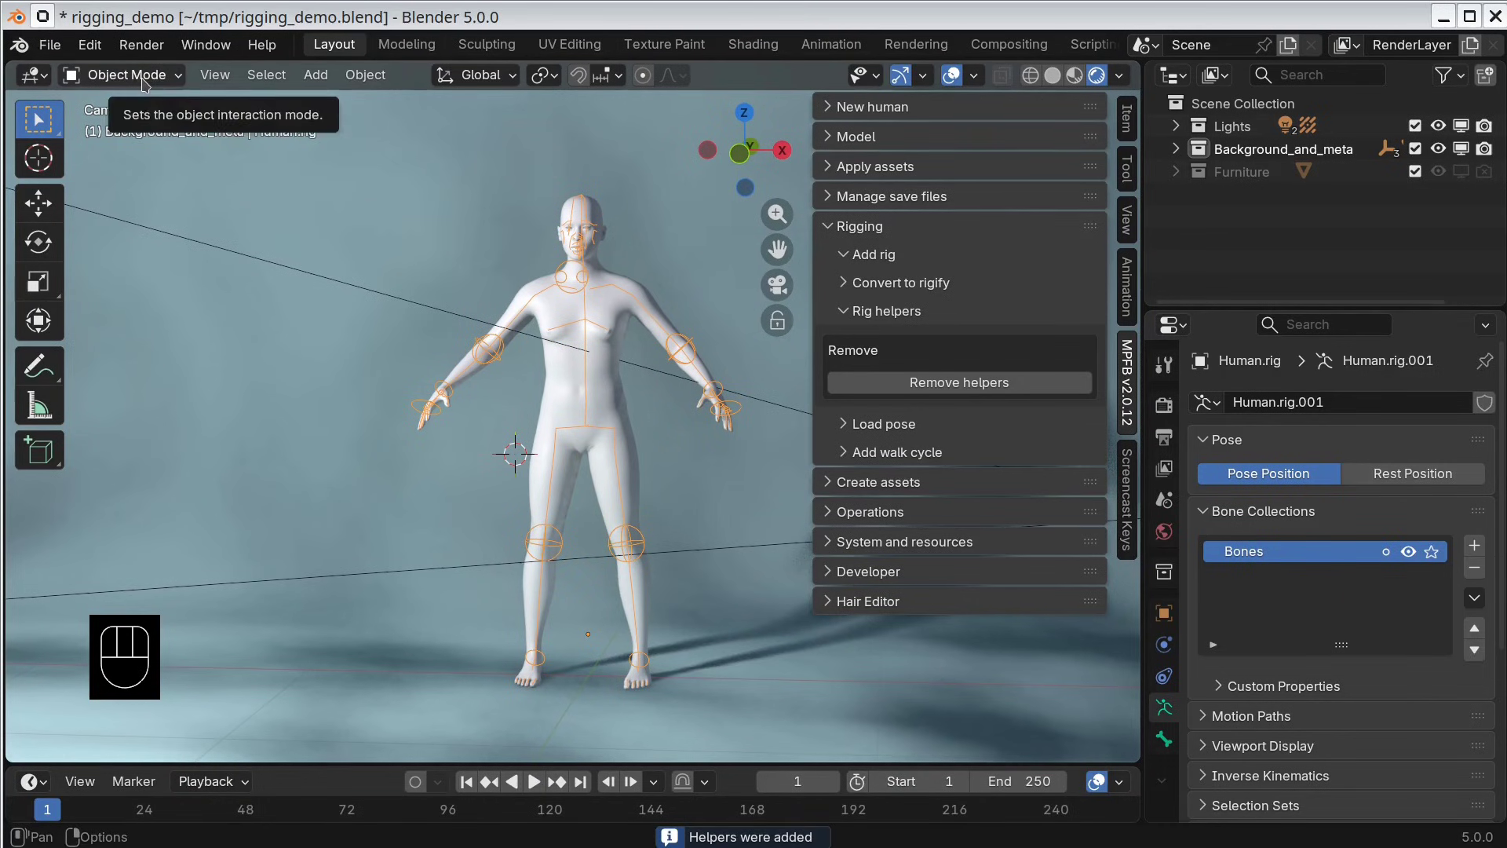
Step: Put the rig into Pose Mode and inspect the hip helper from the right side view
{"action": "left_click_drag", "start_coordinate": [149, 86], "coordinate": [157, 160]}
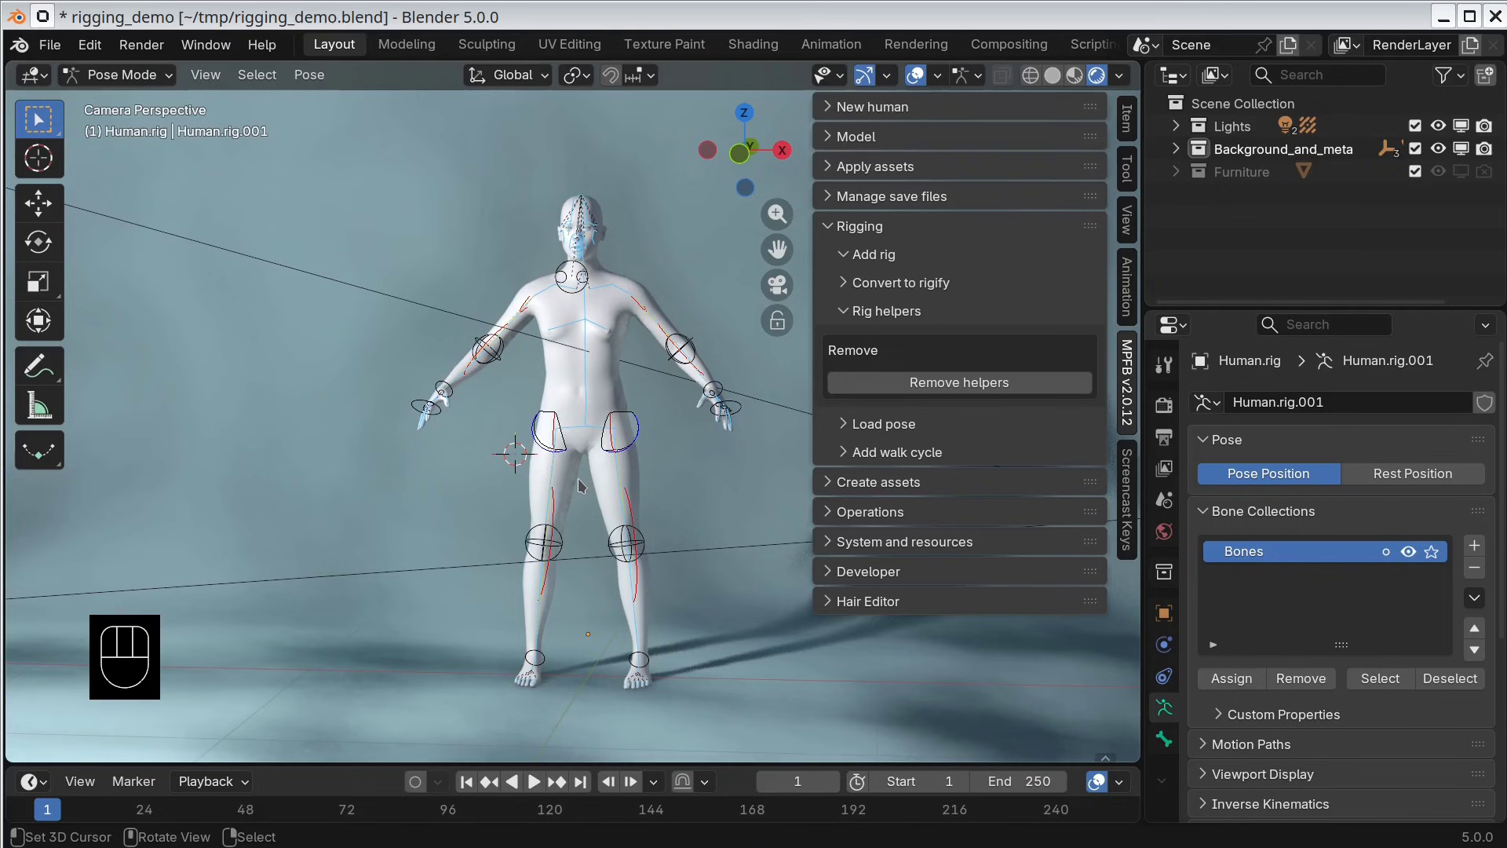
{"action": "key", "text": "KP_3"}
{"action": "left_click_drag", "start_coordinate": [697, 352], "coordinate": [690, 146]}
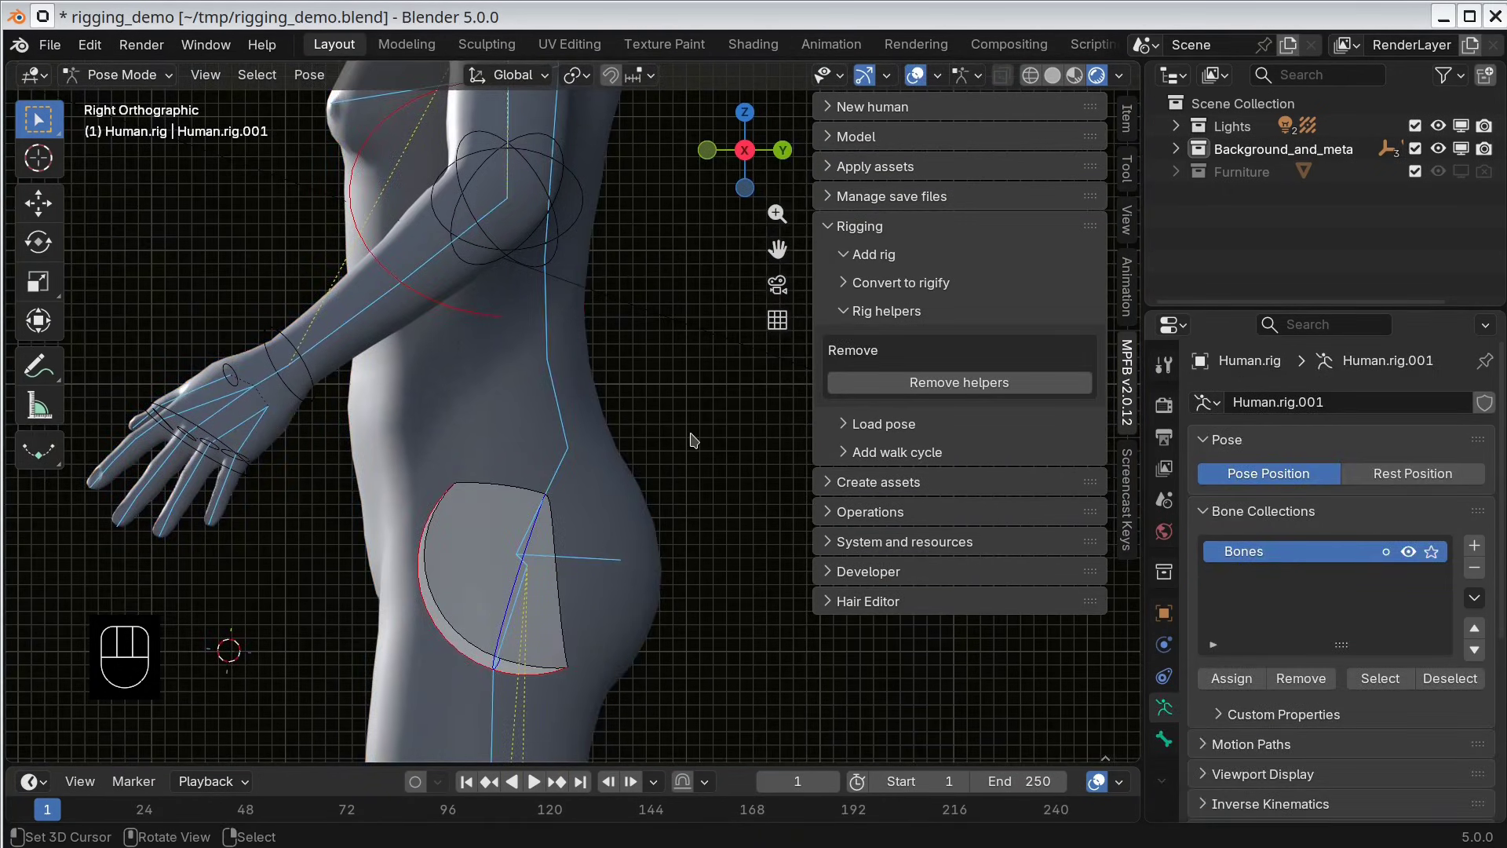
{"action": "key", "text": "KP_0"}
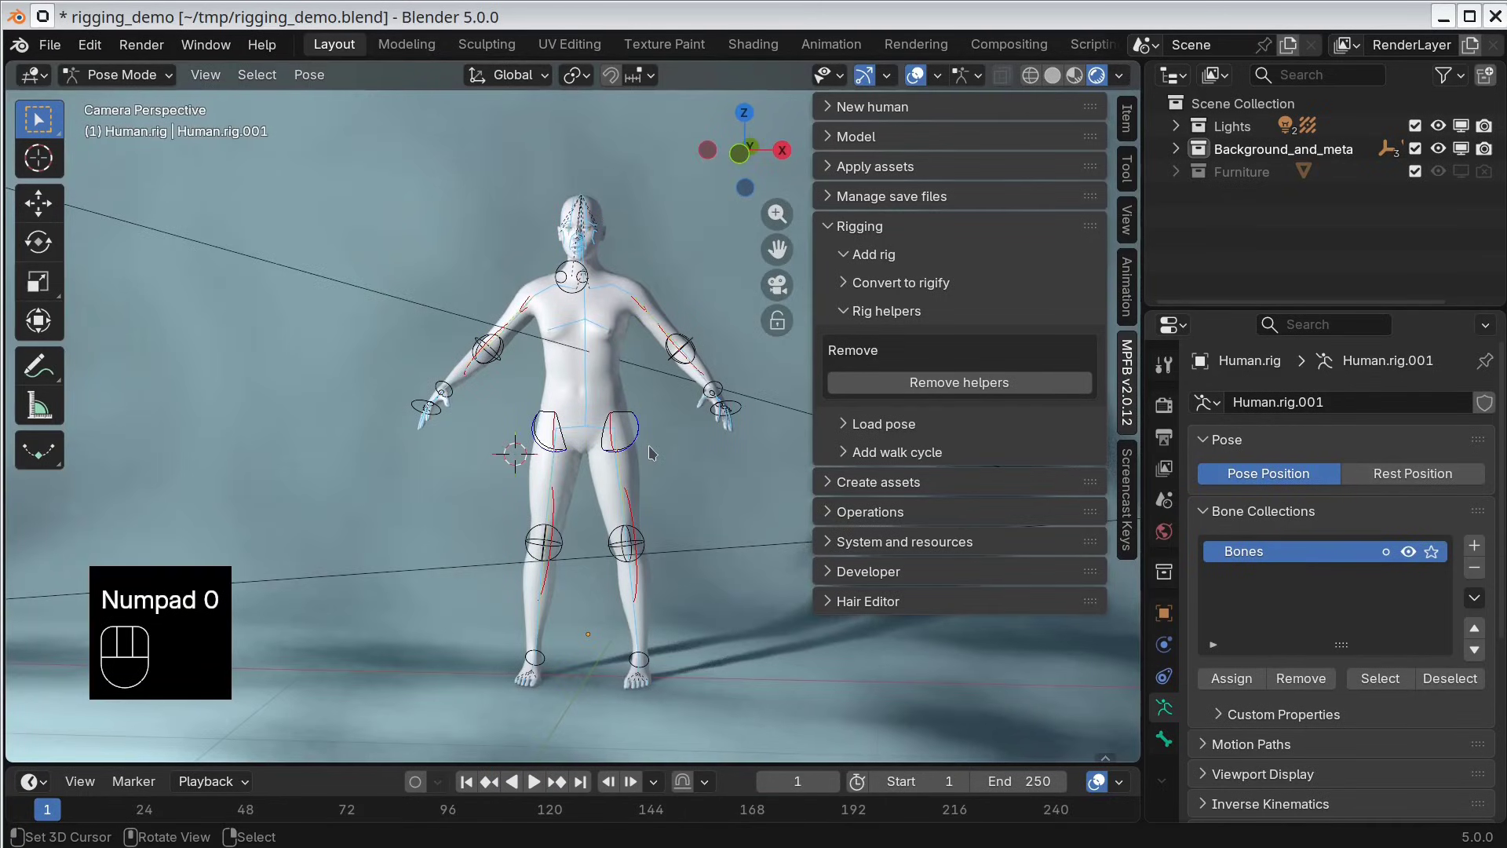
Step: Try lowering the torso control along Z into a crouch, then cancel so the figure stands
{"action": "key", "text": "g"}
{"action": "key", "text": "z"}
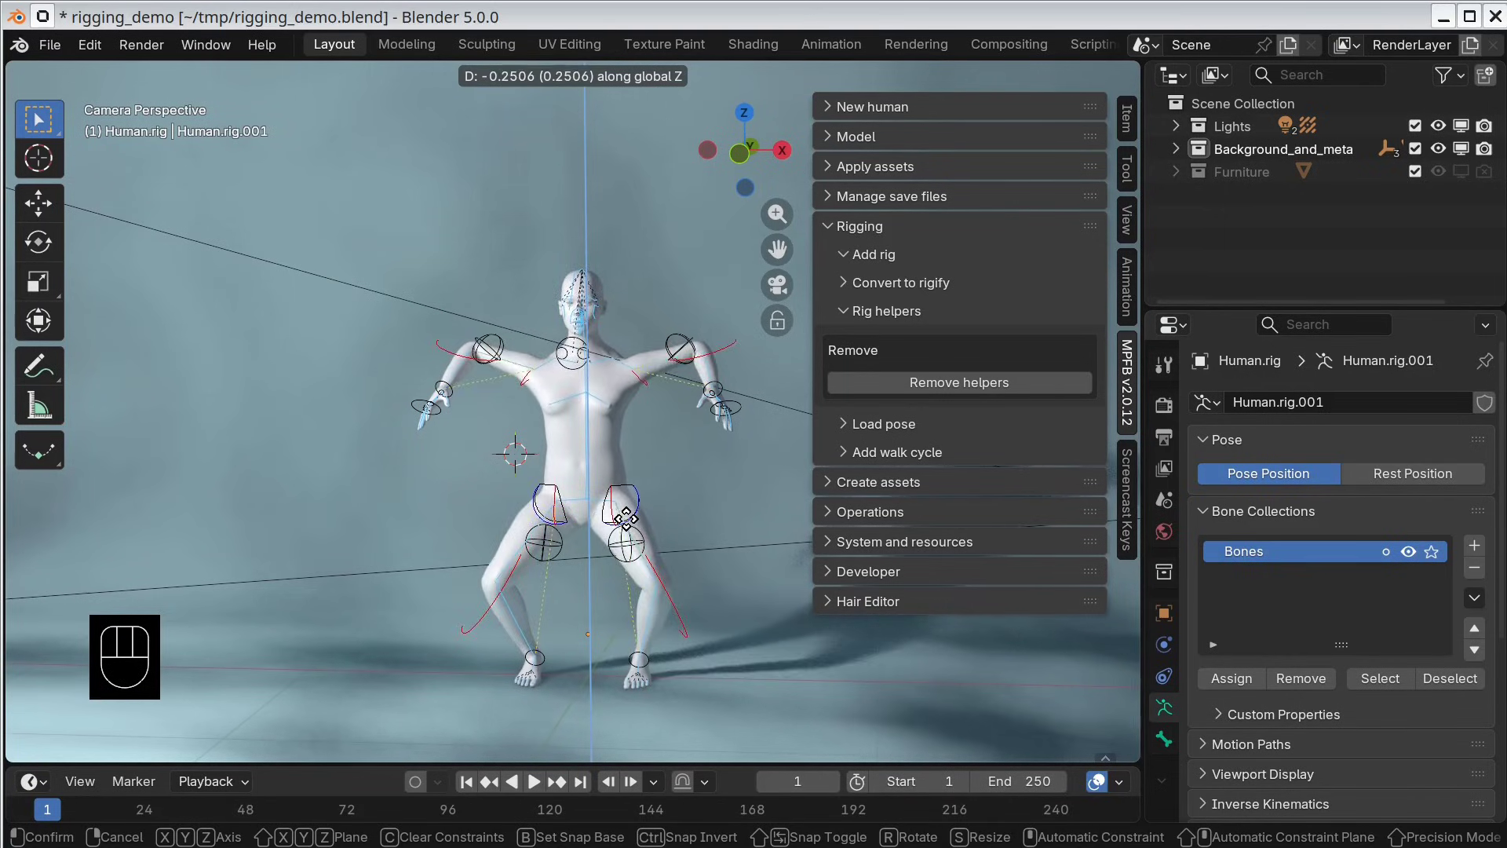
{"action": "key", "text": "Escape"}
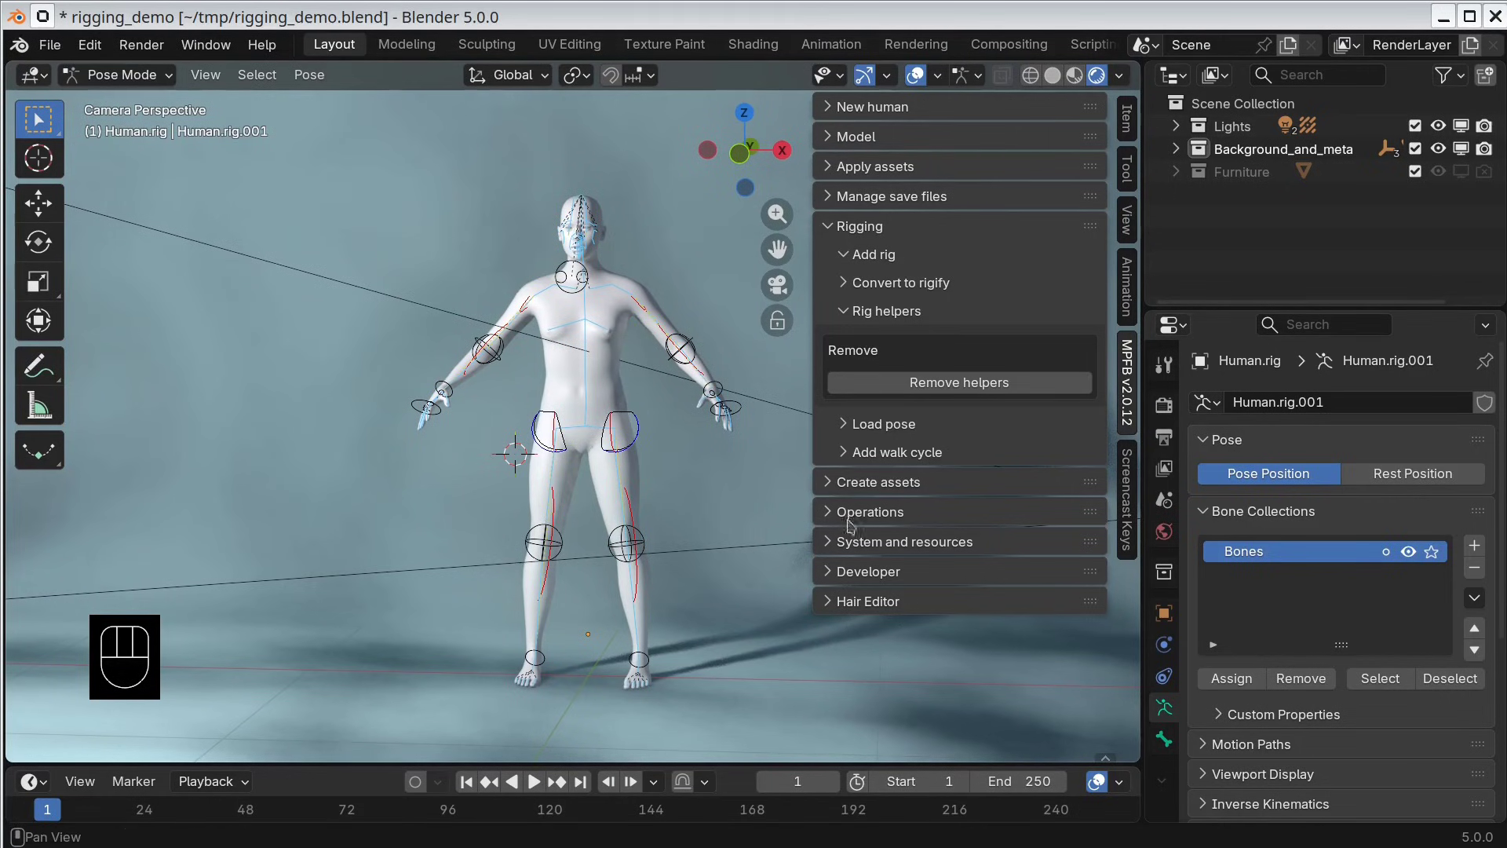
Step: Remove the helpers, set finger helpers to IK point, and add them back as Human.rig.002
{"action": "left_click", "coordinate": [977, 388]}
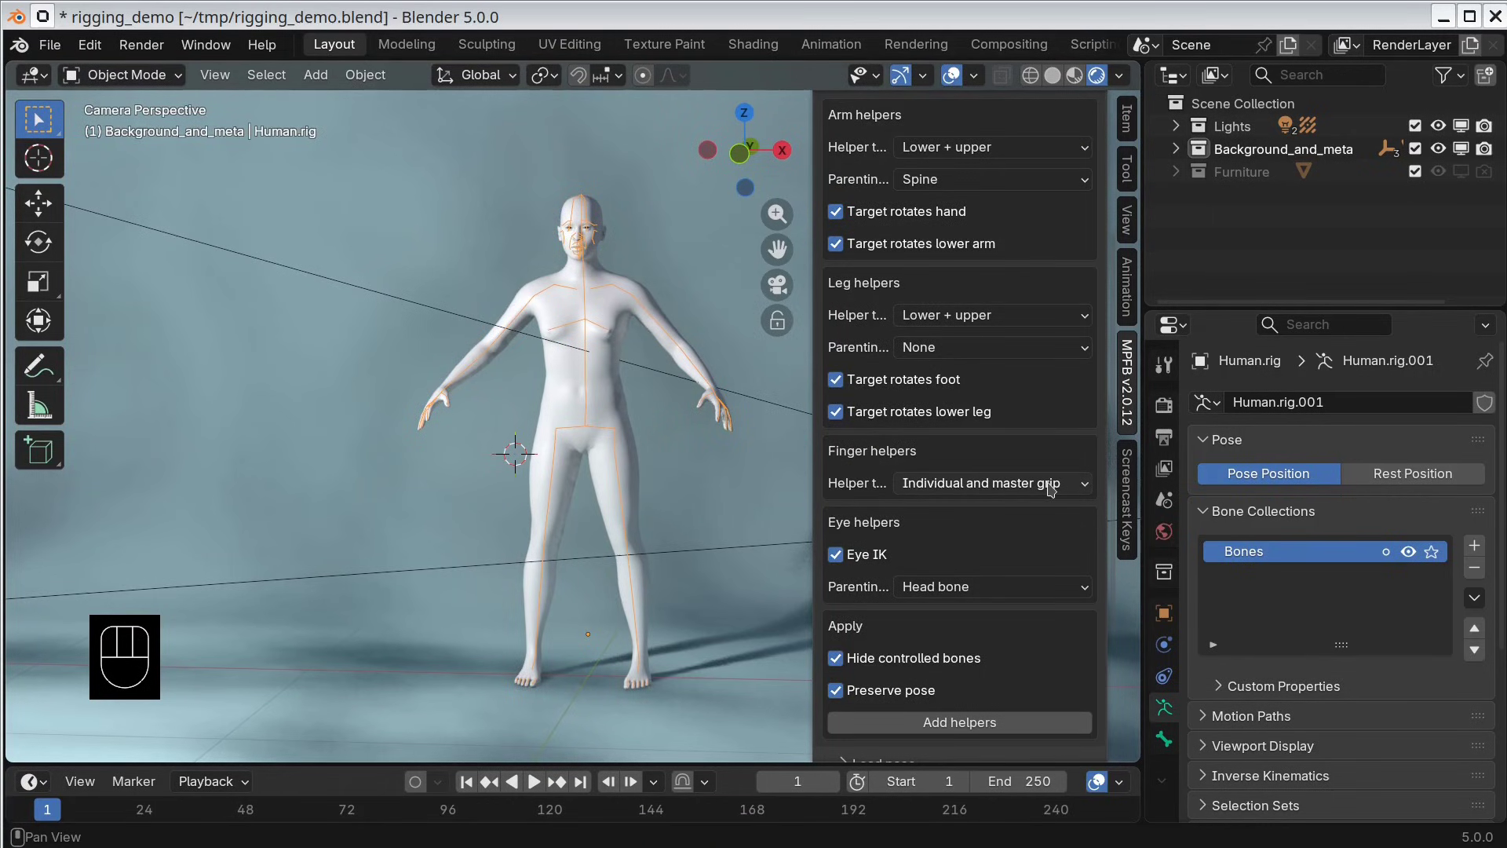
{"action": "left_click_drag", "start_coordinate": [1053, 486], "coordinate": [956, 542]}
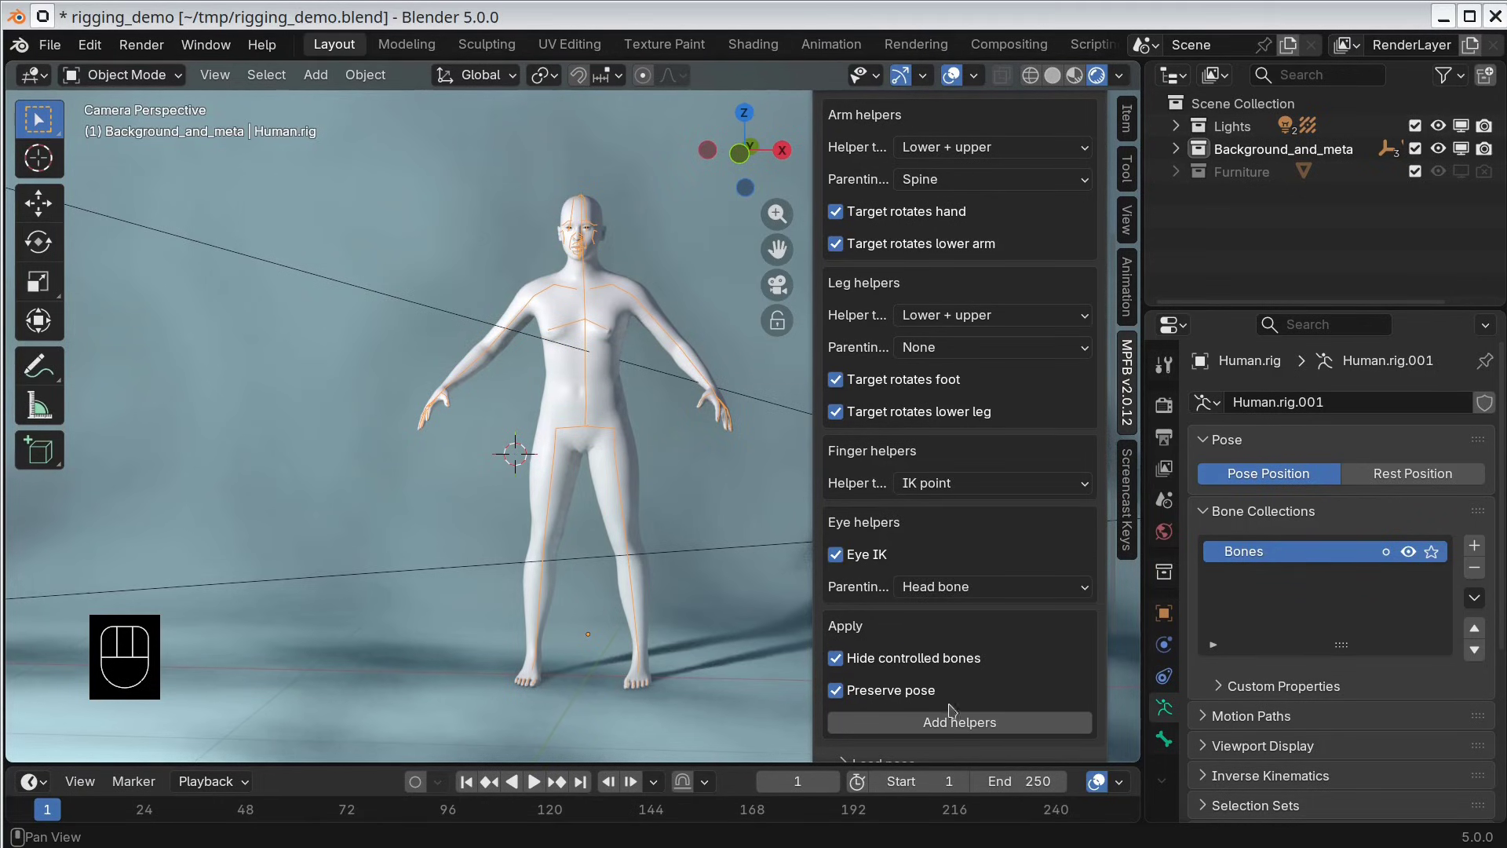
{"action": "left_click", "coordinate": [954, 729]}
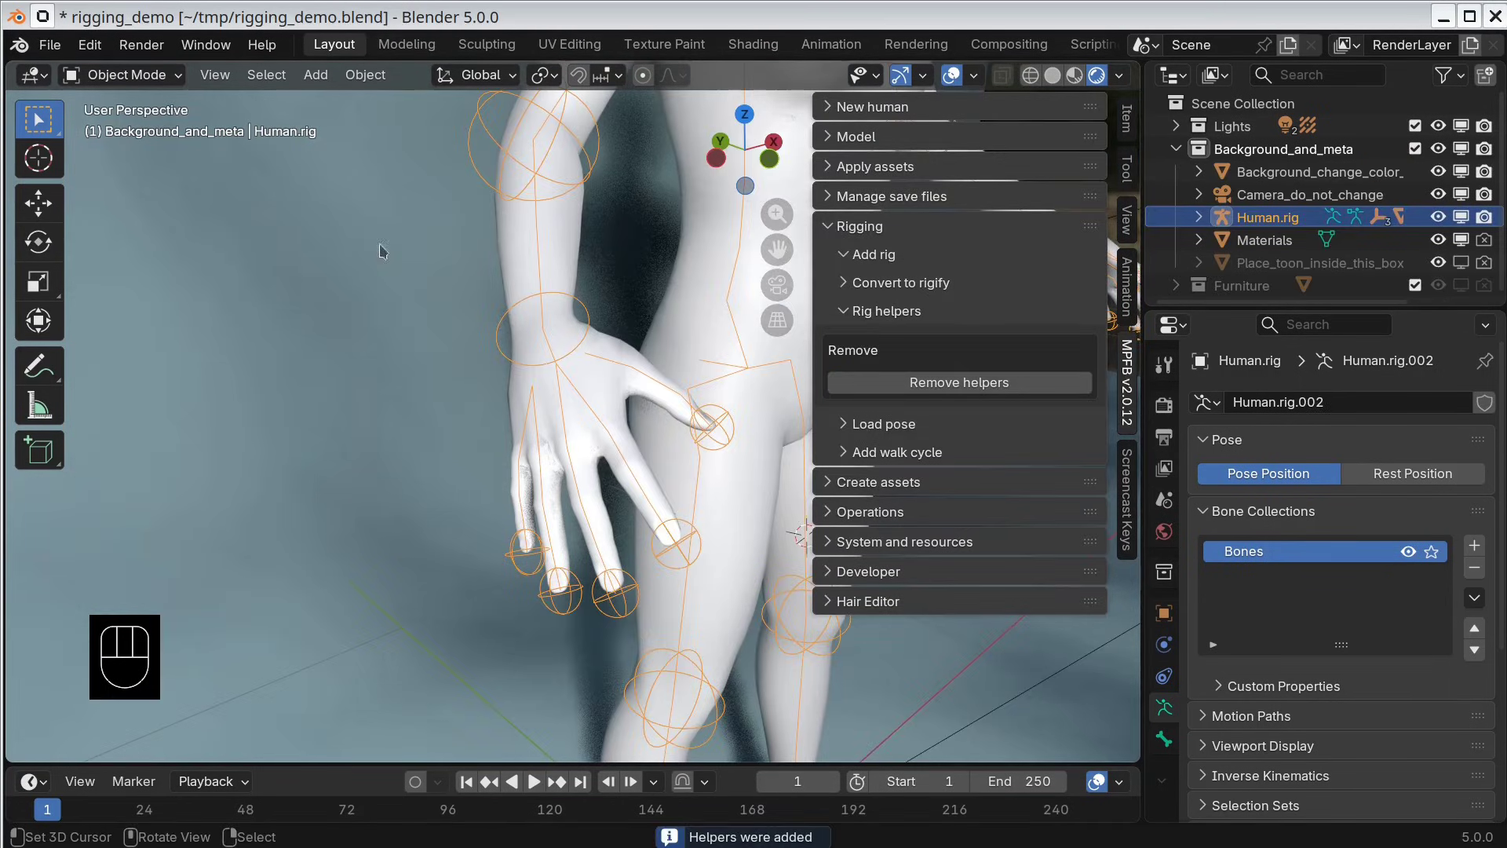
Step: In Pose Mode, drag several right_finger point_ik targets to curl those fingers toward the palm
{"action": "left_click_drag", "start_coordinate": [164, 81], "coordinate": [164, 158]}
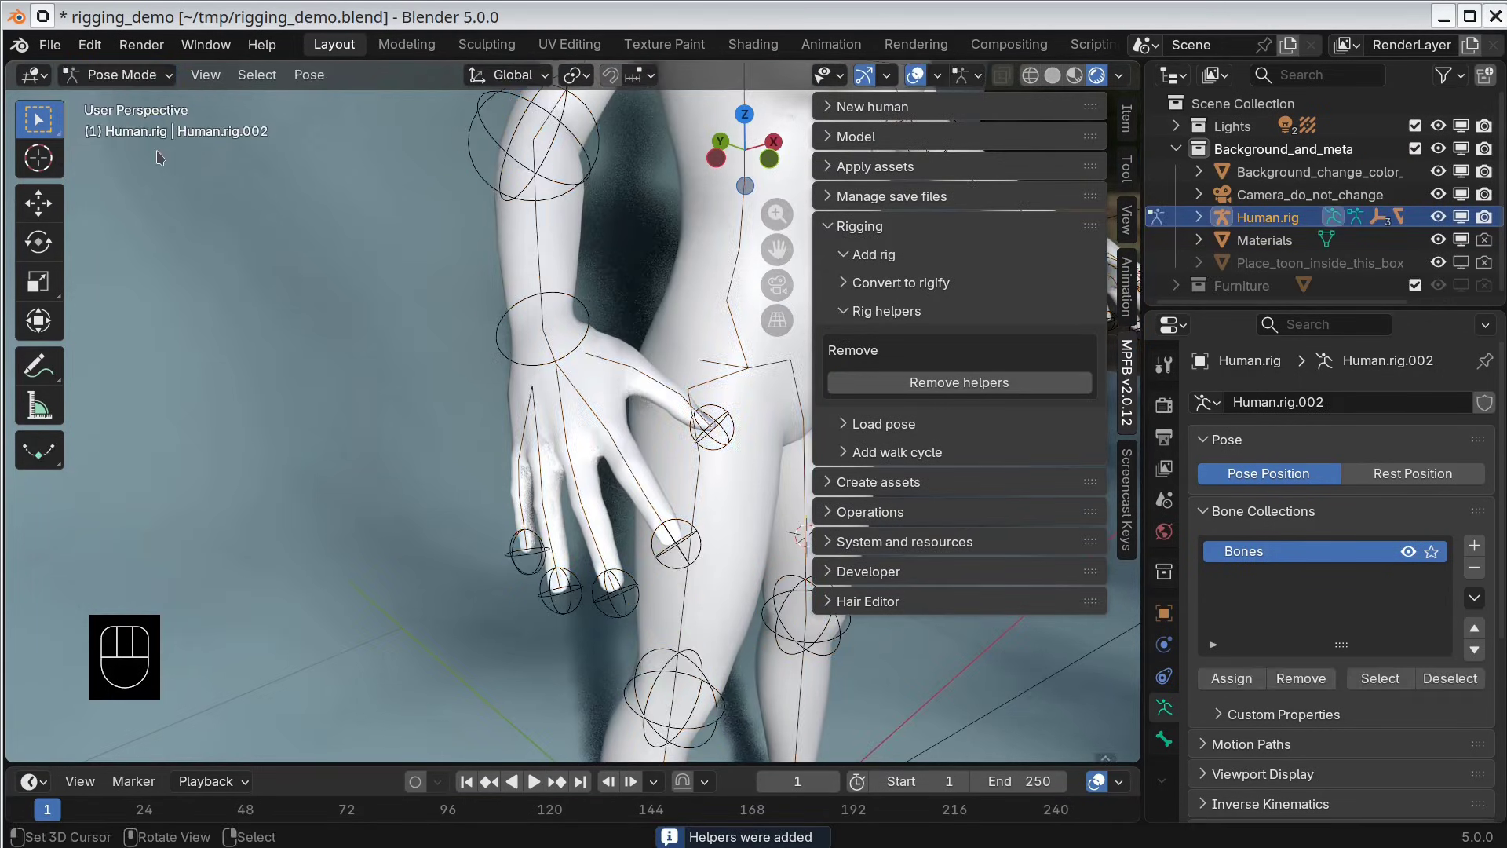
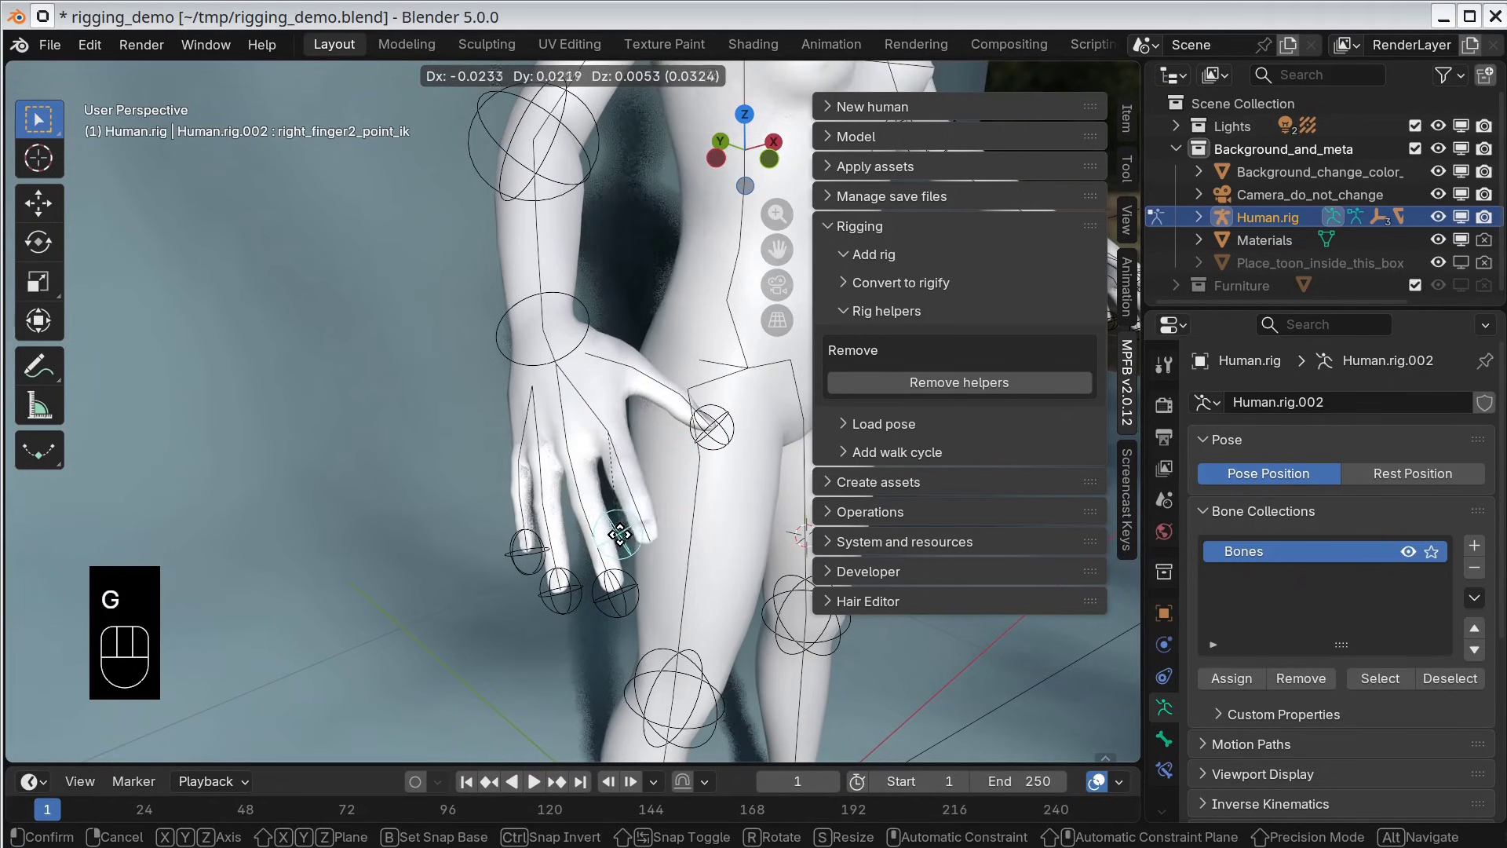
{"action": "left_click", "coordinate": [640, 523]}
{"action": "right_click", "coordinate": [609, 590]}
{"action": "key", "text": "g"}
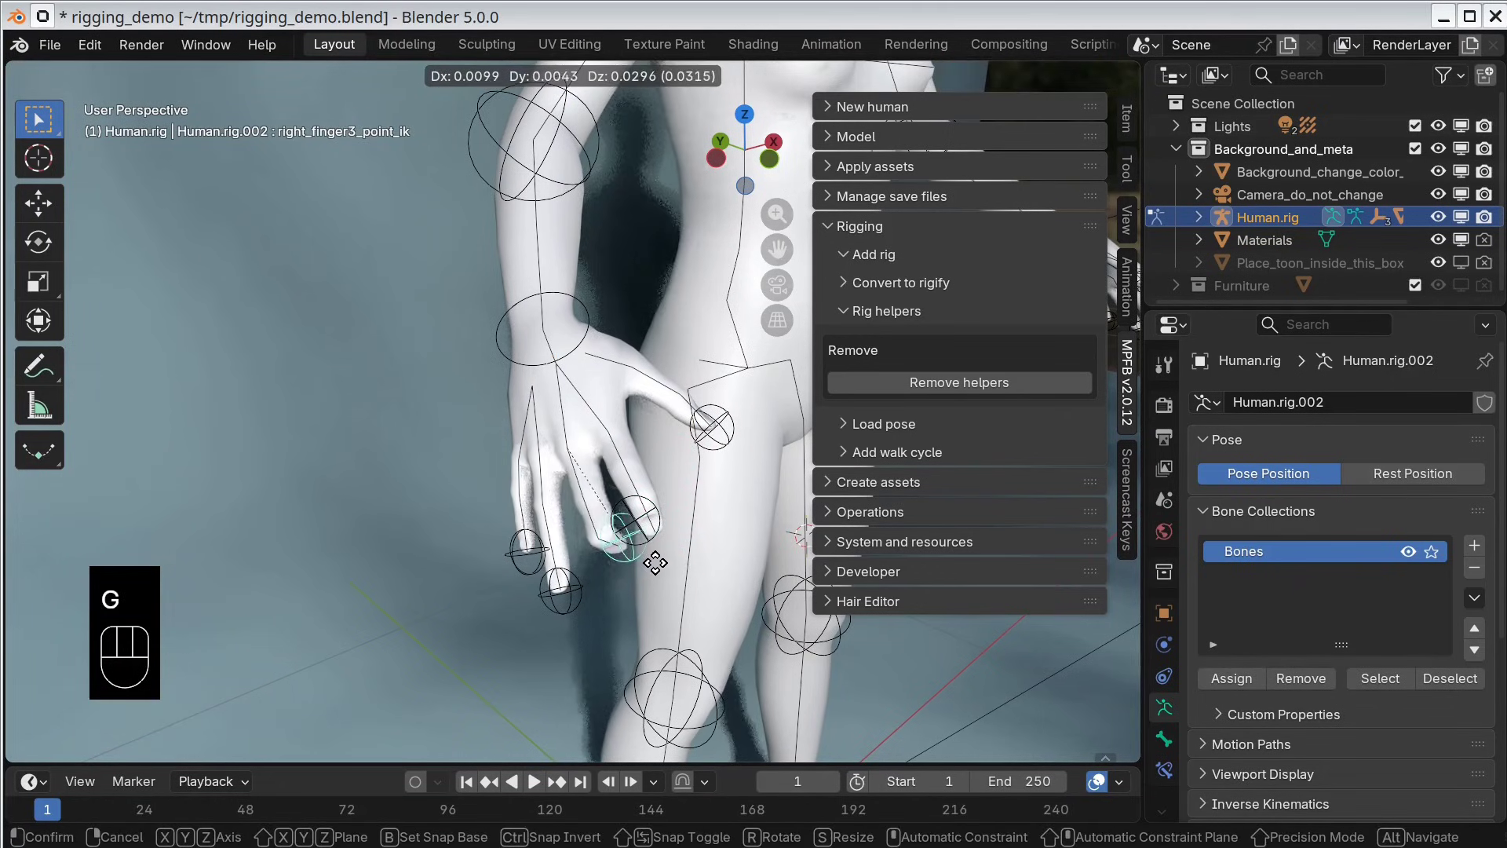
{"action": "right_click", "coordinate": [712, 451]}
{"action": "key", "text": "g"}
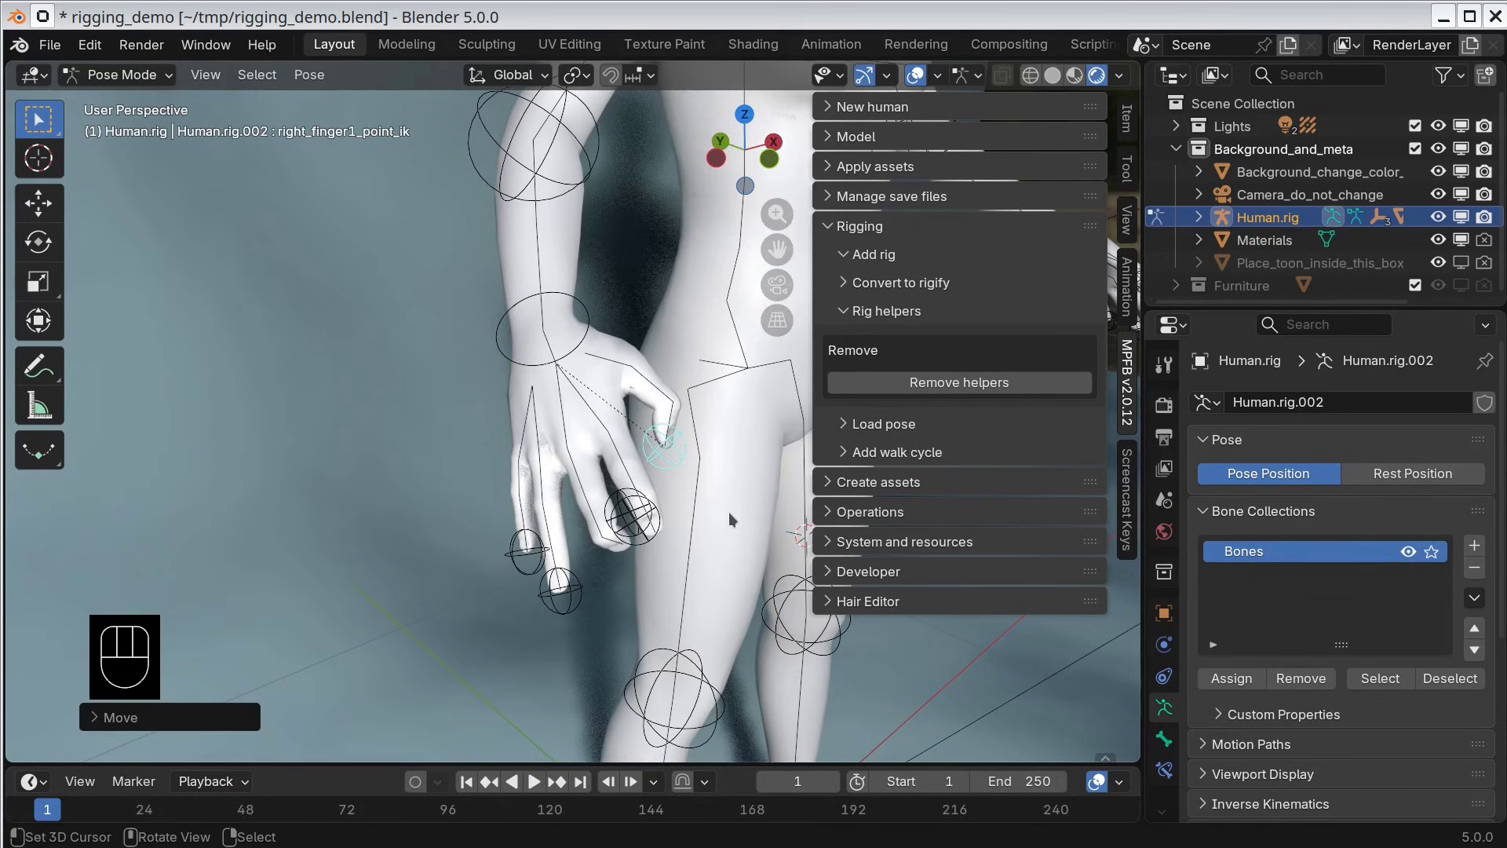
Step: Remove the existing helpers, leave posing, and adjust the arm and leg helper options
{"action": "left_click", "coordinate": [827, 107]}
{"action": "left_click", "coordinate": [846, 164]}
{"action": "left_click", "coordinate": [966, 515]}
{"action": "left_click", "coordinate": [831, 106]}
{"action": "left_click", "coordinate": [822, 230]}
Step: Parent the eye helper to the head bone and add the helper controls to Human.rig
{"action": "left_click_drag", "start_coordinate": [972, 386], "coordinate": [1015, 351]}
{"action": "left_click", "coordinate": [849, 312]}
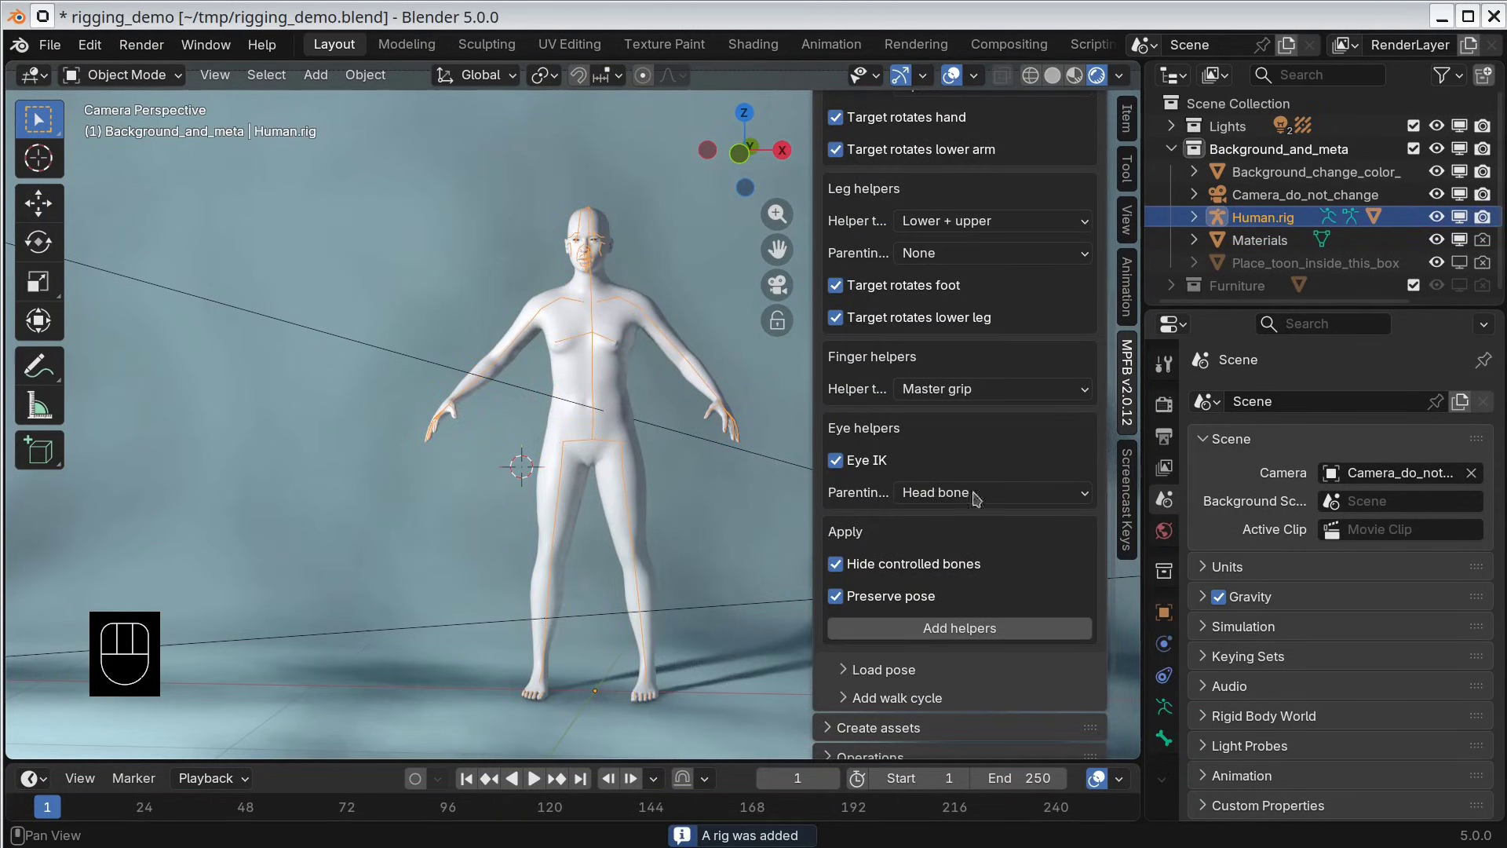
{"action": "left_click_drag", "start_coordinate": [942, 630], "coordinate": [1005, 467]}
{"action": "left_click", "coordinate": [834, 230]}
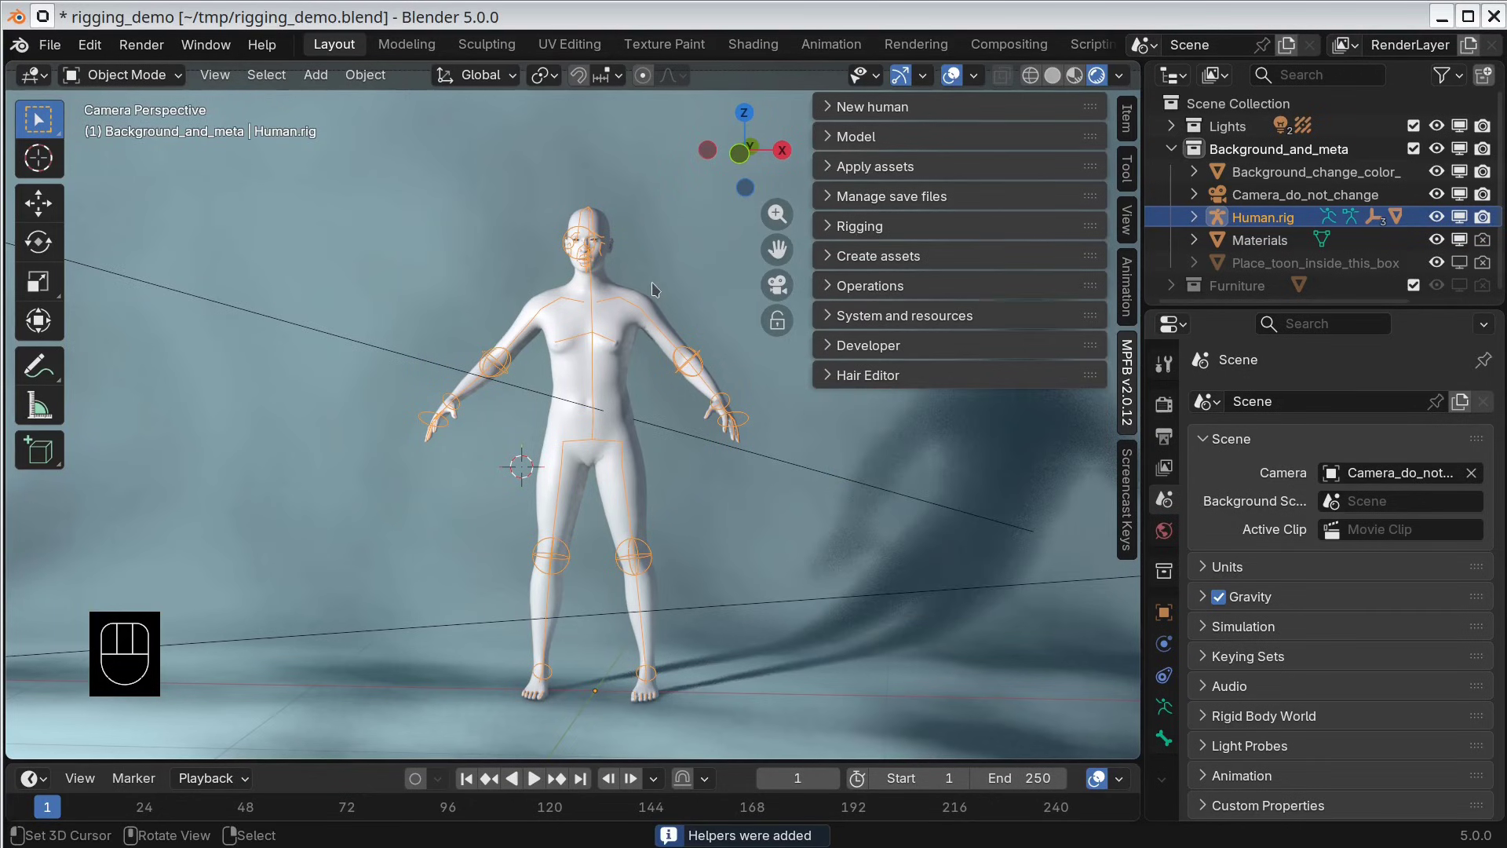
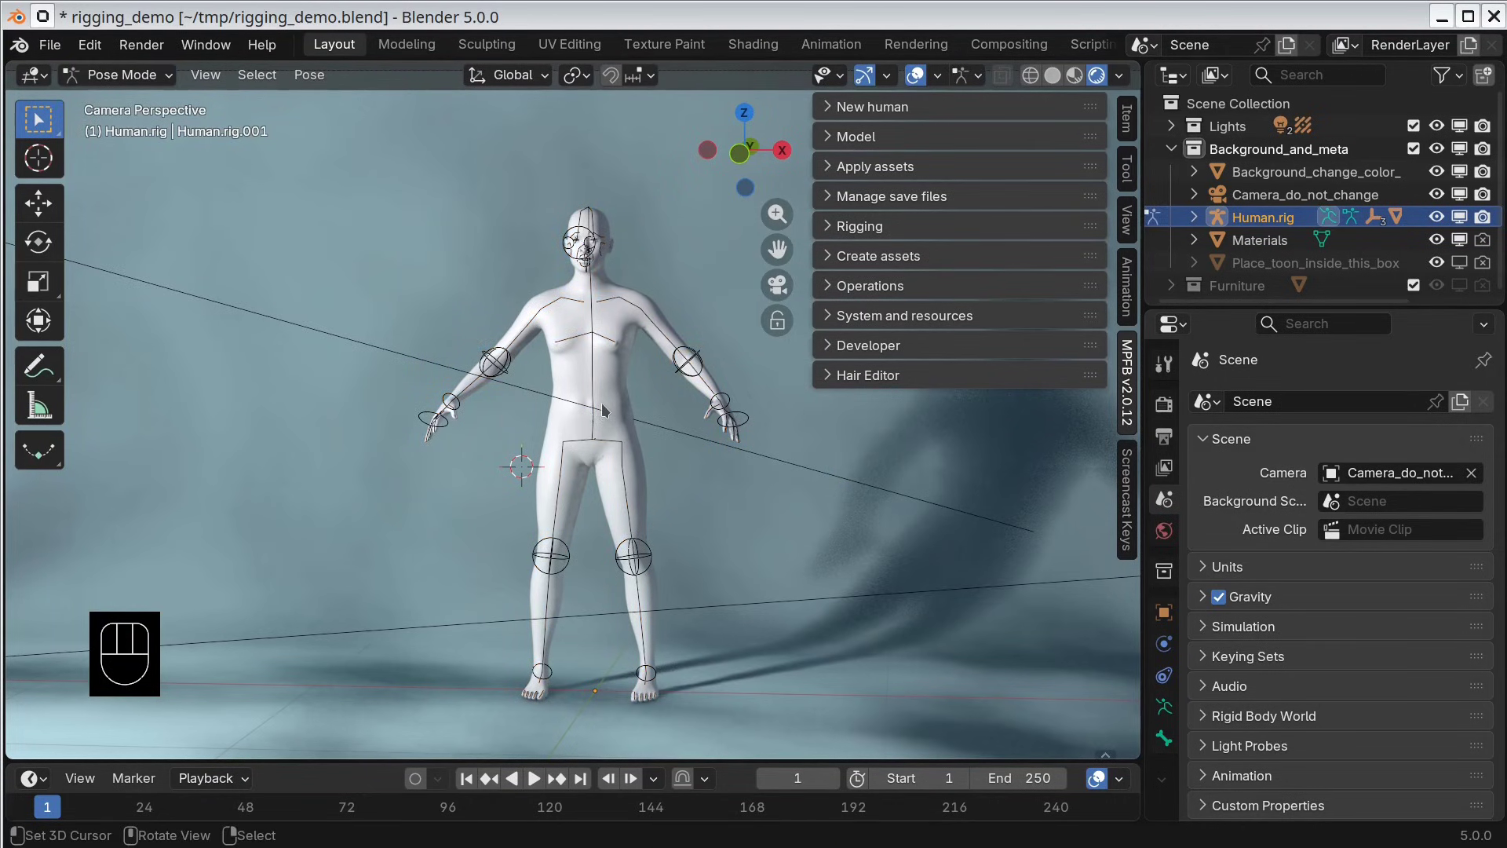
Step: From the right side view, move and rotate the right foot IK control back into a kneeling position
{"action": "key", "text": "KP_3"}
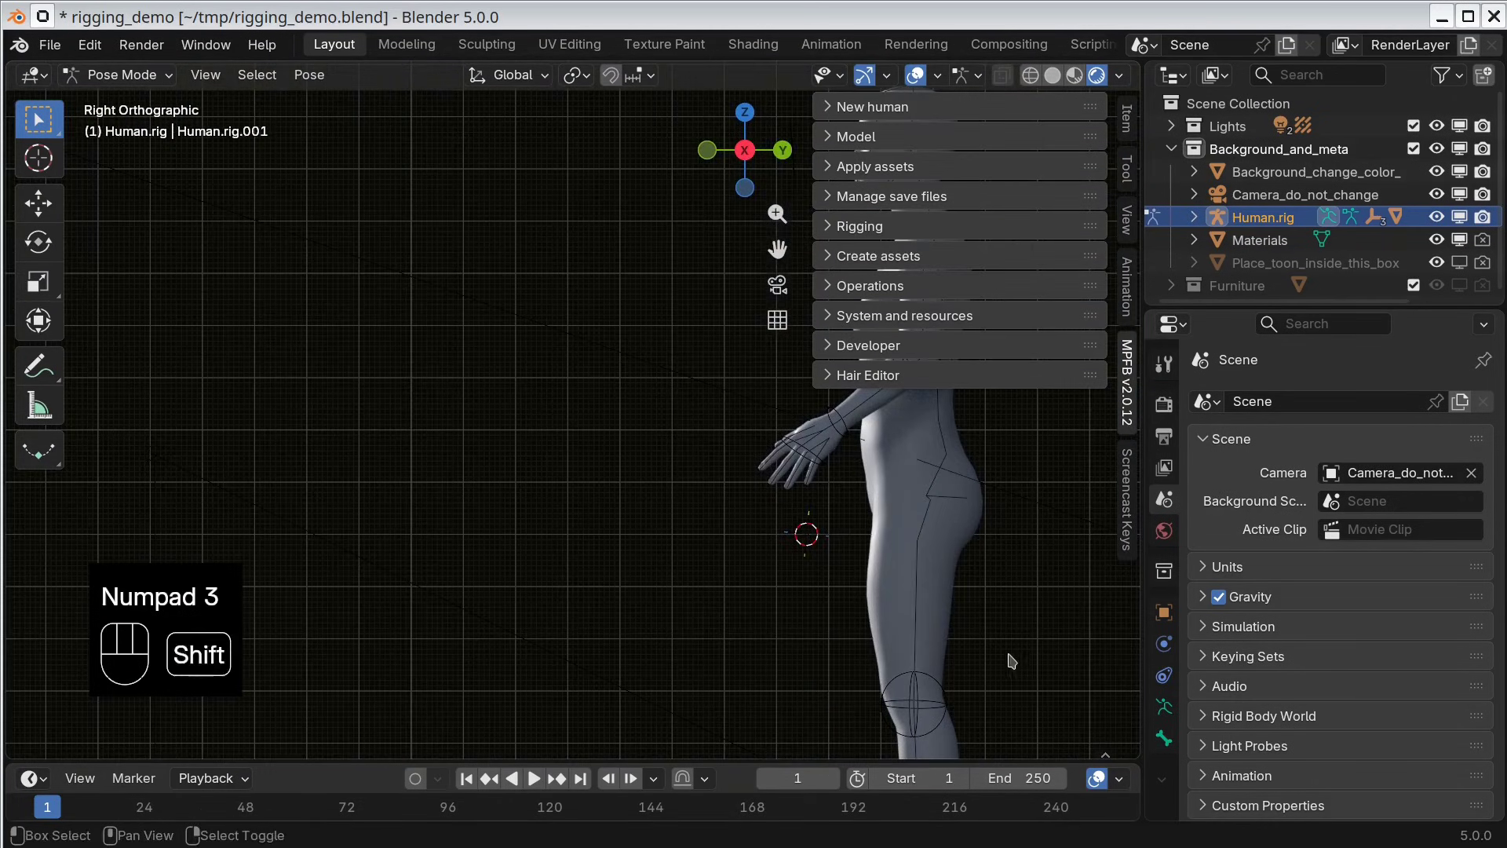
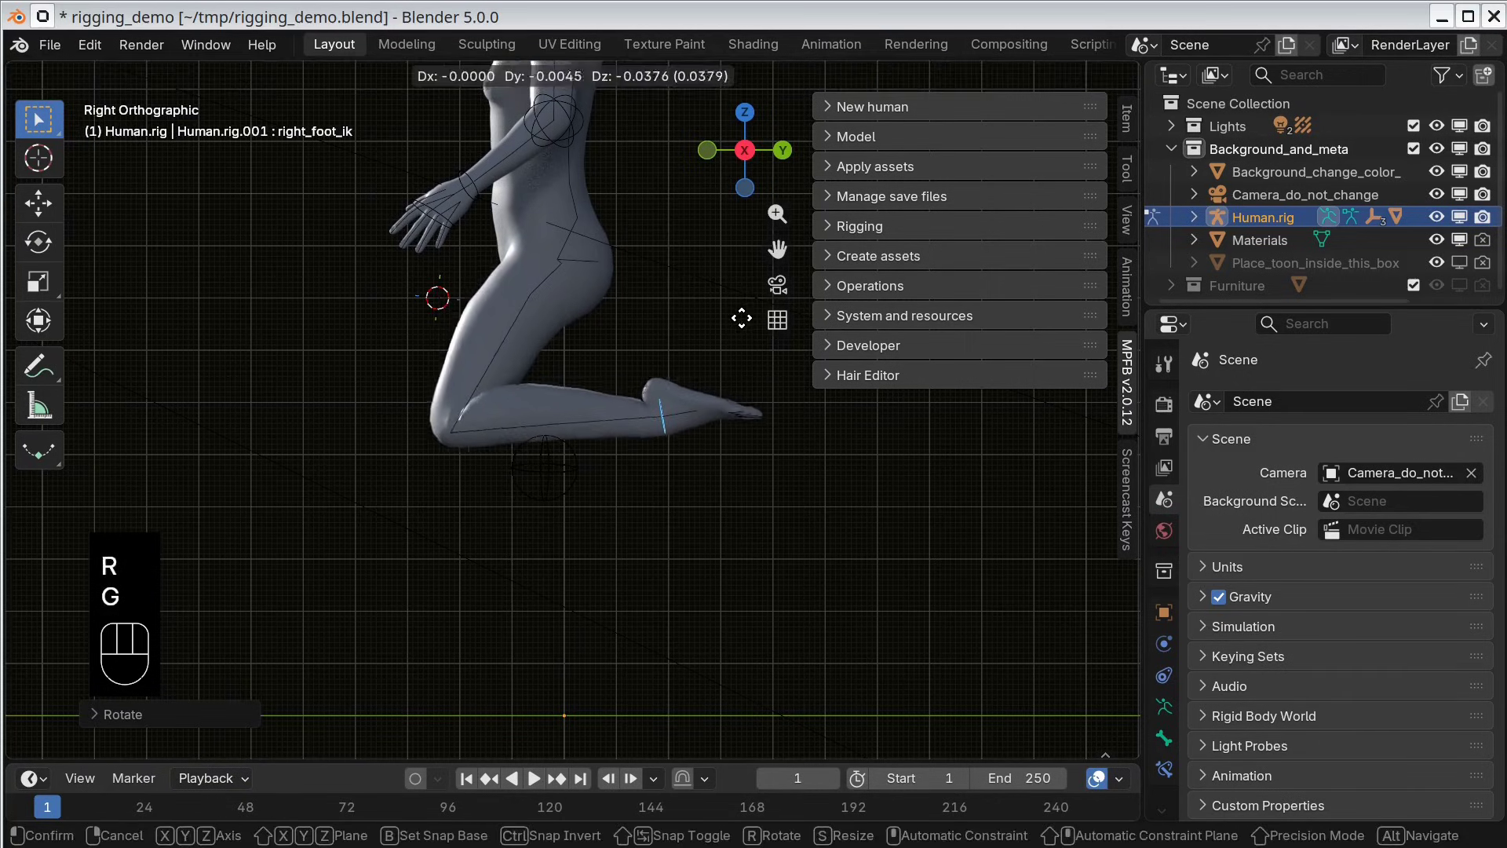
{"action": "key", "text": "r"}
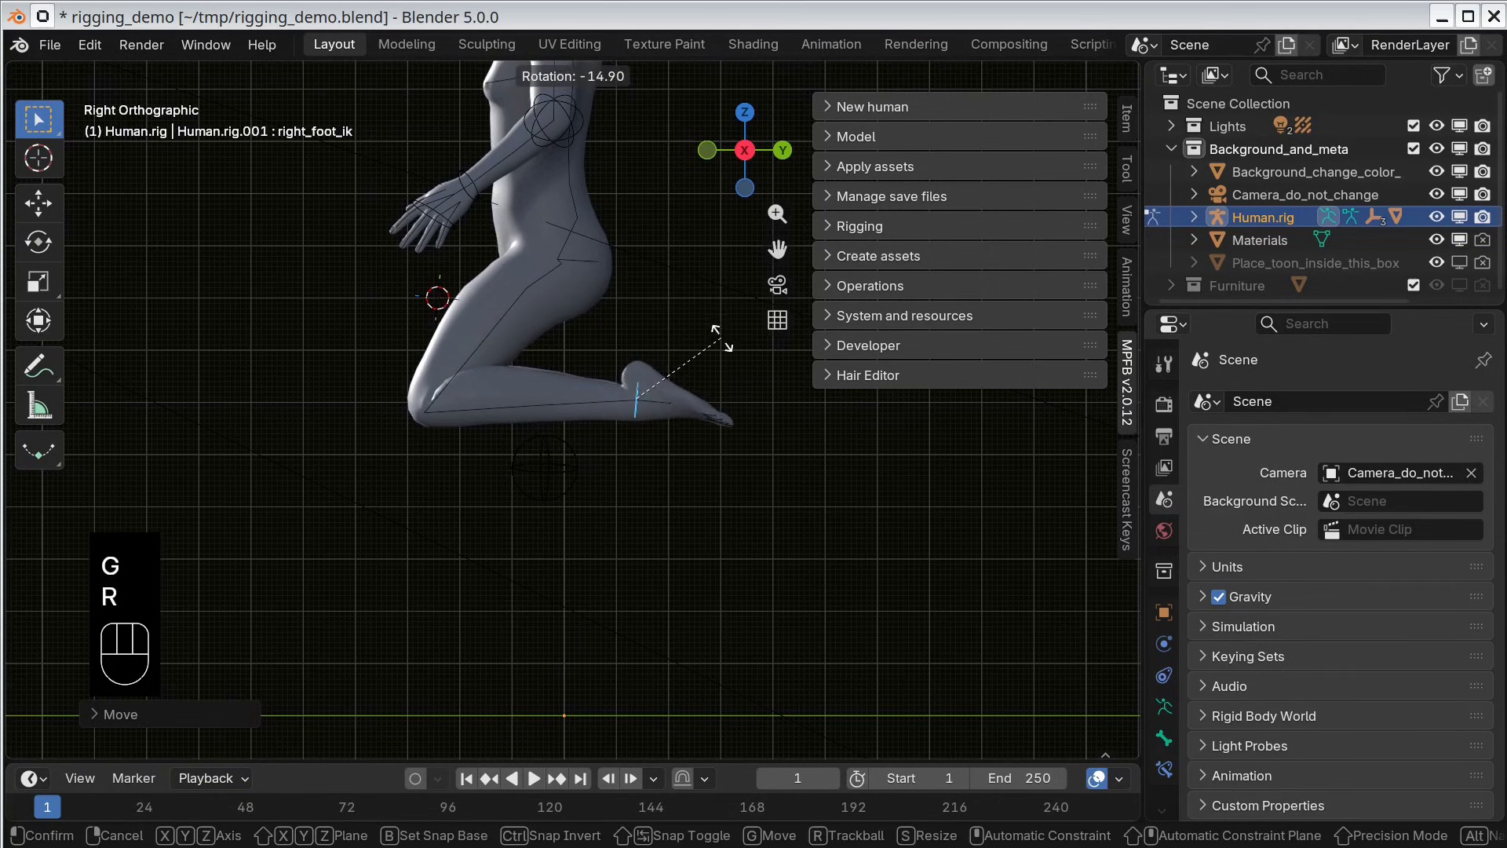
{"action": "left_click", "coordinate": [725, 333]}
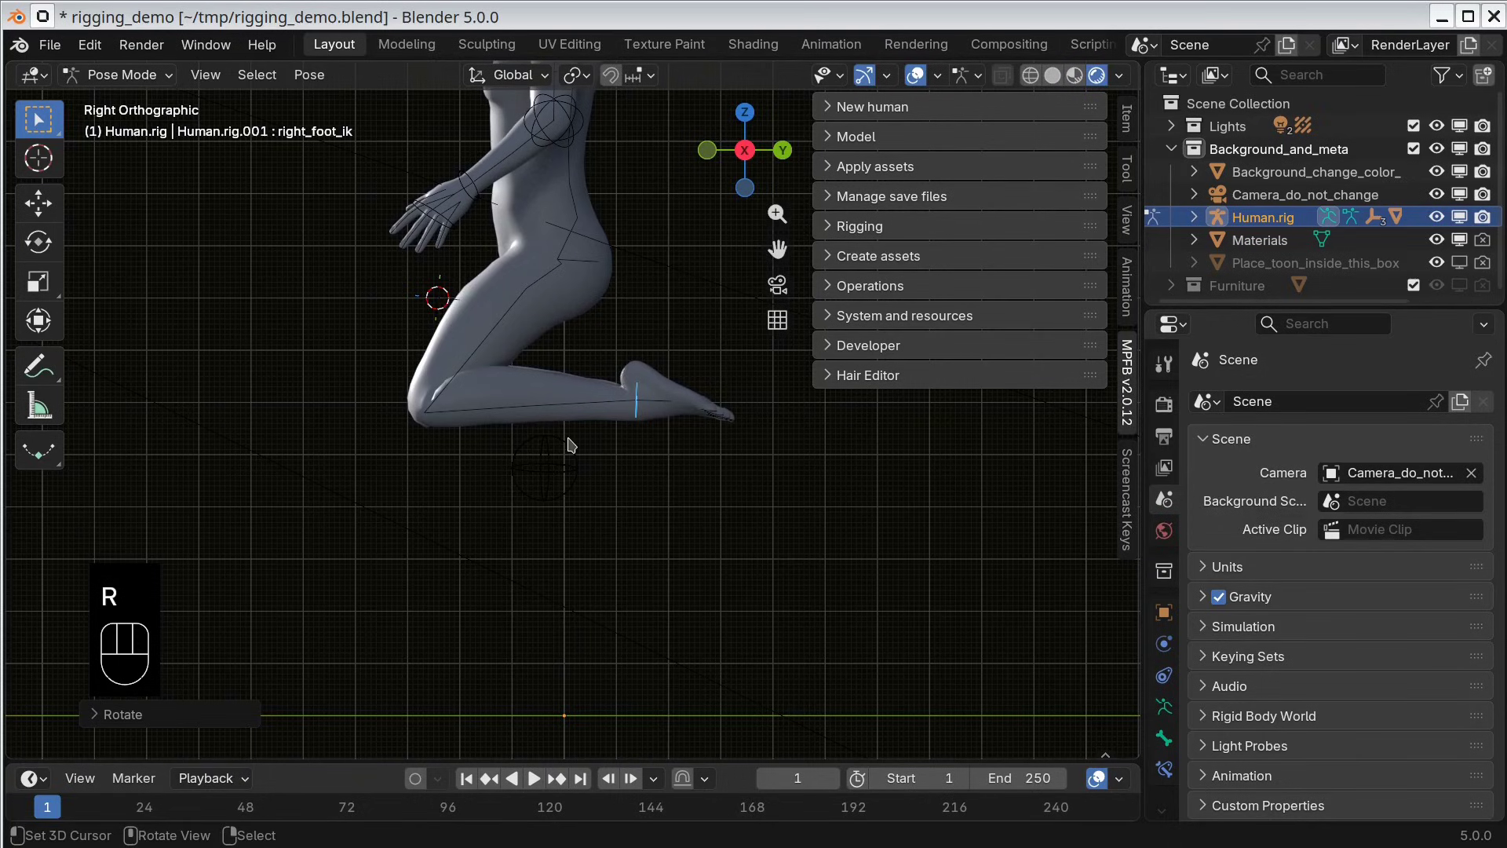
{"action": "key", "text": "KP_0"}
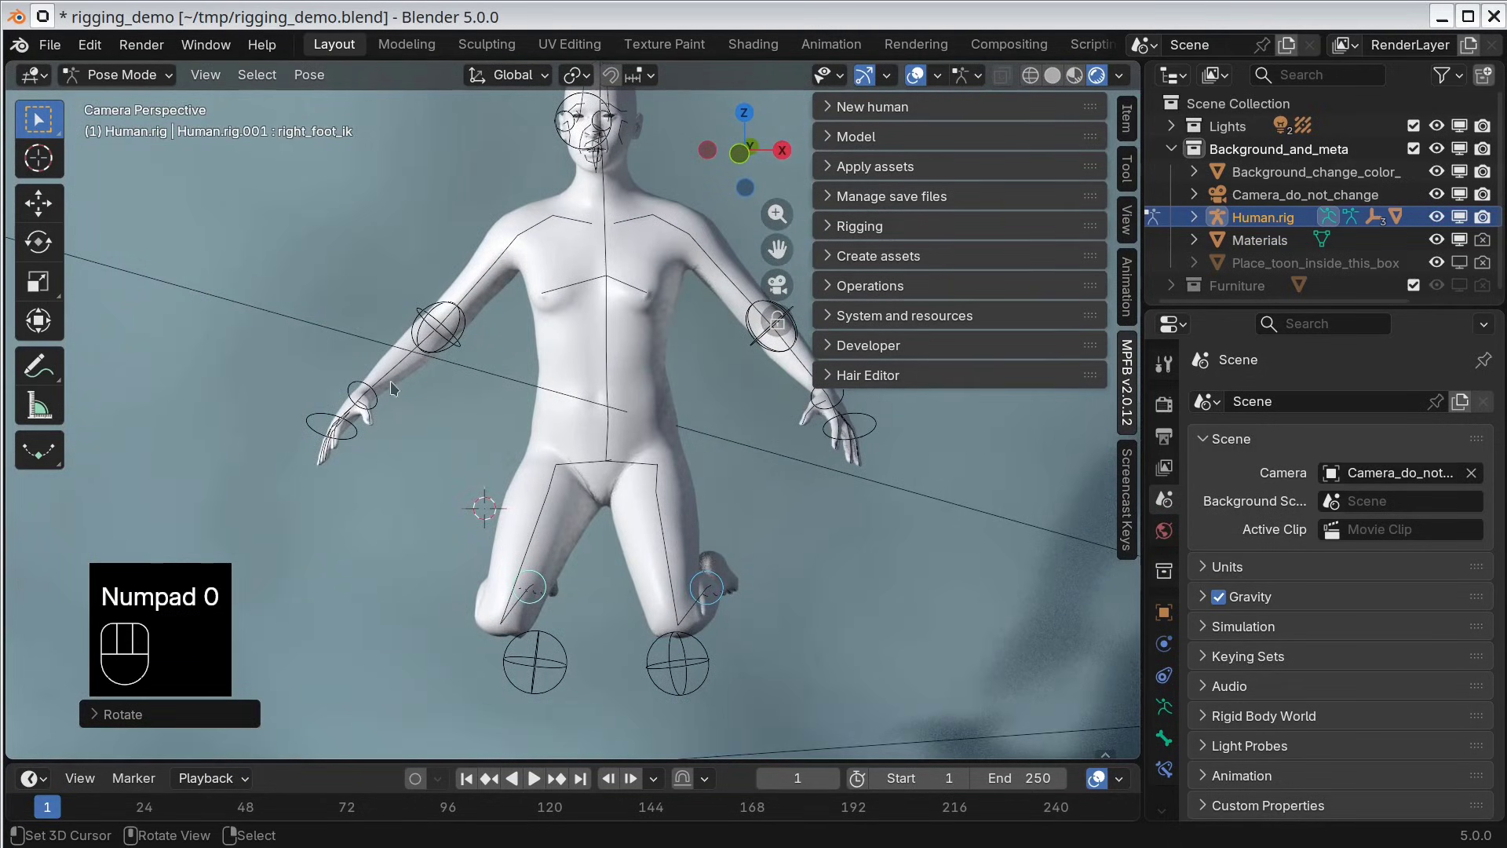
Step: Grab the right hand IK control, raise it toward the face and turn it on its own axis
{"action": "right_click", "coordinate": [354, 387]}
{"action": "key", "text": "g"}
{"action": "key", "text": "r"}
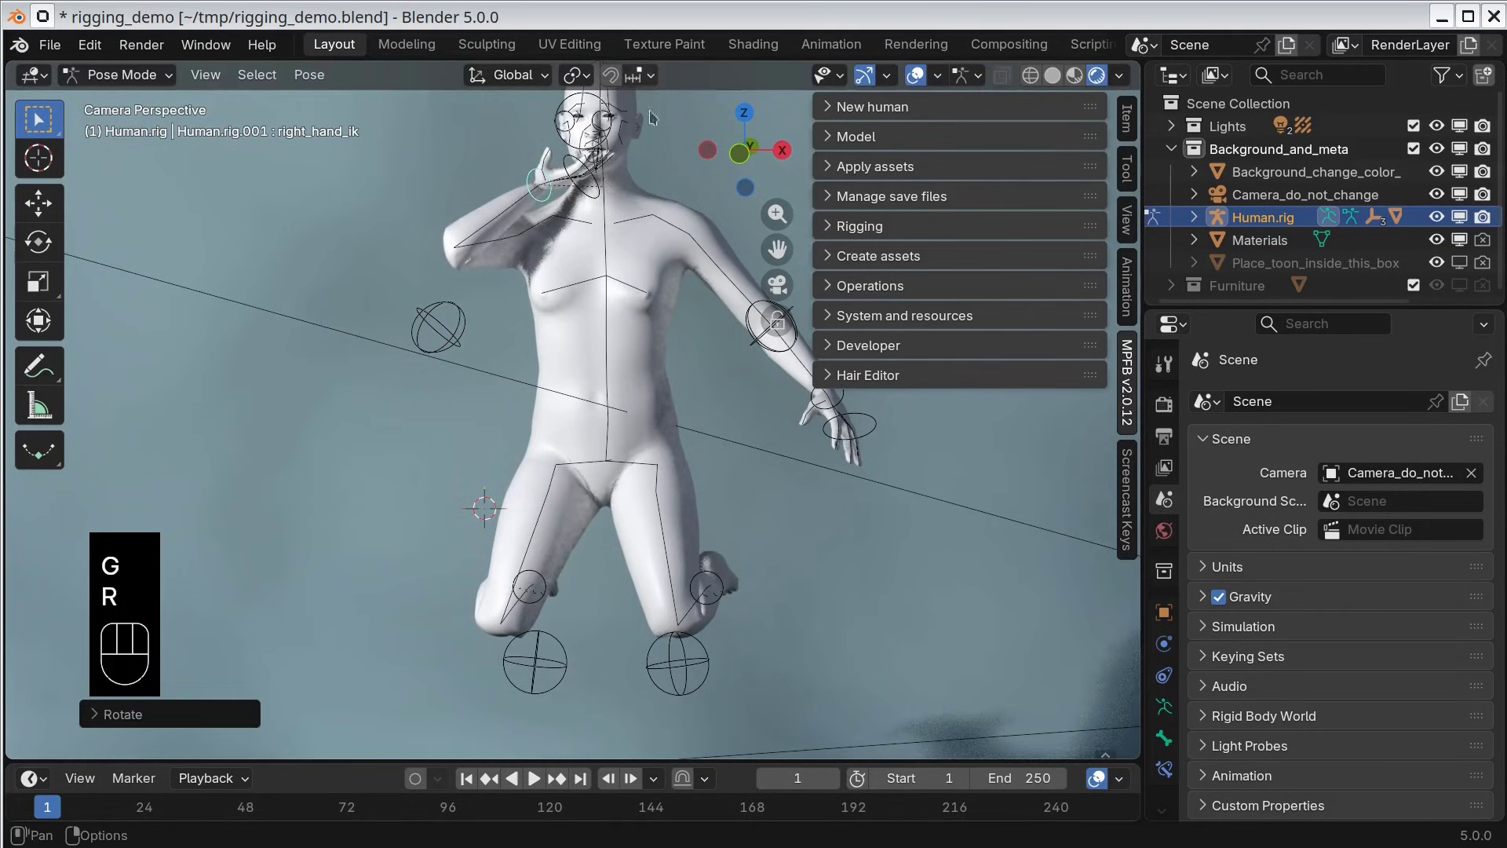
{"action": "key", "text": "r"}
{"action": "key", "text": "y"}
{"action": "key", "text": "y"}
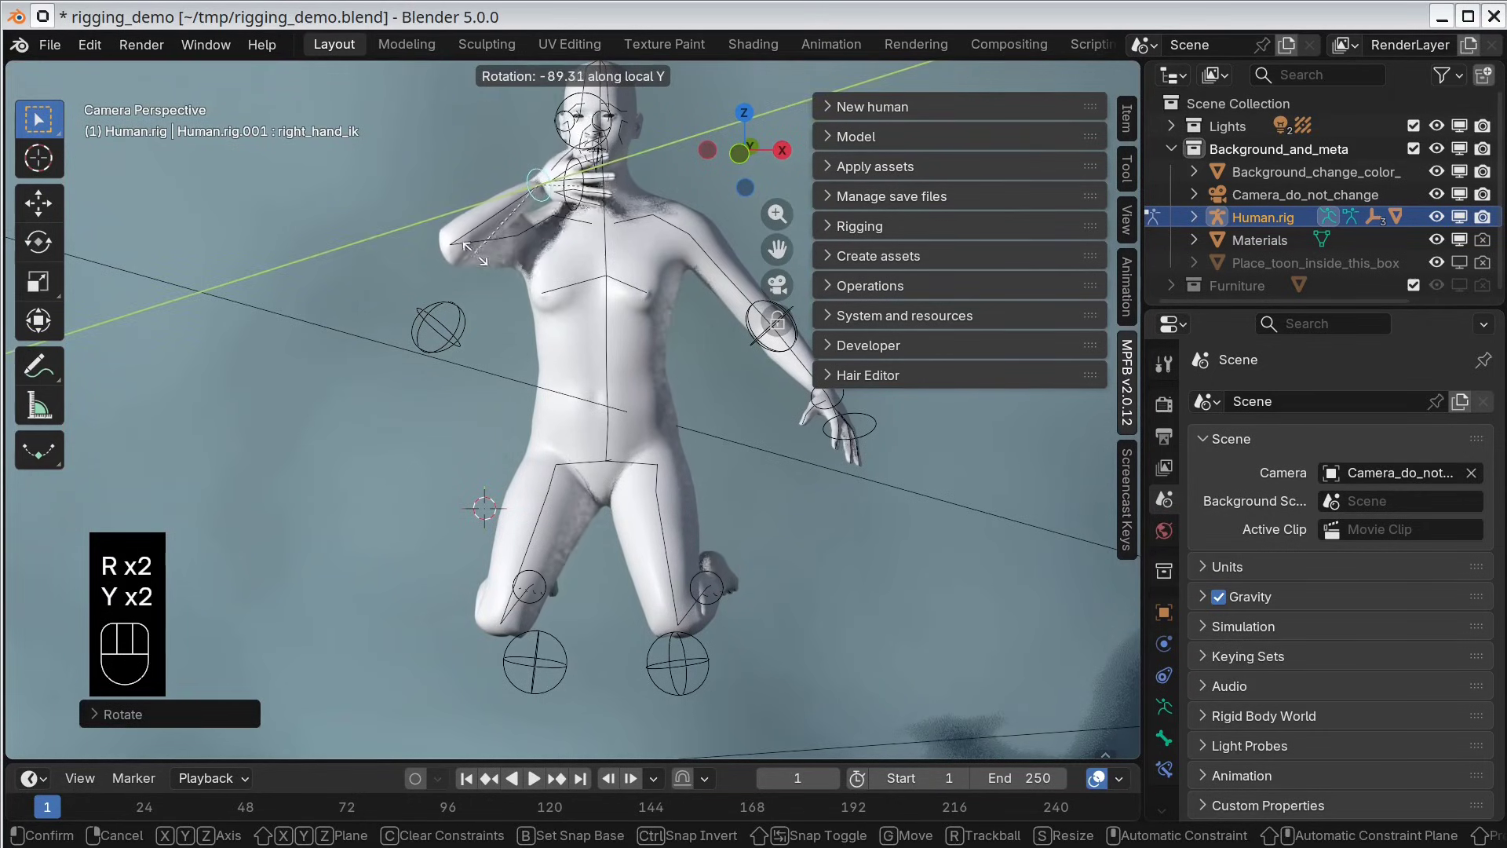
{"action": "key", "text": "Escape"}
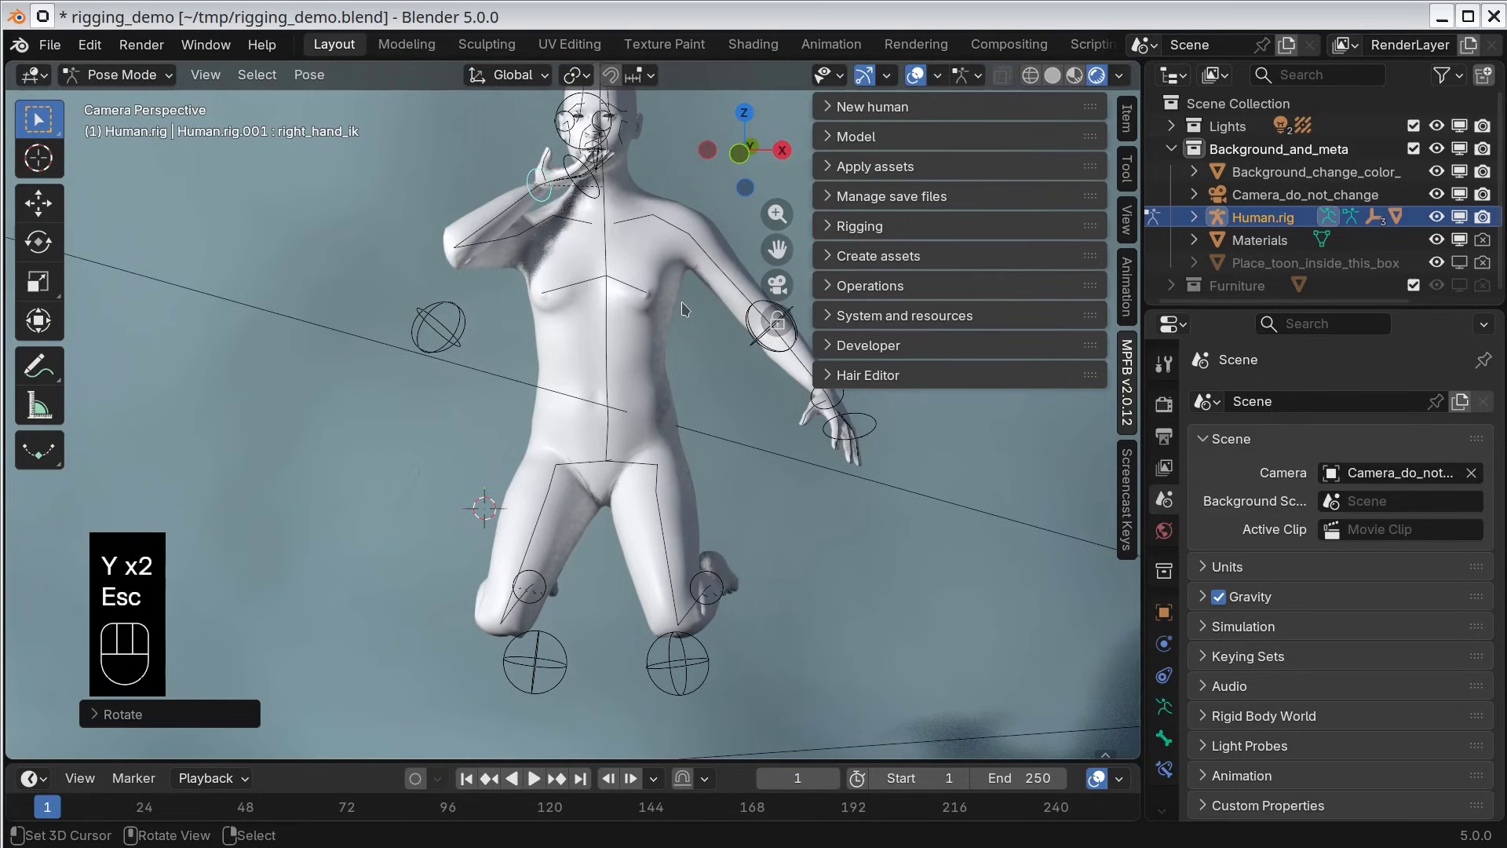
{"action": "key", "text": "ctrl+z"}
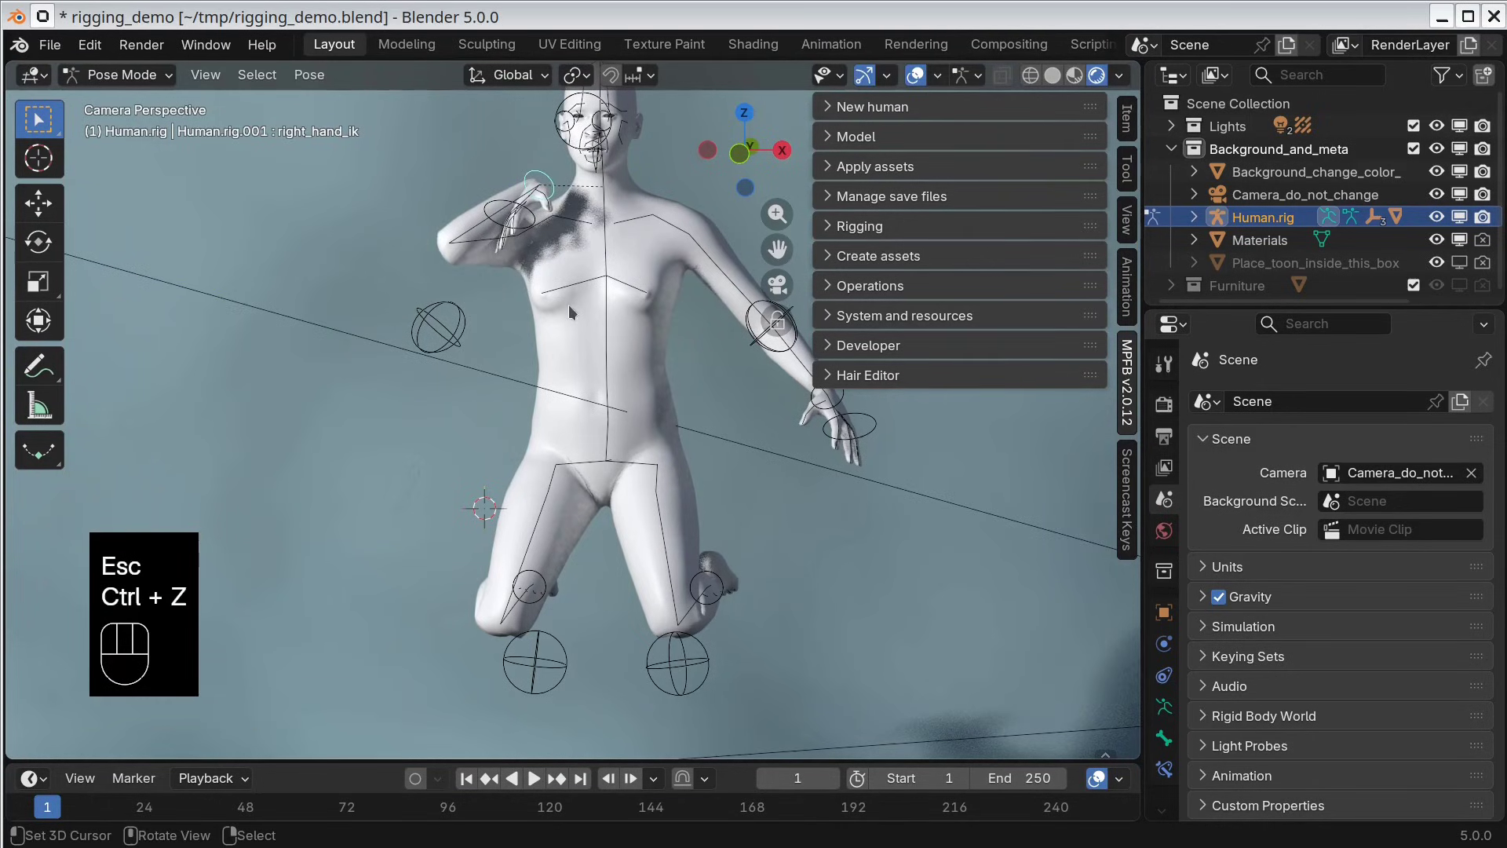
Step: From the top view, turn and shift the right hand in against the face, checking in camera view
{"action": "key", "text": "KP_1"}
{"action": "key", "text": "KP_7"}
{"action": "key", "text": "r"}
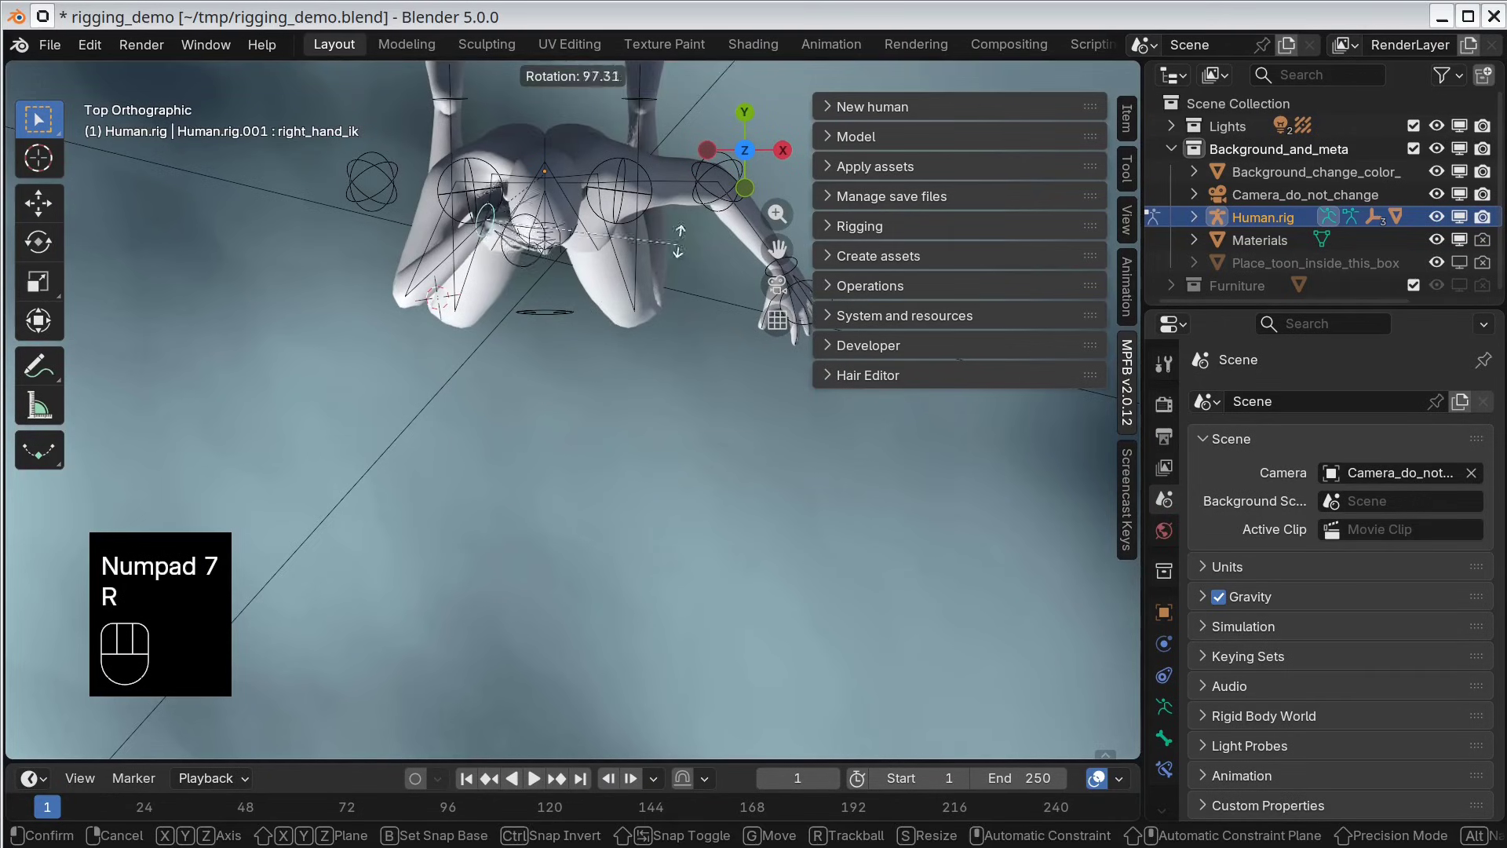
{"action": "key", "text": "g"}
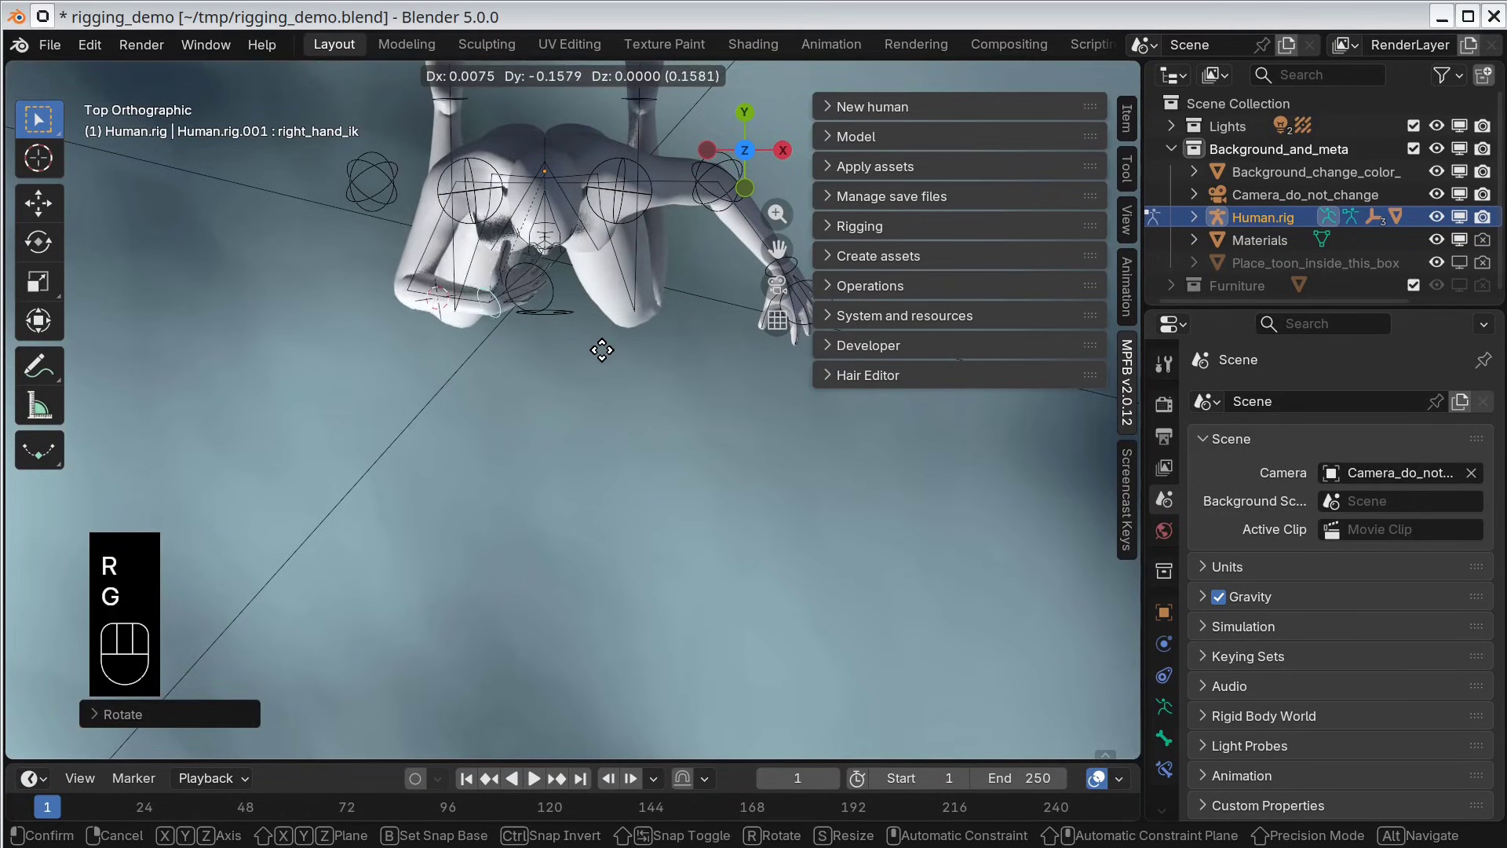
{"action": "key", "text": "r"}
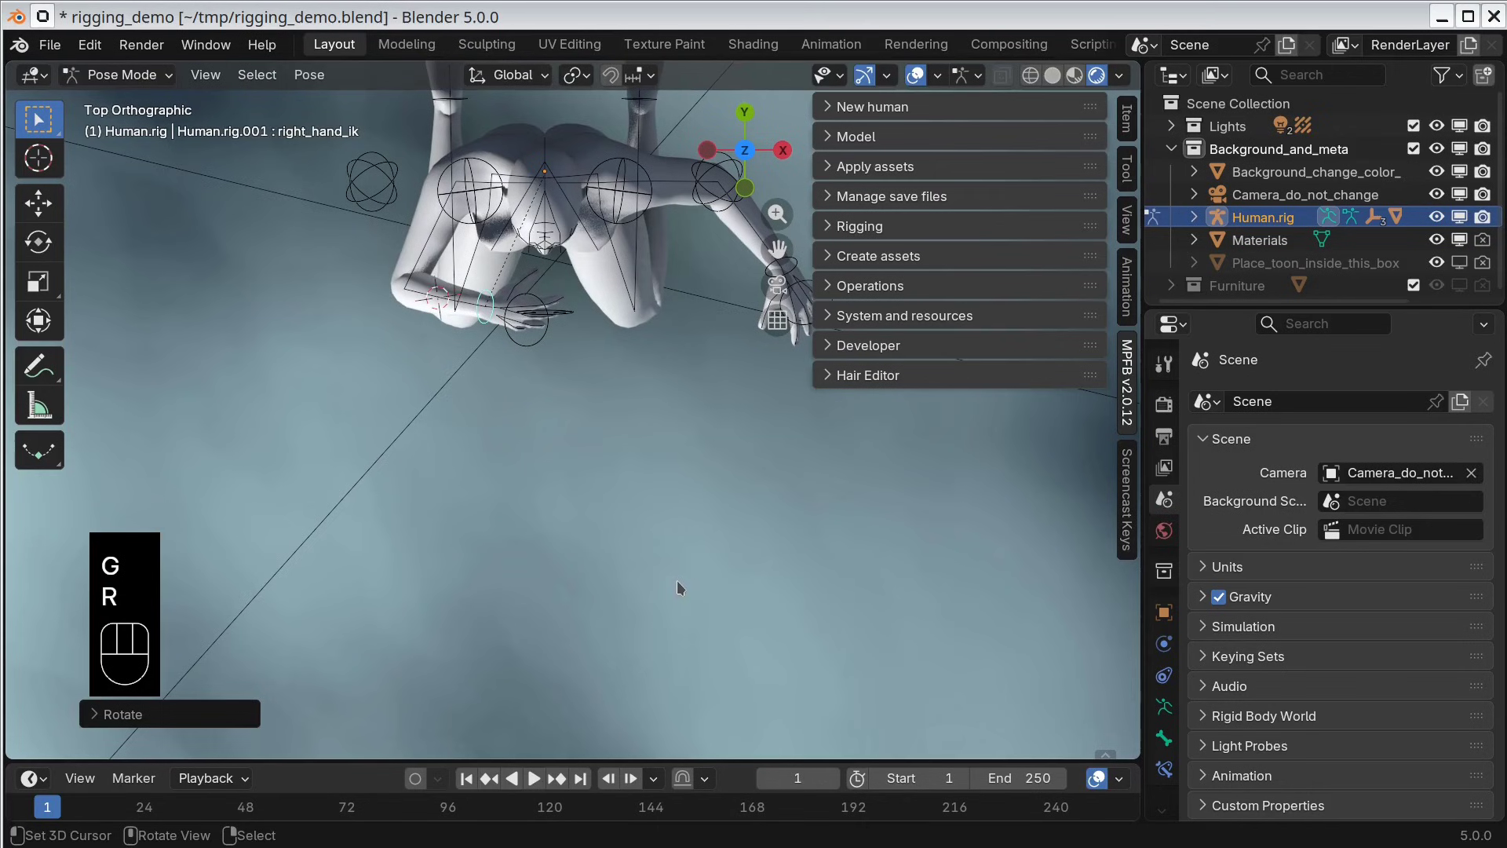
{"action": "key", "text": "KP_0"}
{"action": "key", "text": "r"}
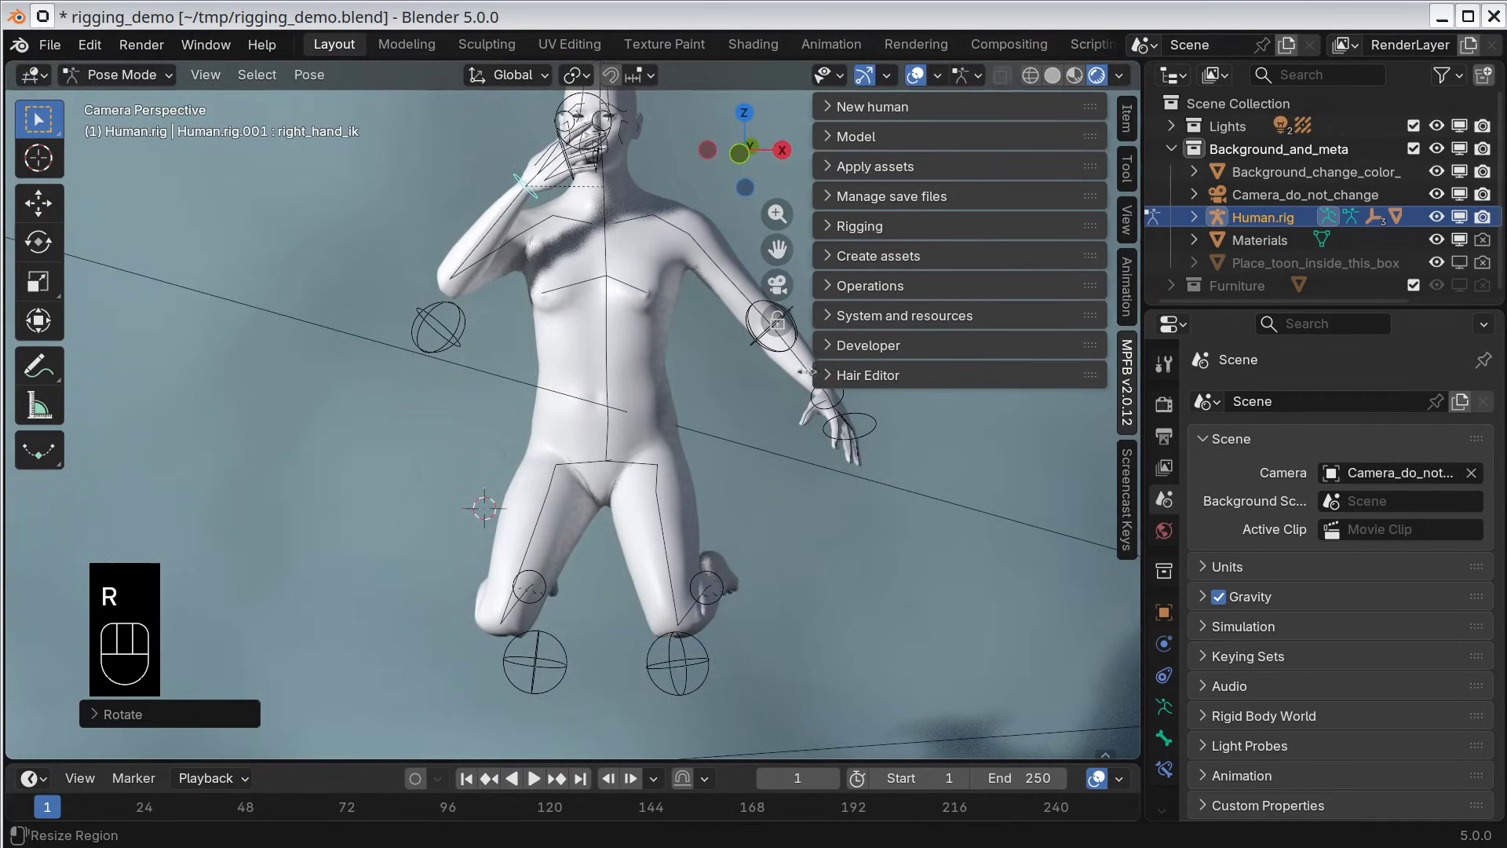
Step: Raise the left hand IK control up to the face and rotate it to match
{"action": "right_click", "coordinate": [839, 406]}
{"action": "left_click_drag", "start_coordinate": [722, 451], "coordinate": [659, 619]}
{"action": "right_click", "coordinate": [766, 606]}
{"action": "key", "text": "g"}
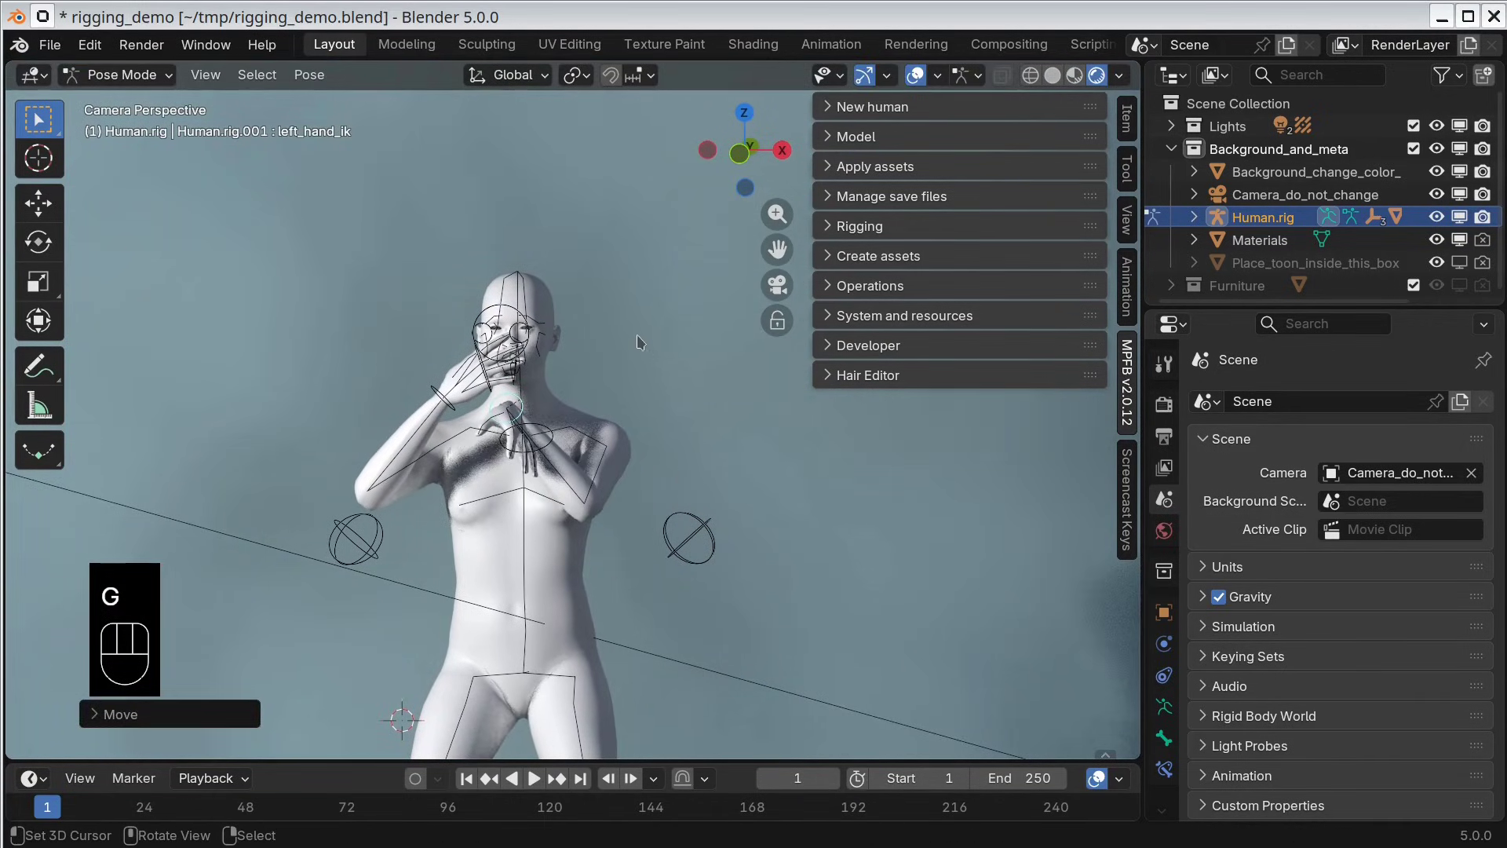
{"action": "key", "text": "KP_7"}
{"action": "key", "text": "r"}
{"action": "left_click", "coordinate": [459, 342]}
{"action": "key", "text": "KP_0"}
{"action": "key", "text": "r"}
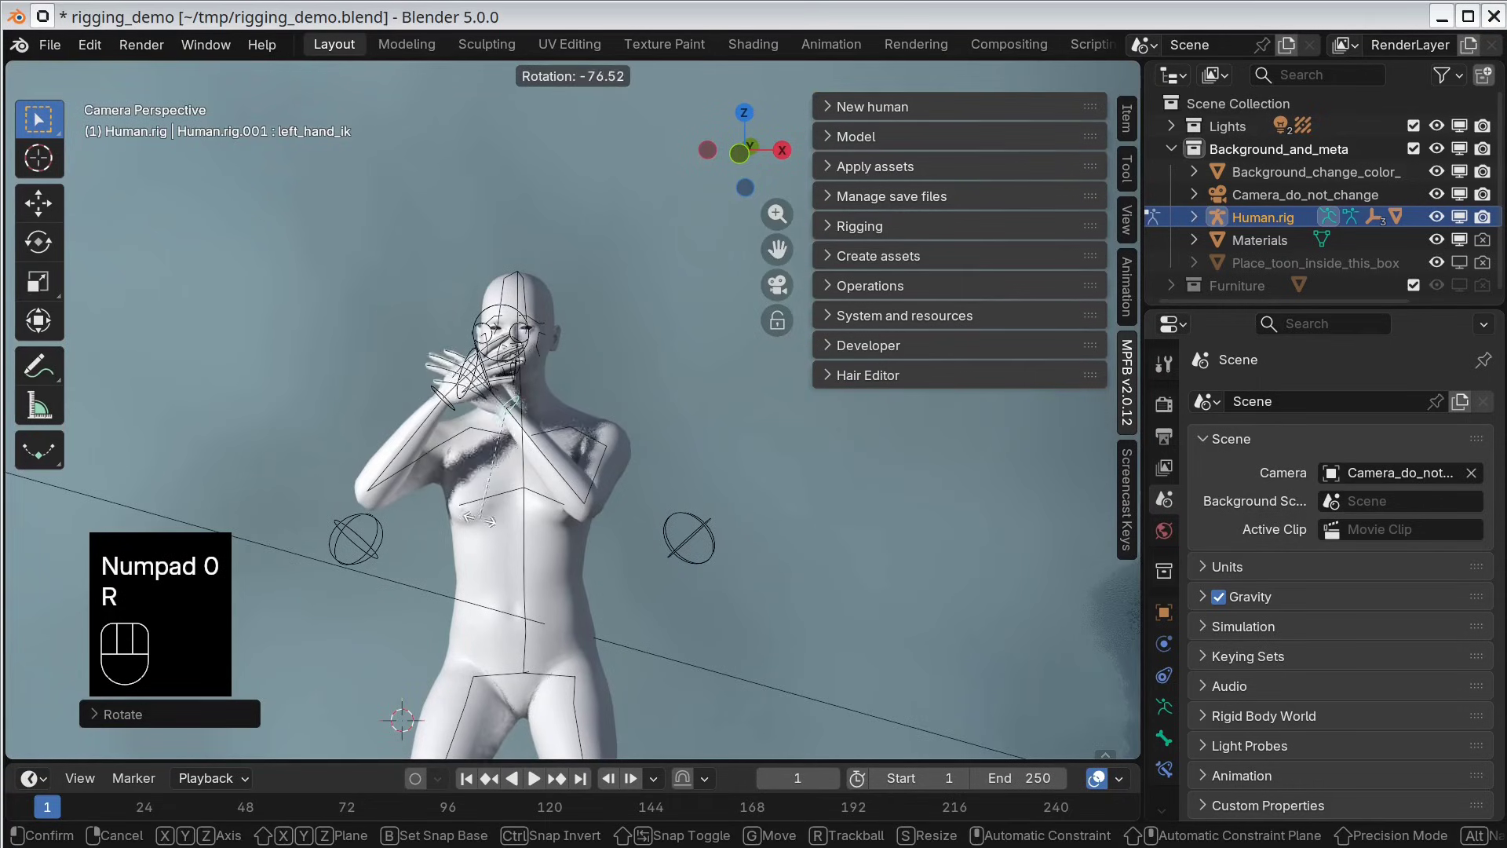
{"action": "left_click", "coordinate": [485, 518]}
Step: Pull the left and right elbow controls in close to the body, checking from the side
{"action": "key", "text": "g"}
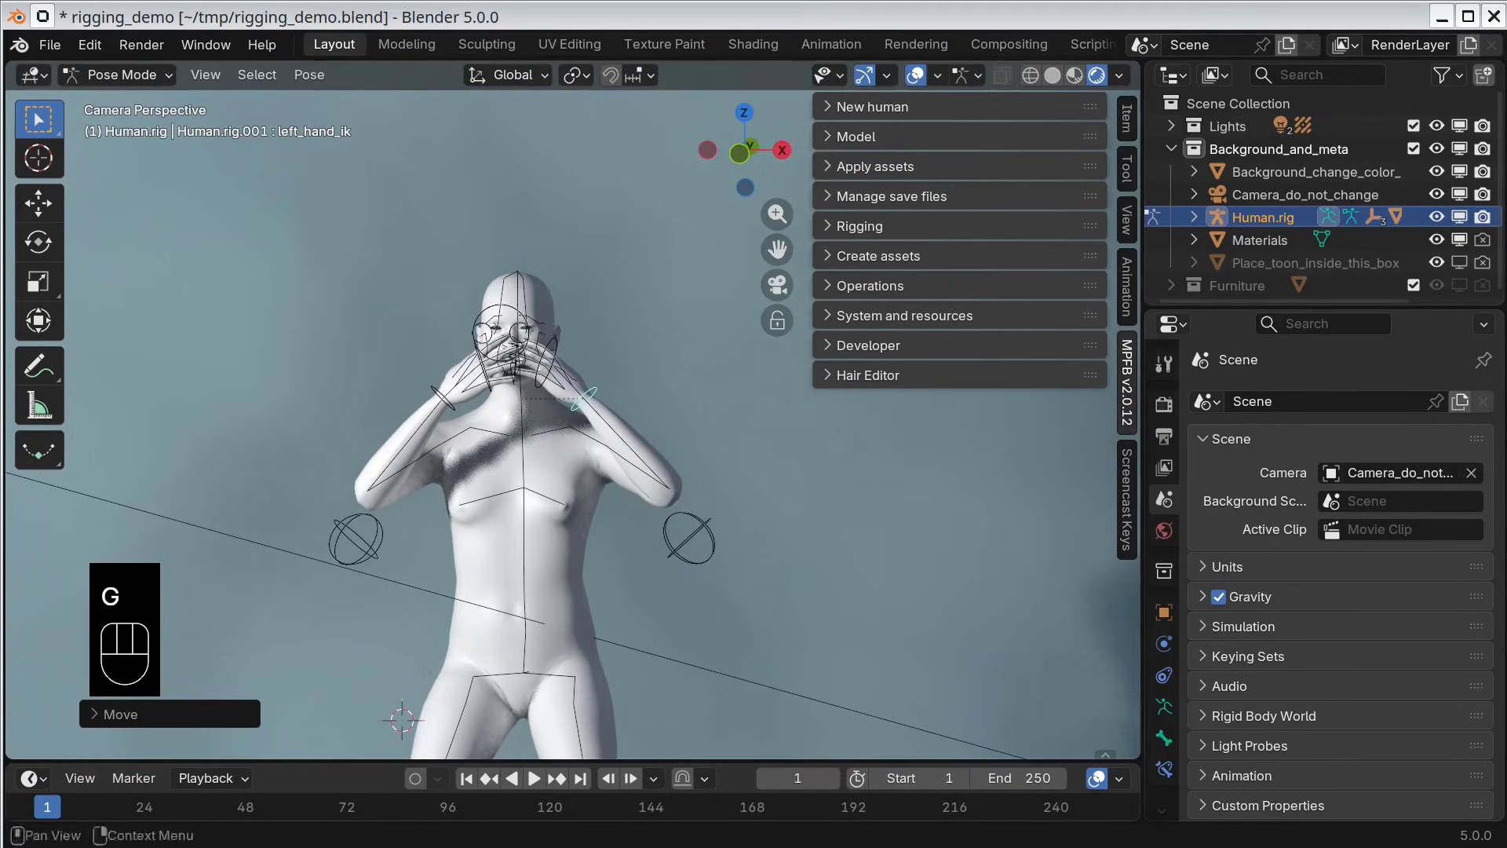
{"action": "key", "text": "KP_3"}
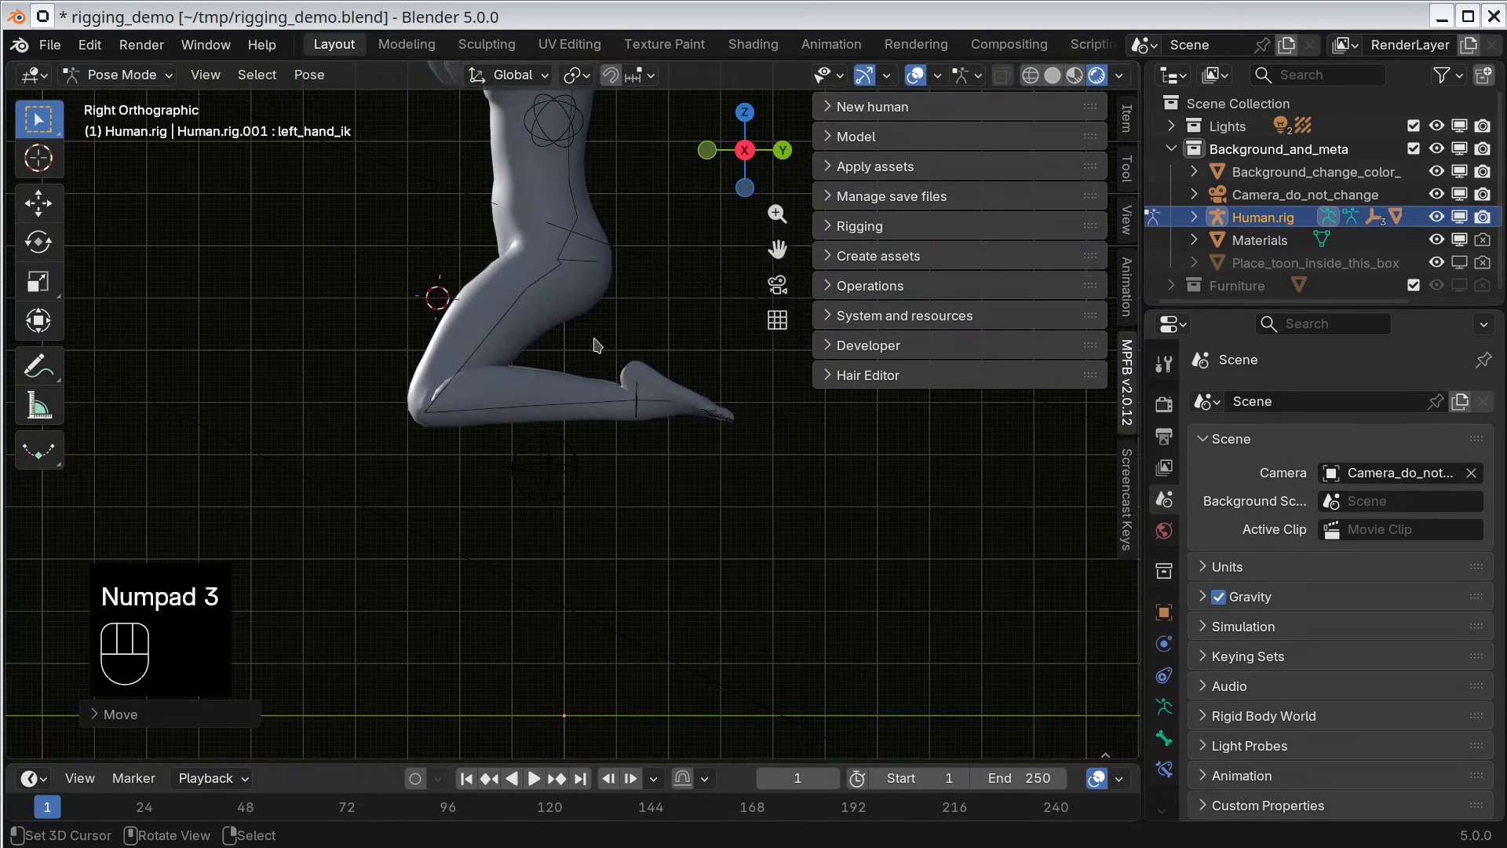
{"action": "middle_click", "coordinate": [584, 274]}
{"action": "left_click", "coordinate": [573, 255]}
{"action": "left_click_drag", "start_coordinate": [595, 407], "coordinate": [789, 470]}
{"action": "right_click", "coordinate": [448, 442]}
{"action": "key", "text": "g"}
{"action": "middle_click", "coordinate": [714, 489]}
{"action": "right_click", "coordinate": [714, 489]}
{"action": "key", "text": "g"}
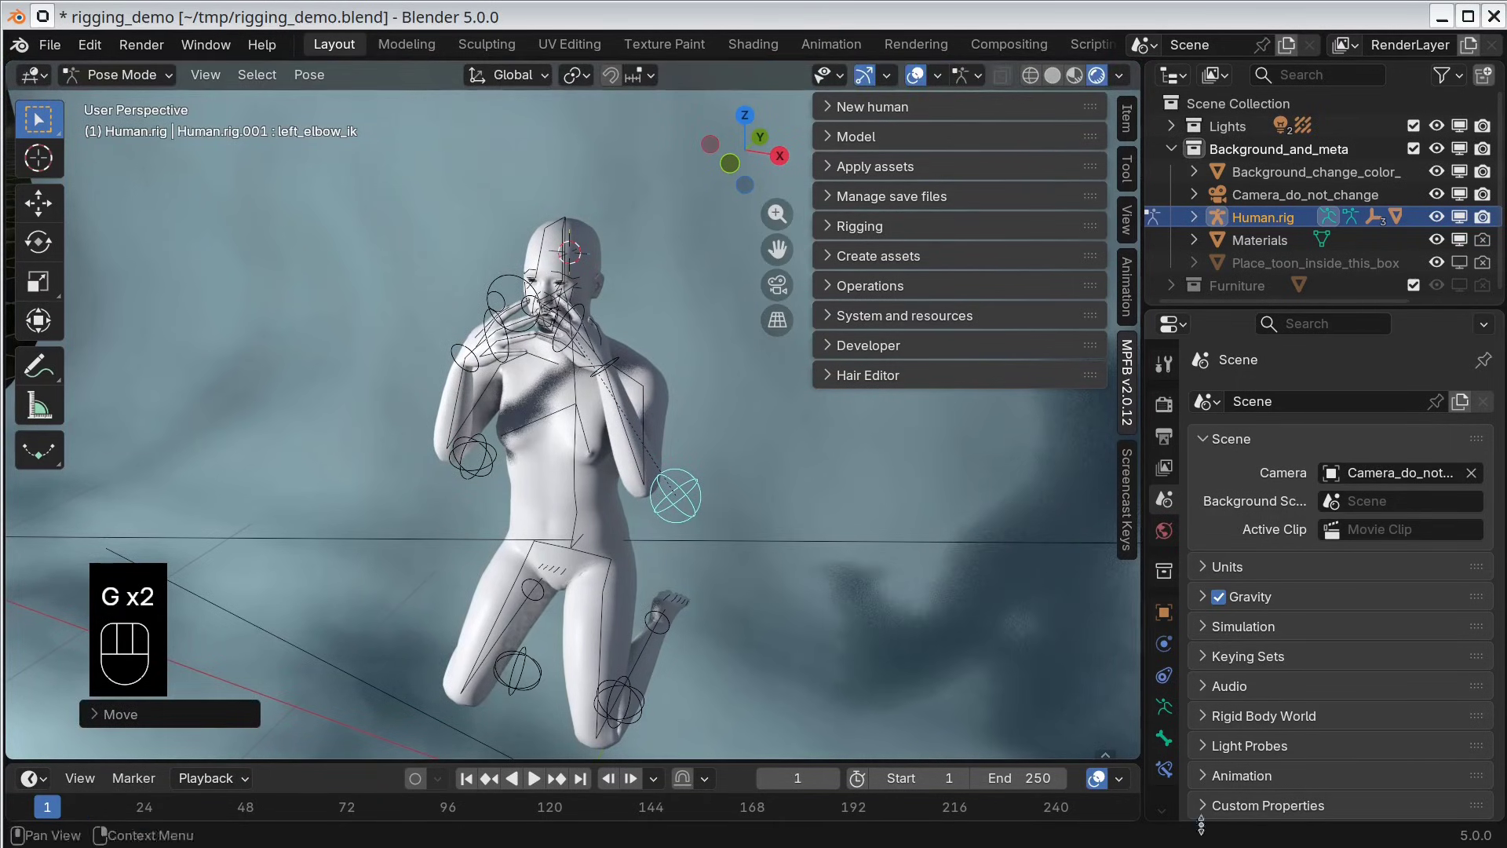
Step: From the side view, pick the head and start tilting it slightly back
{"action": "key", "text": "KP_3"}
{"action": "key", "text": "Escape"}
{"action": "key", "text": "KP_3"}
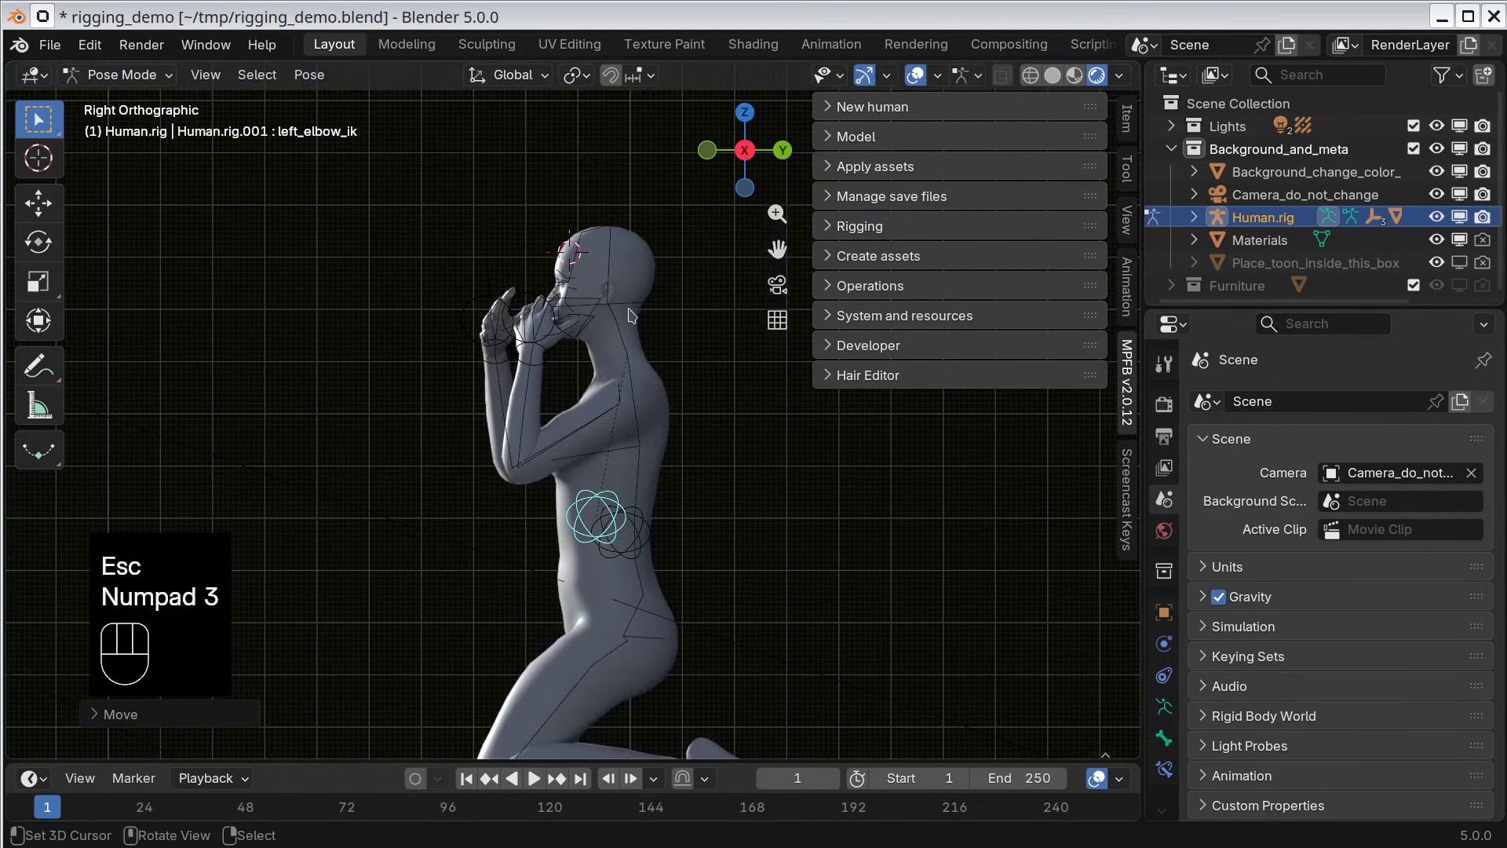
{"action": "left_click", "coordinate": [632, 346]}
{"action": "key", "text": "r"}
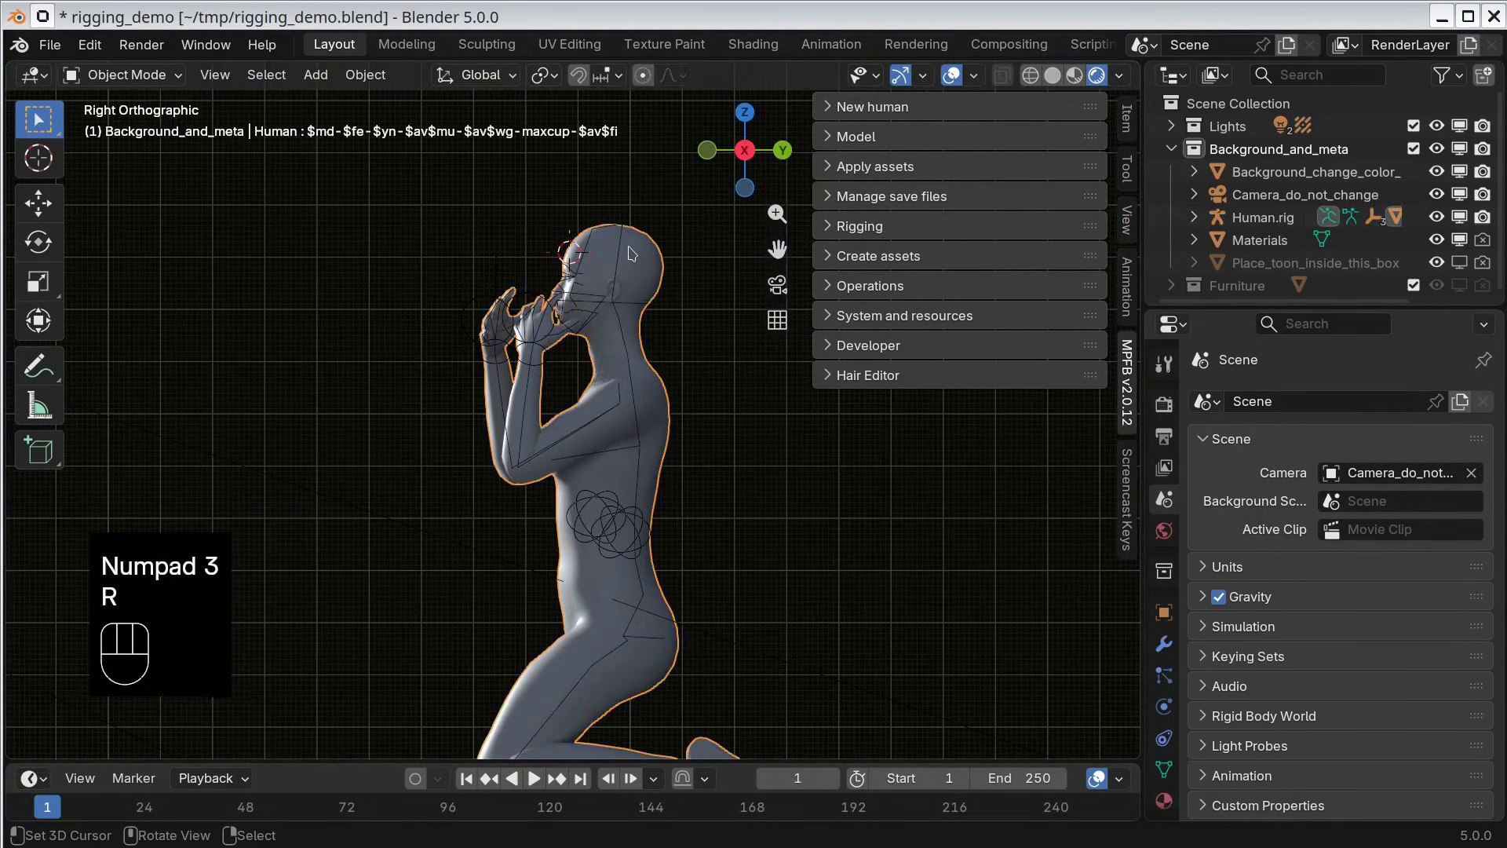
{"action": "right_click", "coordinate": [626, 243]}
Step: Finish tipping the head back and check the hand placement from the camera view
{"action": "key", "text": "r"}
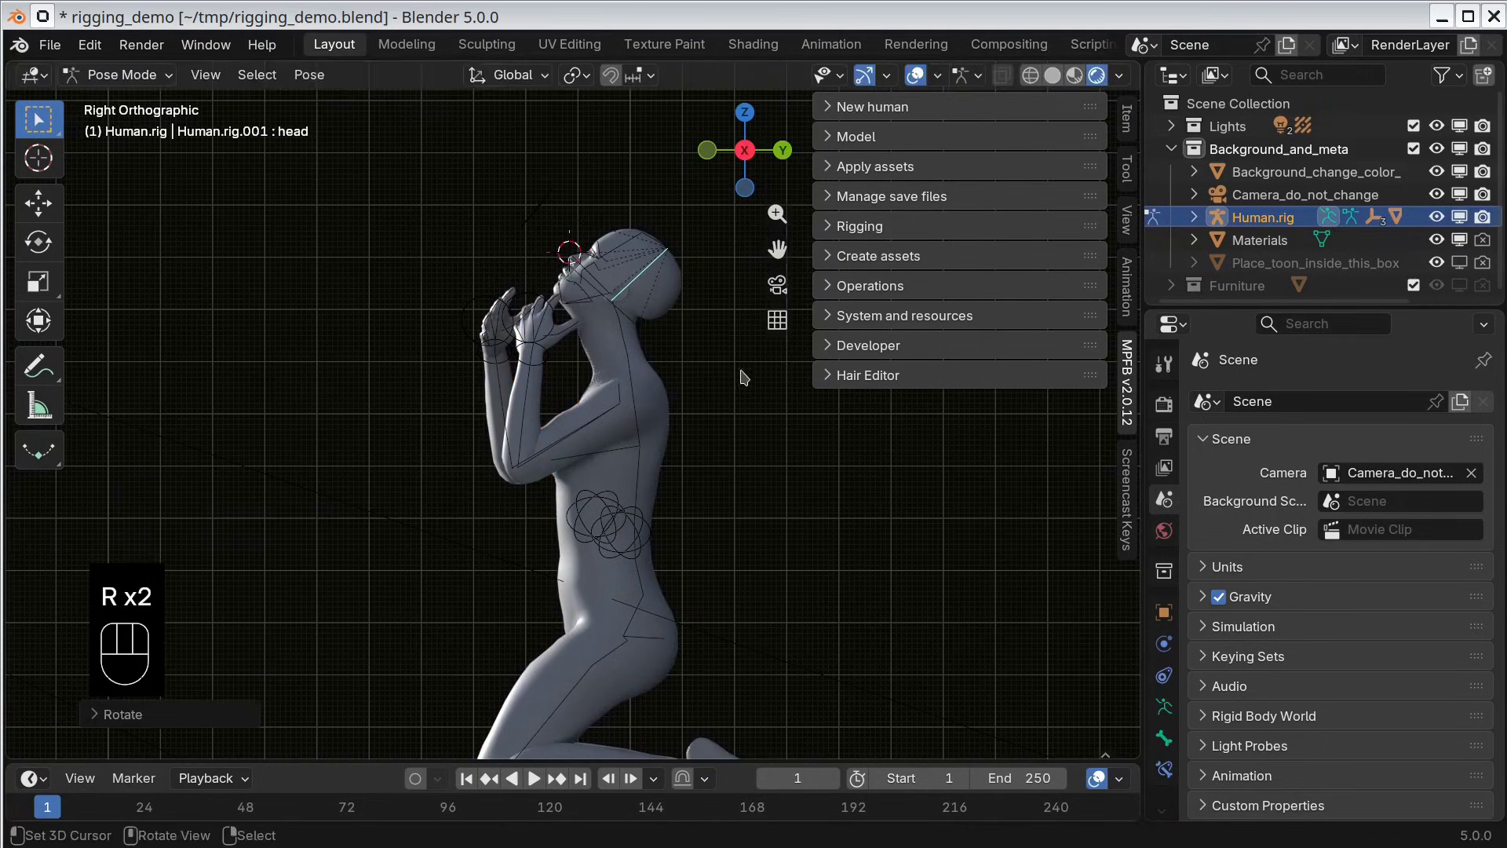
{"action": "key", "text": "KP_0"}
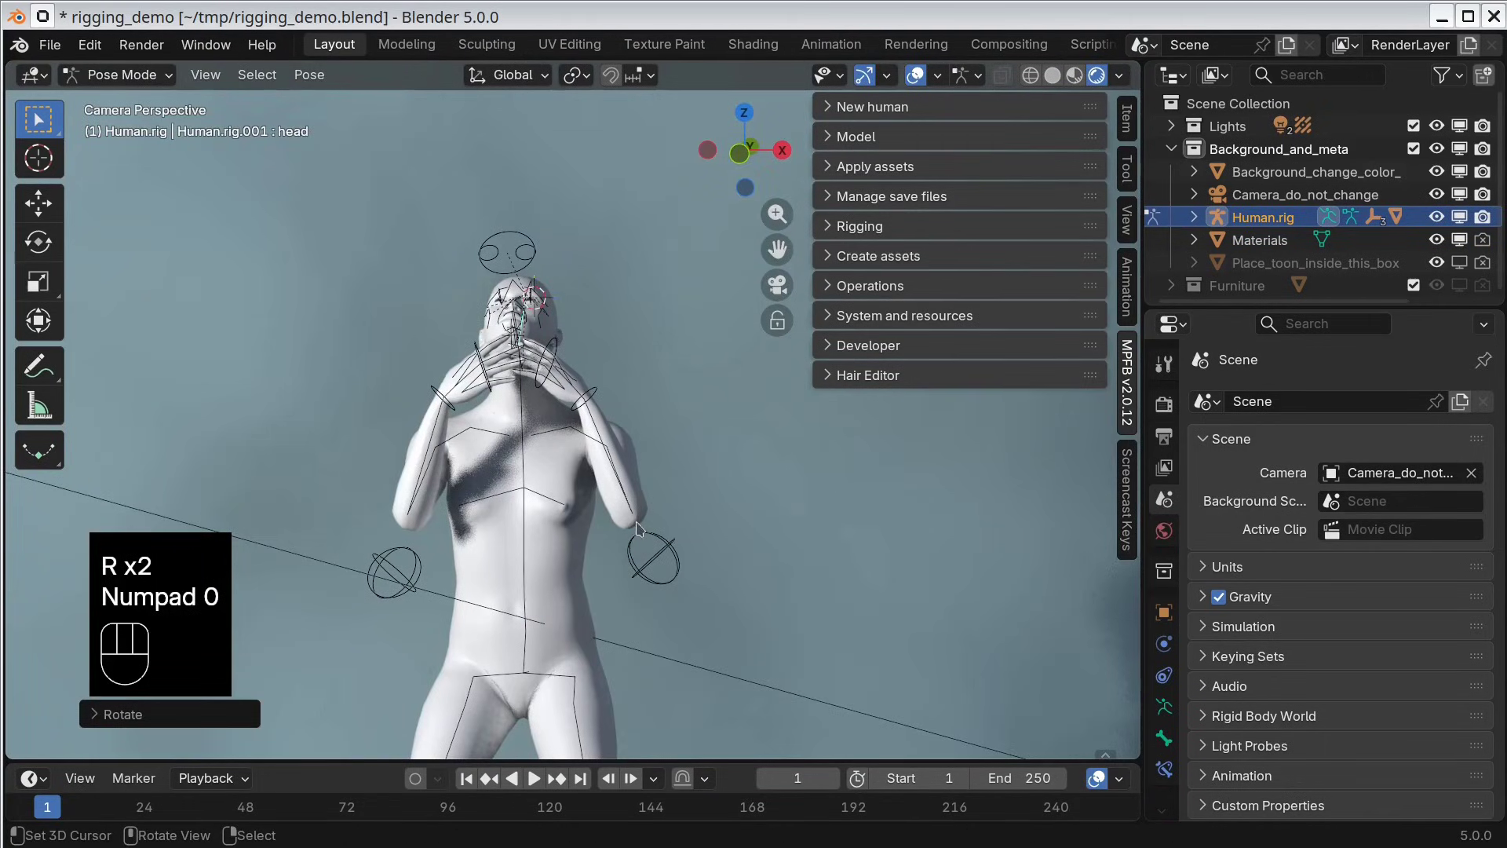
{"action": "right_click", "coordinate": [441, 399]}
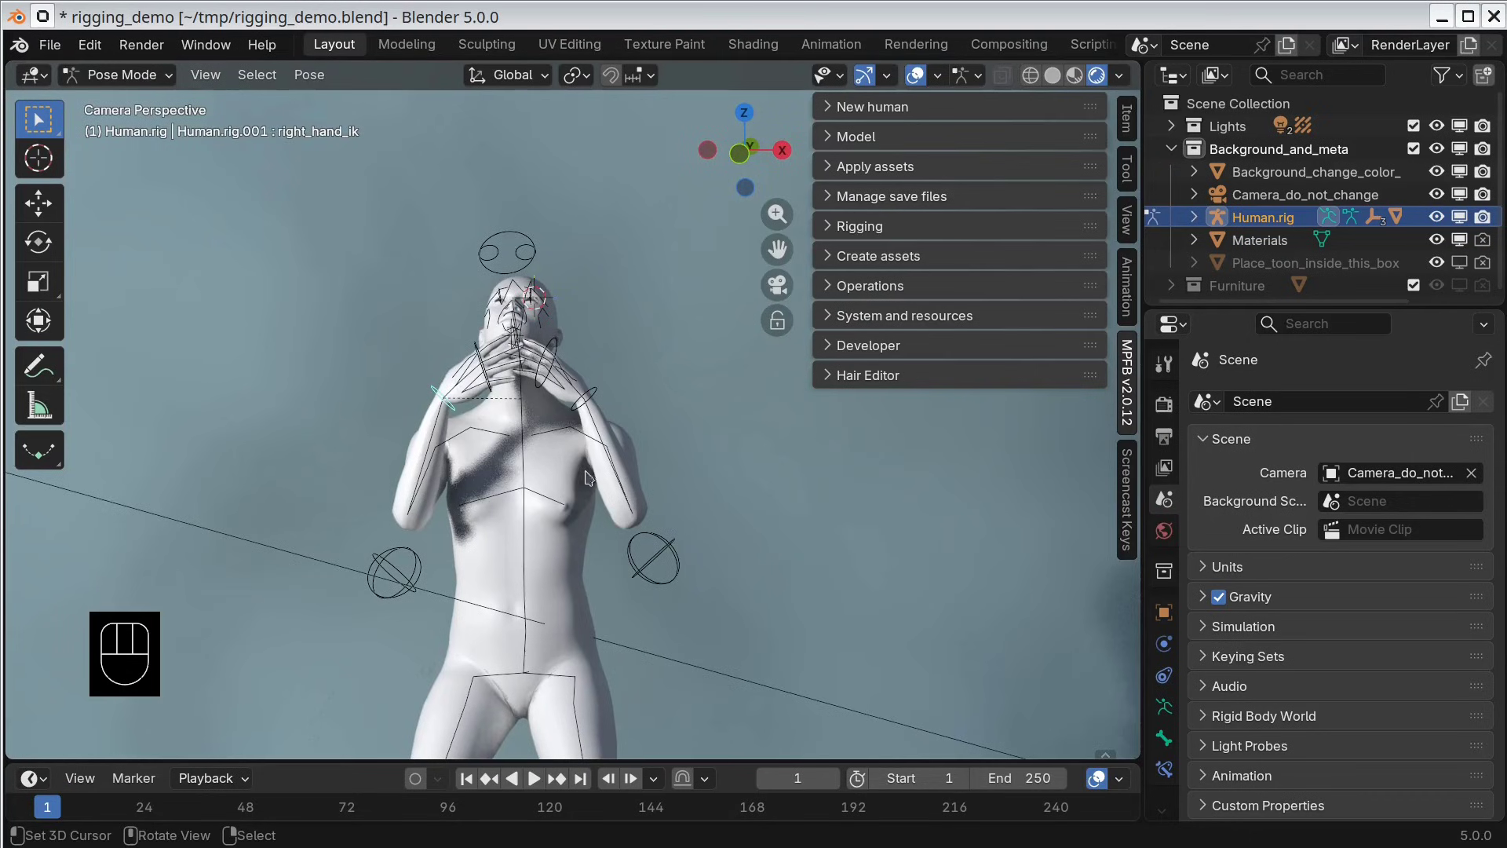
{"action": "key", "text": "r"}
{"action": "left_click", "coordinate": [661, 429]}
Step: Orbit around the kneeling figure to inspect the pose, then frame the whole figure again
{"action": "middle_click", "coordinate": [675, 578]}
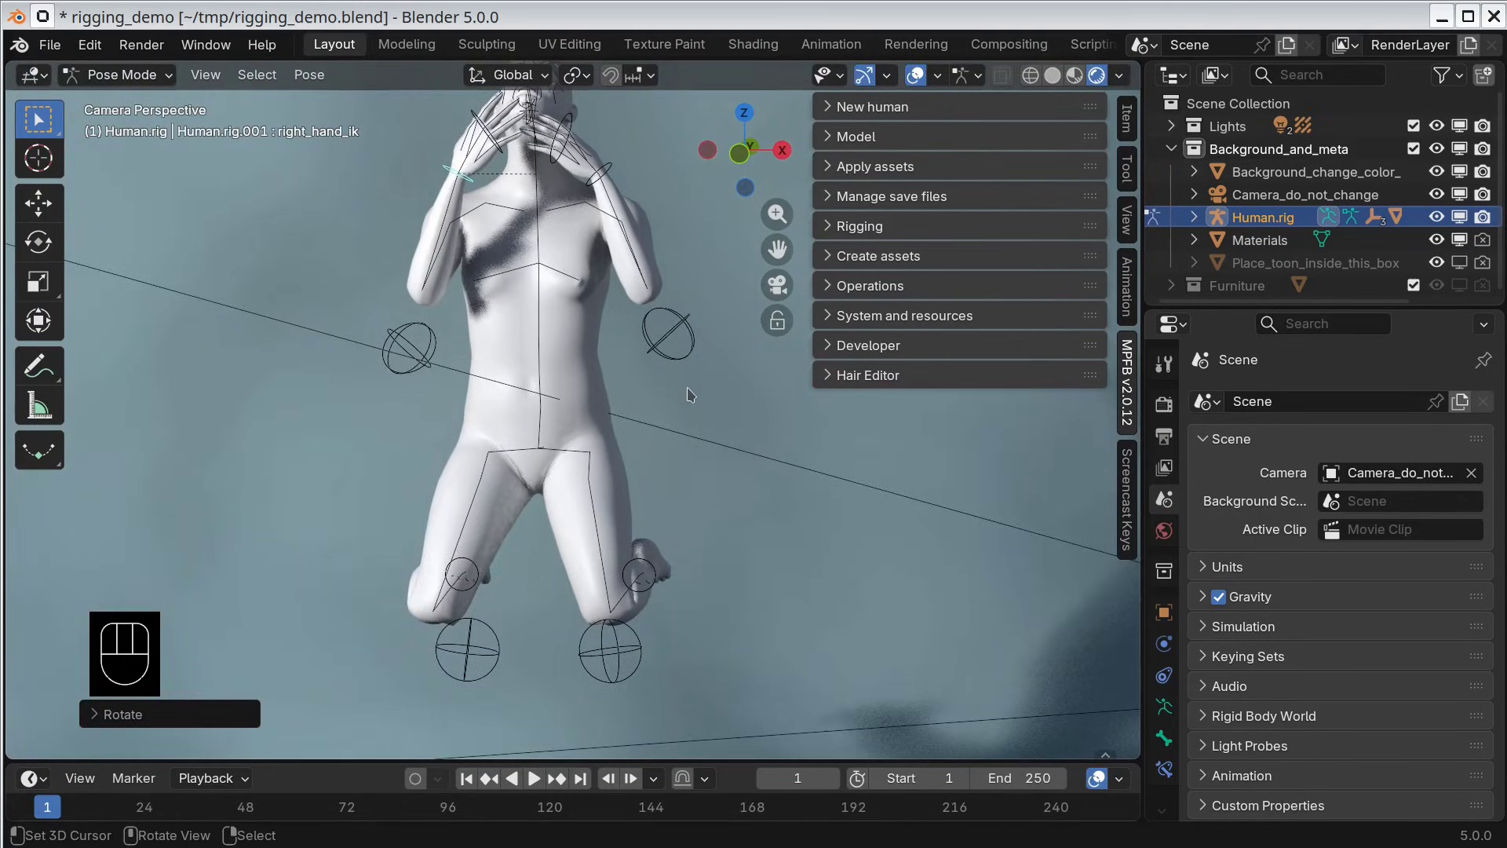
{"action": "left_click_drag", "start_coordinate": [633, 371], "coordinate": [544, 423]}
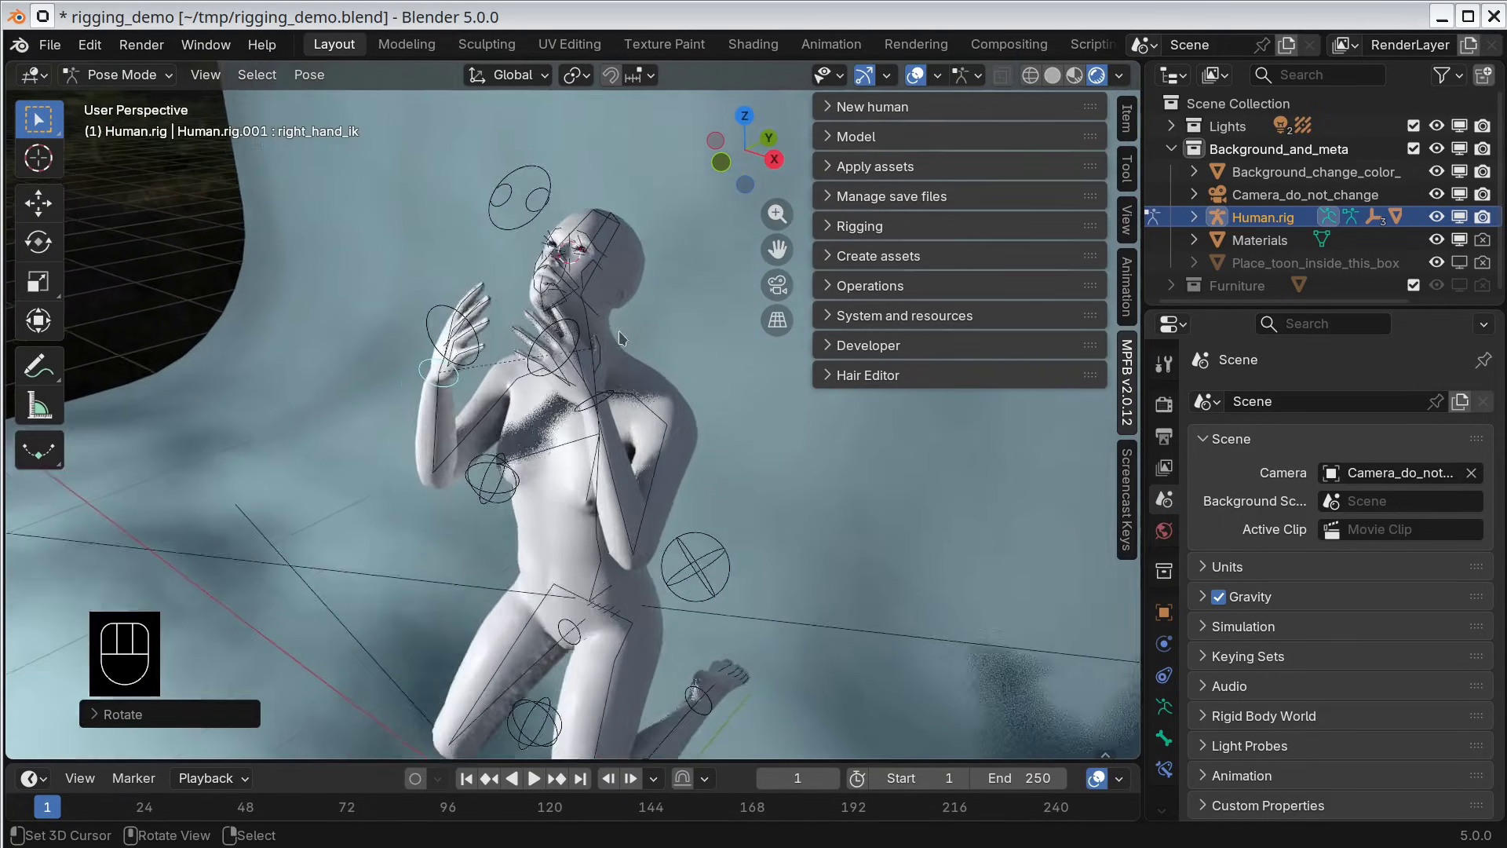
{"action": "left_click_drag", "start_coordinate": [666, 563], "coordinate": [680, 402]}
{"action": "middle_click", "coordinate": [621, 339]}
{"action": "key", "text": "KP_0"}
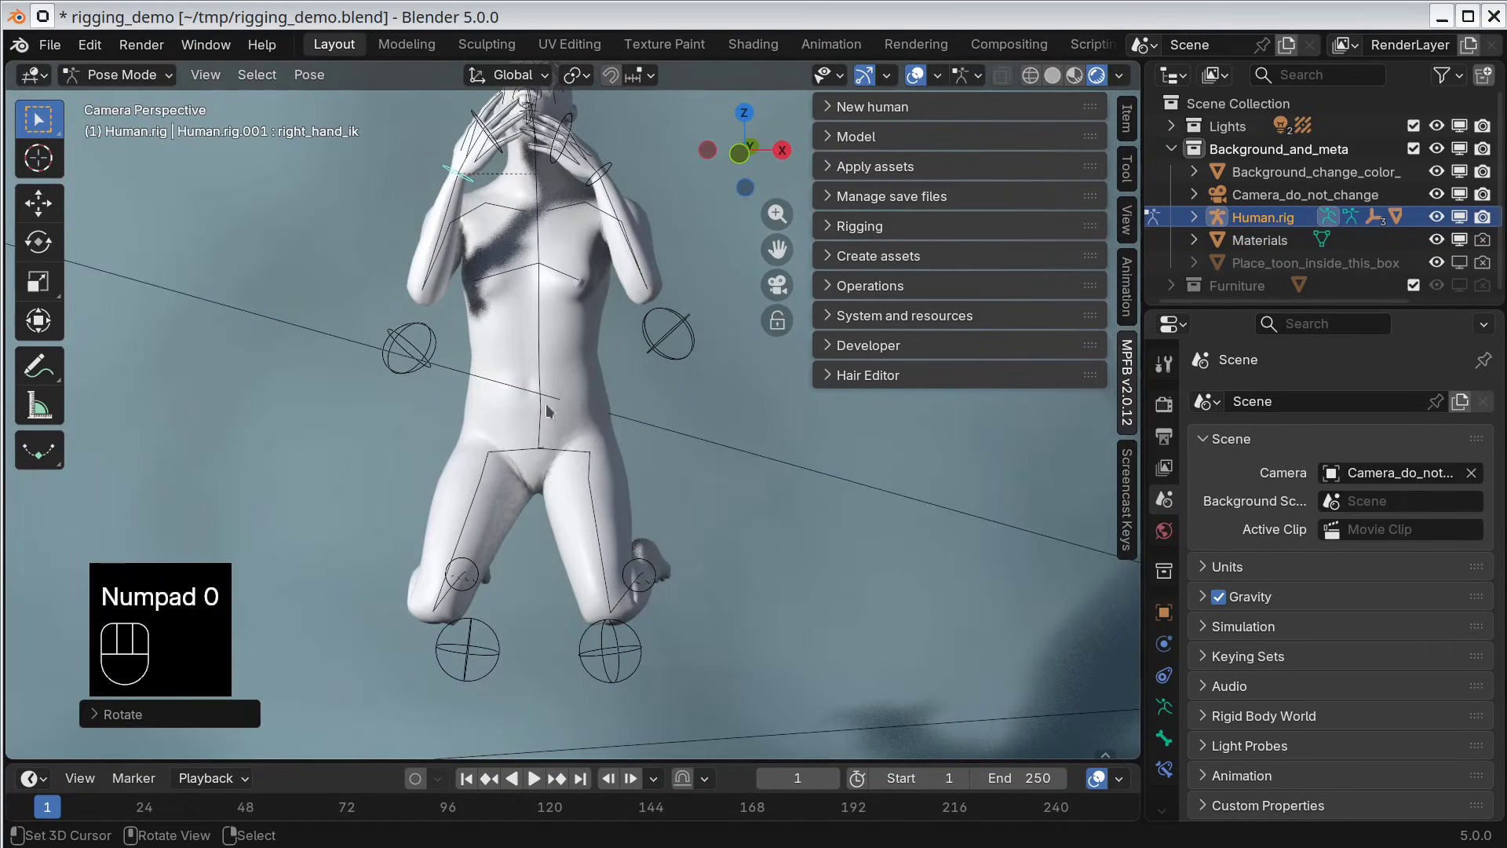
{"action": "left_click_drag", "start_coordinate": [603, 315], "coordinate": [607, 404]}
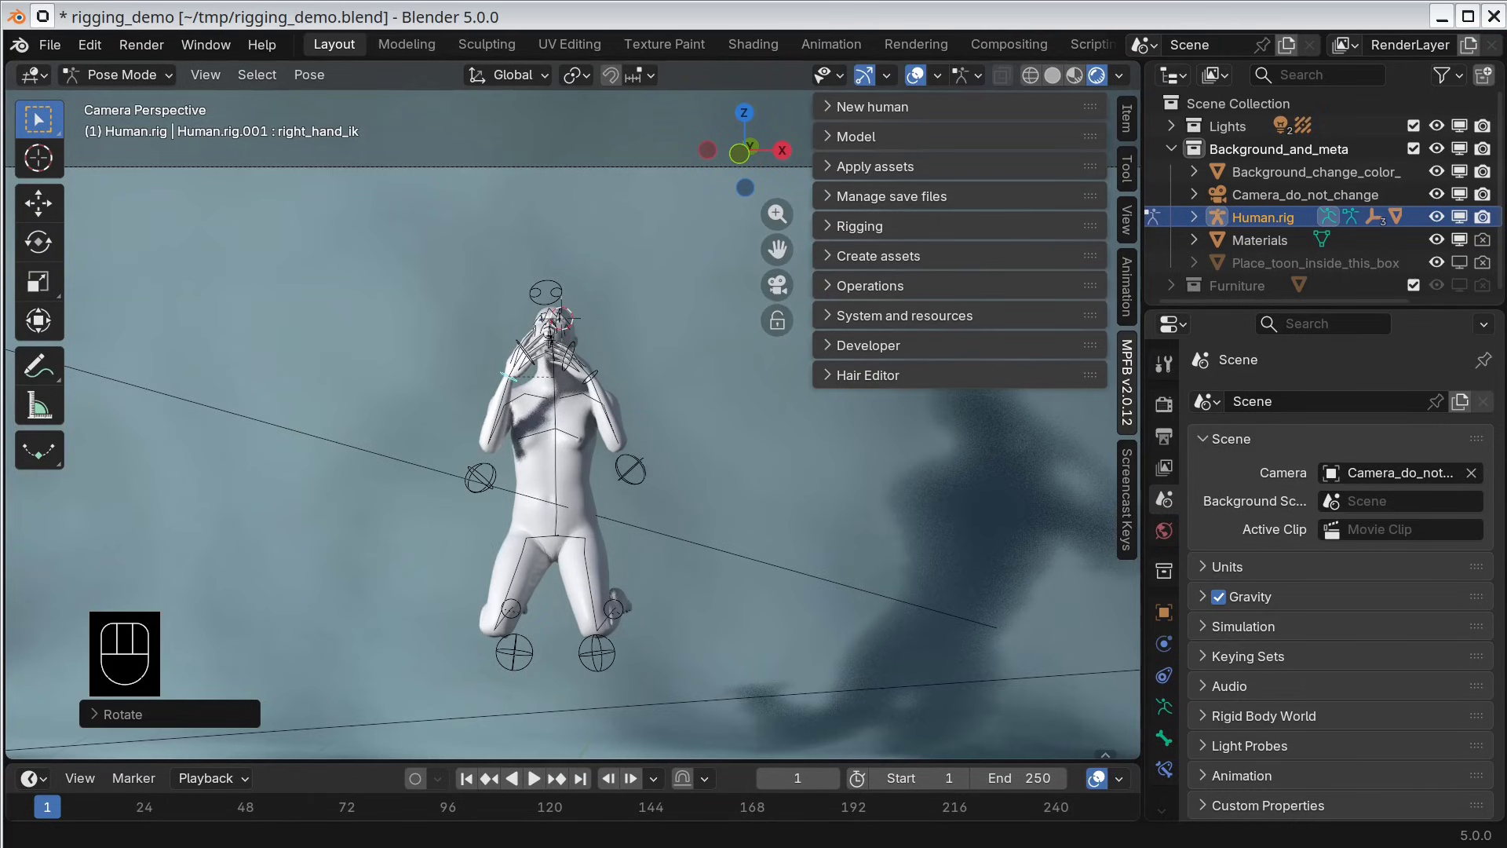
Step: Leave pose editing for object mode and view the posed figure from the right side
{"action": "key", "text": "KP_3"}
{"action": "key", "text": "Escape"}
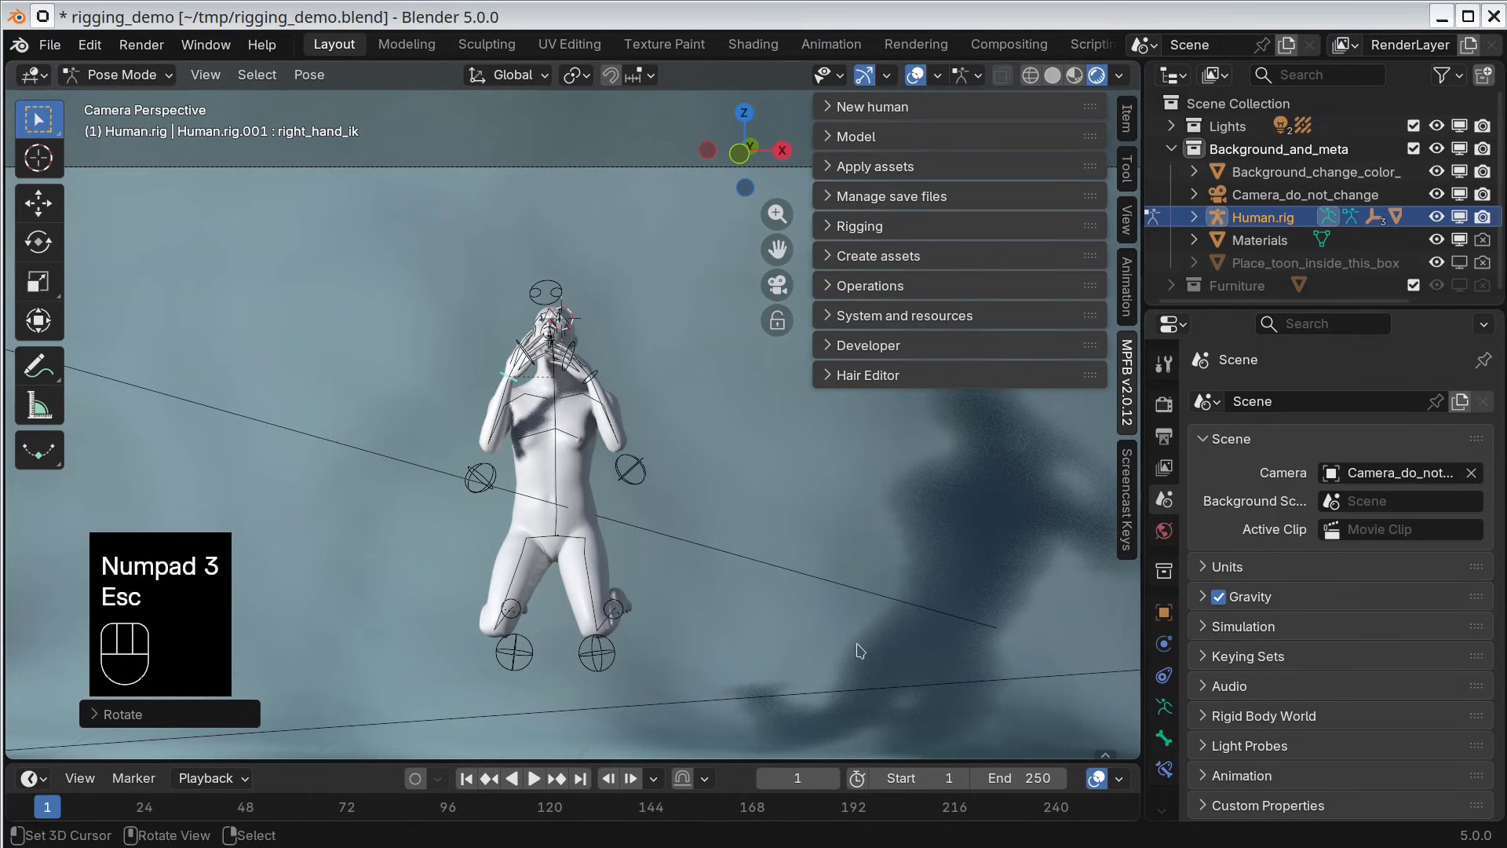
{"action": "key", "text": "KP_3"}
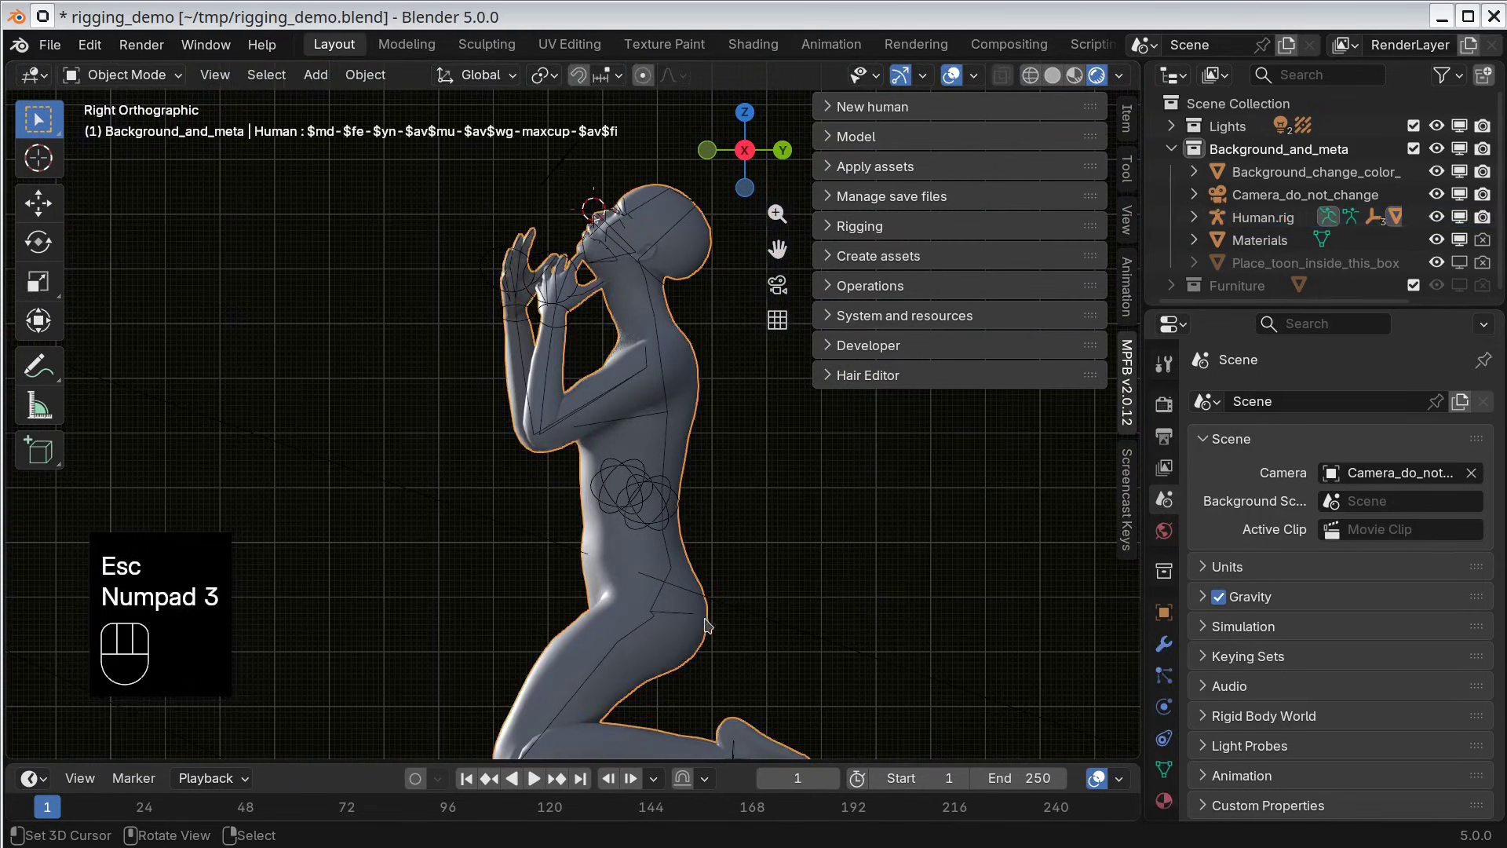
Step: Try lowering a foot control straight down along Z, then cancel the move
{"action": "middle_click", "coordinate": [823, 648]}
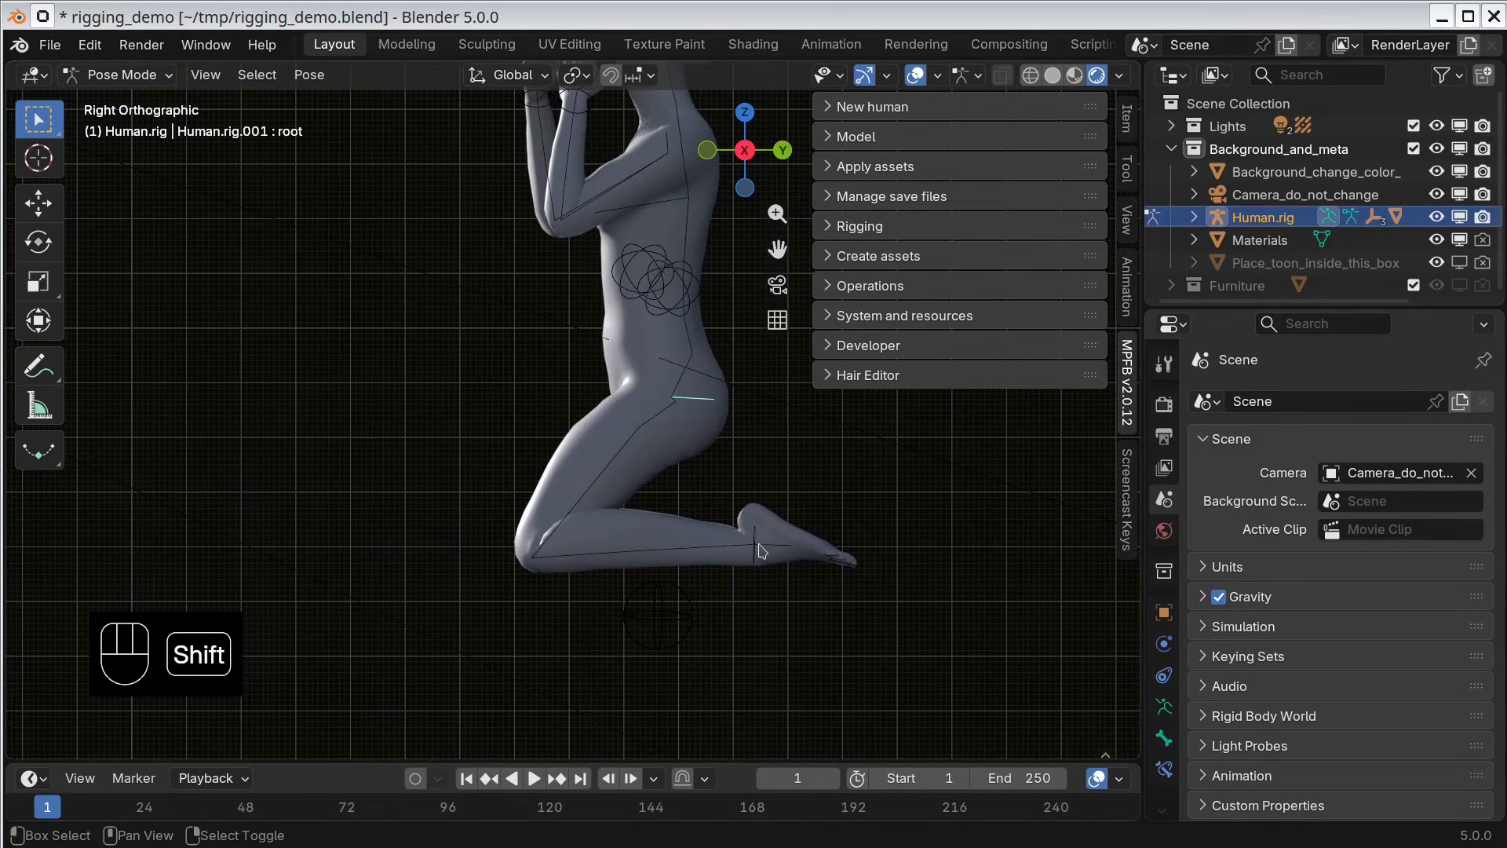
{"action": "right_click", "coordinate": [764, 544]}
{"action": "right_click", "coordinate": [763, 537]}
{"action": "right_click", "coordinate": [761, 532]}
{"action": "right_click", "coordinate": [761, 532]}
{"action": "right_click", "coordinate": [712, 390]}
{"action": "right_click", "coordinate": [704, 401]}
{"action": "right_click", "coordinate": [758, 530]}
{"action": "right_click", "coordinate": [759, 531]}
{"action": "key", "text": "g"}
{"action": "key", "text": "z"}
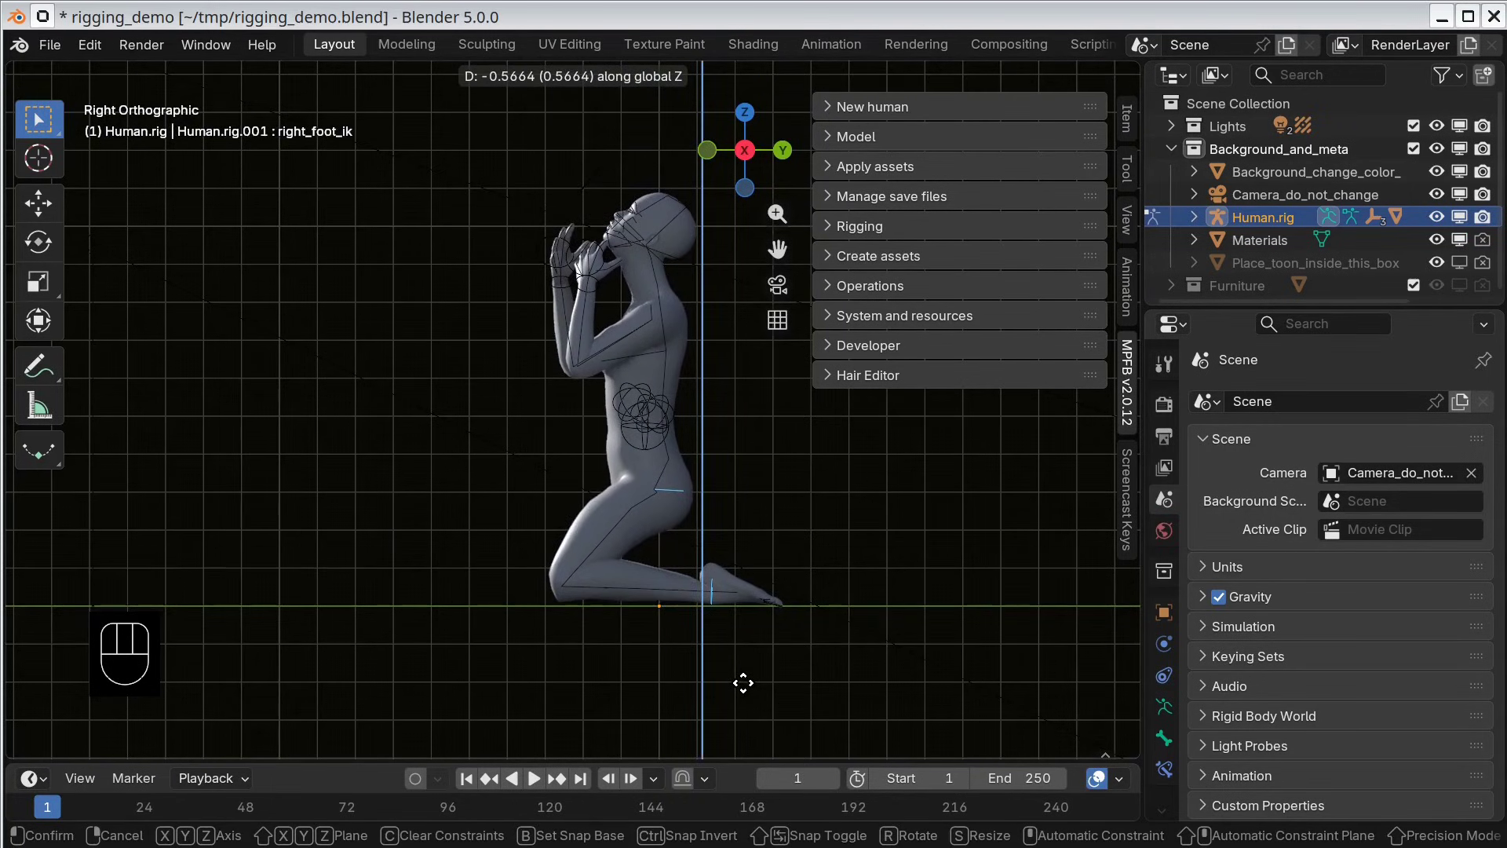
{"action": "key", "text": "Escape"}
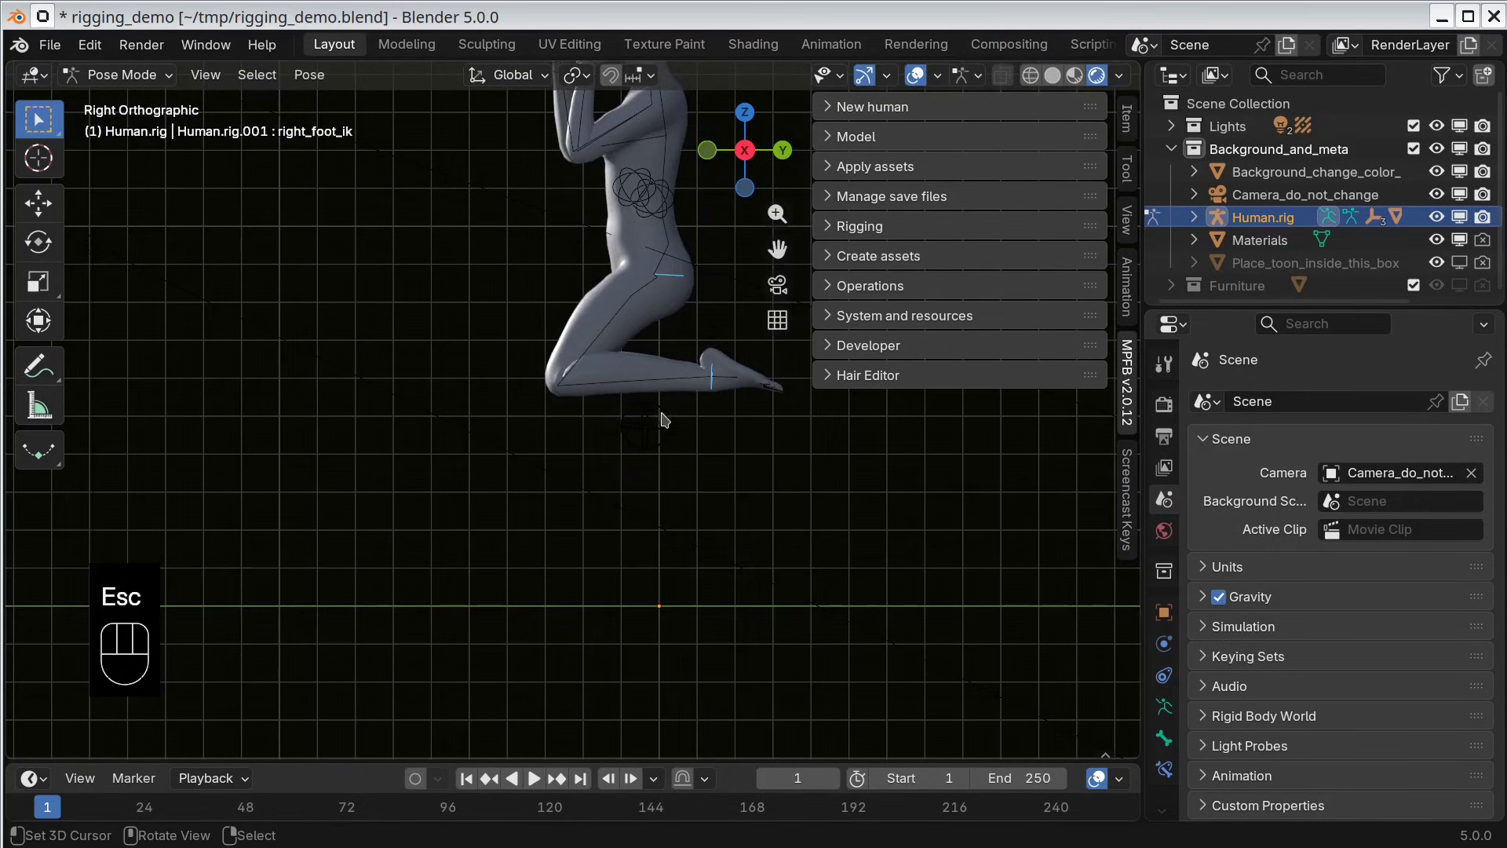
Step: Reposition a control bone and select the root bone for lowering the whole rig
{"action": "right_click", "coordinate": [652, 423]}
{"action": "right_click", "coordinate": [654, 424]}
{"action": "key", "text": "g"}
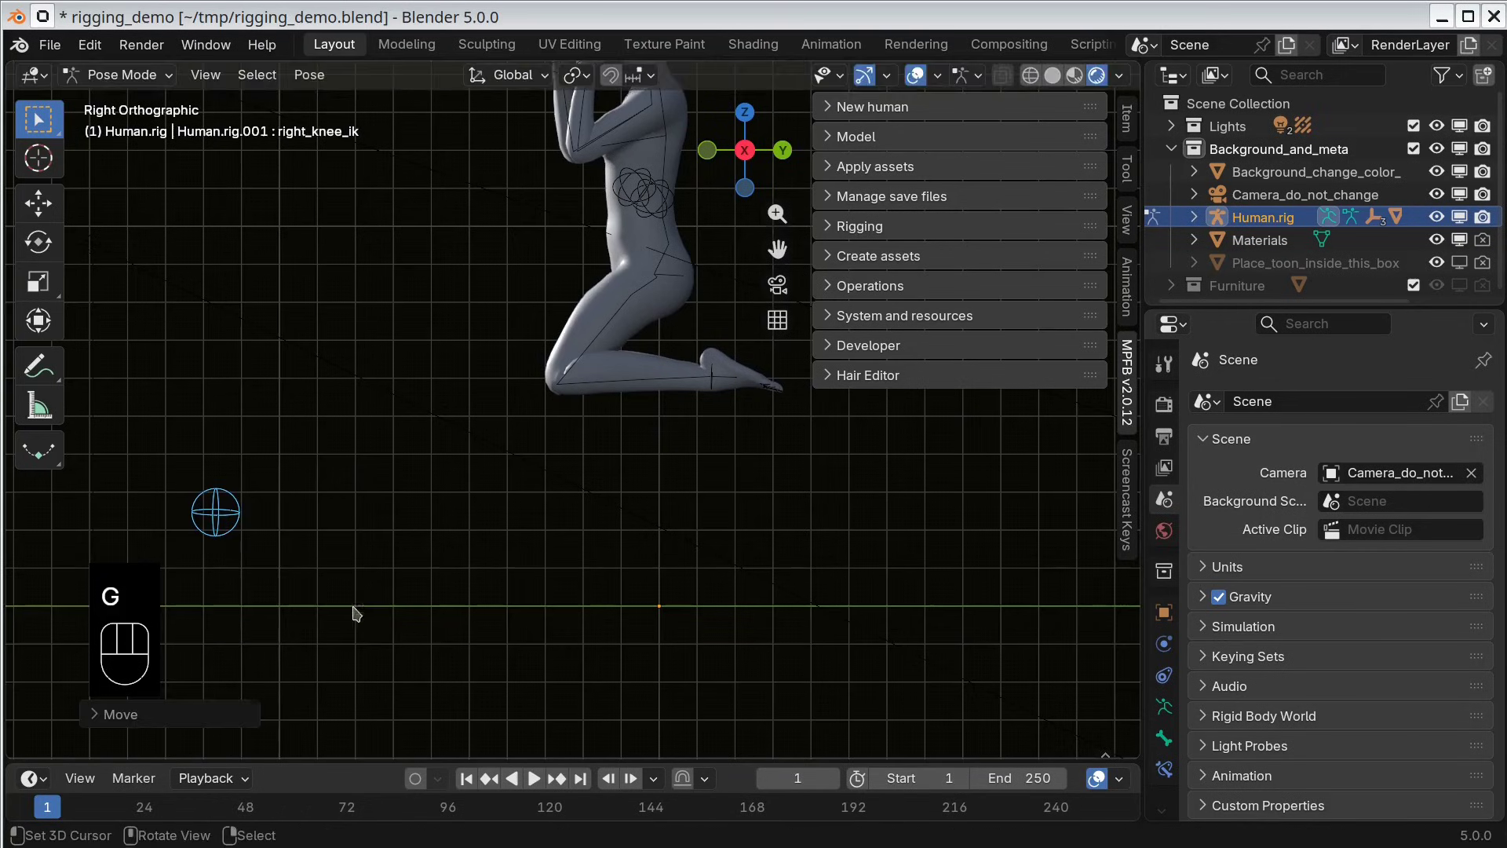
{"action": "left_click", "coordinate": [718, 384]}
{"action": "right_click", "coordinate": [718, 384]}
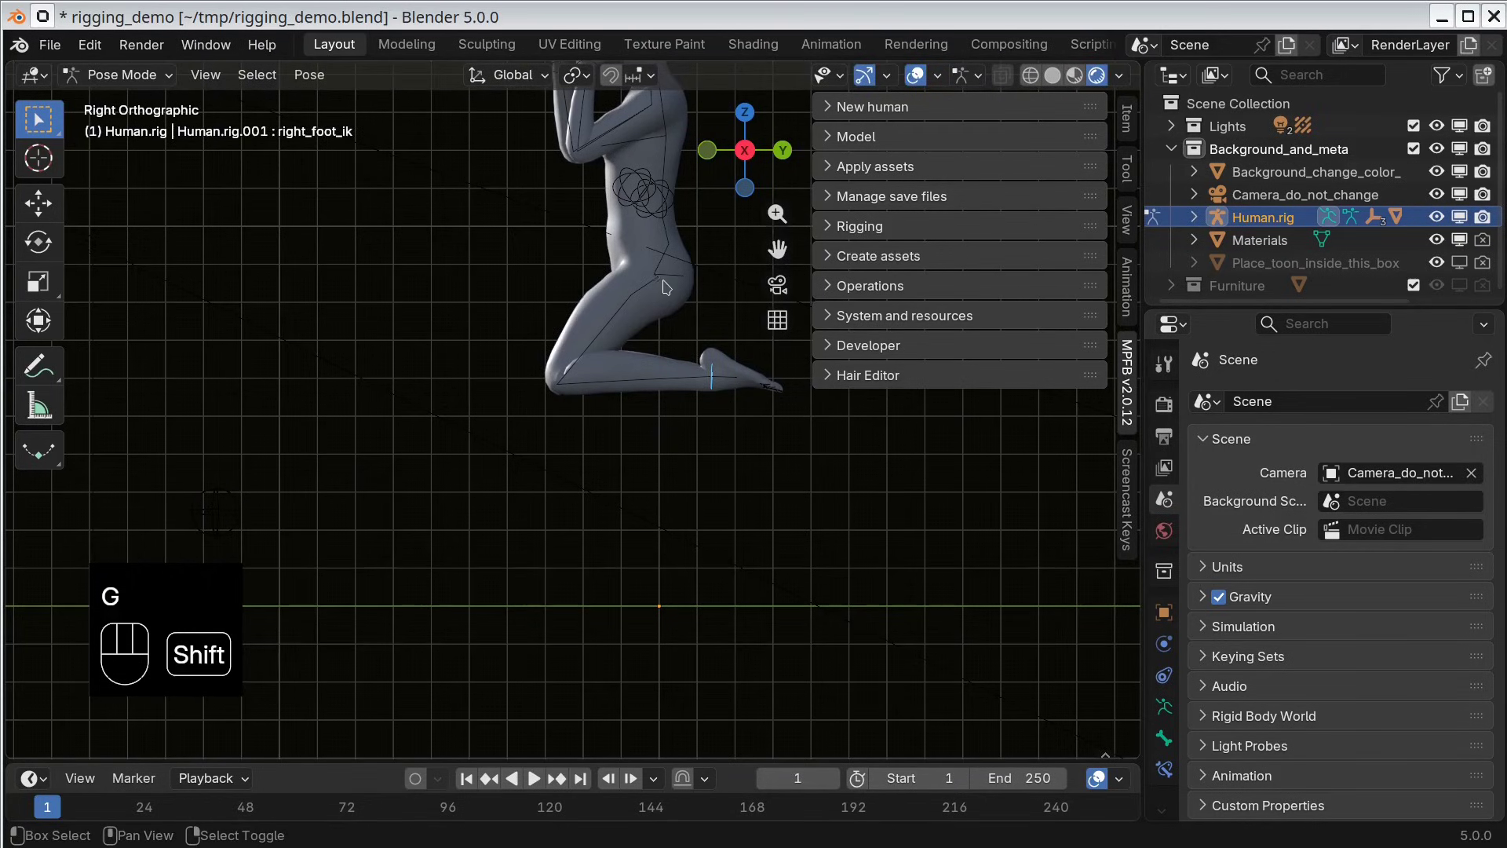
{"action": "right_click", "coordinate": [671, 280]}
Step: Lower the rig along Z onto the ground, then spread both knee IK controls outward in Top view
{"action": "key", "text": "g"}
{"action": "key", "text": "z"}
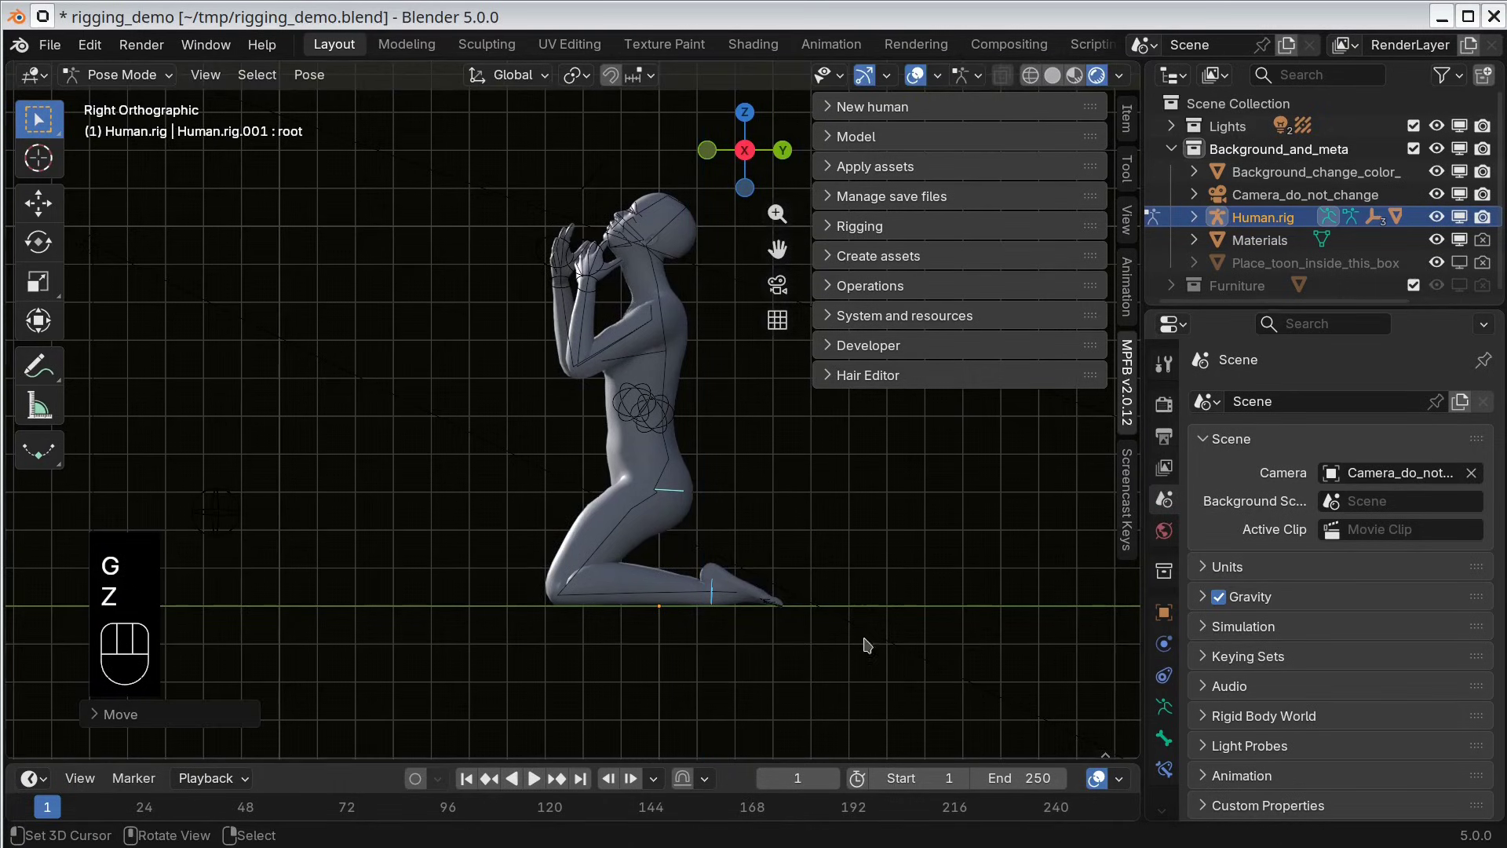
{"action": "key", "text": "KP_7"}
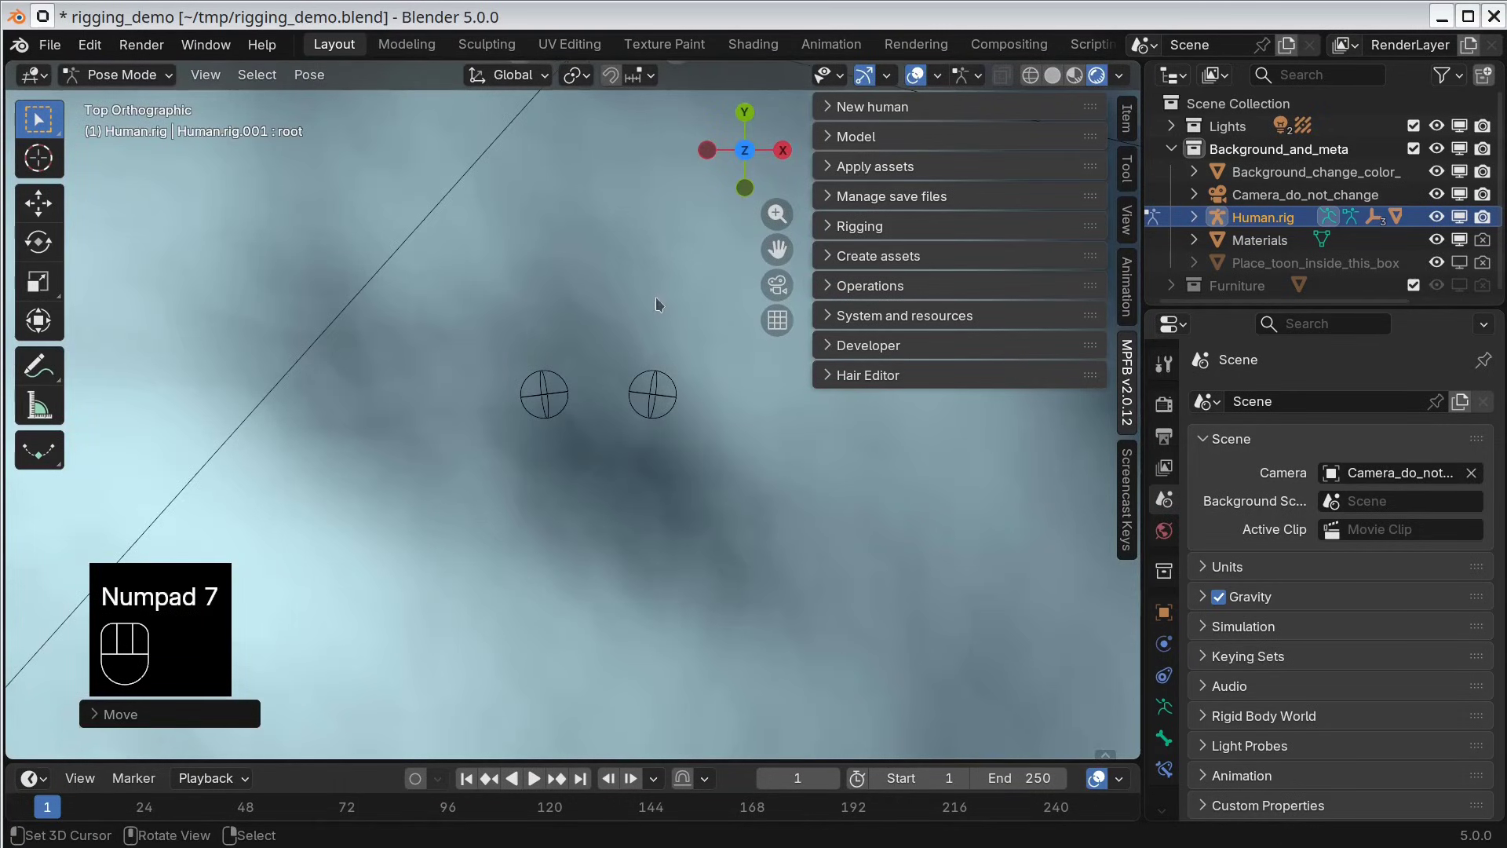
{"action": "left_click_drag", "start_coordinate": [647, 275], "coordinate": [639, 546]}
{"action": "right_click", "coordinate": [649, 663]}
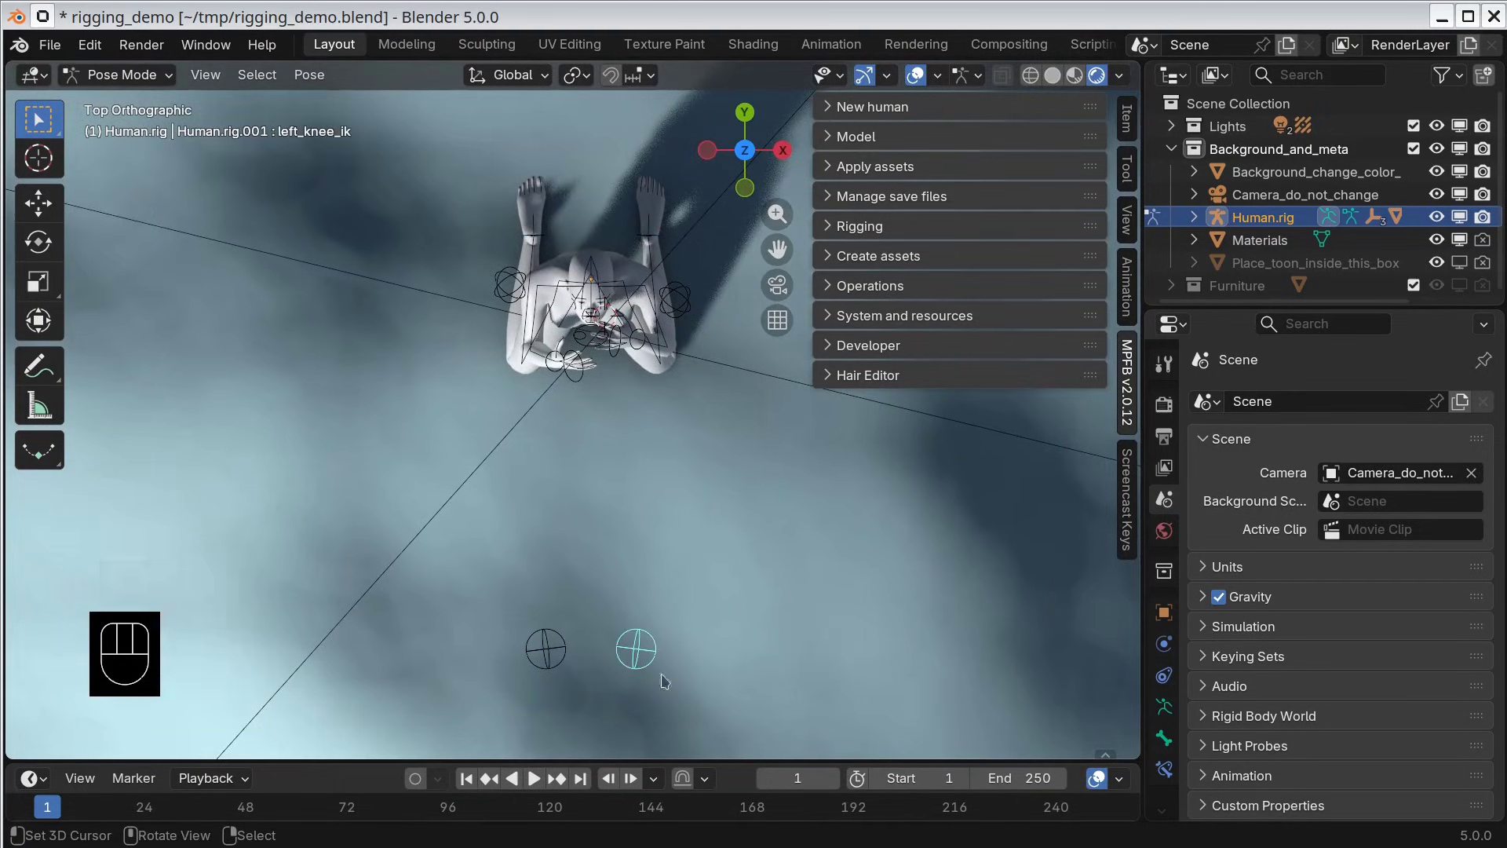
{"action": "key", "text": "g"}
{"action": "left_click", "coordinate": [736, 492]}
{"action": "right_click", "coordinate": [558, 648]}
{"action": "key", "text": "g"}
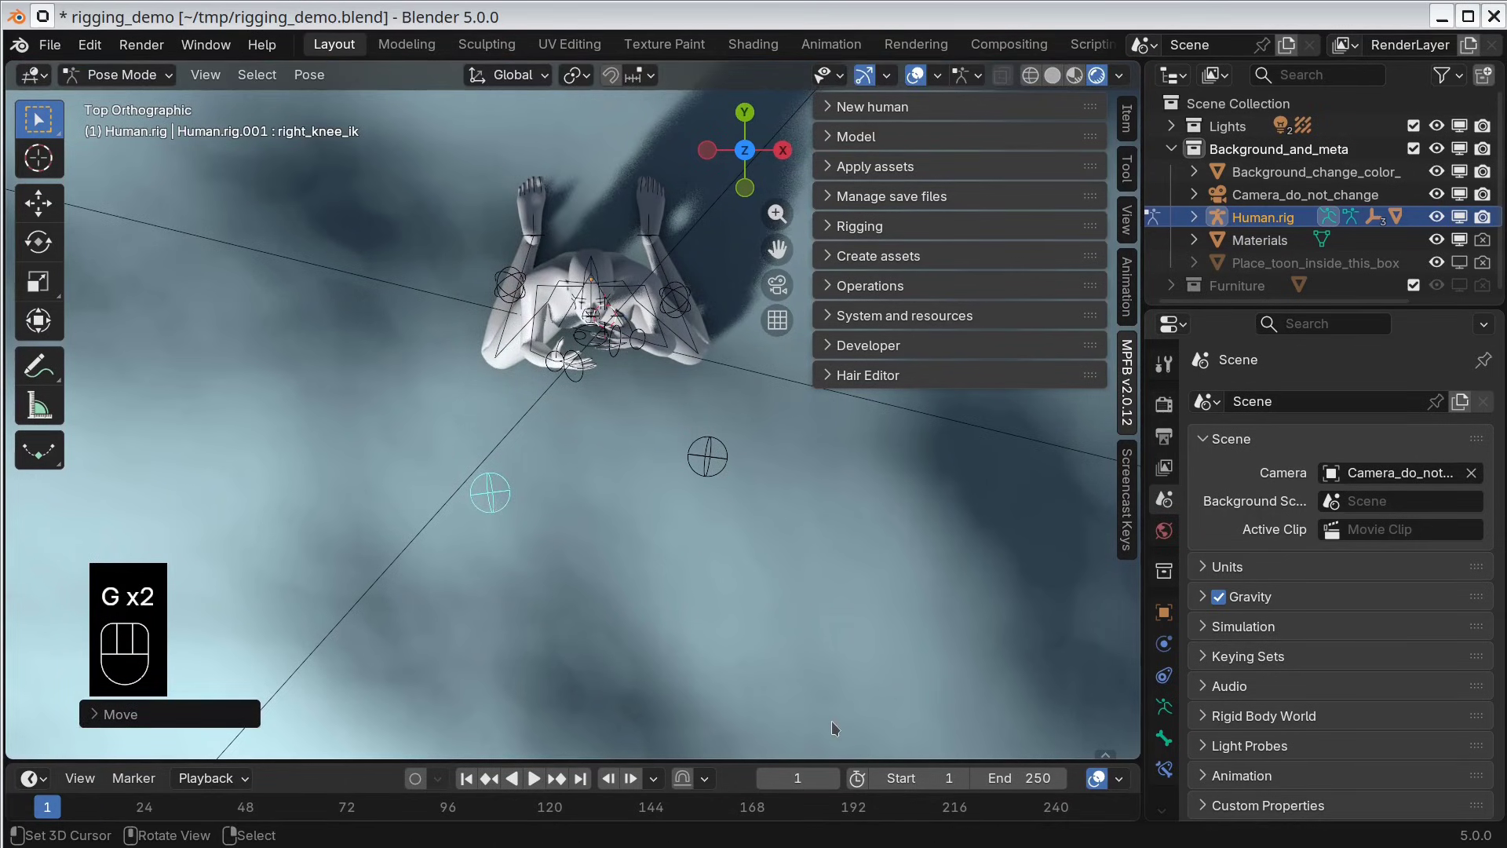
Step: Refine control positions and rotation in side view and check the pose through the scene camera
{"action": "key", "text": "KP_0"}
{"action": "left_click_drag", "start_coordinate": [759, 610], "coordinate": [750, 453]}
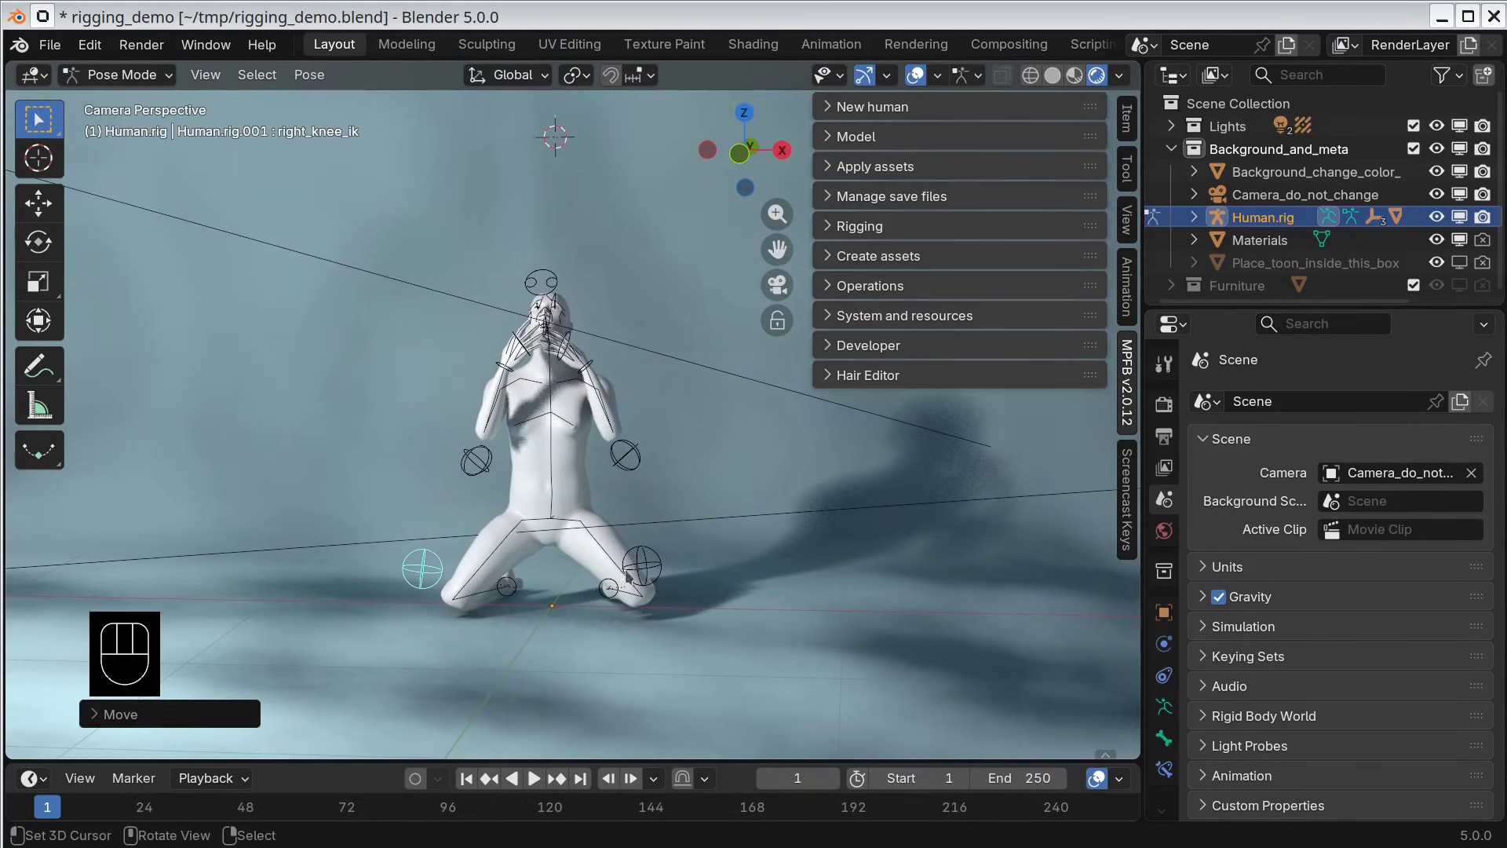
{"action": "key", "text": "KP_3"}
{"action": "key", "text": "Escape"}
{"action": "key", "text": "KP_3"}
{"action": "middle_click", "coordinate": [790, 654]}
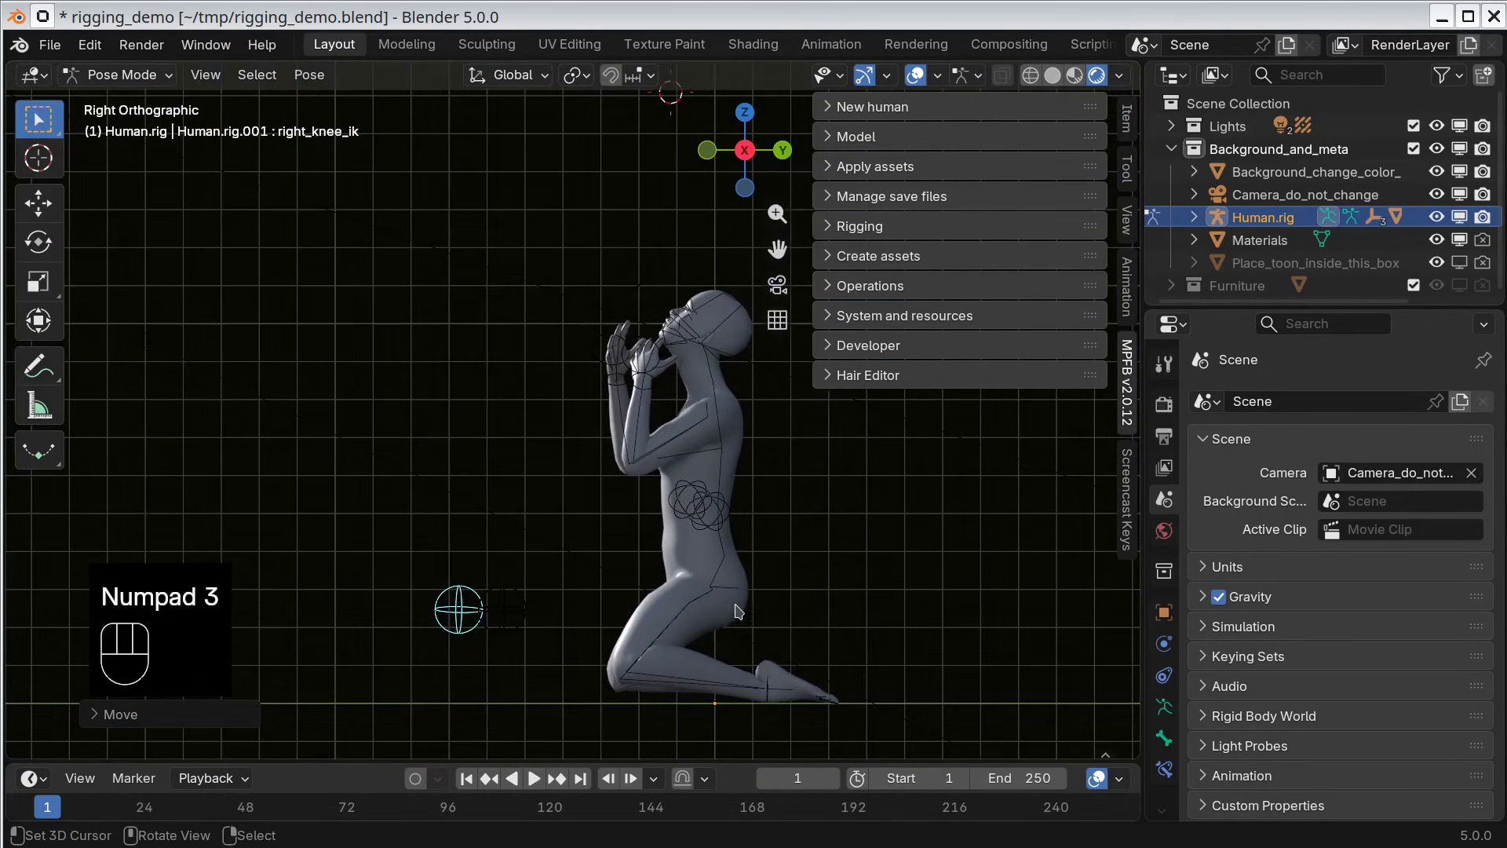
{"action": "right_click", "coordinate": [734, 591]}
{"action": "key", "text": "g"}
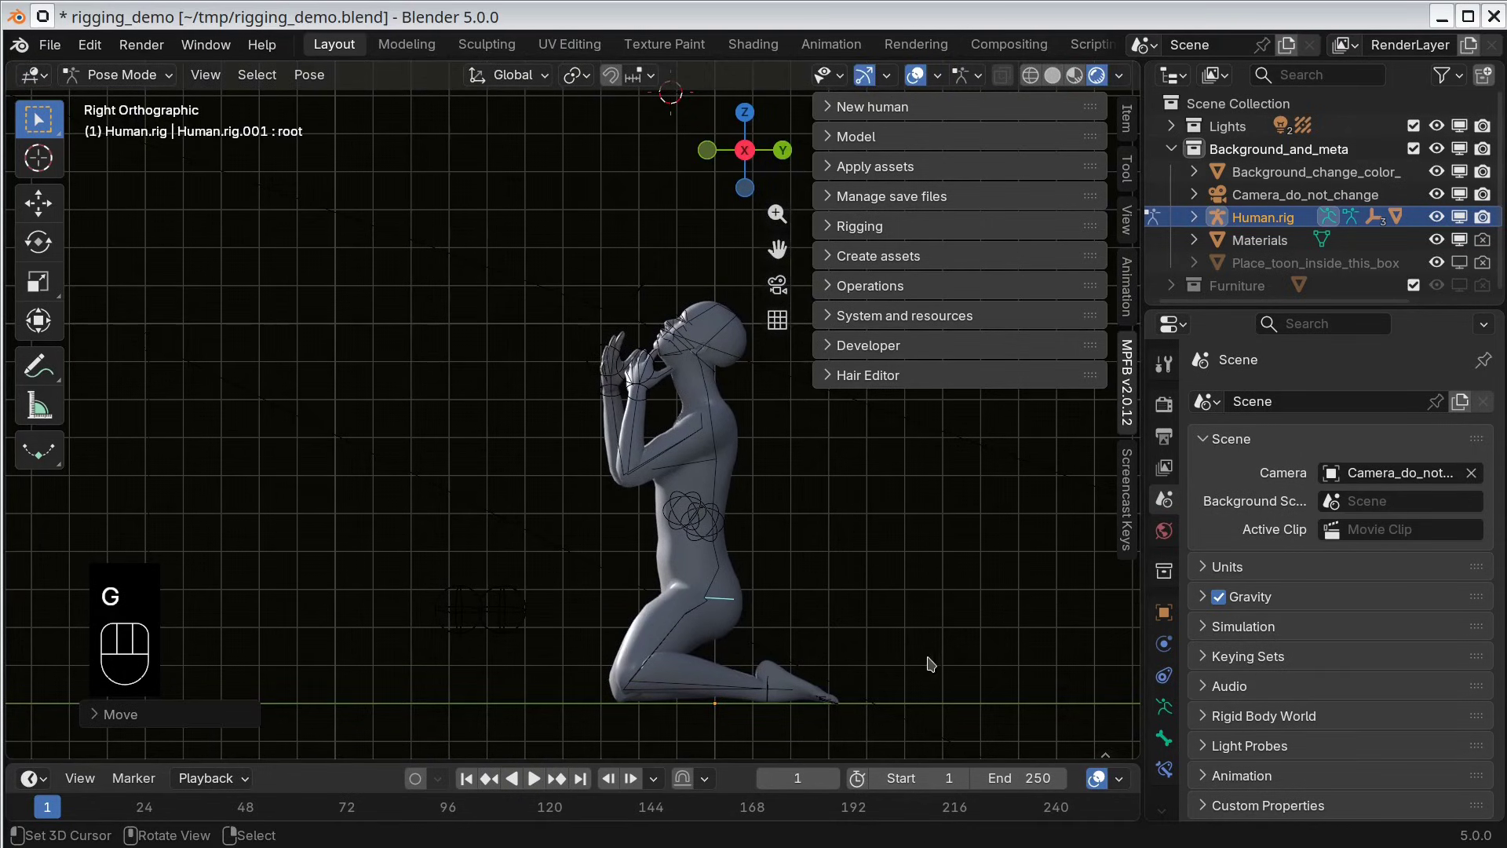
{"action": "right_click", "coordinate": [724, 477]}
{"action": "key", "text": "r"}
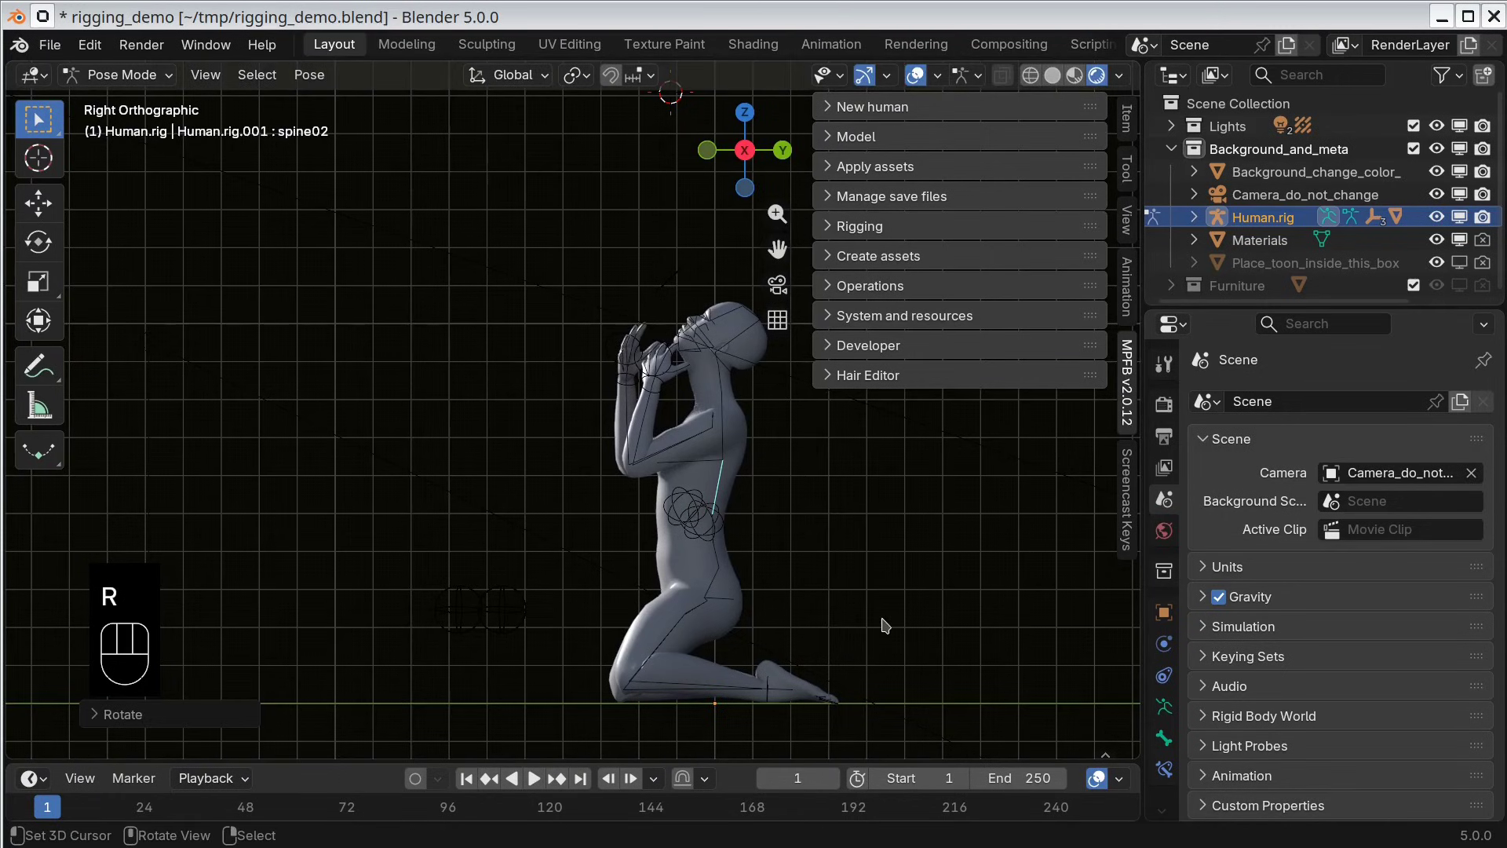
{"action": "key", "text": "KP_0"}
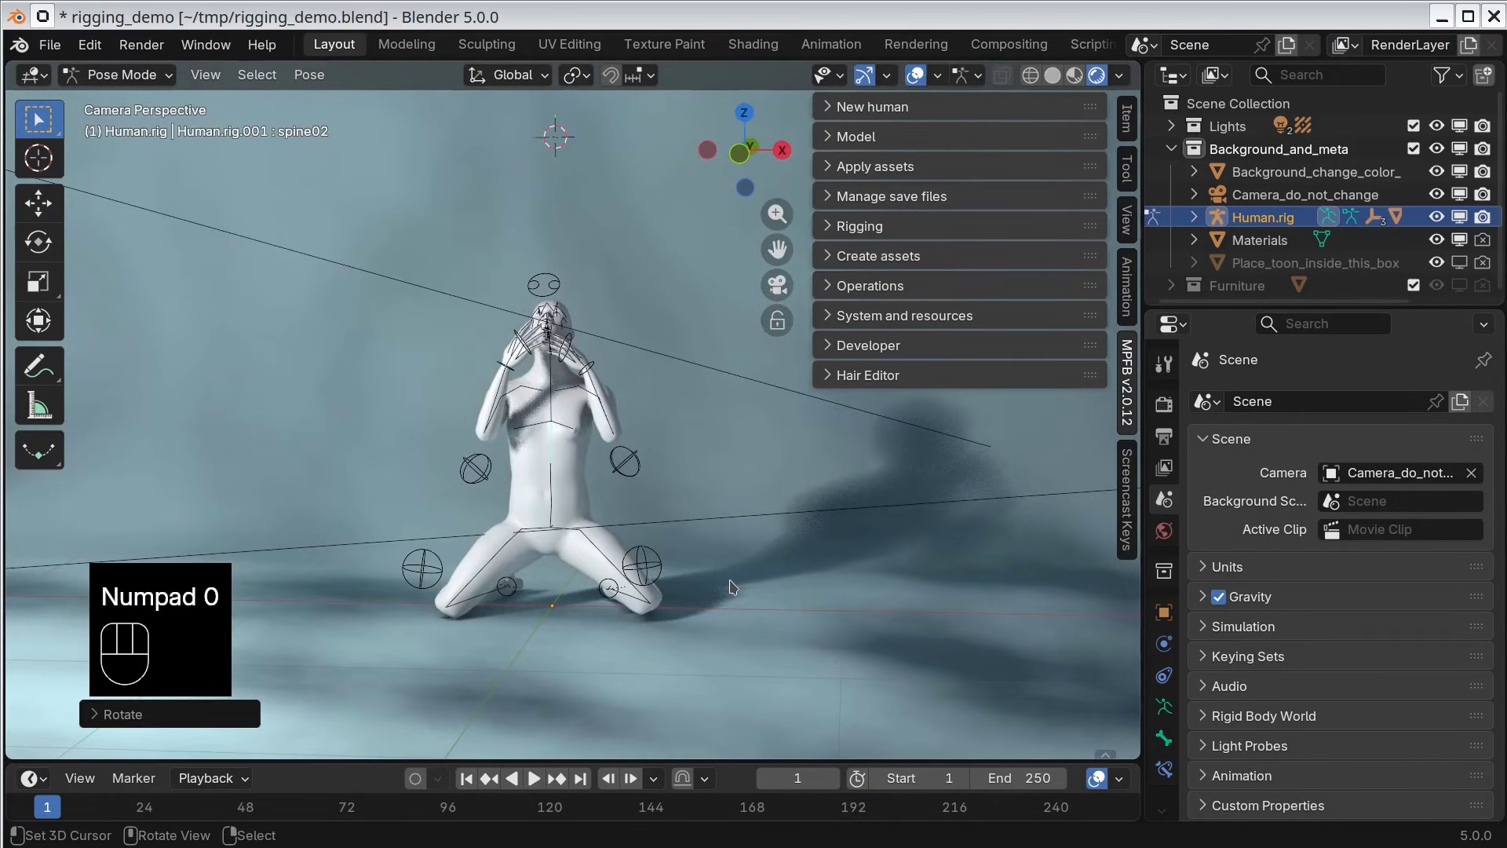
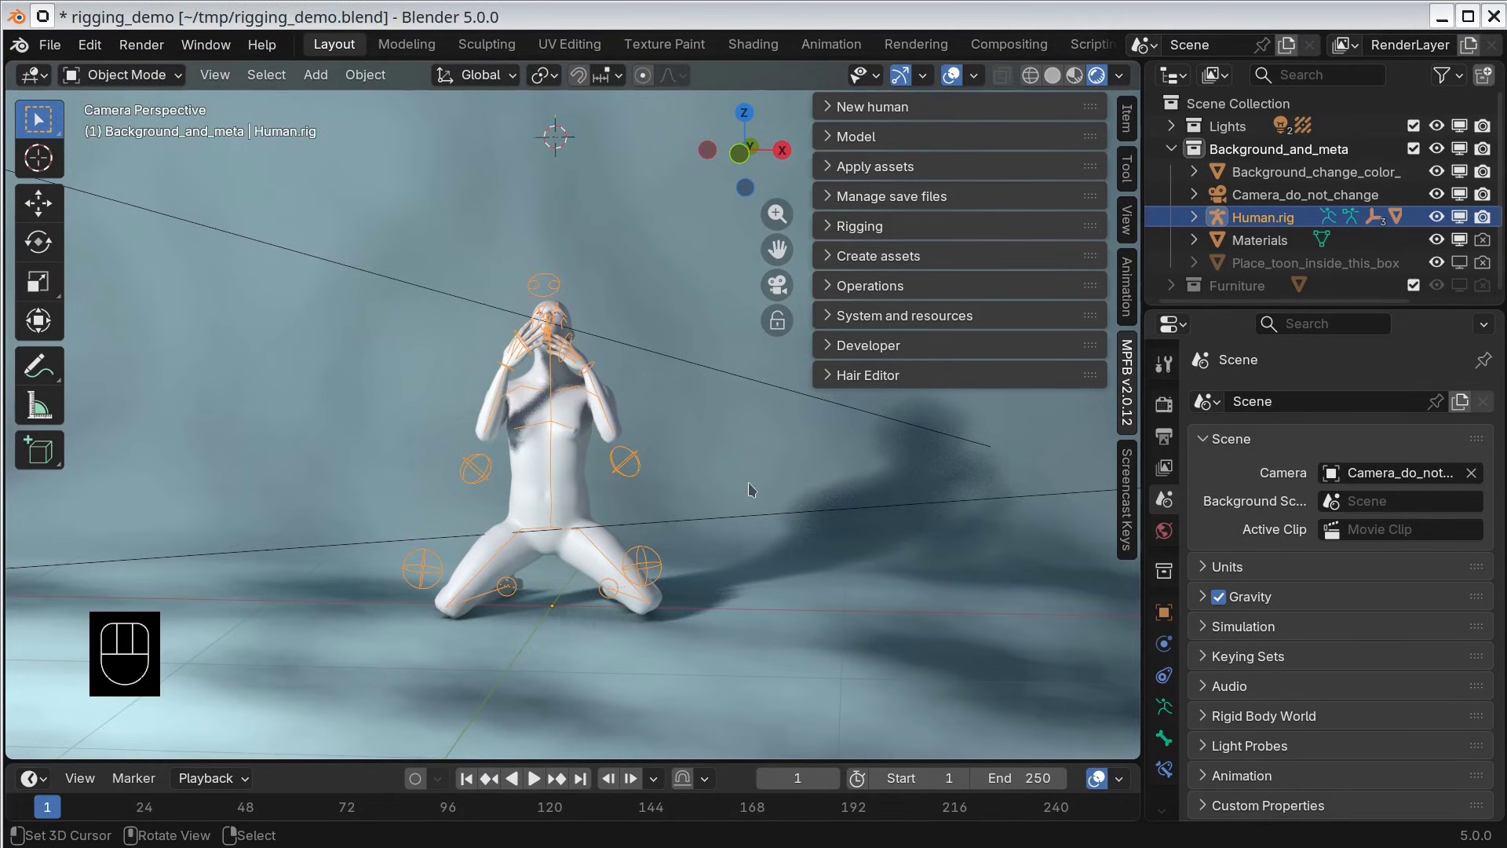
Step: Save the current kneeling pose via MPFB MakePose as 'oh_no' to a JSON pose file
{"action": "left_click_drag", "start_coordinate": [831, 257], "coordinate": [891, 281]}
{"action": "left_click", "coordinate": [850, 396]}
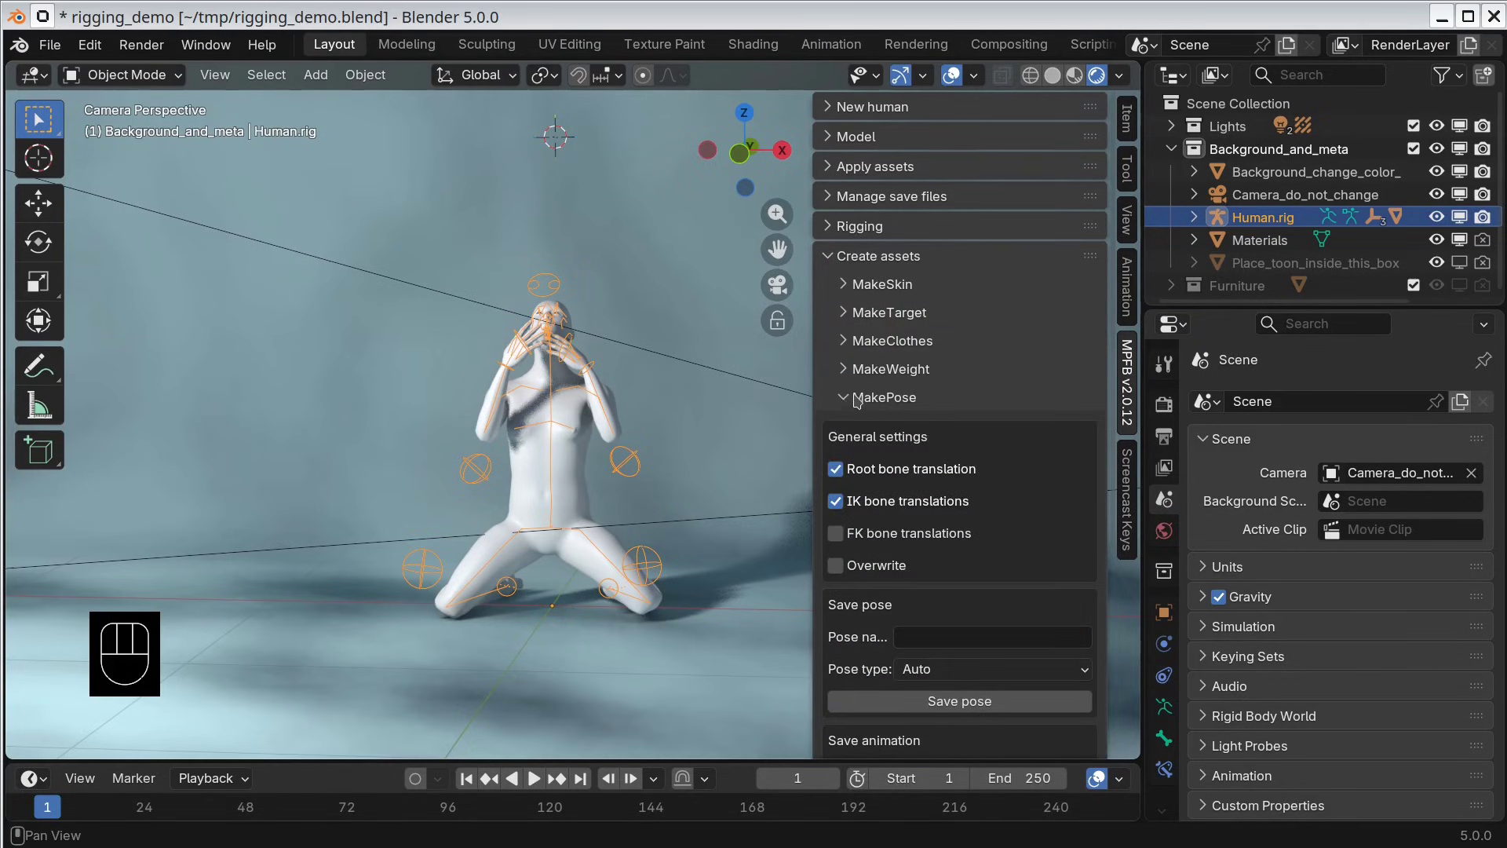
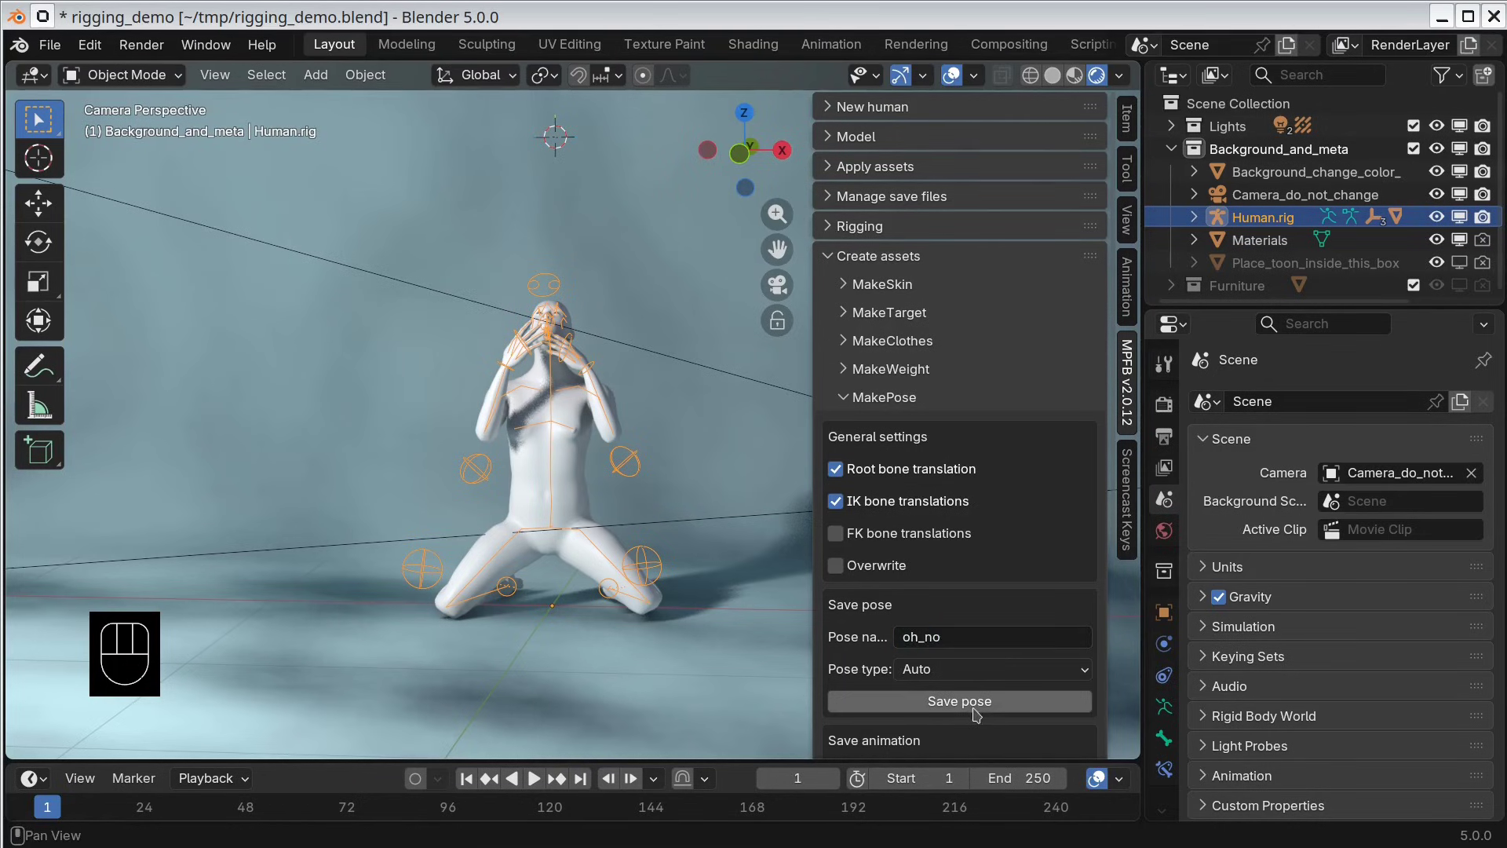
{"action": "left_click", "coordinate": [969, 705]}
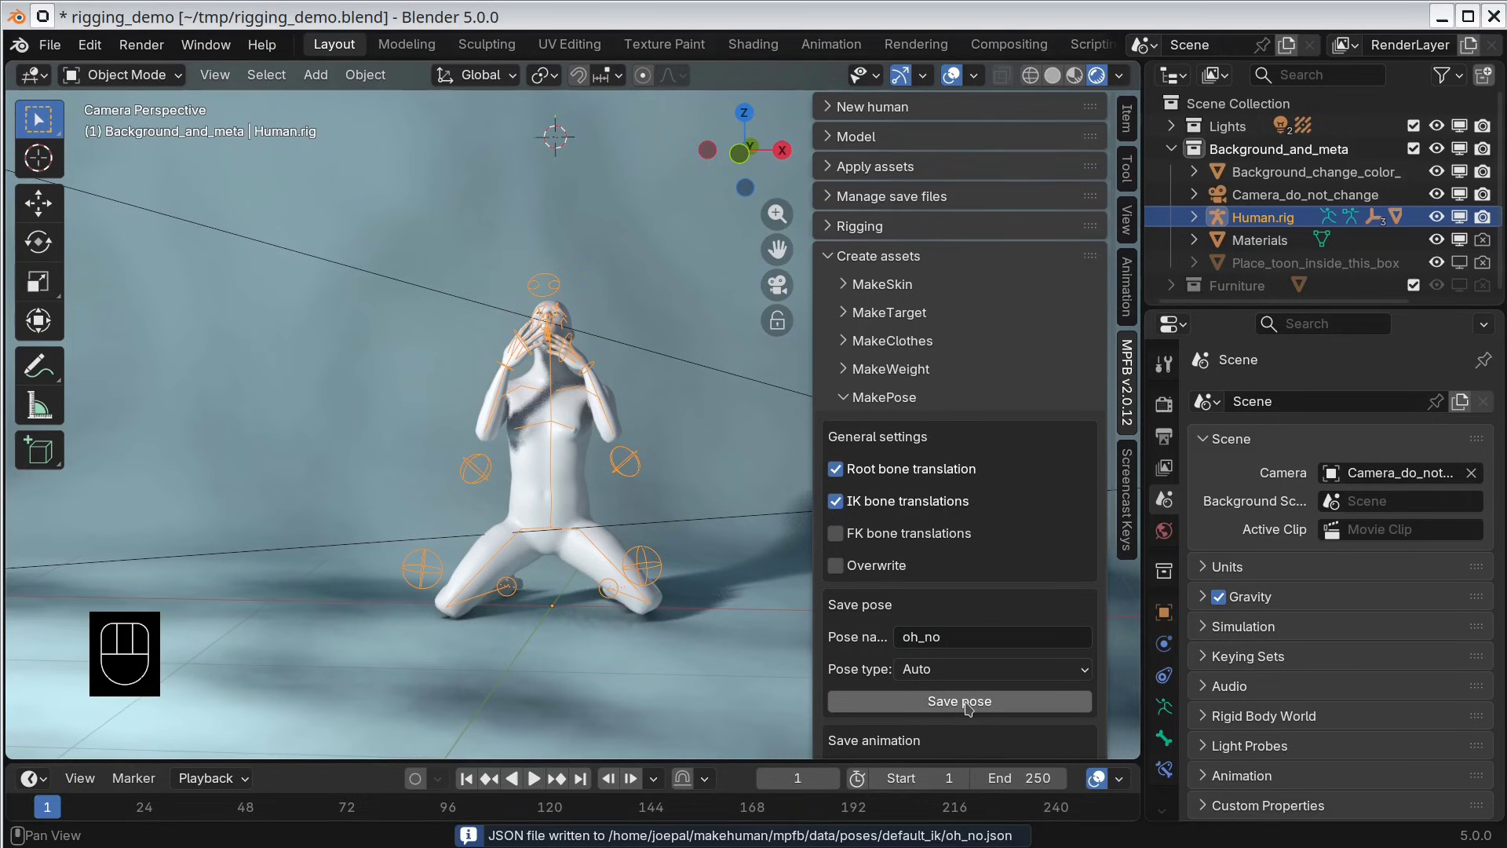
Step: Move the posed human sideways along X and drop it off to the left
{"action": "key", "text": "g"}
{"action": "key", "text": "x"}
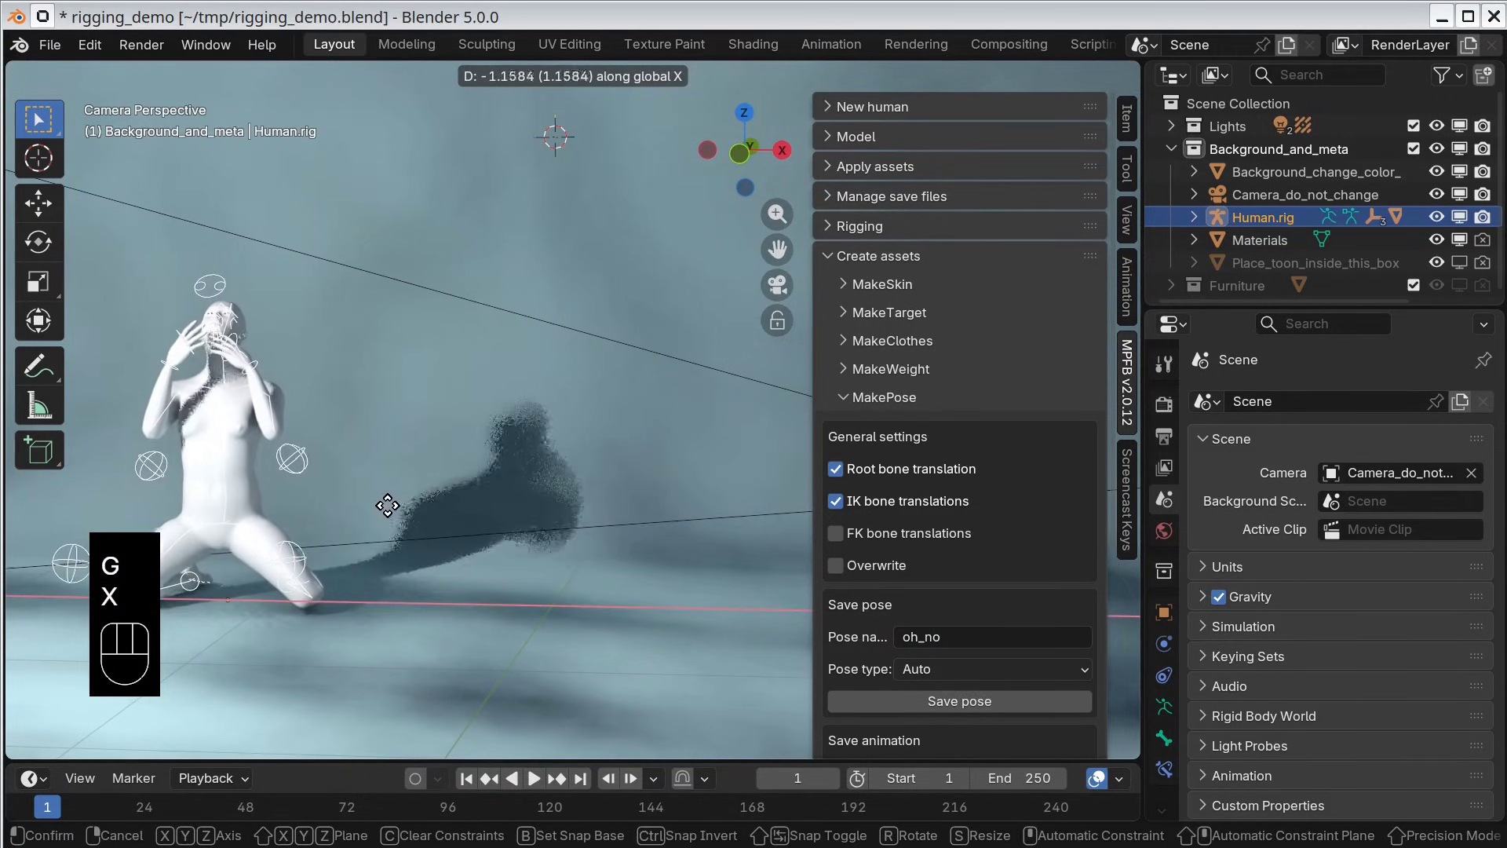
{"action": "left_click", "coordinate": [387, 507]}
{"action": "left_click", "coordinate": [827, 260]}
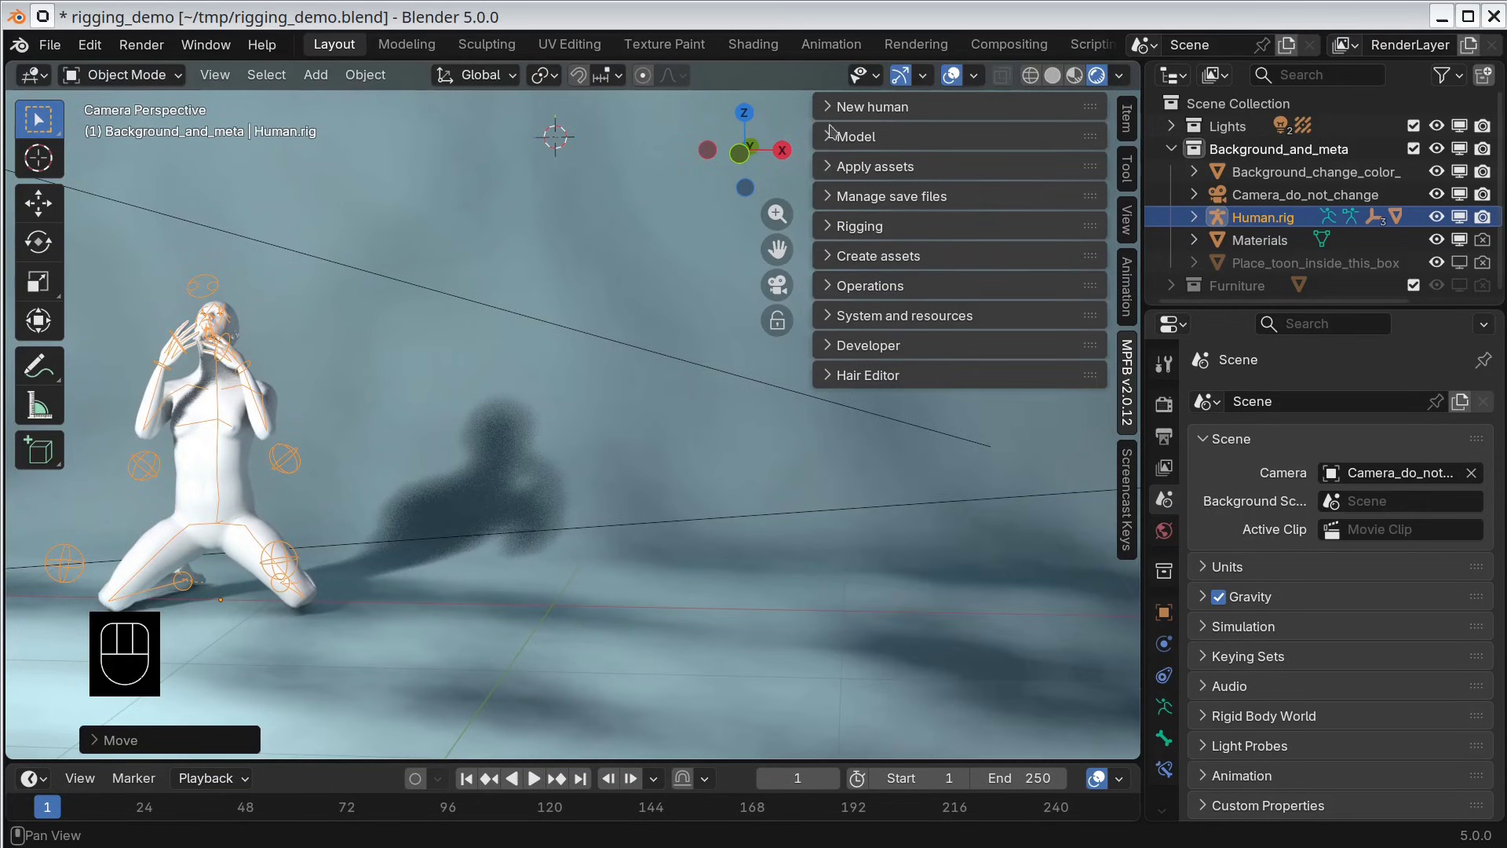
{"action": "left_click_drag", "start_coordinate": [832, 108], "coordinate": [861, 175]}
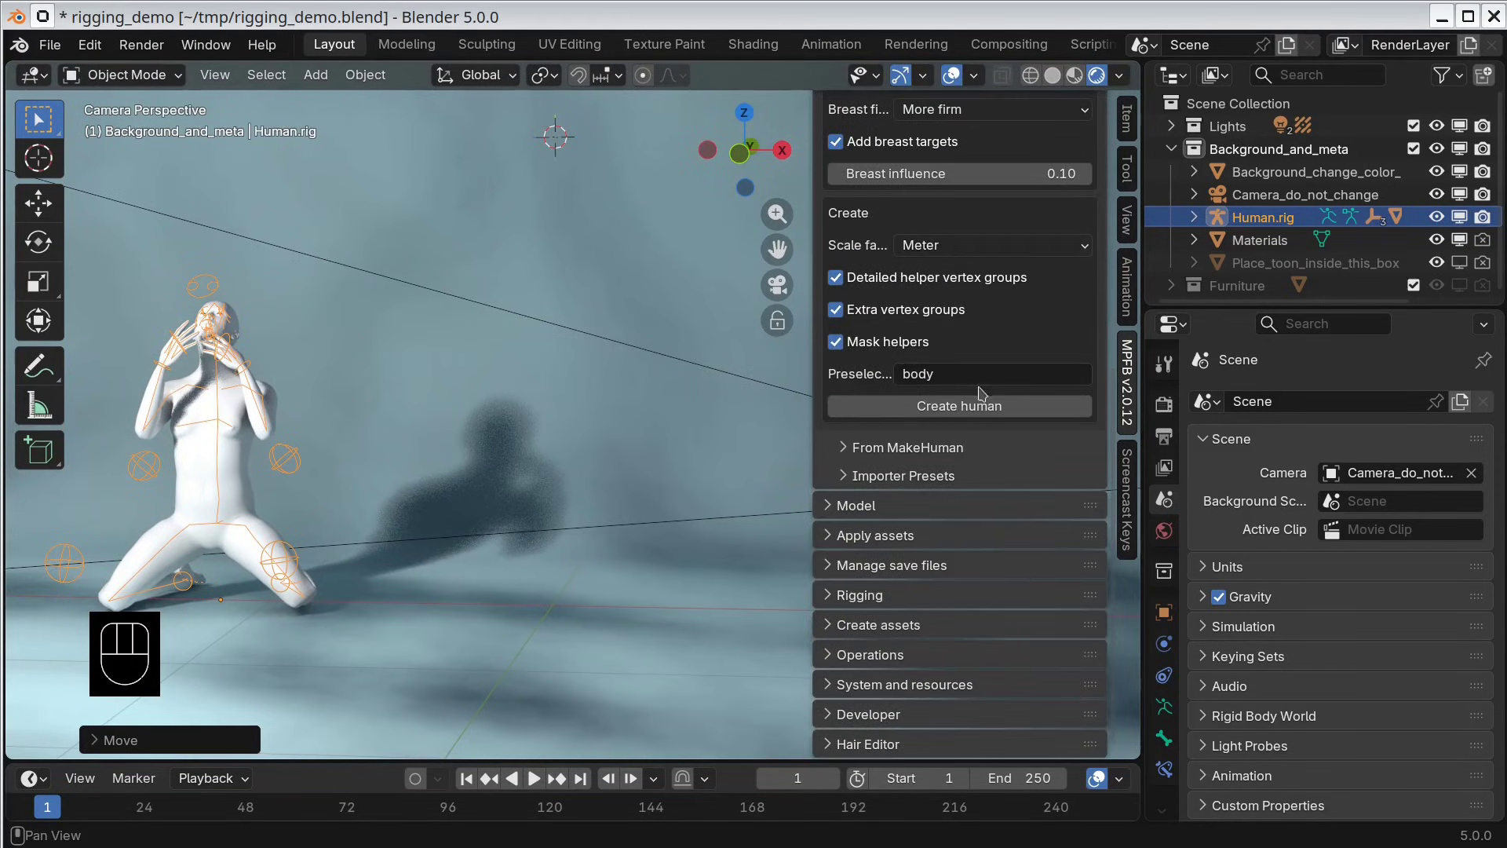
Step: Create a second human, Human.001, add a rig to it and open the rig helper options
{"action": "left_click", "coordinate": [971, 410]}
{"action": "left_click_drag", "start_coordinate": [845, 153], "coordinate": [890, 211]}
{"action": "left_click", "coordinate": [830, 336]}
{"action": "left_click", "coordinate": [958, 506]}
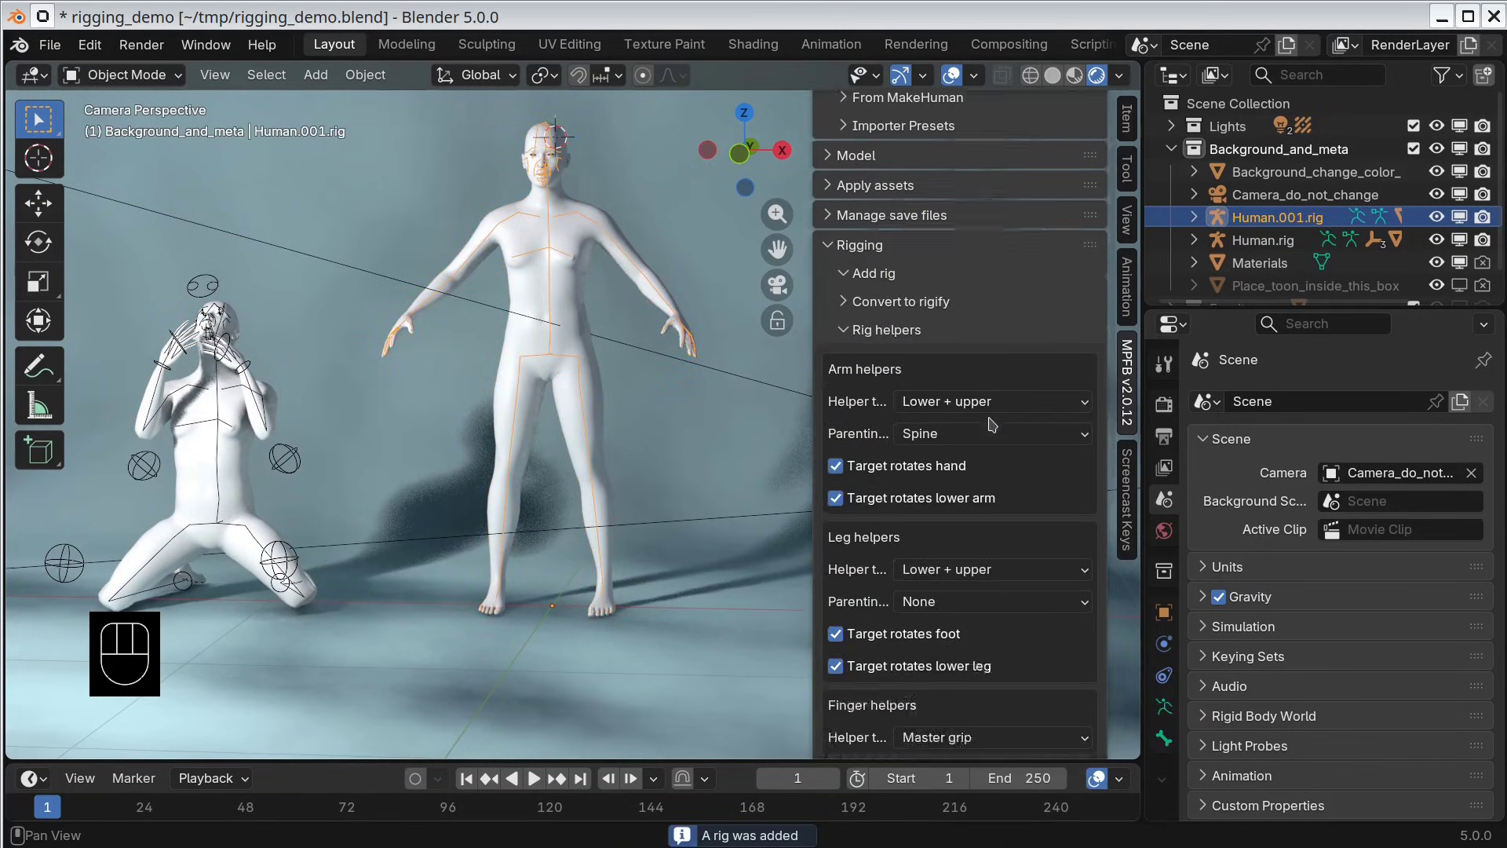